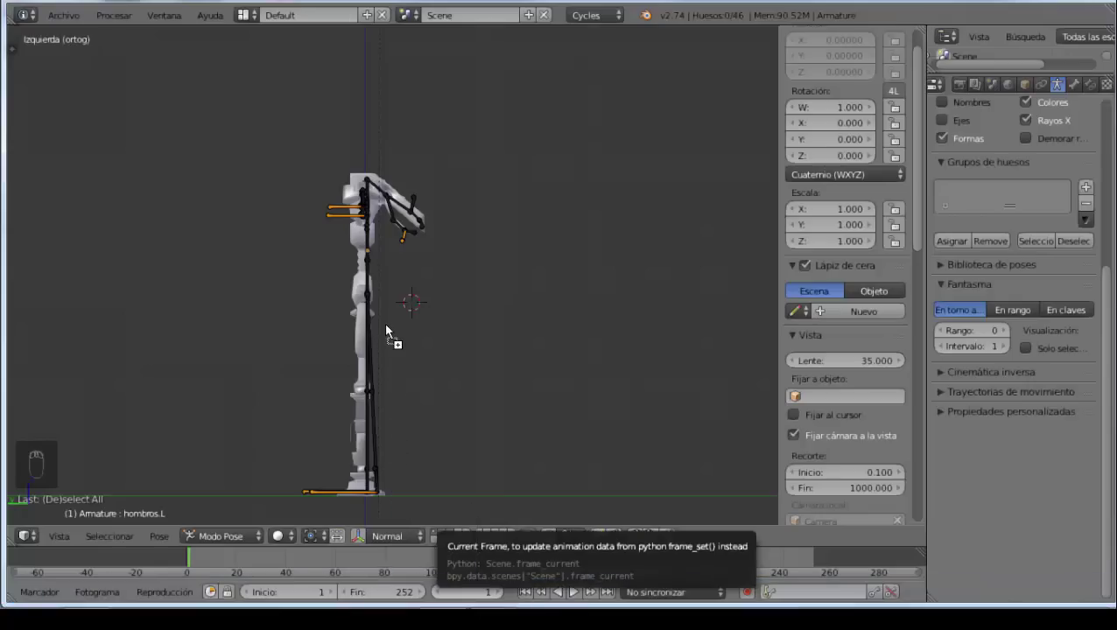
Step: Switch to the left orthographic view and zoom so the walk cycle sheet shows behind the robot
{"action": "left_click_drag", "start_coordinate": [437, 361], "coordinate": [437, 361]}
{"action": "key", "text": "KP_3"}
{"action": "key", "text": "ctrl+KP_3"}
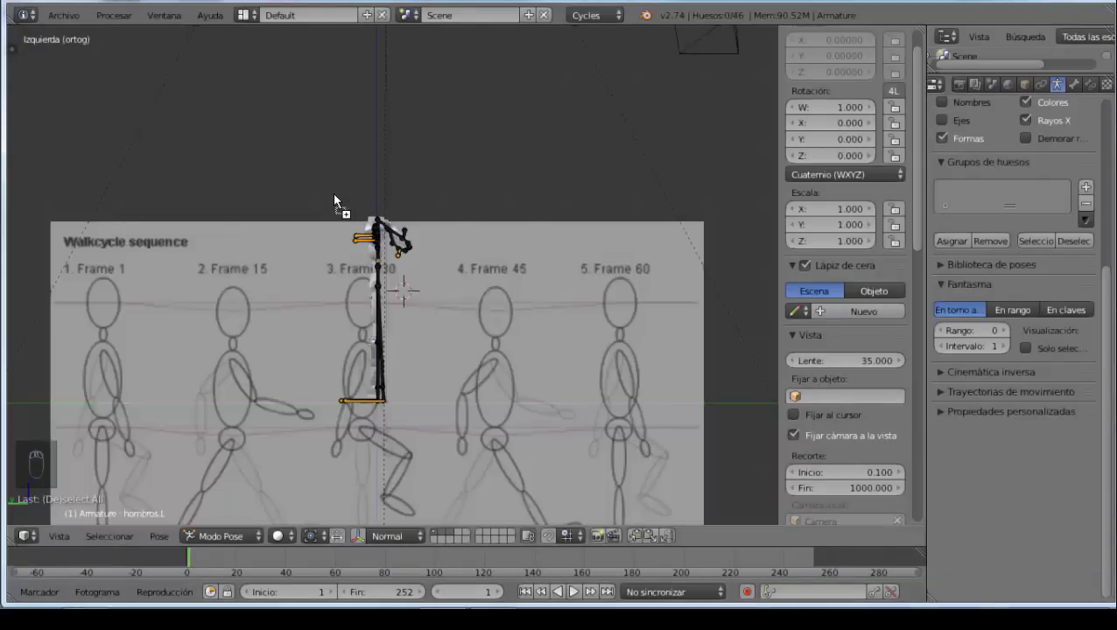
{"action": "left_click_drag", "start_coordinate": [455, 267], "coordinate": [621, 282]}
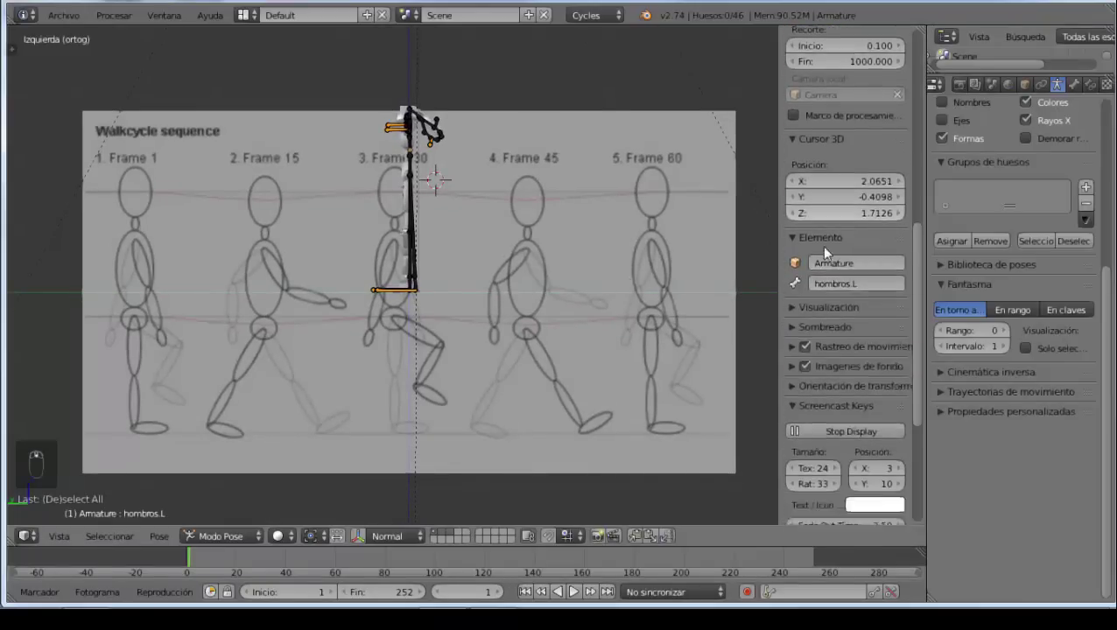
Step: Scroll the N panel down to the Background Images settings
{"action": "left_click_drag", "start_coordinate": [829, 251], "coordinate": [798, 315]}
{"action": "left_click_drag", "start_coordinate": [798, 314], "coordinate": [880, 253]}
{"action": "middle_click", "coordinate": [880, 254]}
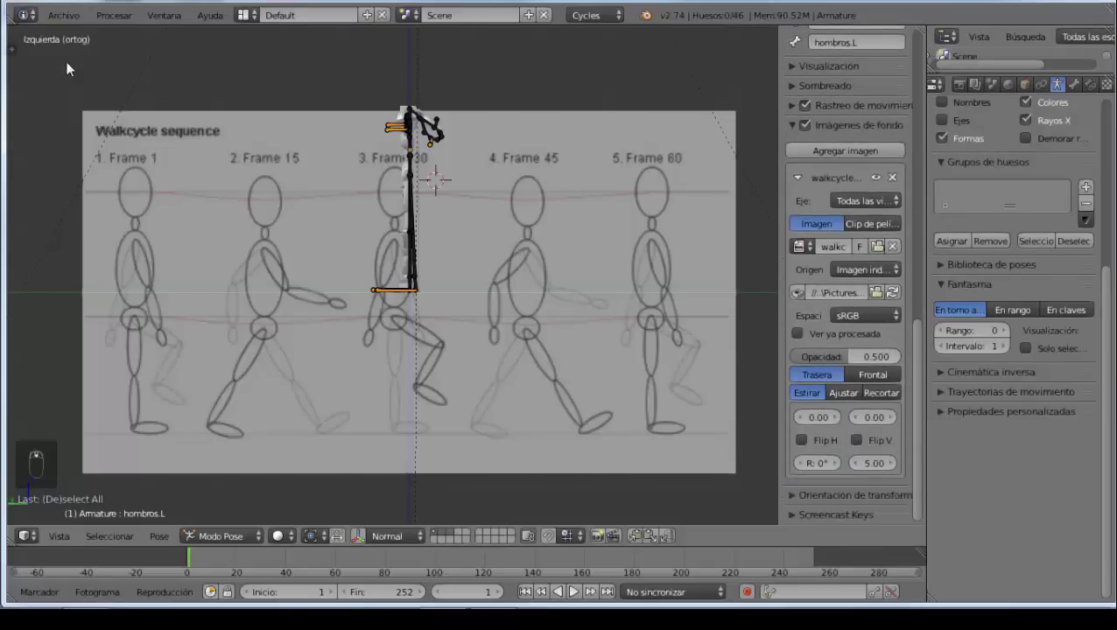
{"action": "middle_click", "coordinate": [929, 219]}
Step: Set the reference image's axis to Left only and draw it Front instead of Back
{"action": "left_click_drag", "start_coordinate": [873, 205], "coordinate": [560, 165]}
{"action": "left_click_drag", "start_coordinate": [559, 165], "coordinate": [877, 353]}
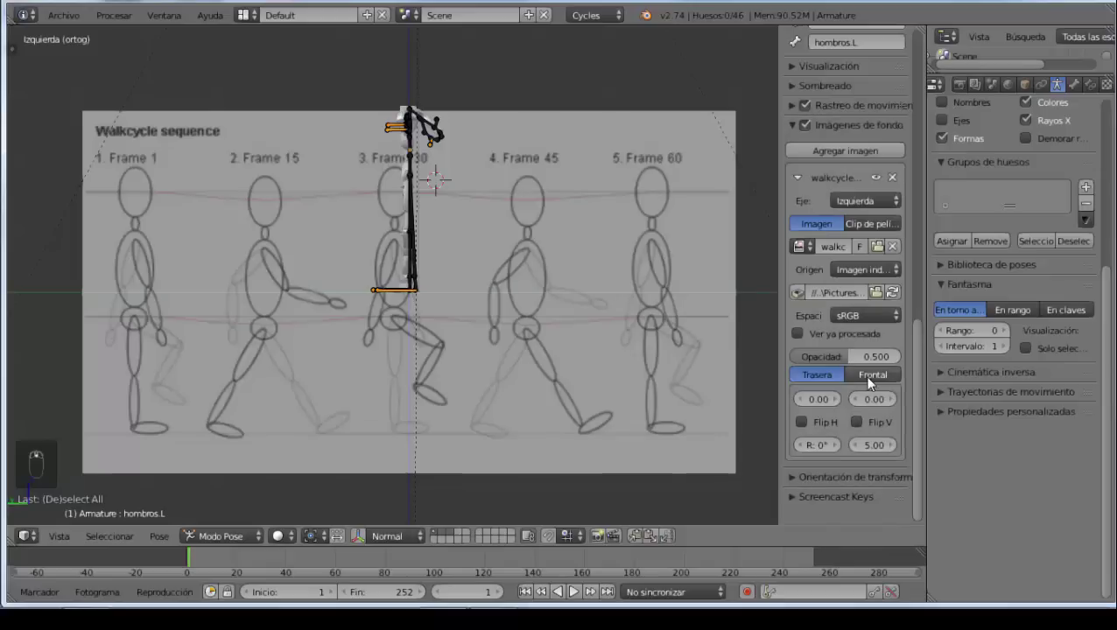
{"action": "left_click_drag", "start_coordinate": [875, 383], "coordinate": [702, 489]}
{"action": "left_click_drag", "start_coordinate": [701, 488], "coordinate": [865, 452]}
Step: Shrink the sheet to about size 3.50 and shift it sideways and up onto the robot
{"action": "left_click_drag", "start_coordinate": [887, 456], "coordinate": [864, 451]}
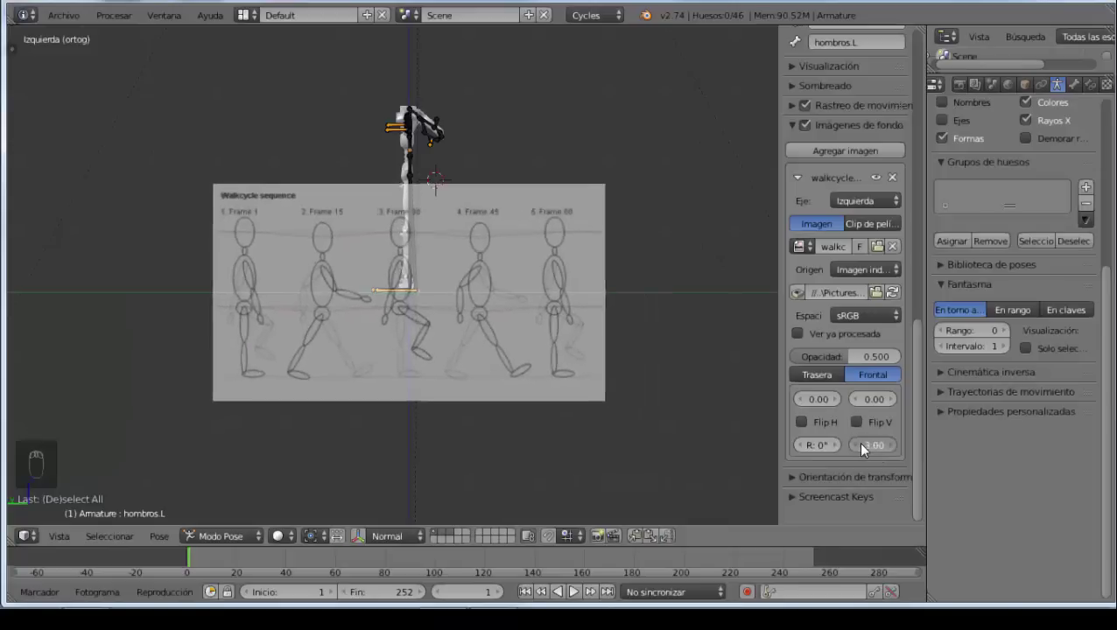
{"action": "left_click_drag", "start_coordinate": [865, 410], "coordinate": [893, 413]}
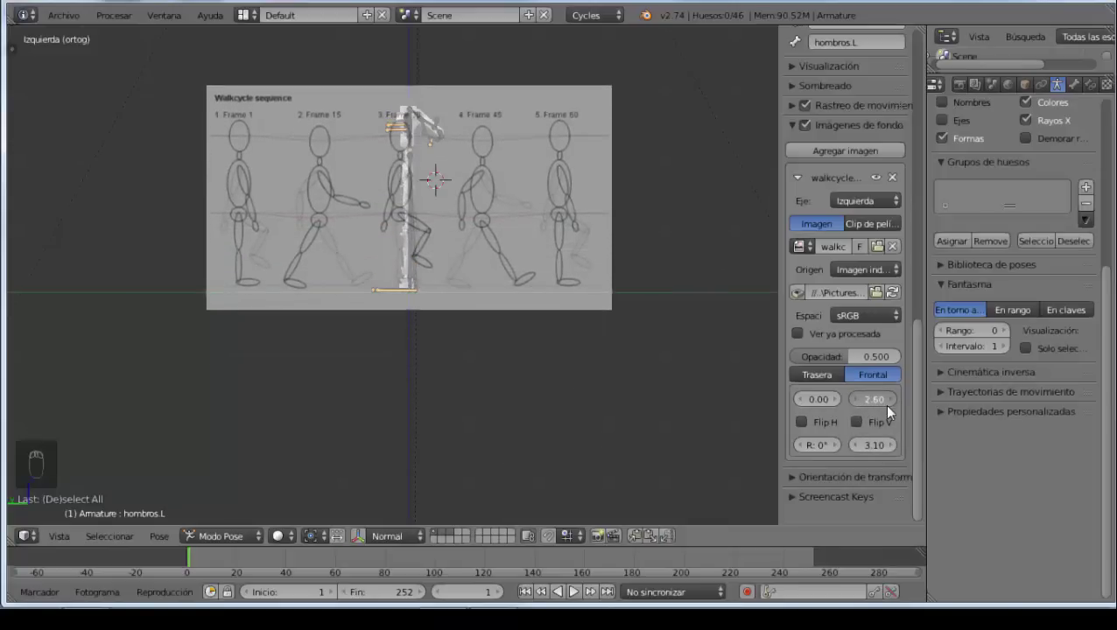
{"action": "left_click_drag", "start_coordinate": [877, 454], "coordinate": [887, 455]}
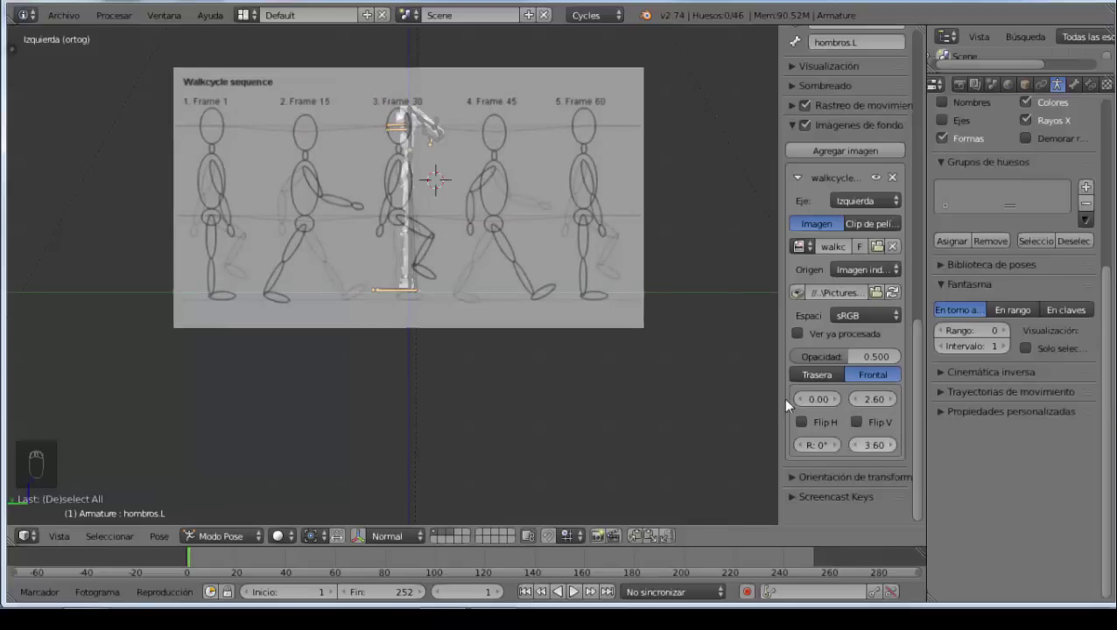
{"action": "left_click_drag", "start_coordinate": [820, 407], "coordinate": [849, 412]}
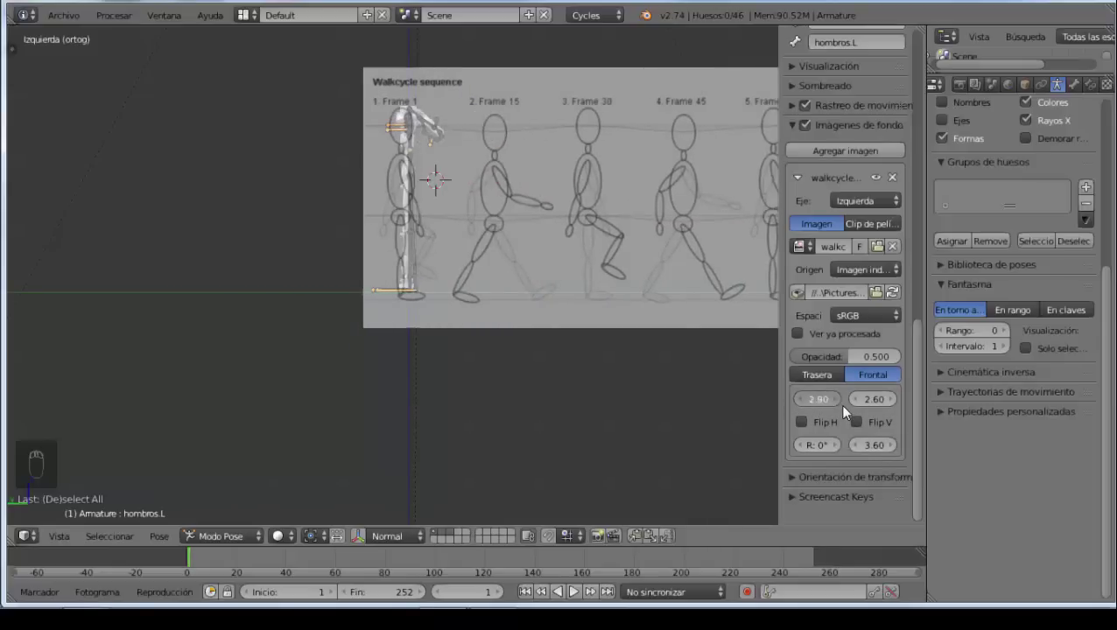
{"action": "left_click_drag", "start_coordinate": [874, 411], "coordinate": [881, 411]}
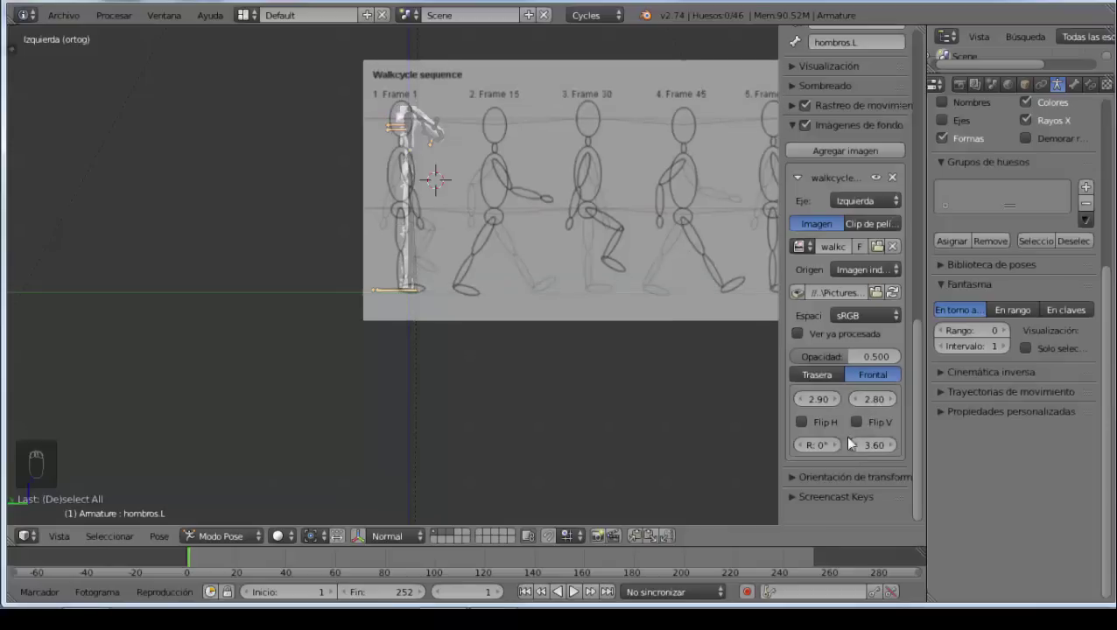
{"action": "left_click_drag", "start_coordinate": [876, 451], "coordinate": [883, 450]}
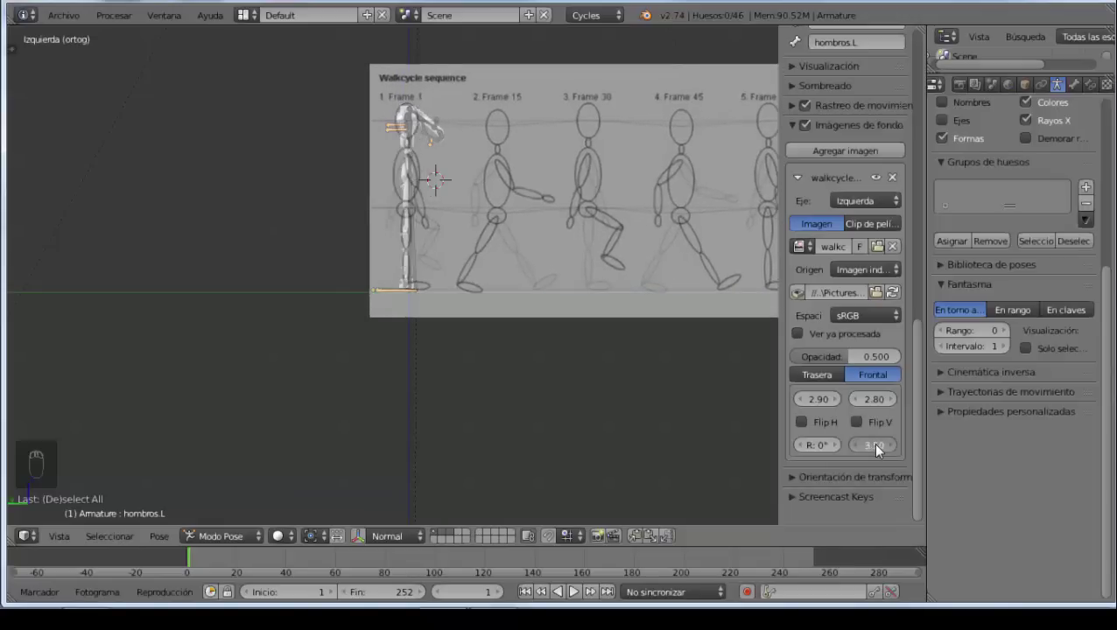
Step: Fine-tune the X/Y offsets to about 2.90 and 2.79 so the sheet's ground line meets the robot's feet
{"action": "left_click_drag", "start_coordinate": [827, 408], "coordinate": [832, 410]}
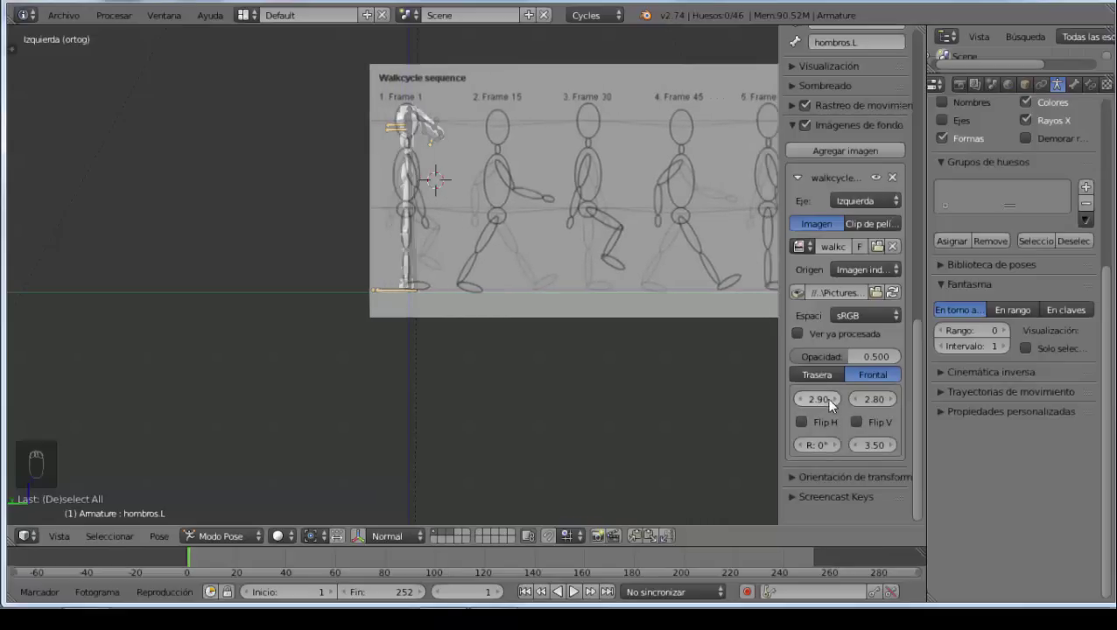
{"action": "left_click_drag", "start_coordinate": [873, 403], "coordinate": [877, 403]}
{"action": "left_click_drag", "start_coordinate": [877, 404], "coordinate": [873, 404]}
{"action": "left_click_drag", "start_coordinate": [873, 404], "coordinate": [876, 401]}
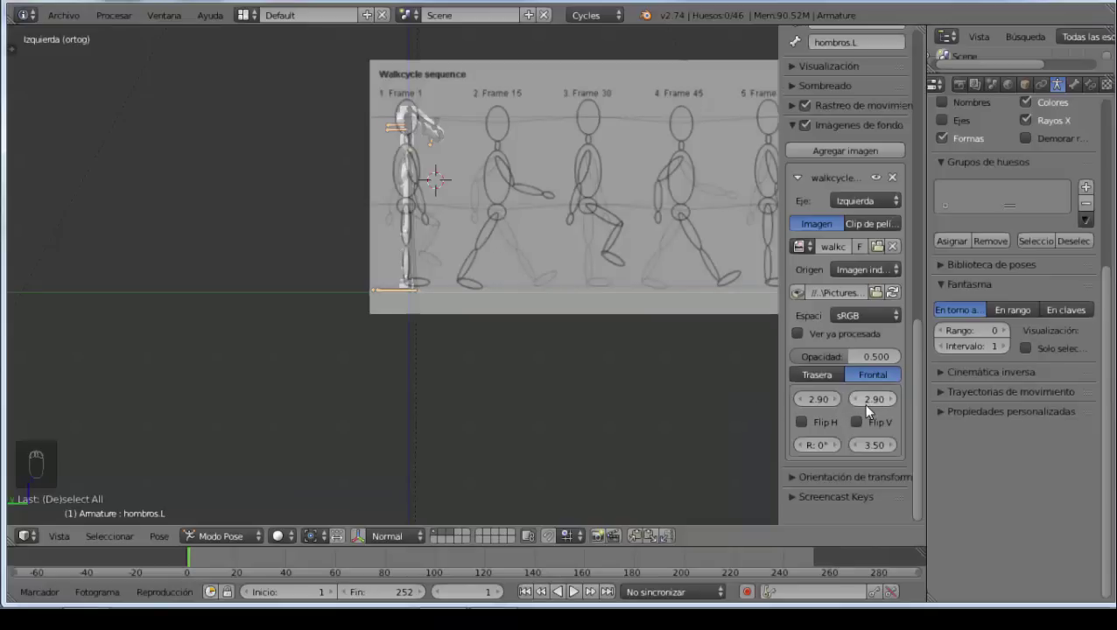
{"action": "left_click_drag", "start_coordinate": [869, 404], "coordinate": [872, 403]}
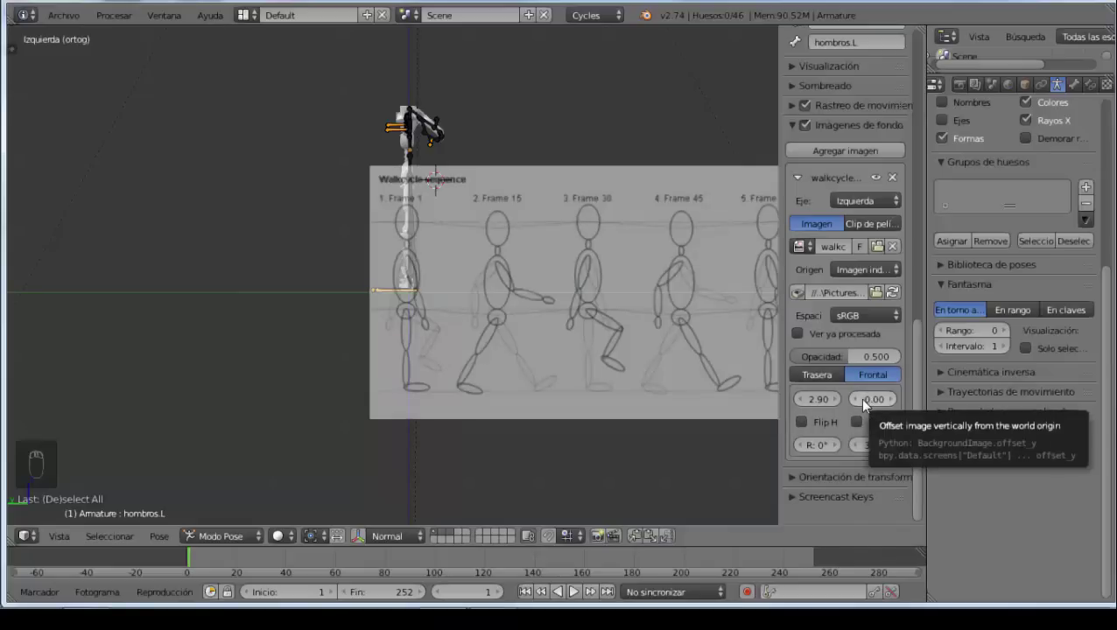
{"action": "left_click_drag", "start_coordinate": [868, 404], "coordinate": [1100, 398]}
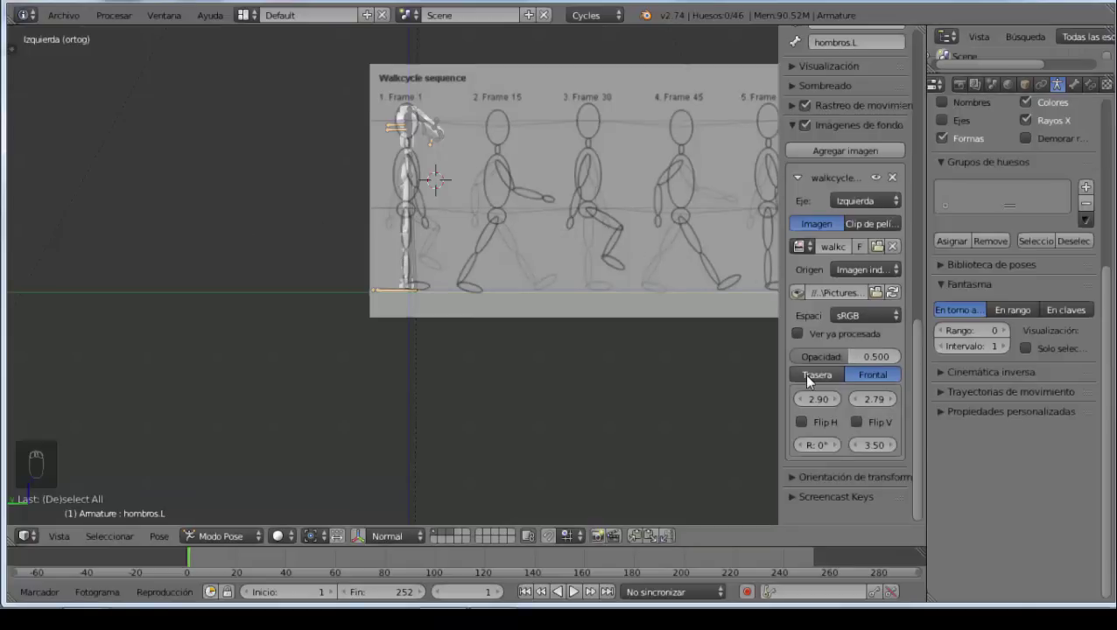
Step: Lower the reference image opacity to about 0.311, keeping it drawn in front
{"action": "left_click_drag", "start_coordinate": [852, 364], "coordinate": [852, 362]}
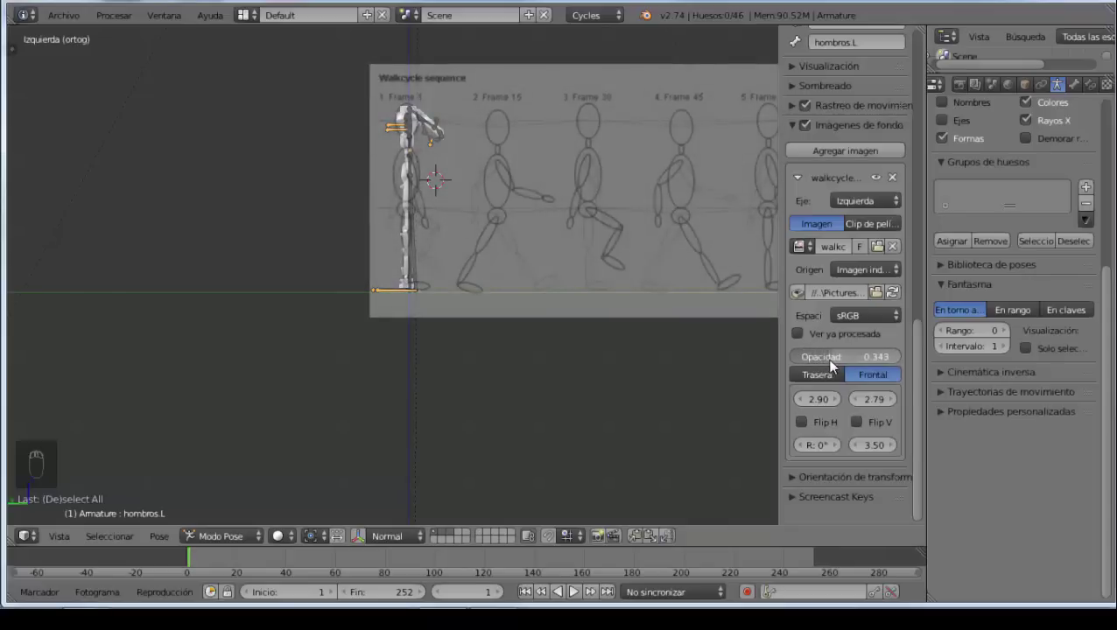
{"action": "left_click_drag", "start_coordinate": [823, 377], "coordinate": [407, 164]}
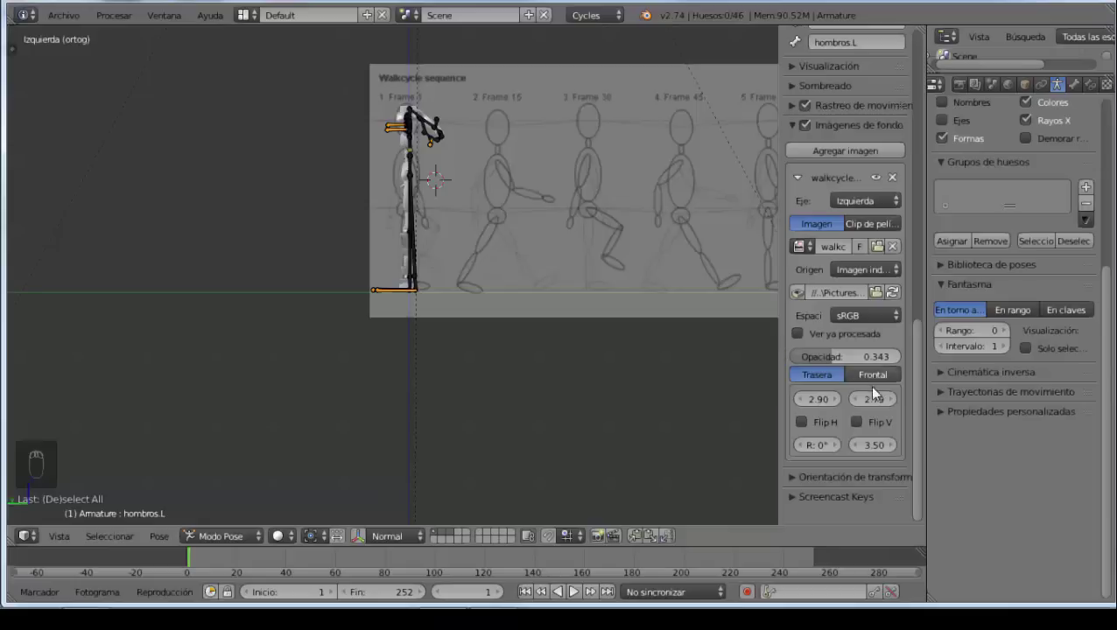
{"action": "left_click_drag", "start_coordinate": [878, 384], "coordinate": [842, 365]}
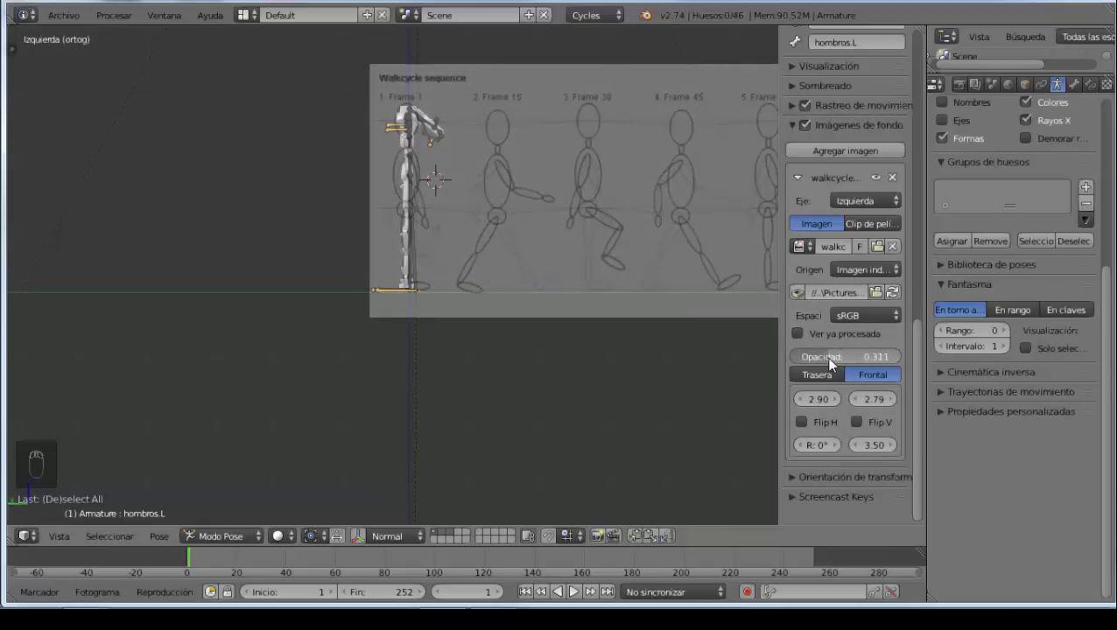
{"action": "left_click_drag", "start_coordinate": [456, 228], "coordinate": [337, 232]}
Step: Bring the viewport to a front user view of the T-posed robot
{"action": "left_click_drag", "start_coordinate": [337, 232], "coordinate": [294, 387]}
{"action": "left_click_drag", "start_coordinate": [294, 386], "coordinate": [324, 257]}
{"action": "left_click_drag", "start_coordinate": [360, 545], "coordinate": [394, 547]}
Step: Enable the rotation manipulator and rotate the right upper arm down beside the body
{"action": "left_click_drag", "start_coordinate": [393, 540], "coordinate": [363, 176]}
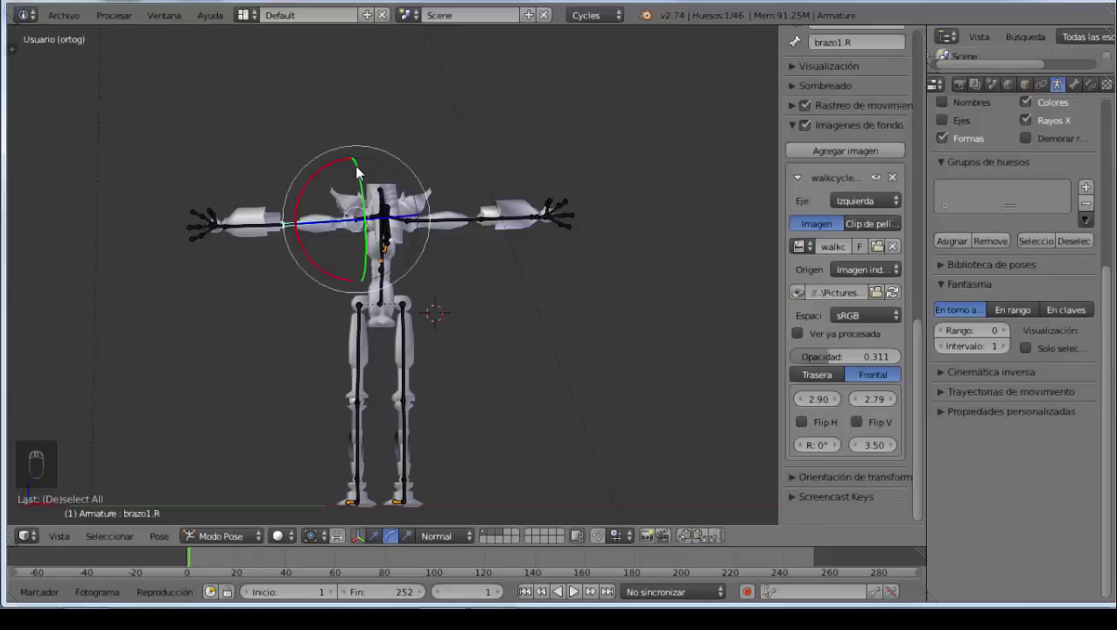
{"action": "left_click_drag", "start_coordinate": [362, 175], "coordinate": [376, 243]}
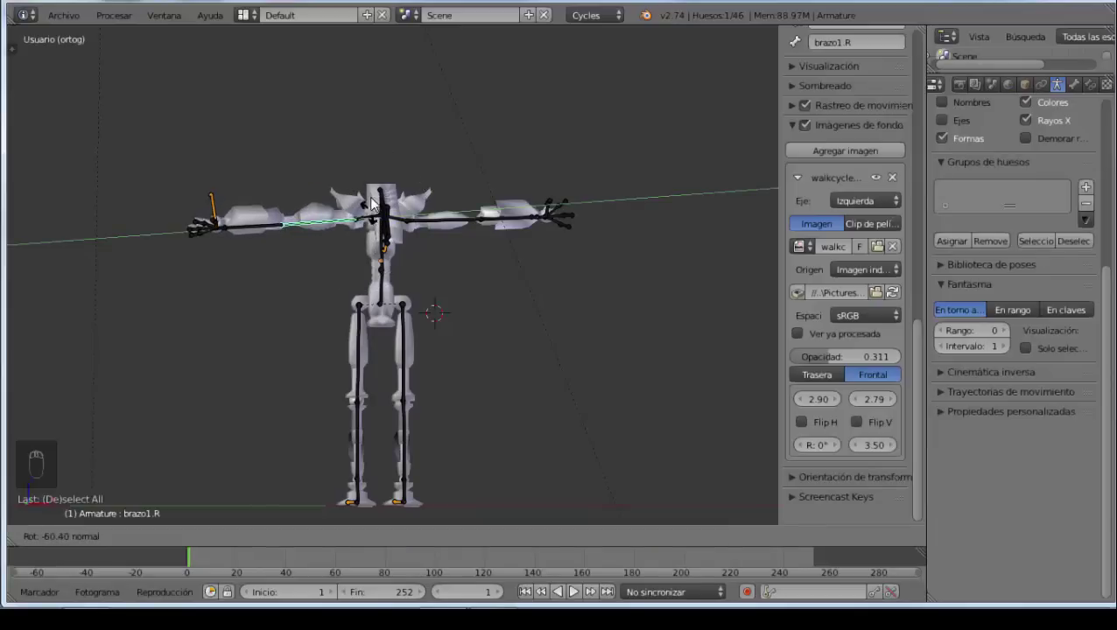
{"action": "key", "text": "Escape"}
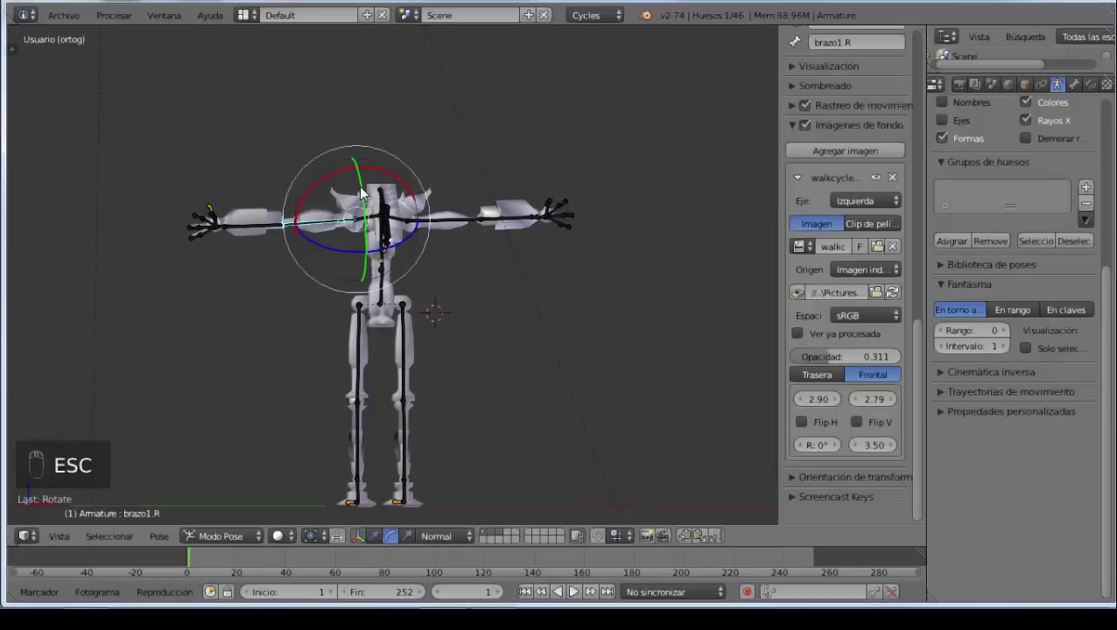
{"action": "left_click_drag", "start_coordinate": [367, 192], "coordinate": [374, 219]}
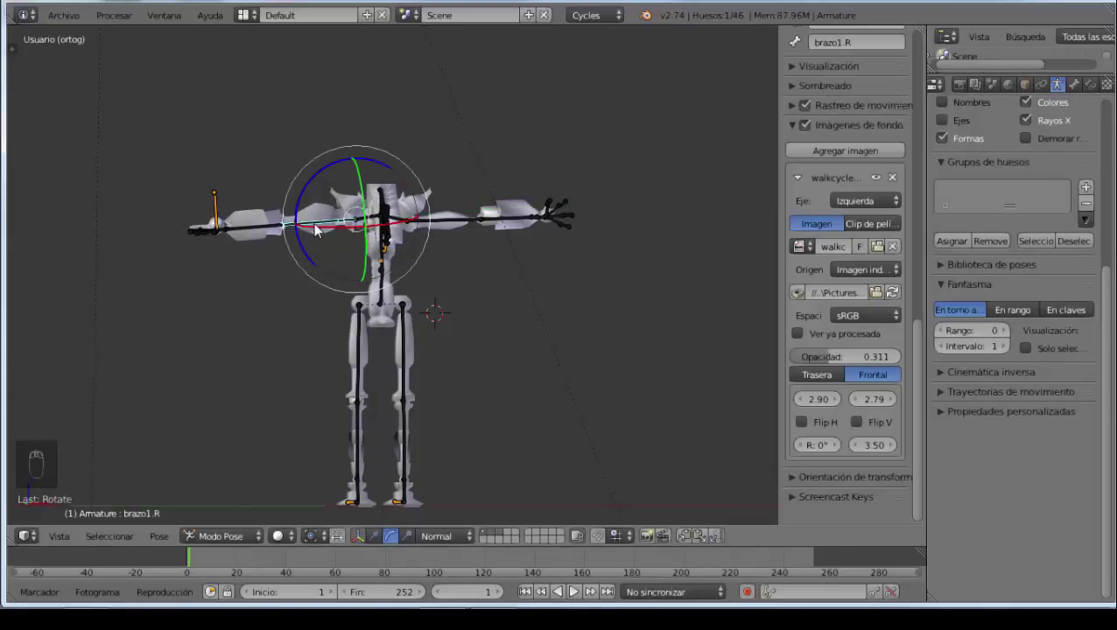
{"action": "left_click_drag", "start_coordinate": [308, 189], "coordinate": [326, 260]}
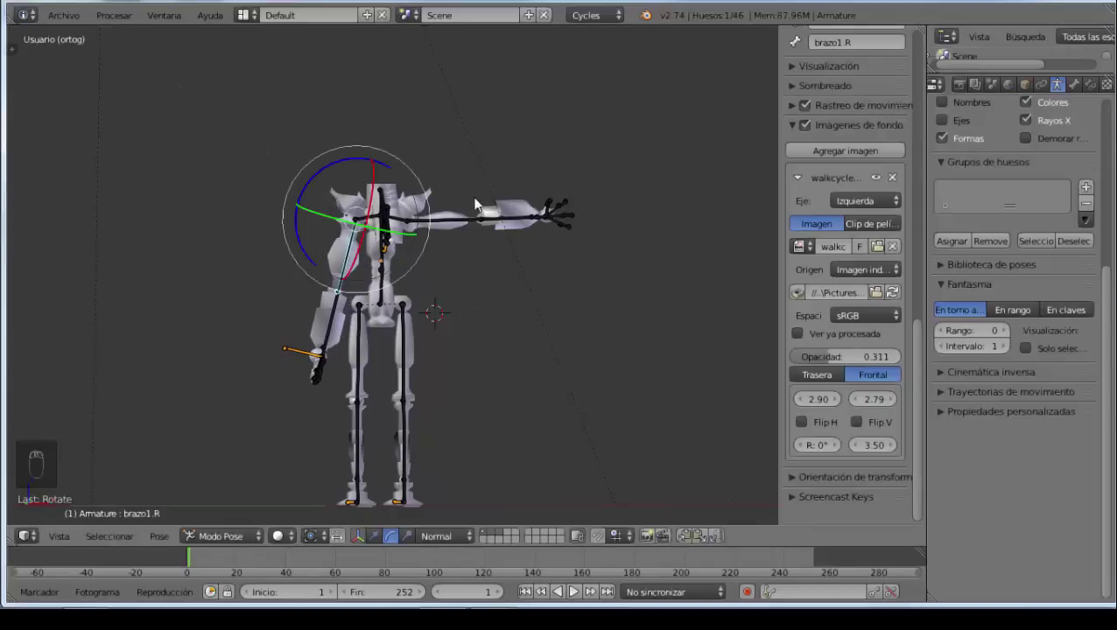
Step: Rotate the left upper arm down so it hangs at the robot's side
{"action": "left_click_drag", "start_coordinate": [443, 225], "coordinate": [365, 535]}
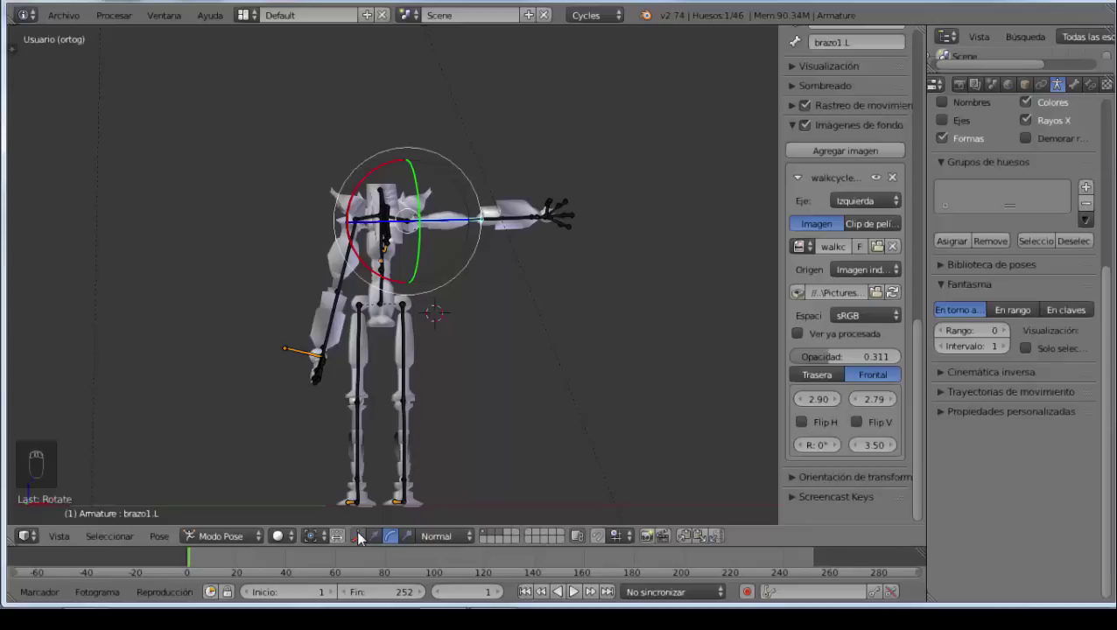
{"action": "left_click_drag", "start_coordinate": [365, 537], "coordinate": [401, 535]}
{"action": "left_click_drag", "start_coordinate": [400, 537], "coordinate": [425, 212]}
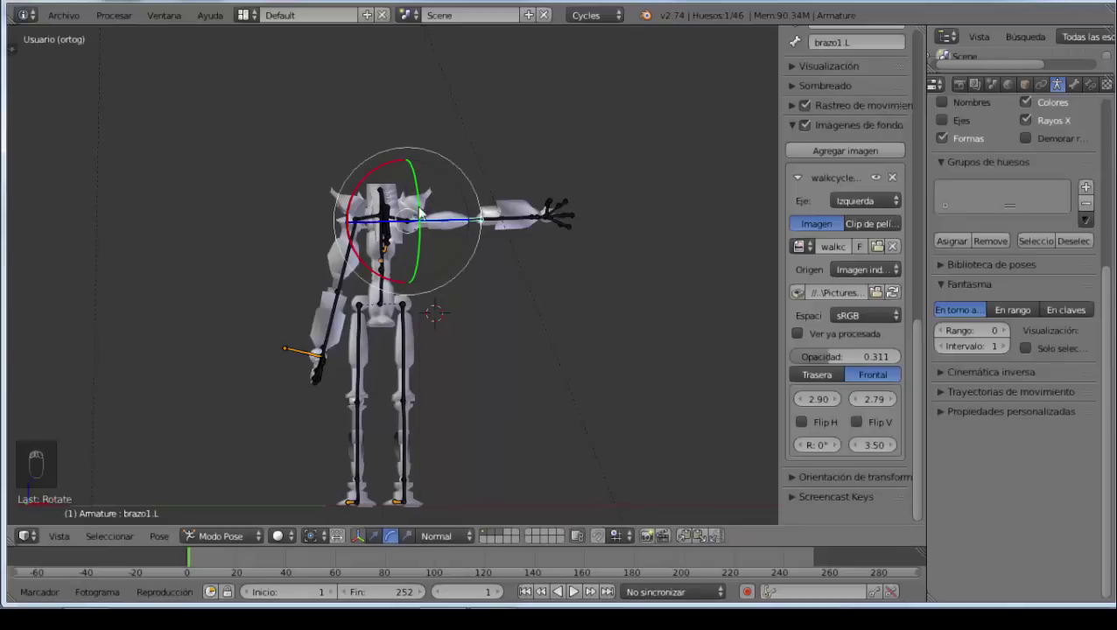
{"action": "left_click_drag", "start_coordinate": [423, 203], "coordinate": [432, 238]}
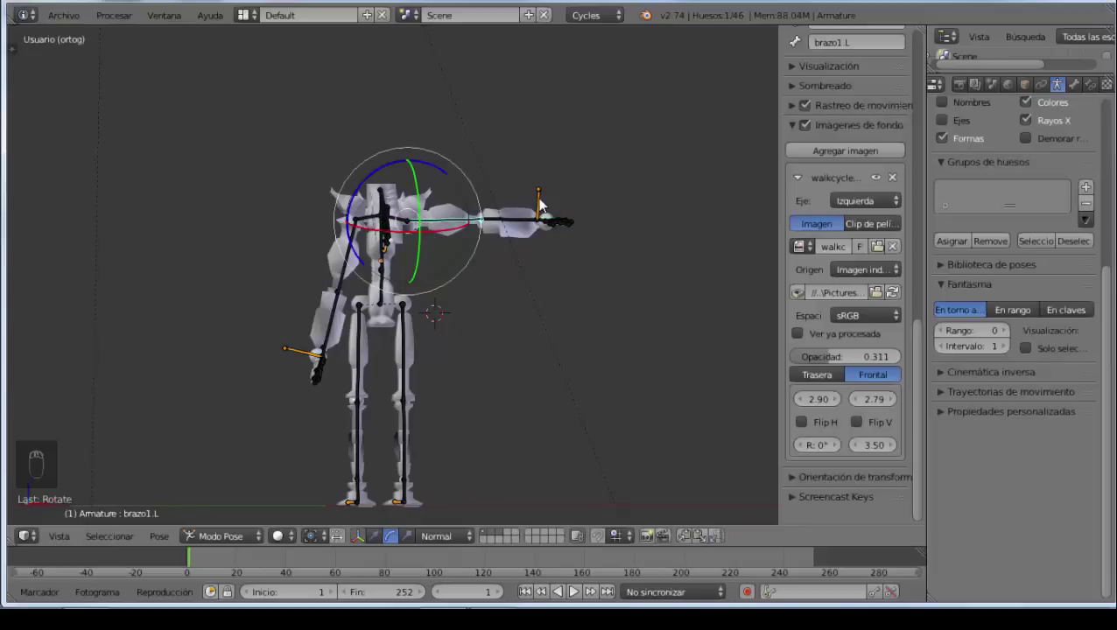
{"action": "left_click_drag", "start_coordinate": [546, 206], "coordinate": [545, 206]}
{"action": "key", "text": "g"}
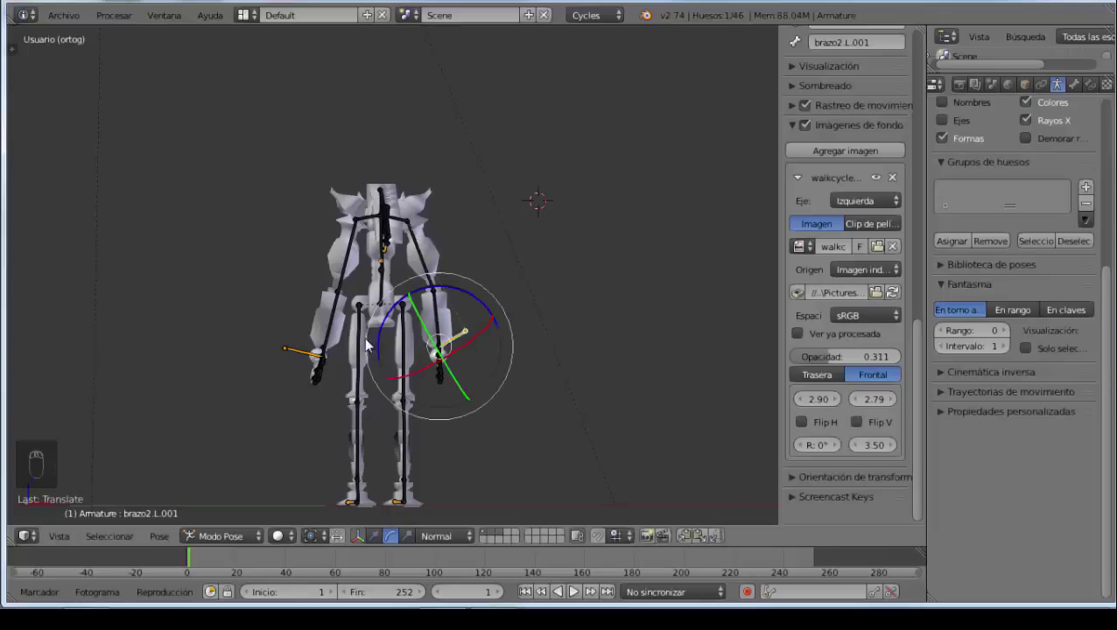
Step: Select the right hand bone and rotate the forearm to bend the arm
{"action": "right_click", "coordinate": [295, 353]}
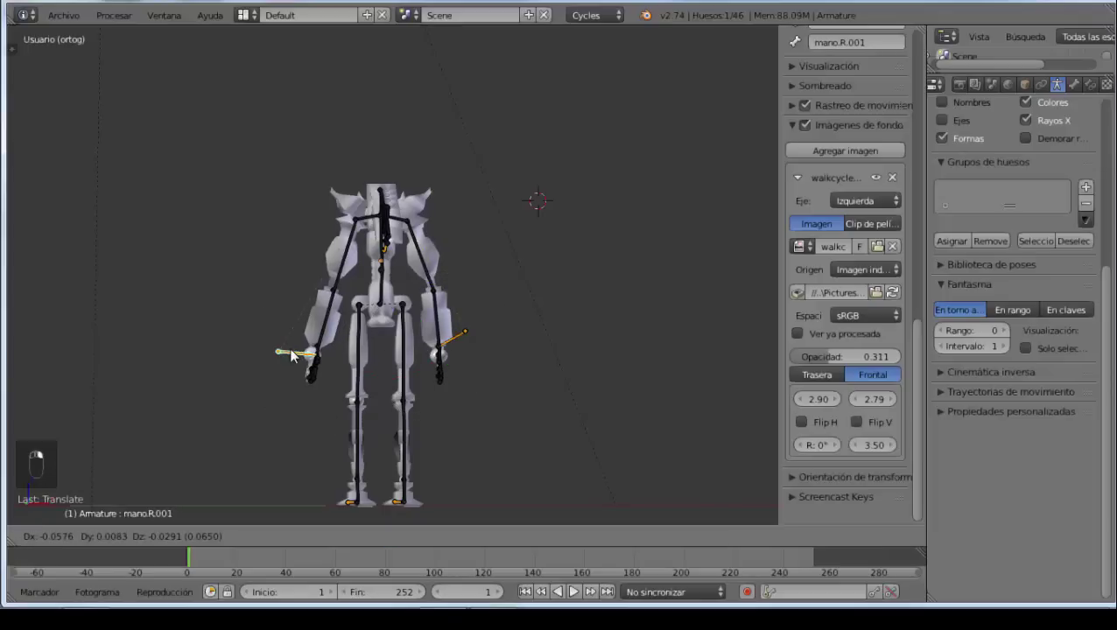
{"action": "left_click", "coordinate": [304, 359]}
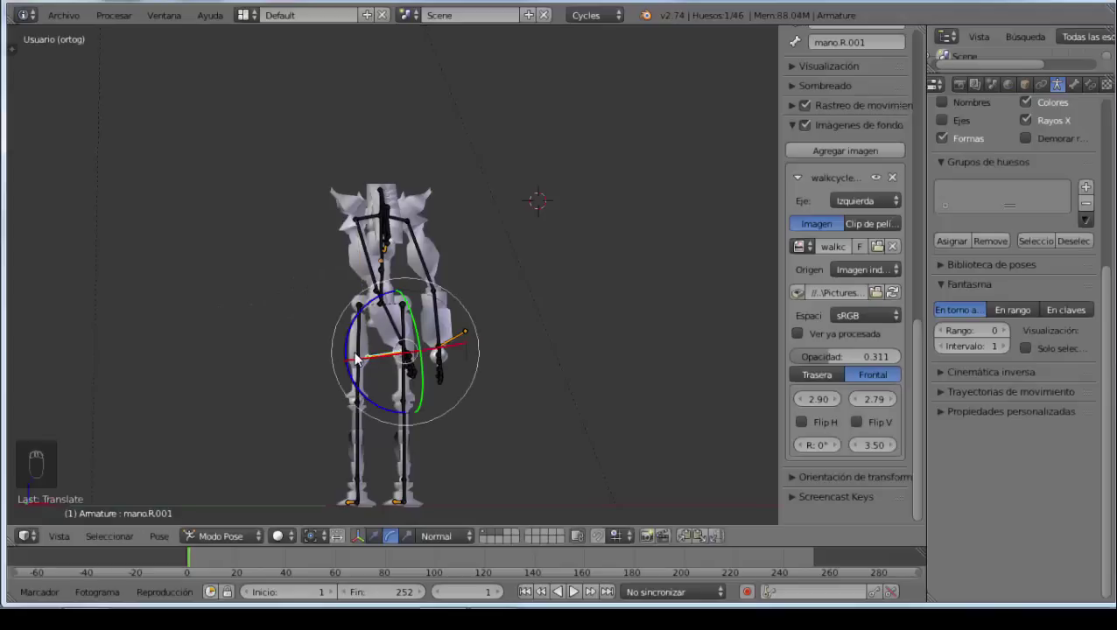
{"action": "key", "text": "g"}
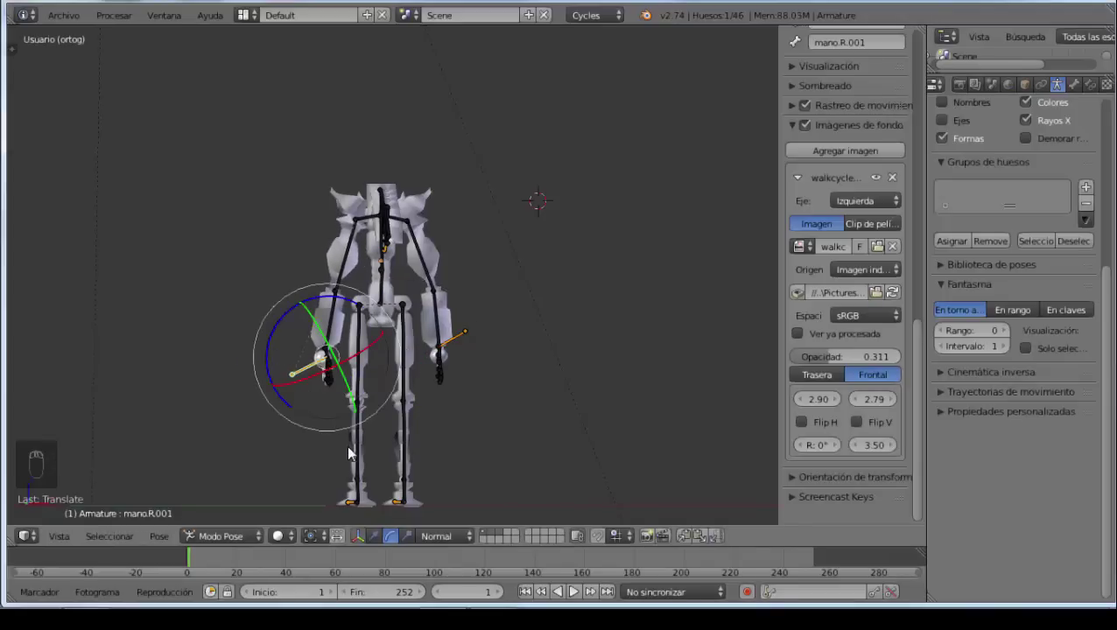
{"action": "left_click_drag", "start_coordinate": [347, 447], "coordinate": [367, 548]}
Step: Select pierna1.R and rotate the right upper leg into position
{"action": "left_click_drag", "start_coordinate": [367, 549], "coordinate": [401, 373]}
{"action": "right_click", "coordinate": [401, 373]}
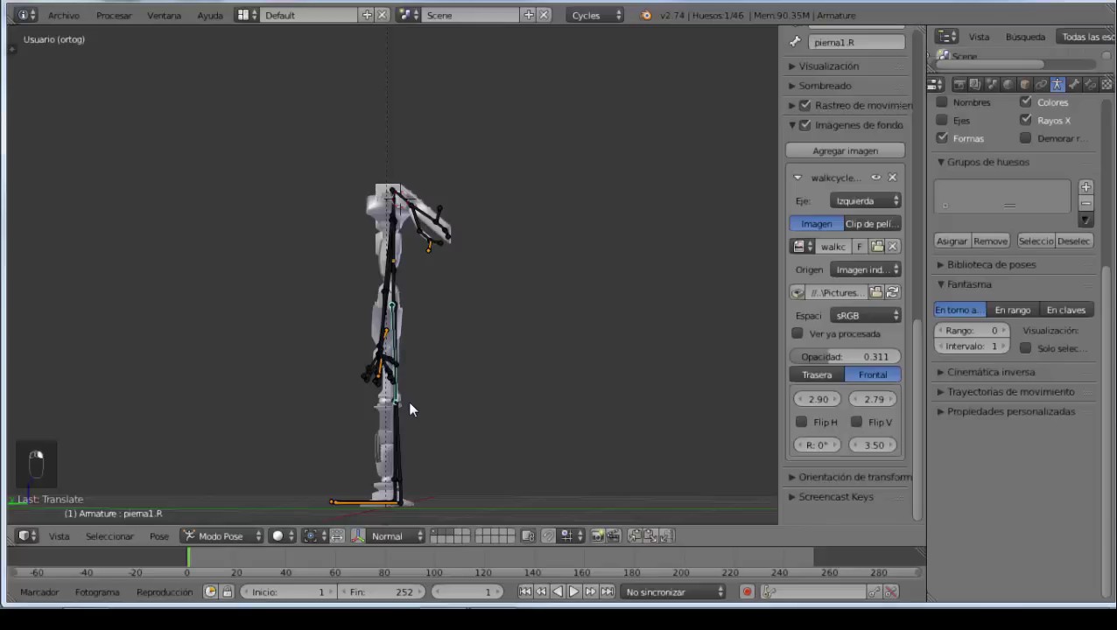
{"action": "middle_click", "coordinate": [416, 408]}
{"action": "key", "text": "g"}
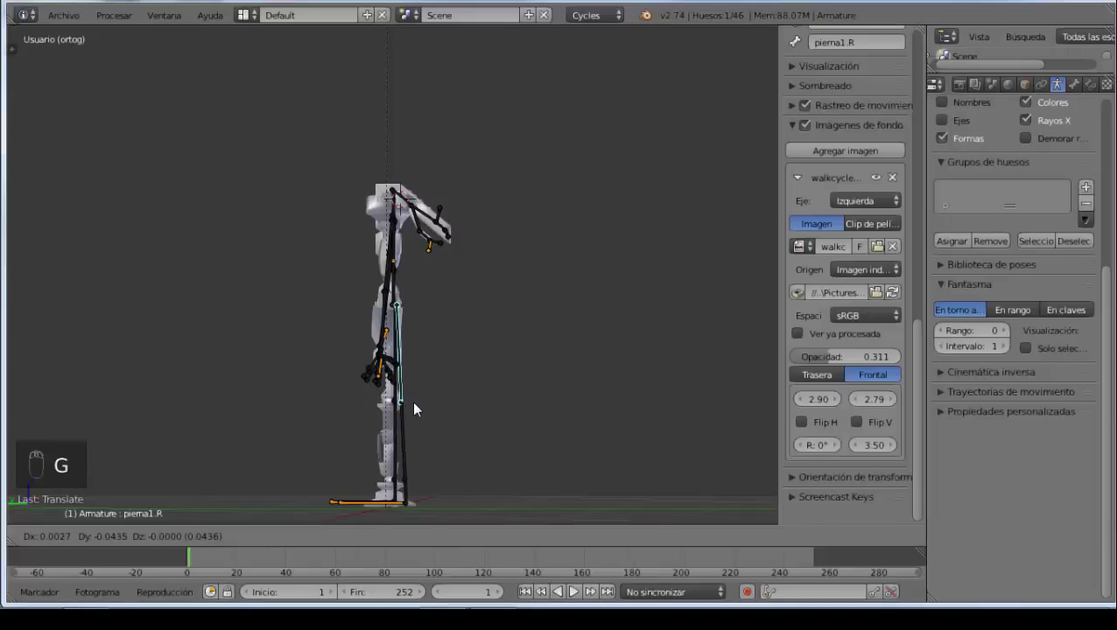
{"action": "key", "text": "r"}
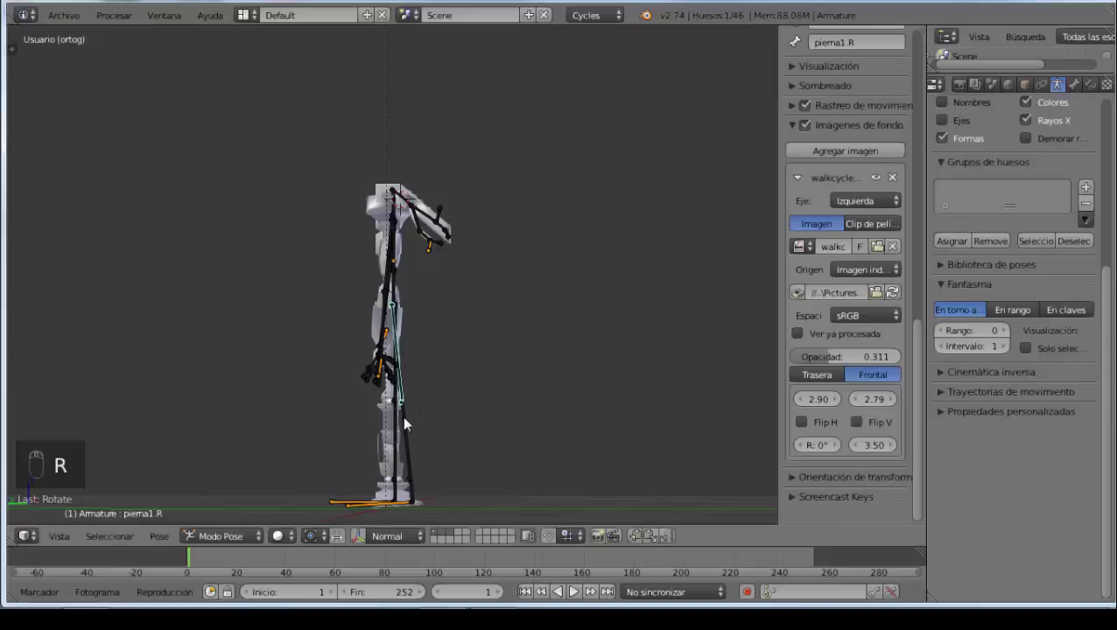
Step: Select pierna2.R and rotate the right lower leg, checking the pose from the front
{"action": "right_click", "coordinate": [407, 425]}
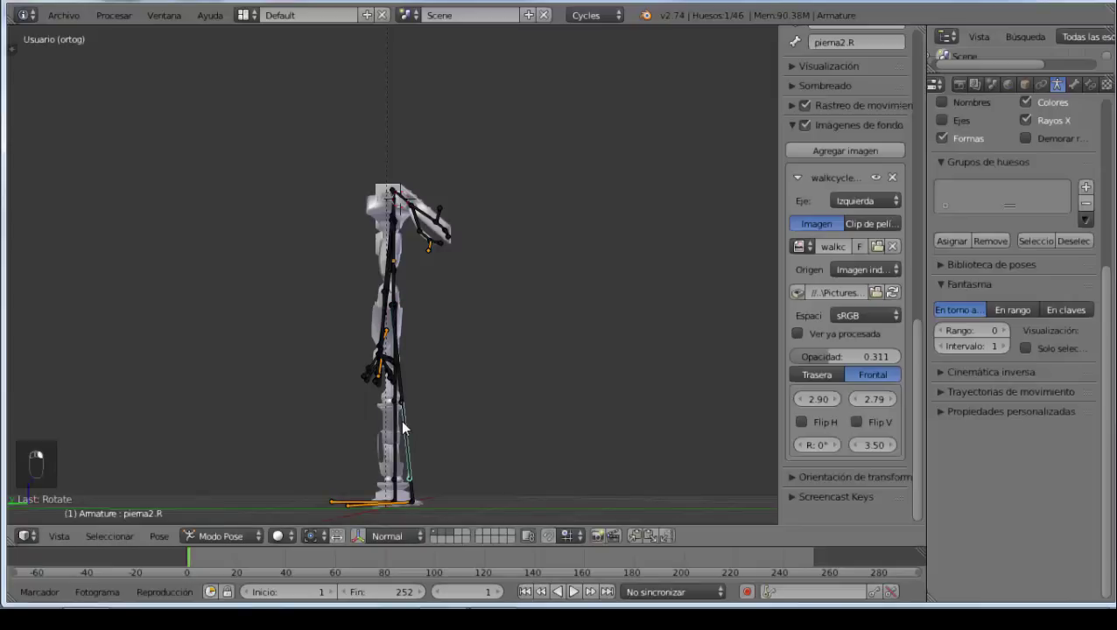
{"action": "key", "text": "r"}
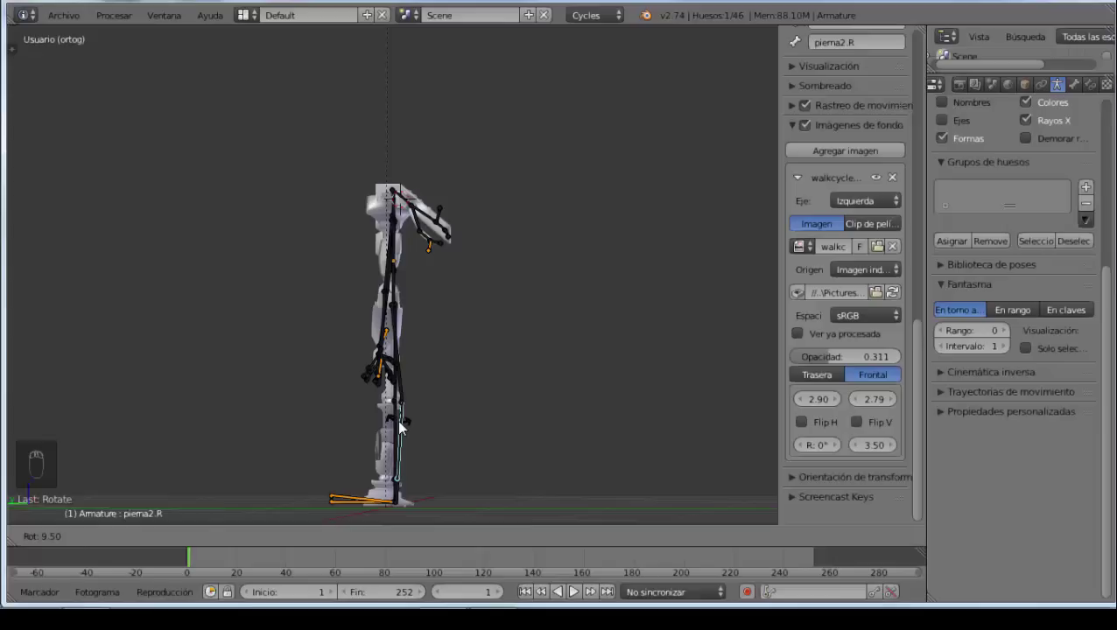
{"action": "left_click_drag", "start_coordinate": [488, 450], "coordinate": [235, 435]}
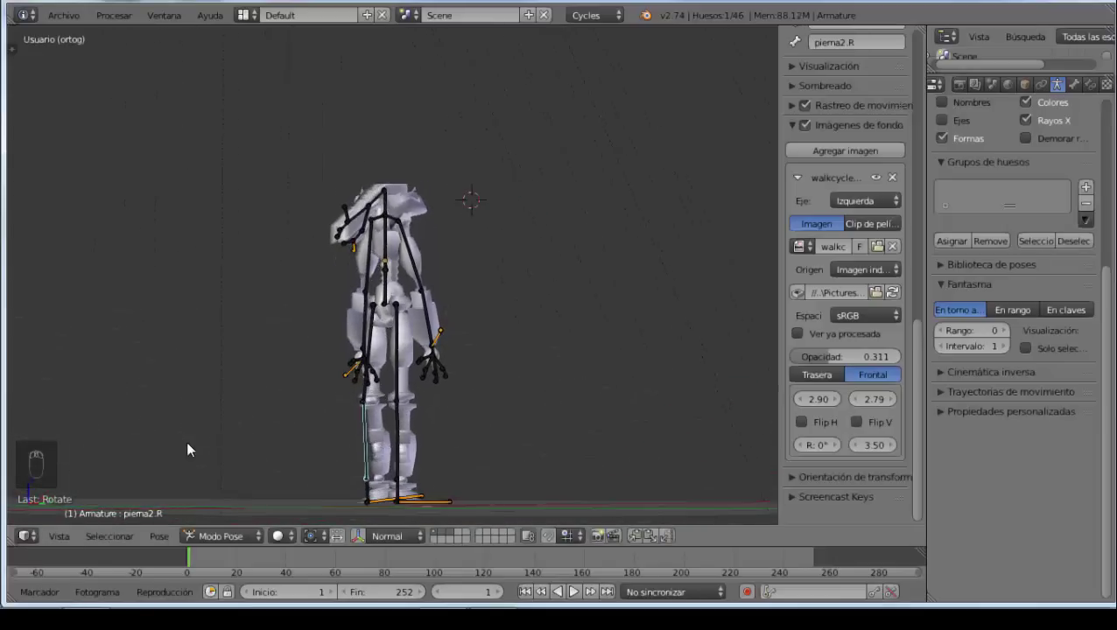
{"action": "left_click_drag", "start_coordinate": [400, 373], "coordinate": [379, 421]}
{"action": "left_click_drag", "start_coordinate": [379, 422], "coordinate": [670, 418]}
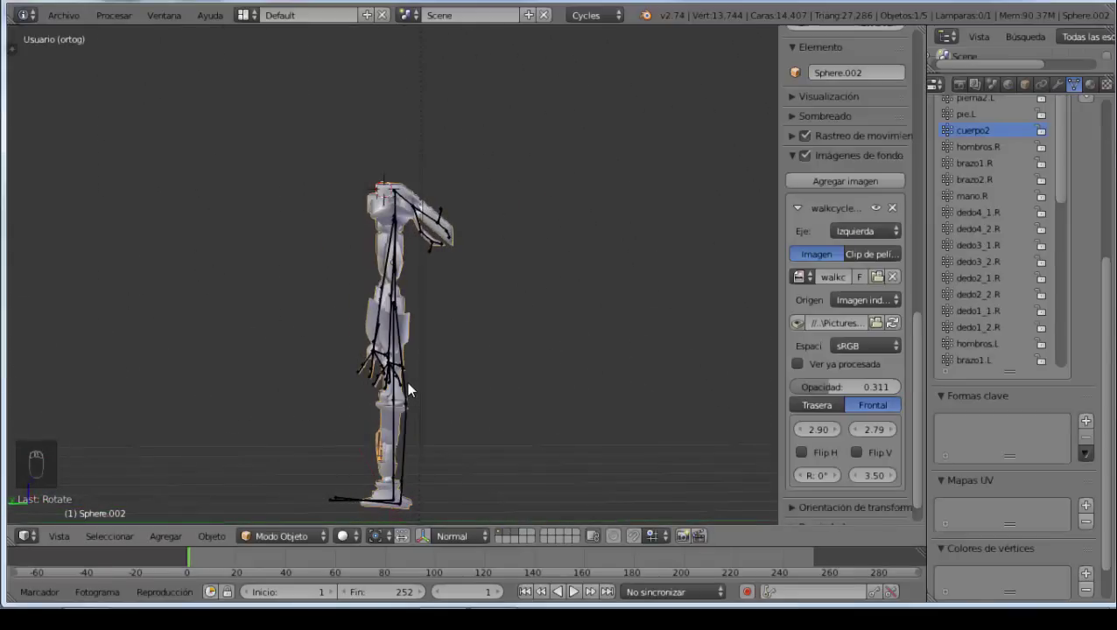
{"action": "key", "text": "KP_3"}
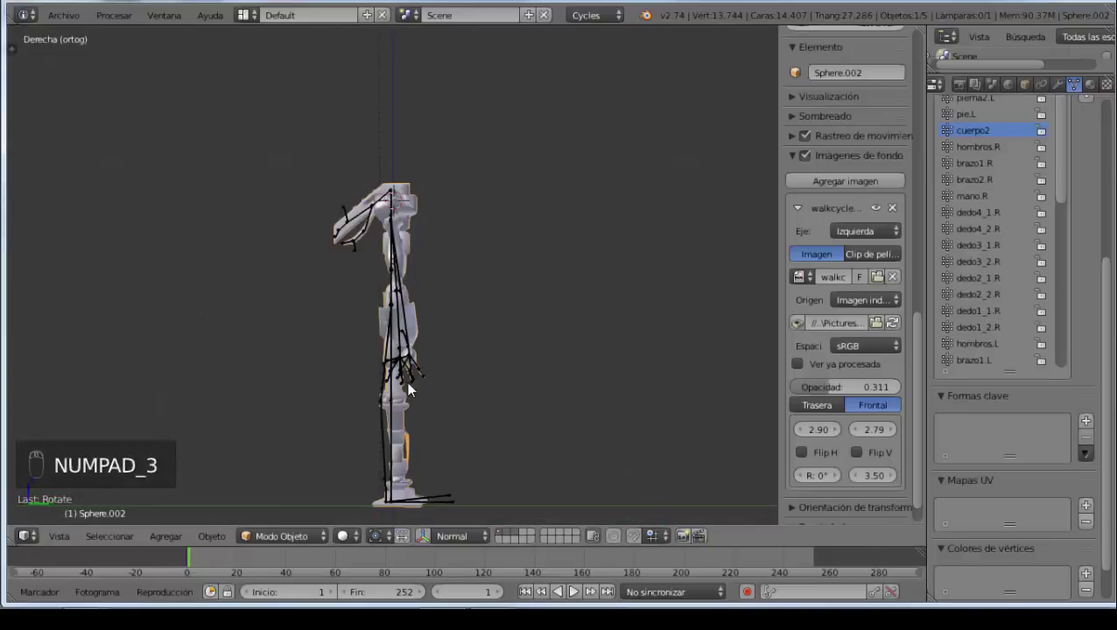
{"action": "key", "text": "ctrl+KP_3"}
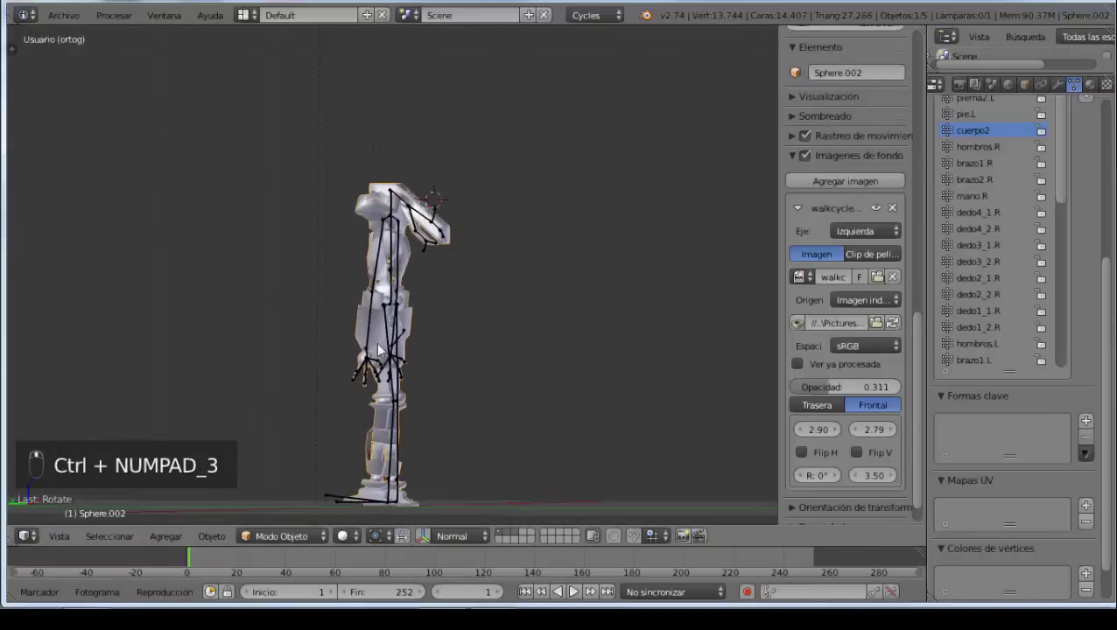
{"action": "middle_click", "coordinate": [373, 268]}
Step: In Left Ortho over the drawing, rotate brazo1.R to match the Frame 1 right arm
{"action": "right_click", "coordinate": [381, 270]}
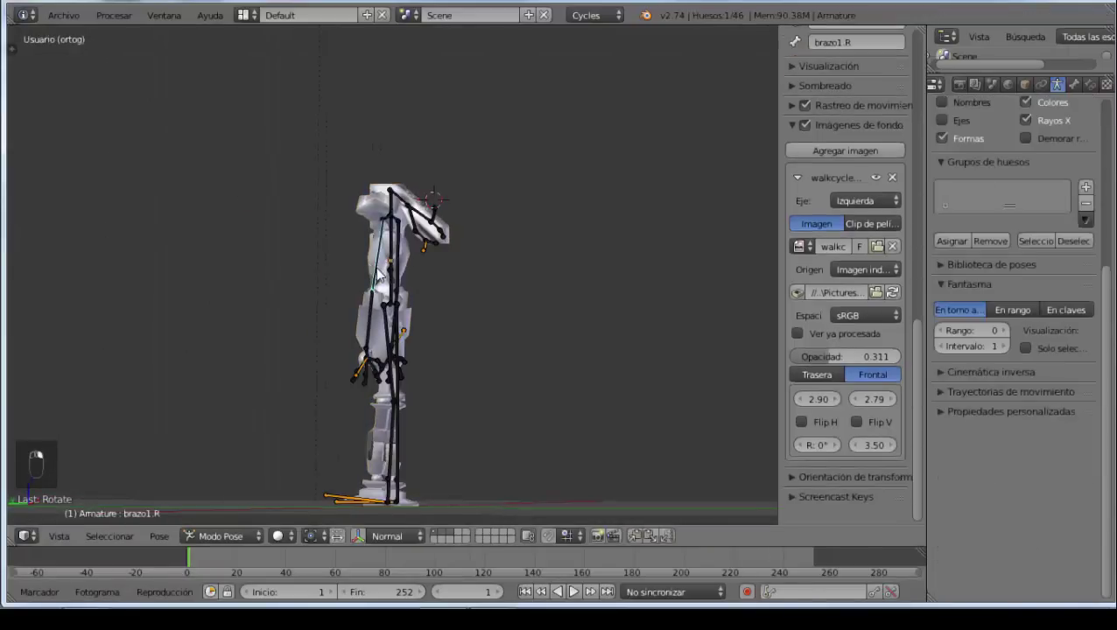
{"action": "key", "text": "KP_3"}
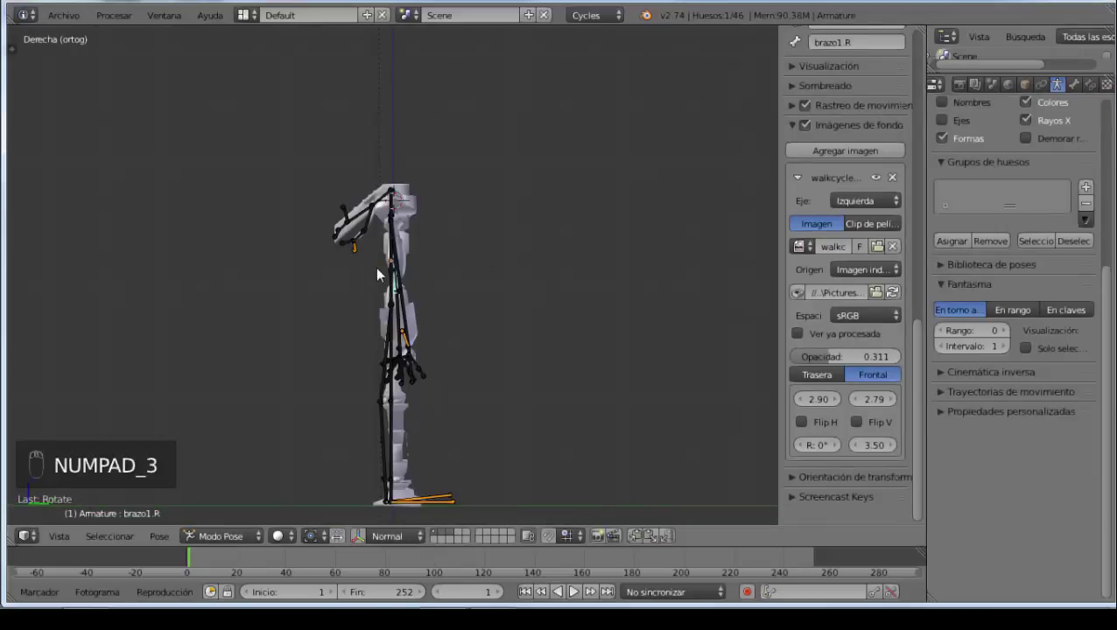
{"action": "key", "text": "ctrl+KP_3"}
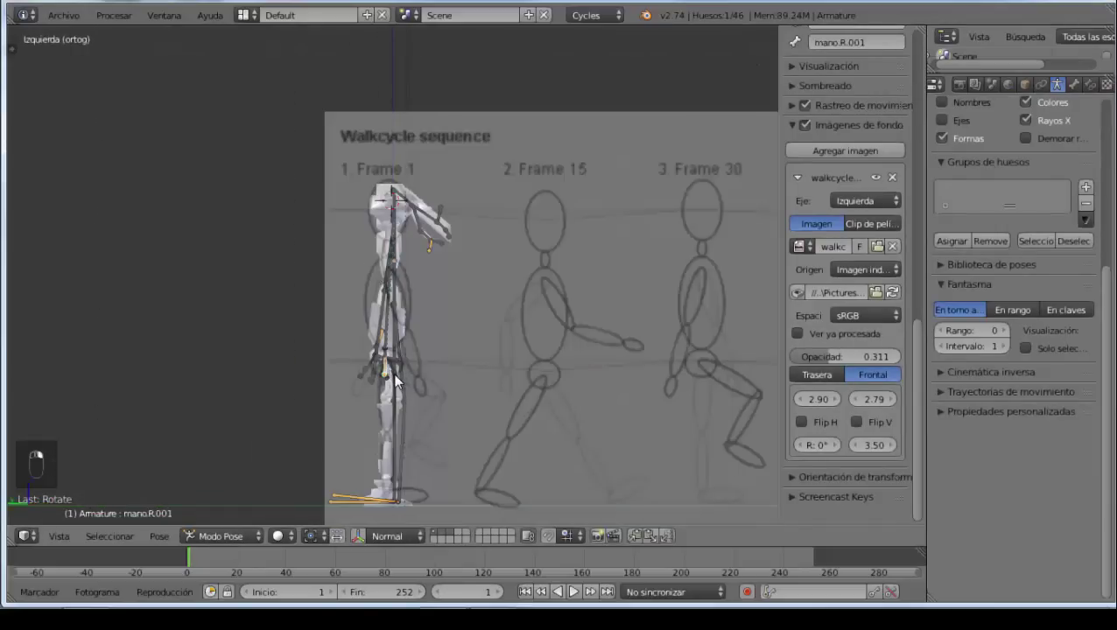
{"action": "key", "text": "g"}
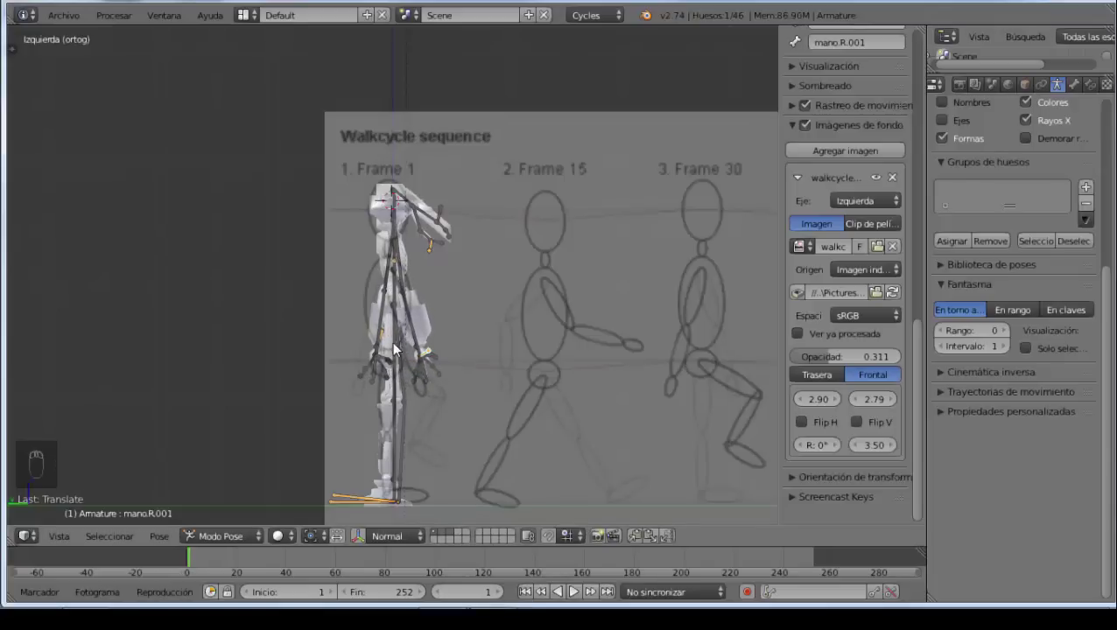
Step: Rotate the left forearm bone to match the Frame 1 figure
{"action": "right_click", "coordinate": [388, 339]}
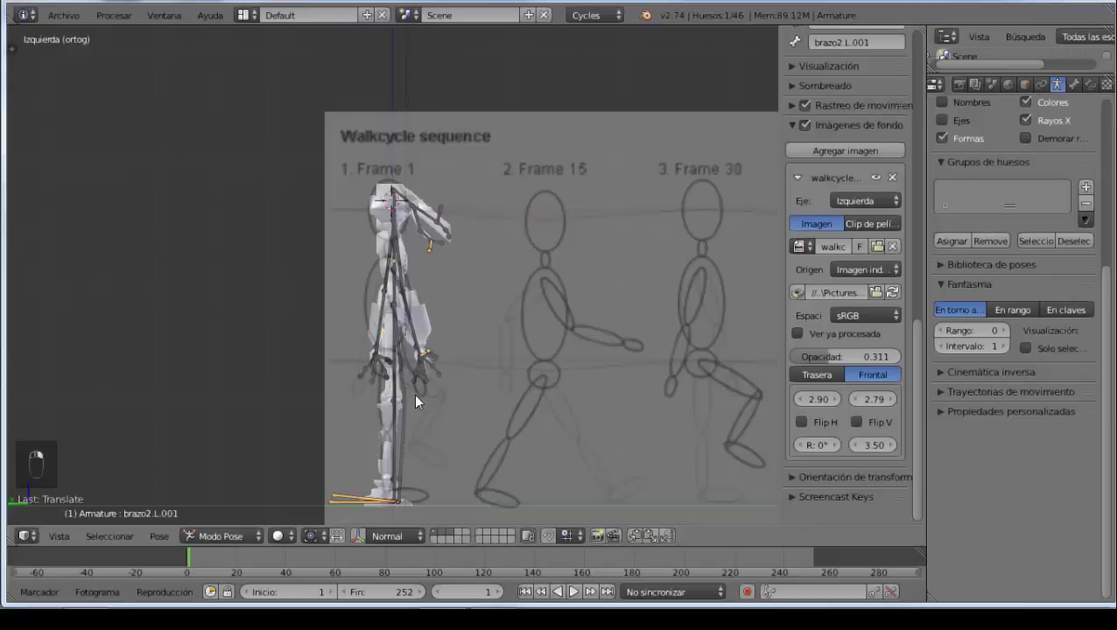
{"action": "key", "text": "g"}
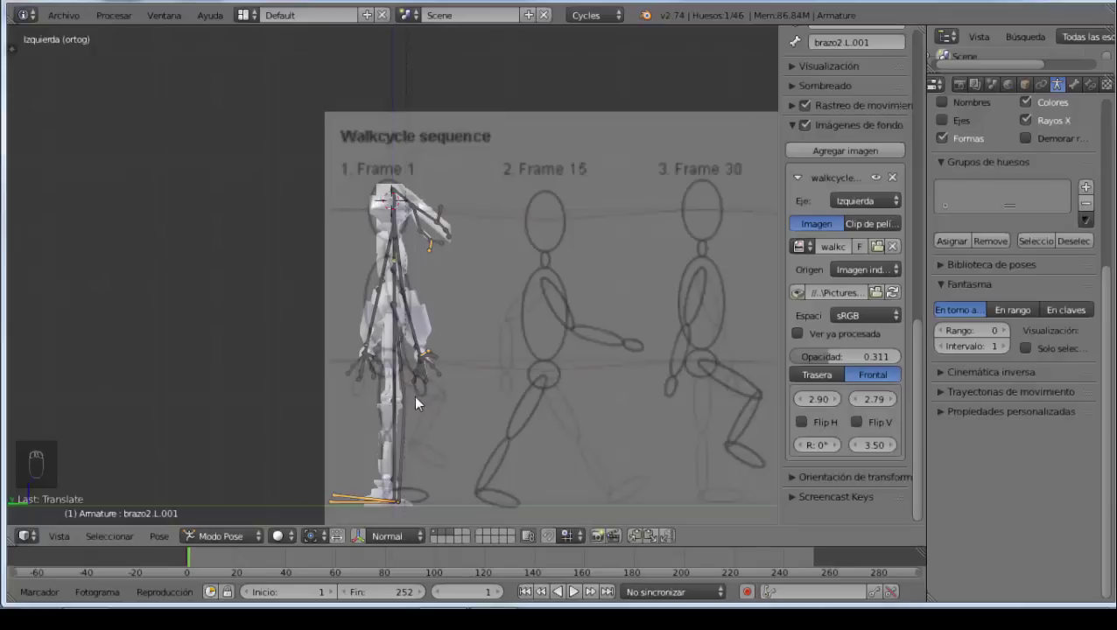
Step: In Left Ortho, move and rotate pie.L so the left foot steps forward
{"action": "left_click_drag", "start_coordinate": [425, 439], "coordinate": [363, 416]}
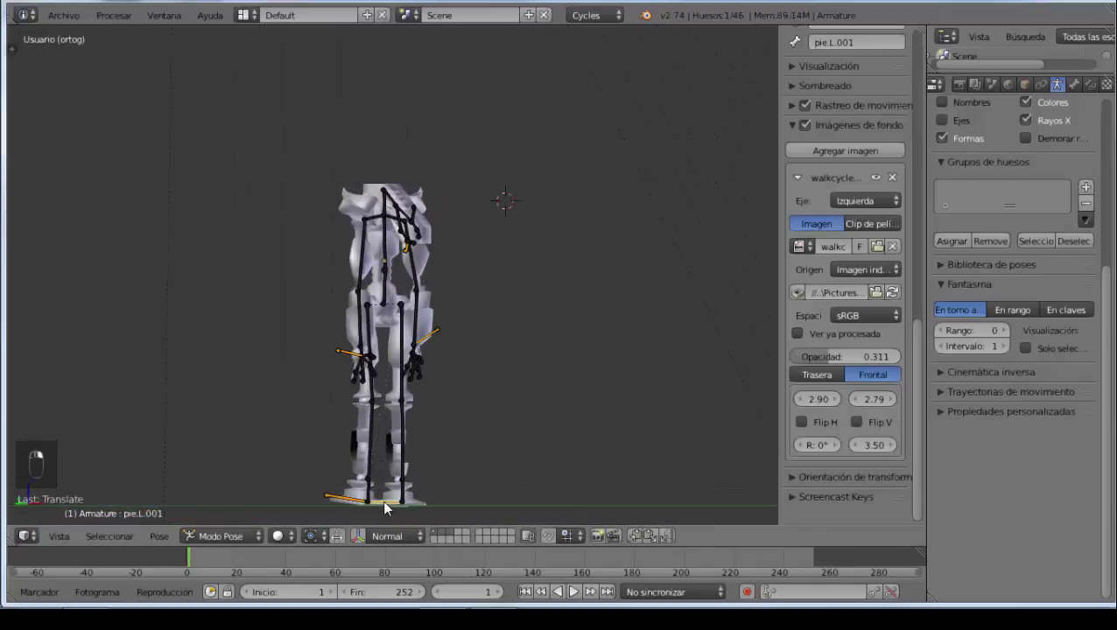
{"action": "key", "text": "ctrl+KP_3"}
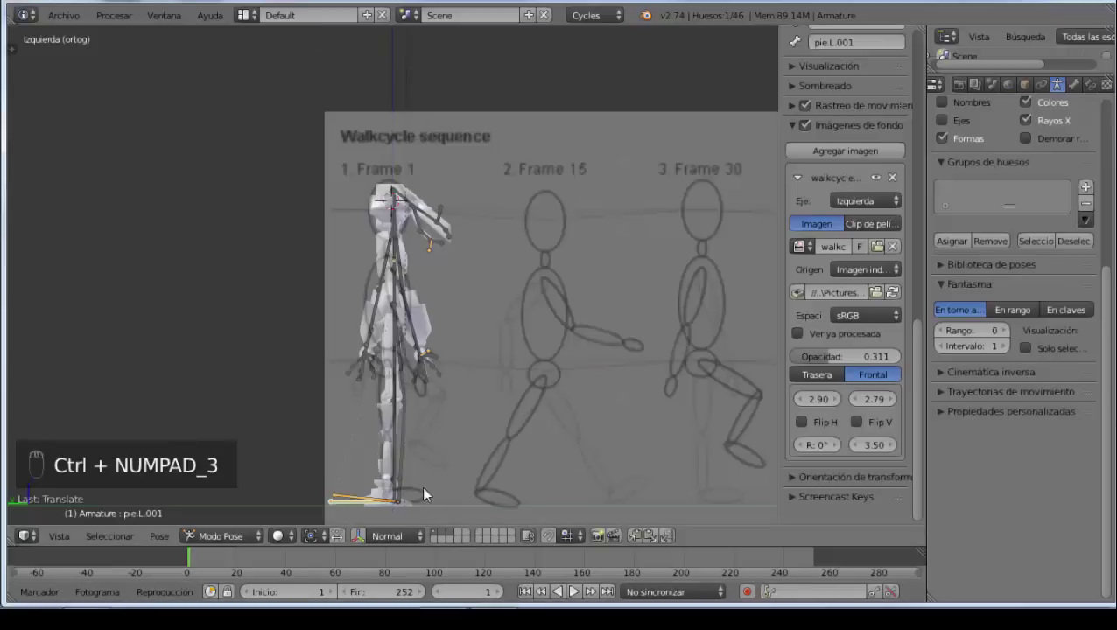
{"action": "key", "text": "g"}
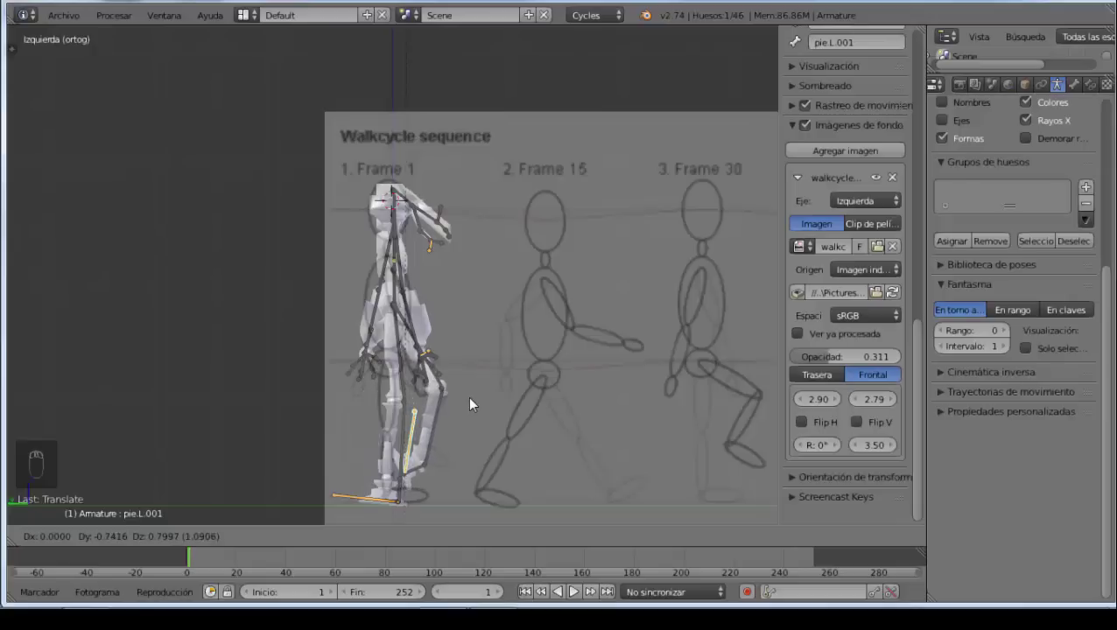
{"action": "right_click", "coordinate": [424, 477]}
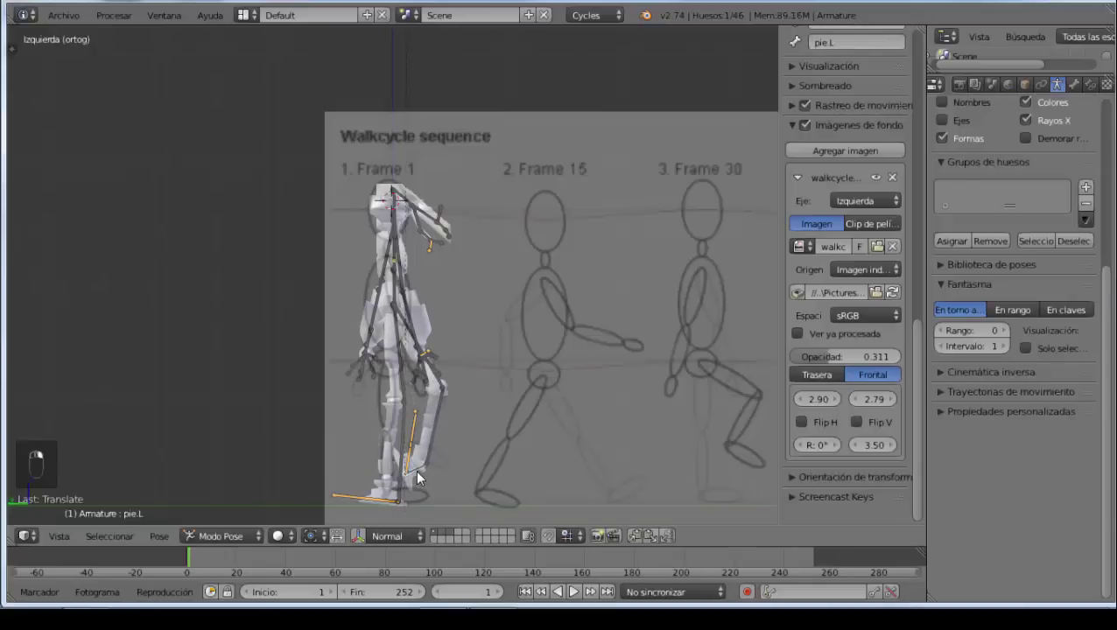
{"action": "key", "text": "r"}
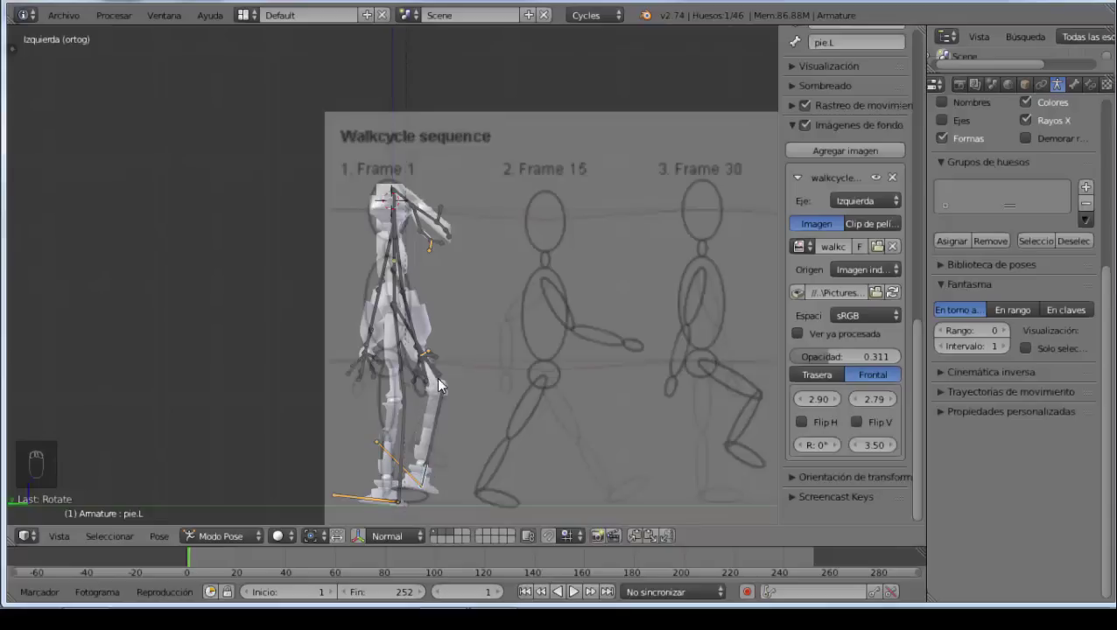
Step: Rotate pierna1.L forward, bend pierna2.L at the knee and tilt the foot to match
{"action": "right_click", "coordinate": [446, 385]}
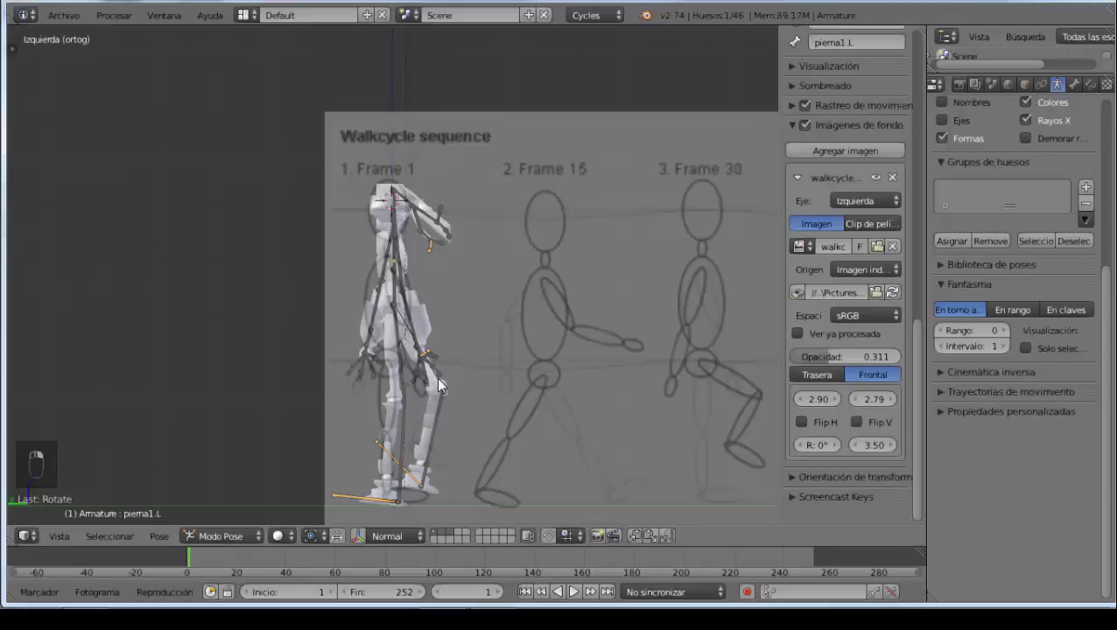
{"action": "key", "text": "r"}
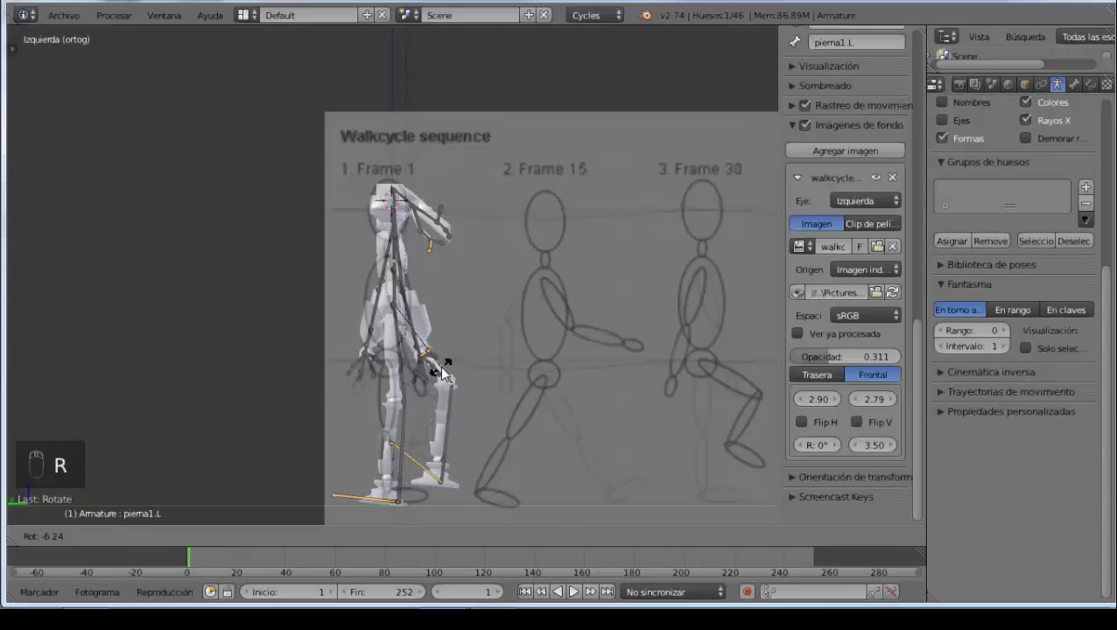
{"action": "left_click", "coordinate": [460, 425]}
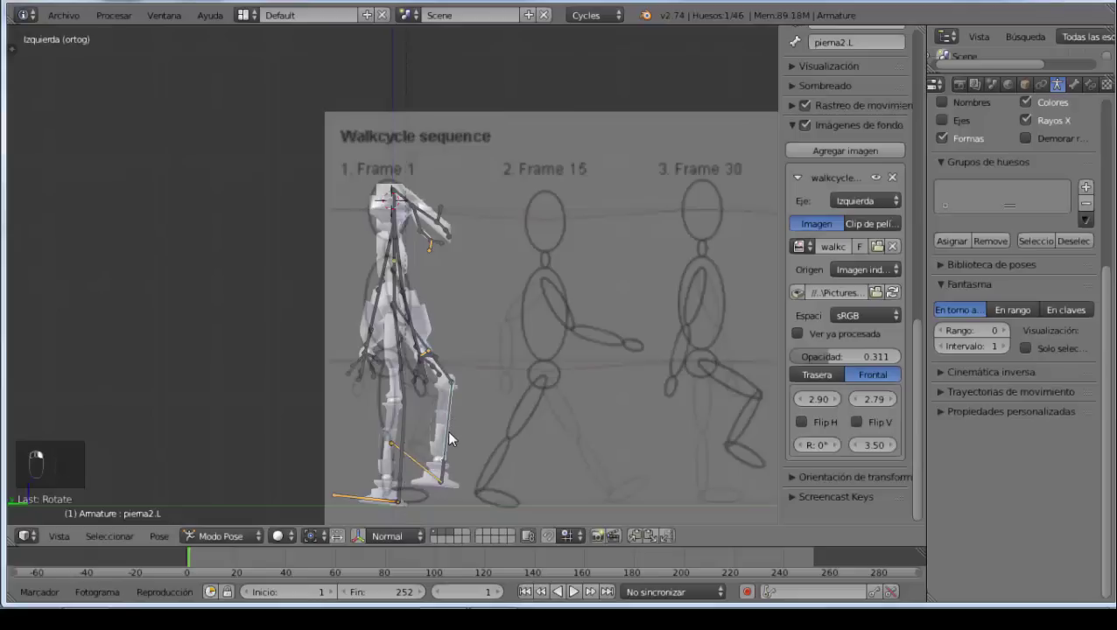
{"action": "key", "text": "r"}
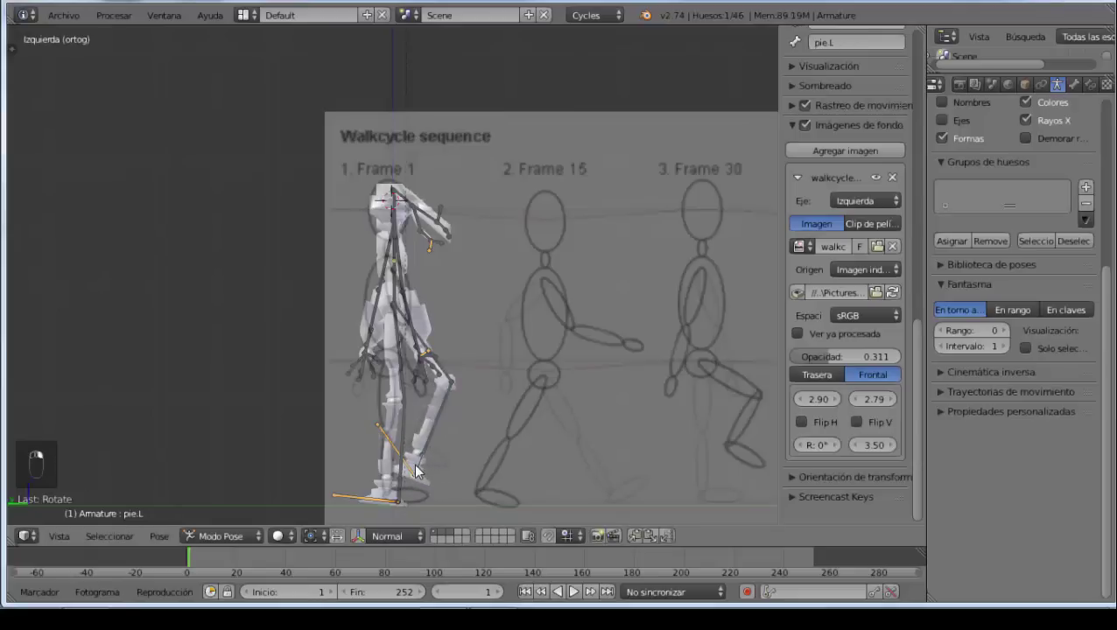
{"action": "key", "text": "r"}
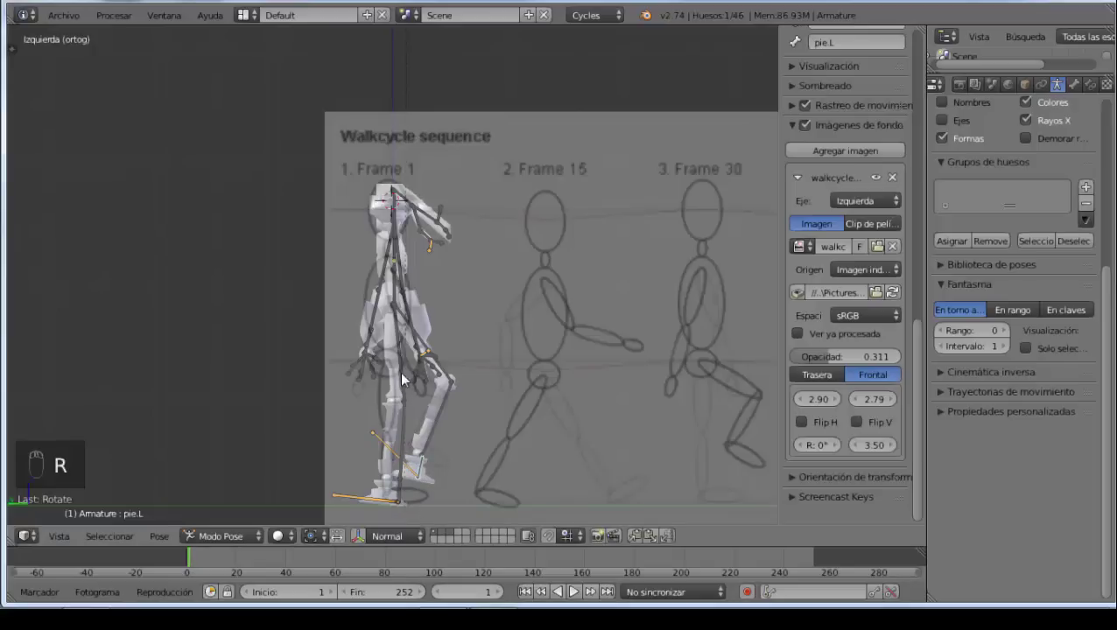
{"action": "left_click", "coordinate": [430, 415]}
Step: Rotate pierna2.R to bend the right leg toward the Frame 1 stride
{"action": "key", "text": "r"}
{"action": "left_click_drag", "start_coordinate": [397, 445], "coordinate": [397, 446]}
{"action": "key", "text": "r"}
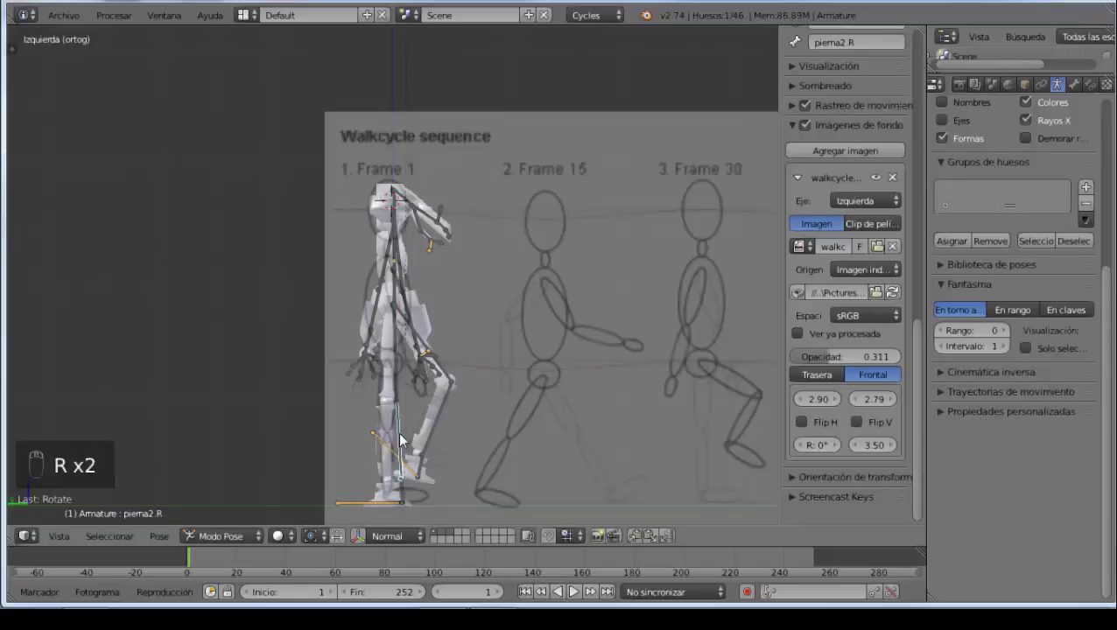
{"action": "left_click_drag", "start_coordinate": [453, 375], "coordinate": [99, 387]}
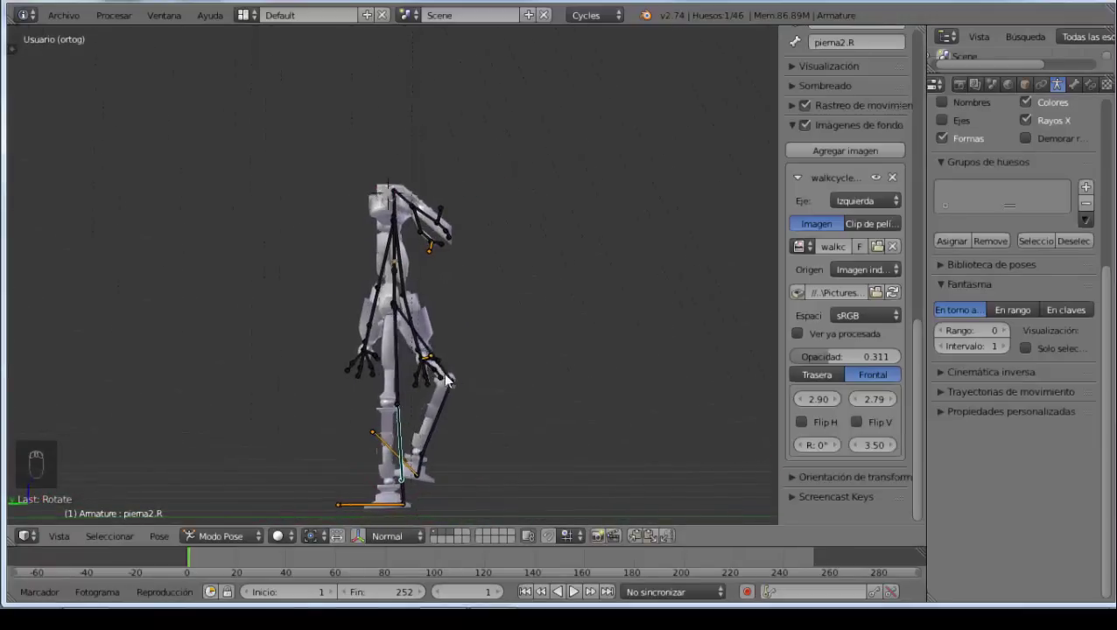
Step: Return to the left side view and select bones in the robot's head
{"action": "left_click_drag", "start_coordinate": [430, 367], "coordinate": [415, 393]}
{"action": "key", "text": "ctrl+KP_3"}
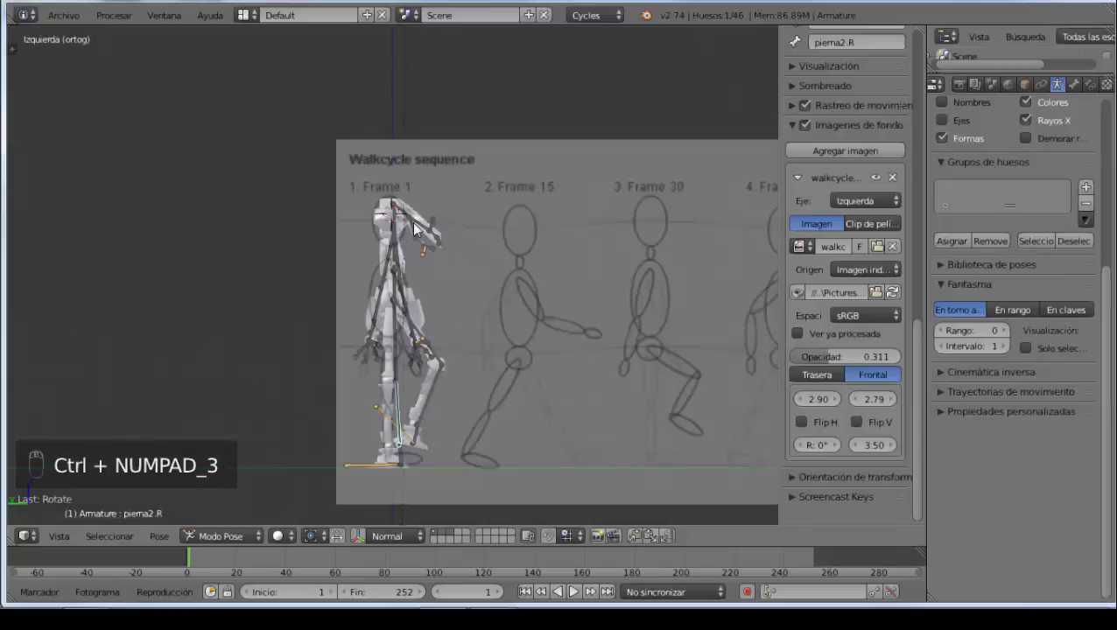
{"action": "right_click", "coordinate": [427, 229]}
{"action": "right_click", "coordinate": [422, 235]}
Step: Rotate and move the head bones so the robot fully overlays the Frame 1 figure
{"action": "key", "text": "r"}
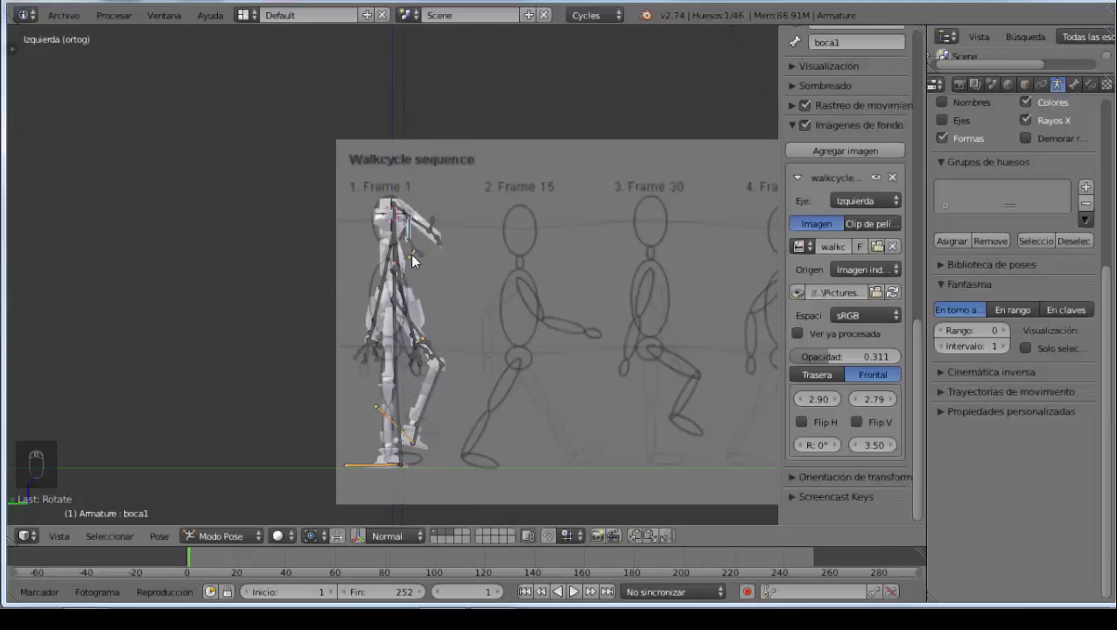
{"action": "right_click", "coordinate": [417, 260]}
{"action": "key", "text": "g"}
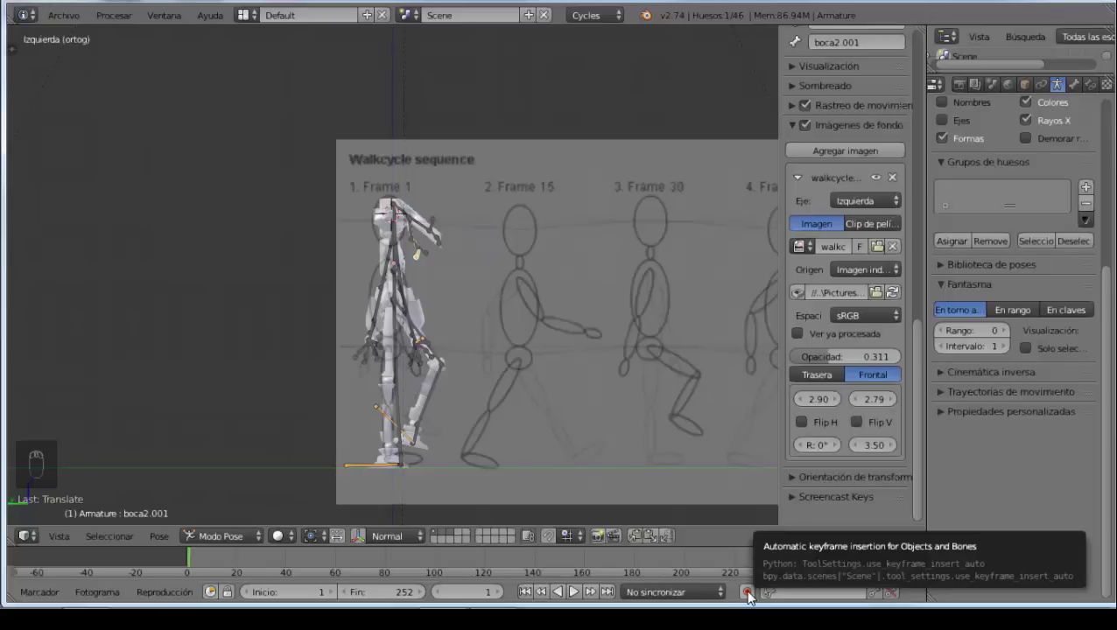
Step: Select every bone with A and insert a whole-character keyframe at frame 1
{"action": "left_click_drag", "start_coordinate": [752, 597], "coordinate": [780, 601]}
{"action": "middle_click", "coordinate": [781, 602]}
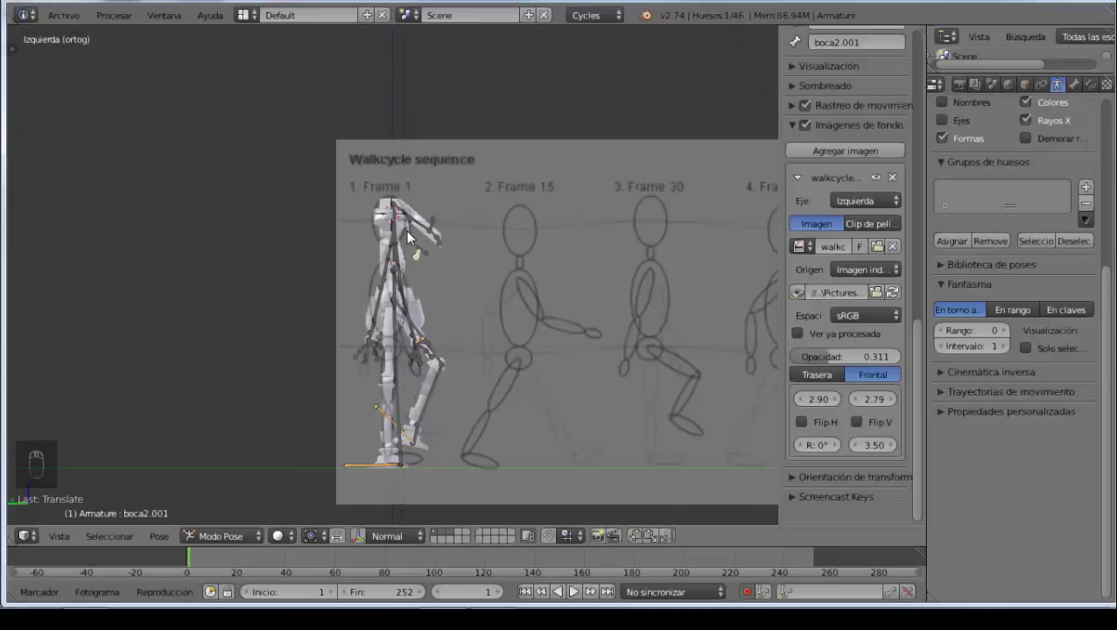
{"action": "key", "text": "a"}
{"action": "key", "text": "a"}
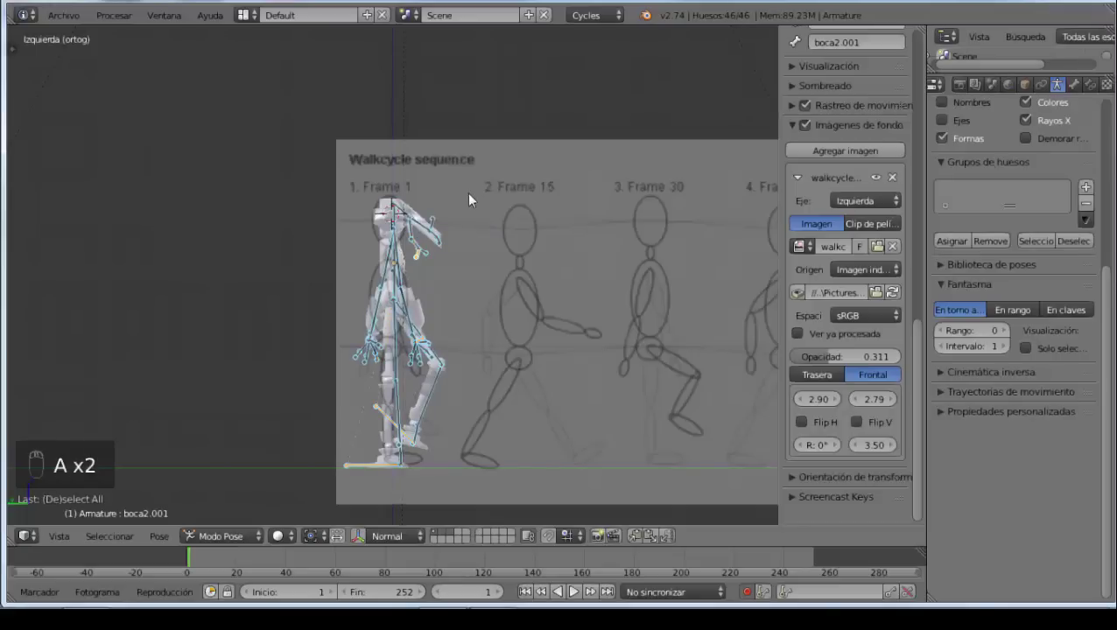
{"action": "key", "text": "i"}
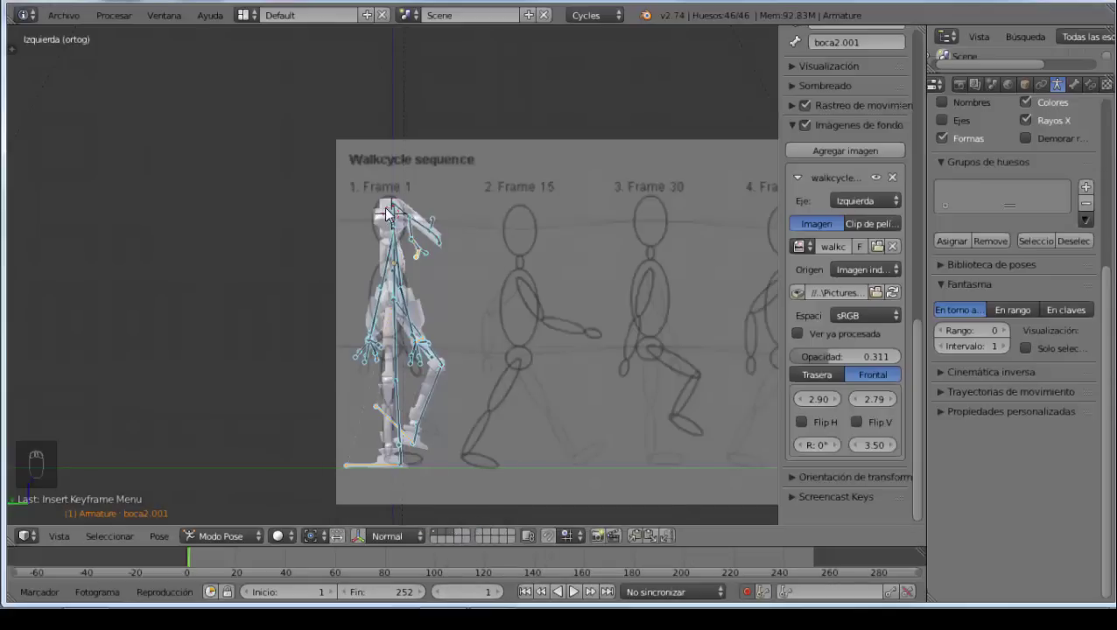
Step: Select the robot body and all rig bones, return to Object Mode and enable Auto Keying
{"action": "right_click", "coordinate": [389, 210]}
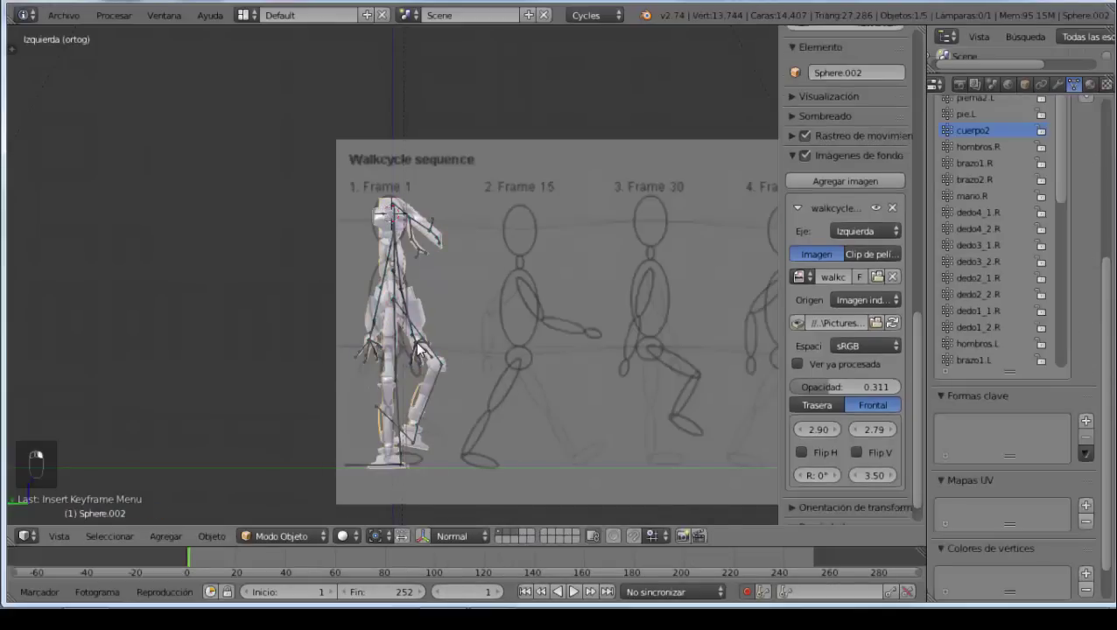
{"action": "key", "text": "i"}
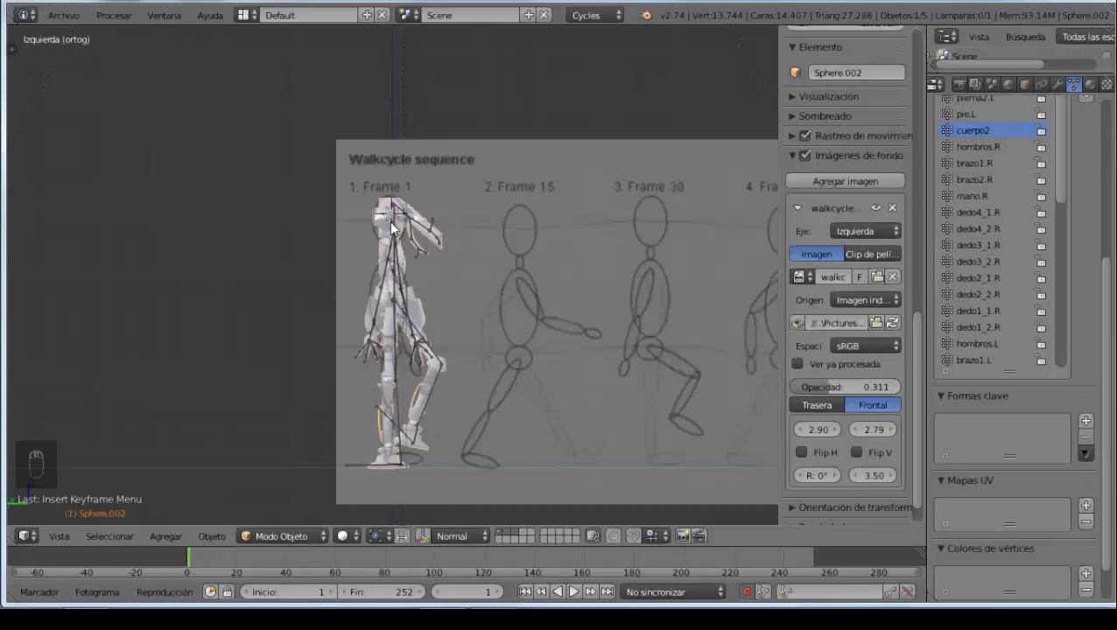
{"action": "left_click_drag", "start_coordinate": [399, 223], "coordinate": [399, 243]}
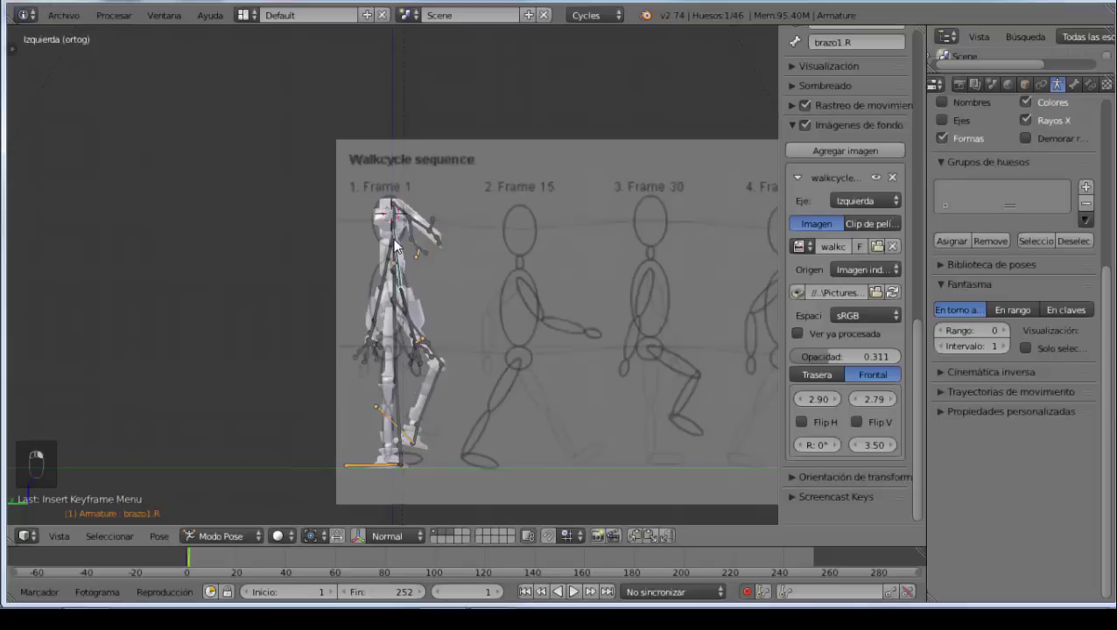
{"action": "key", "text": "a"}
{"action": "key", "text": "a"}
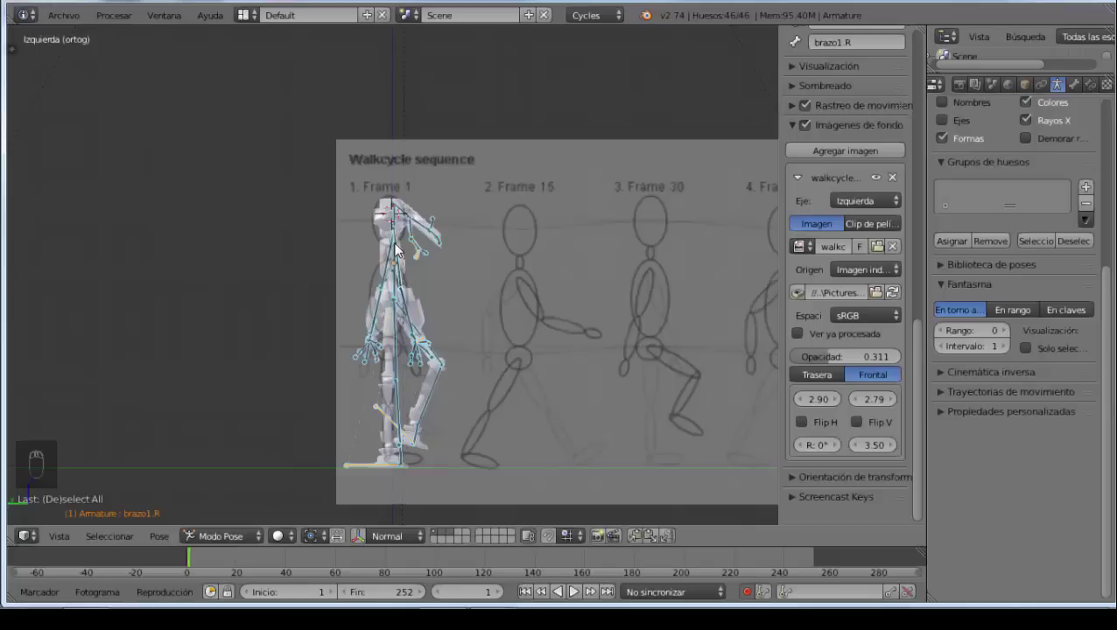
{"action": "key", "text": "g"}
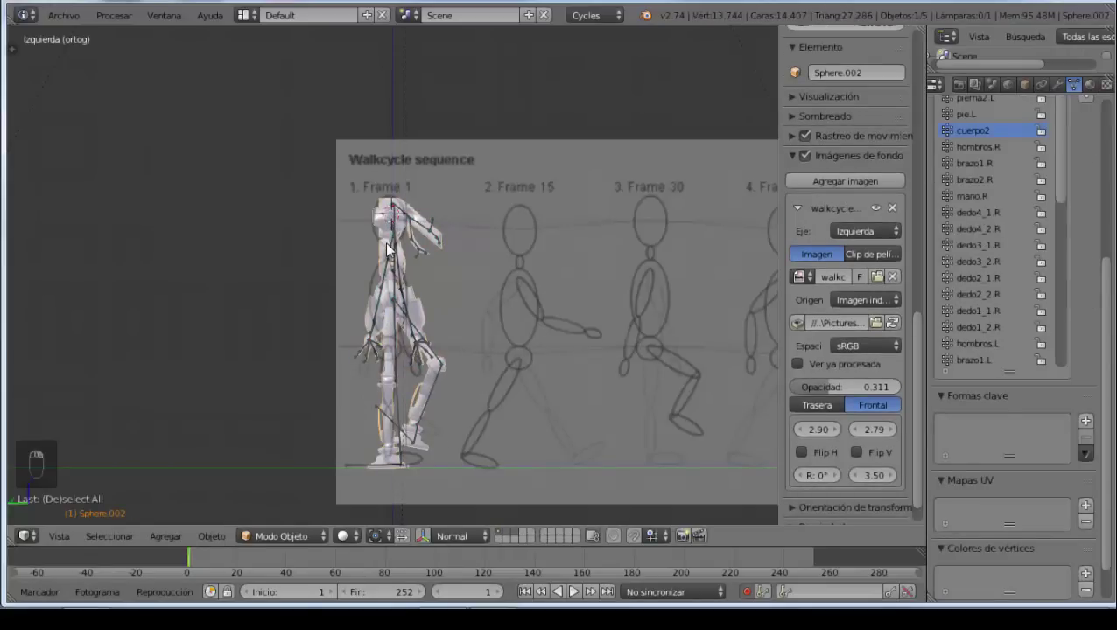
{"action": "key", "text": "b"}
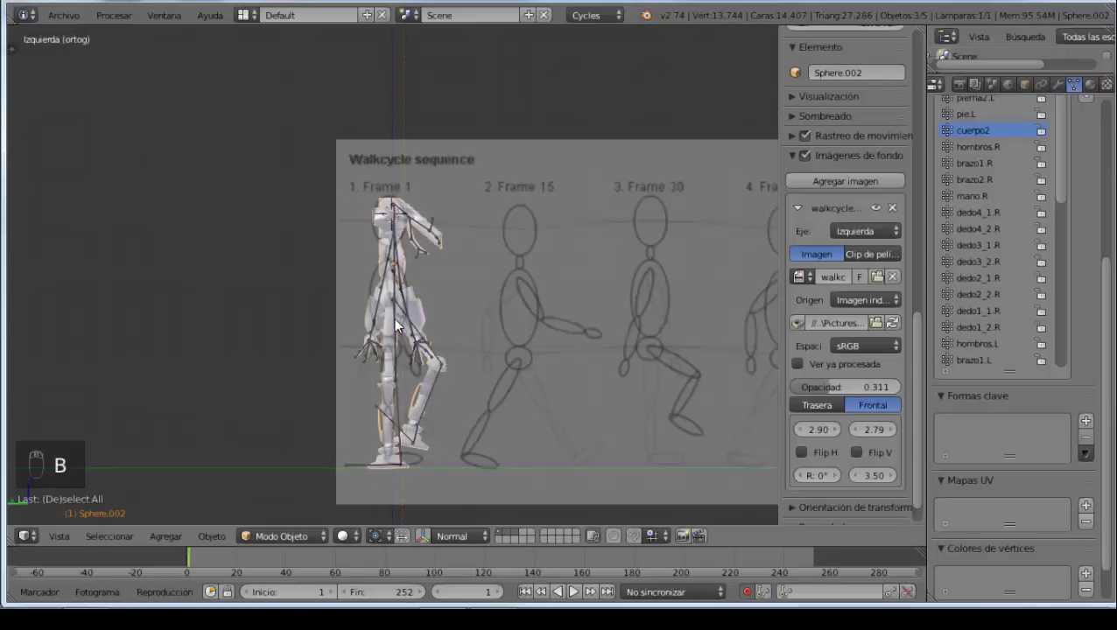
Step: Move the robot onto the Frame 15 sketch and advance the timeline to frame 15
{"action": "key", "text": "g"}
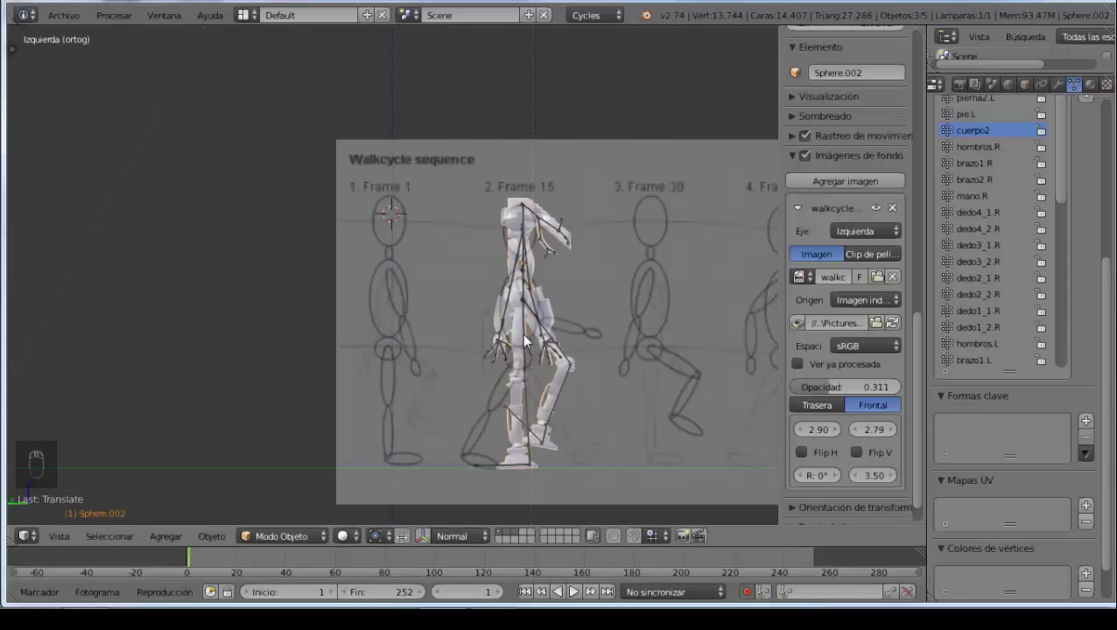
{"action": "key", "text": "g"}
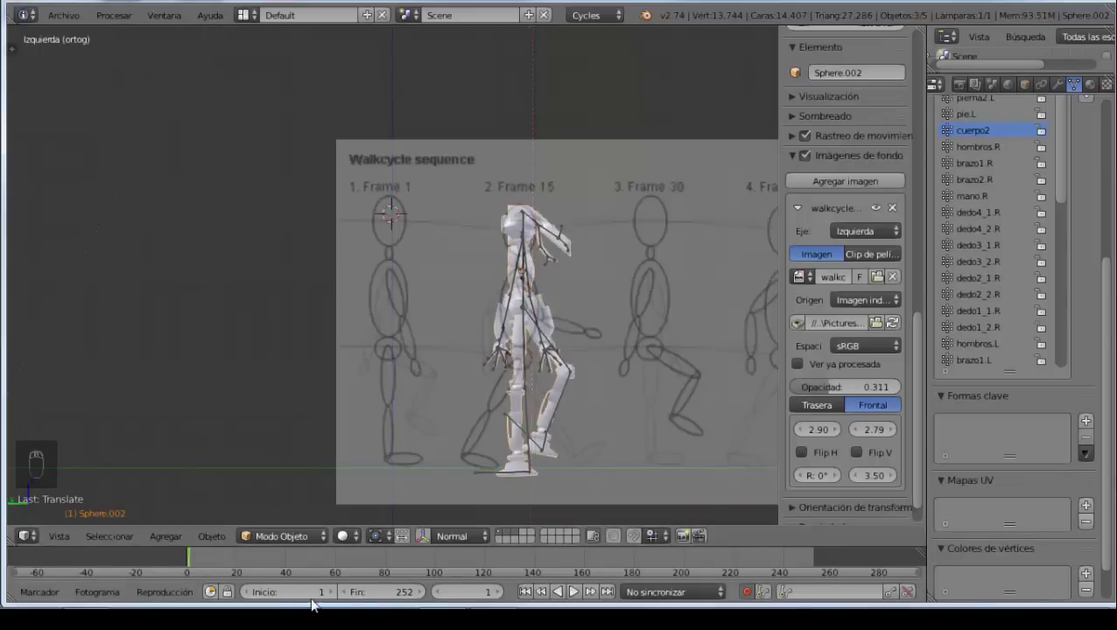
{"action": "left_click_drag", "start_coordinate": [477, 594], "coordinate": [477, 593]}
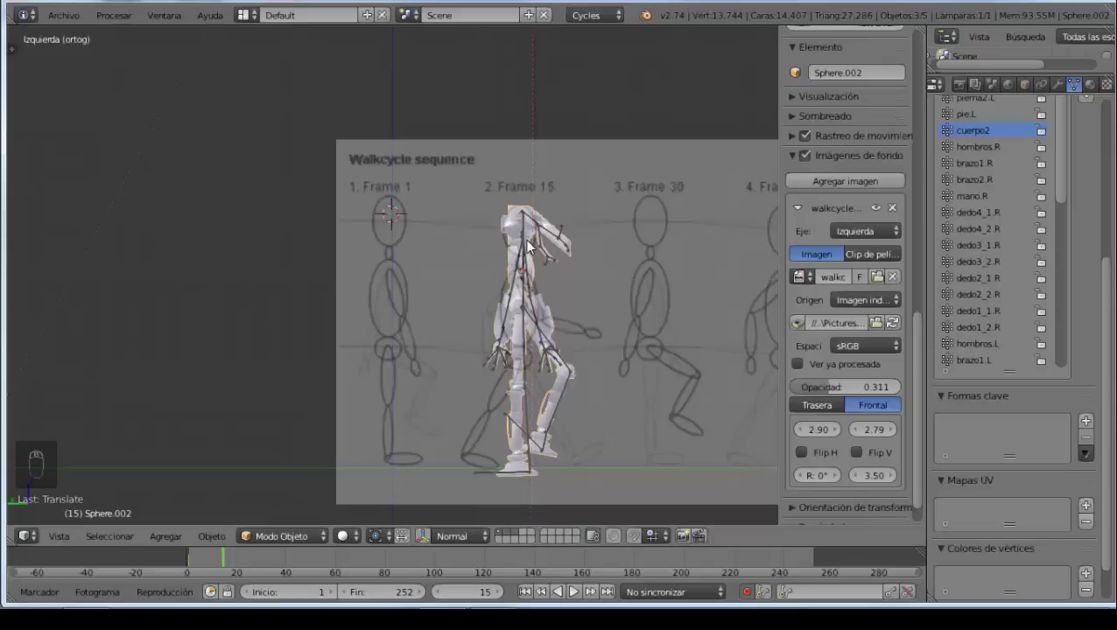
{"action": "key", "text": "i"}
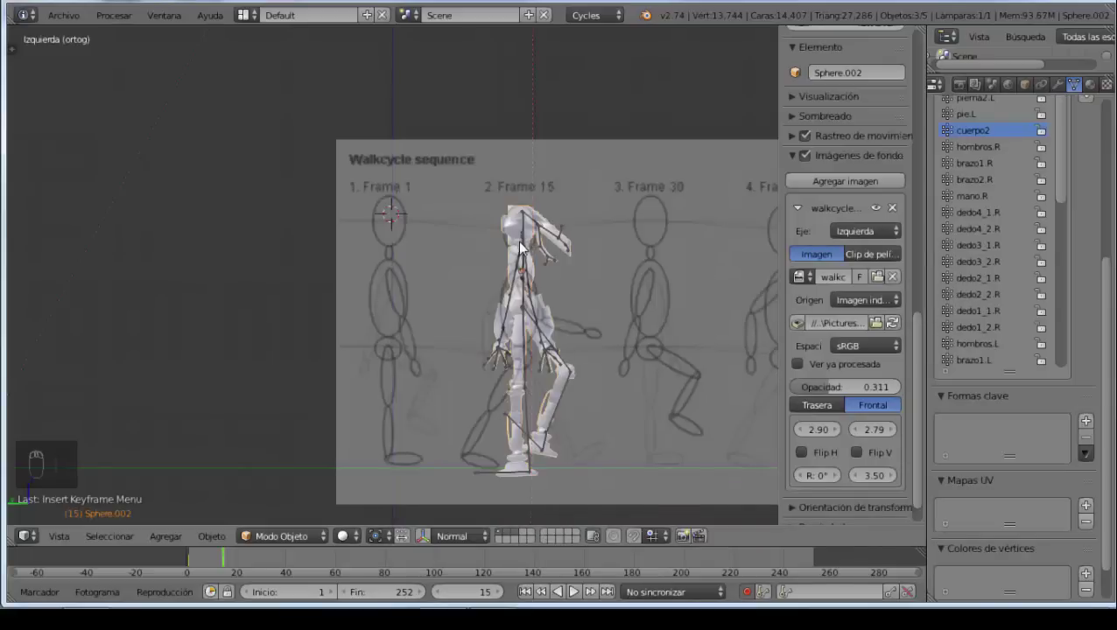
Step: Pose the hands, forearms, left upper arm and head to match the Frame 15 sketch
{"action": "right_click", "coordinate": [527, 232]}
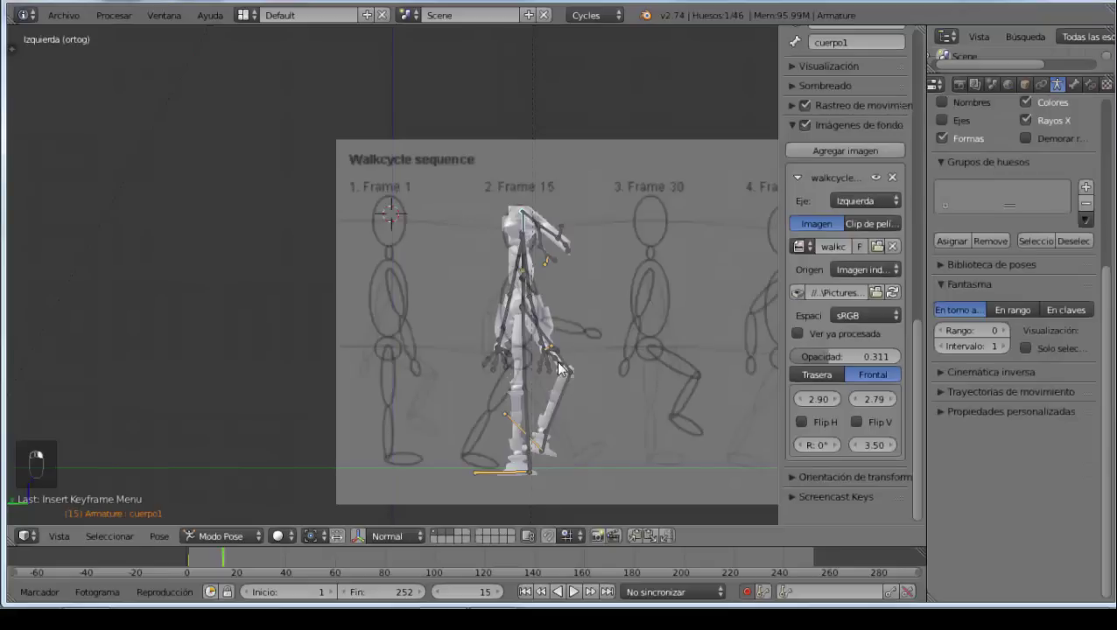
{"action": "right_click", "coordinate": [553, 352]}
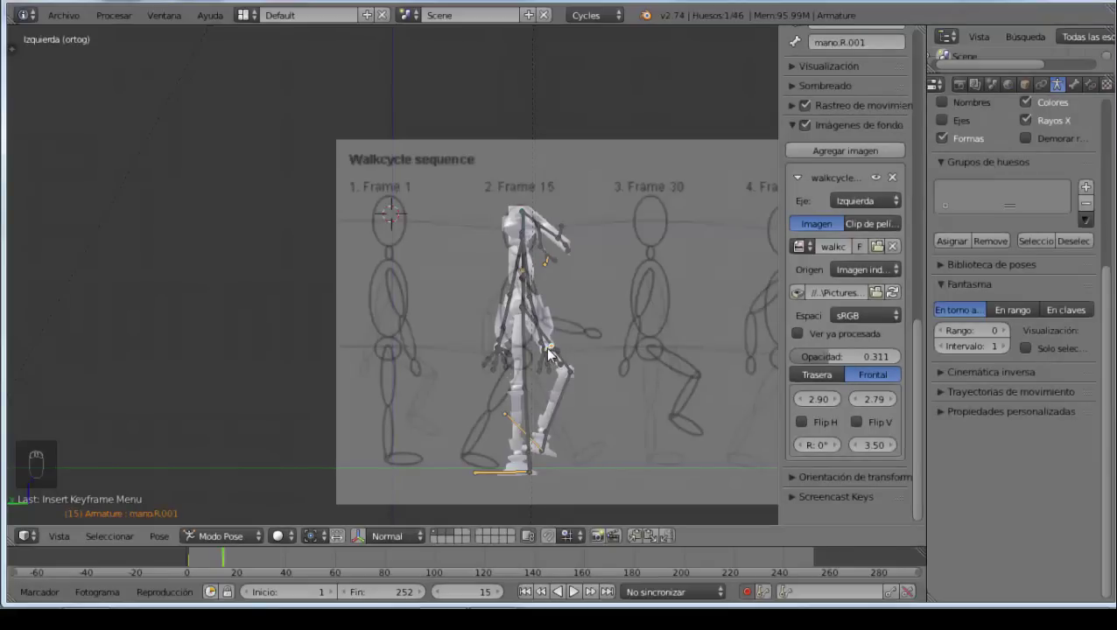
{"action": "key", "text": "g"}
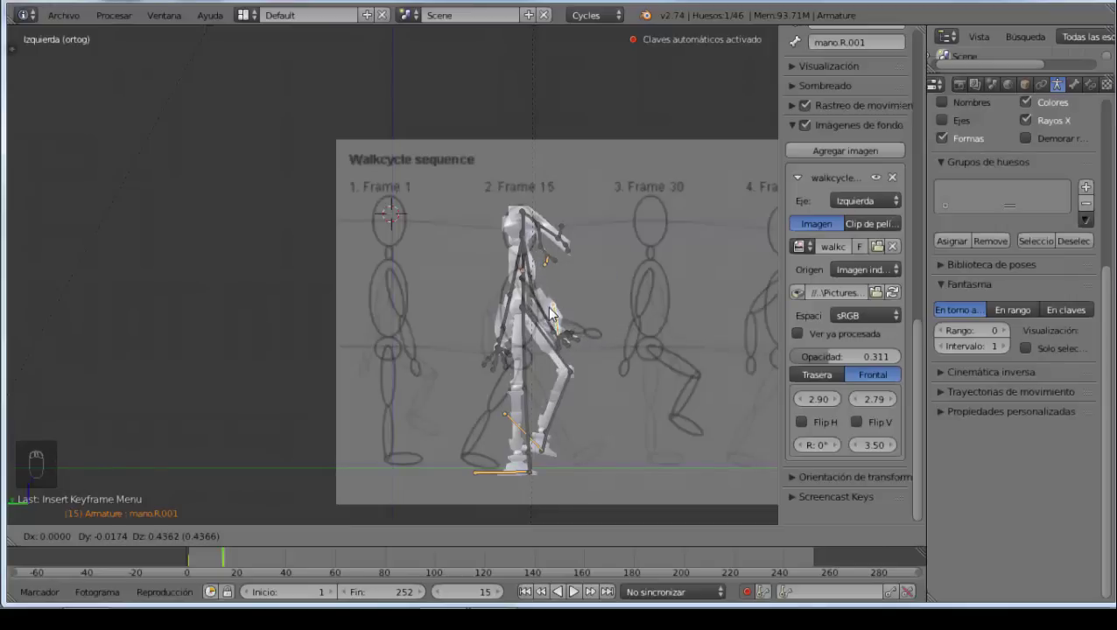
{"action": "right_click", "coordinate": [549, 319]}
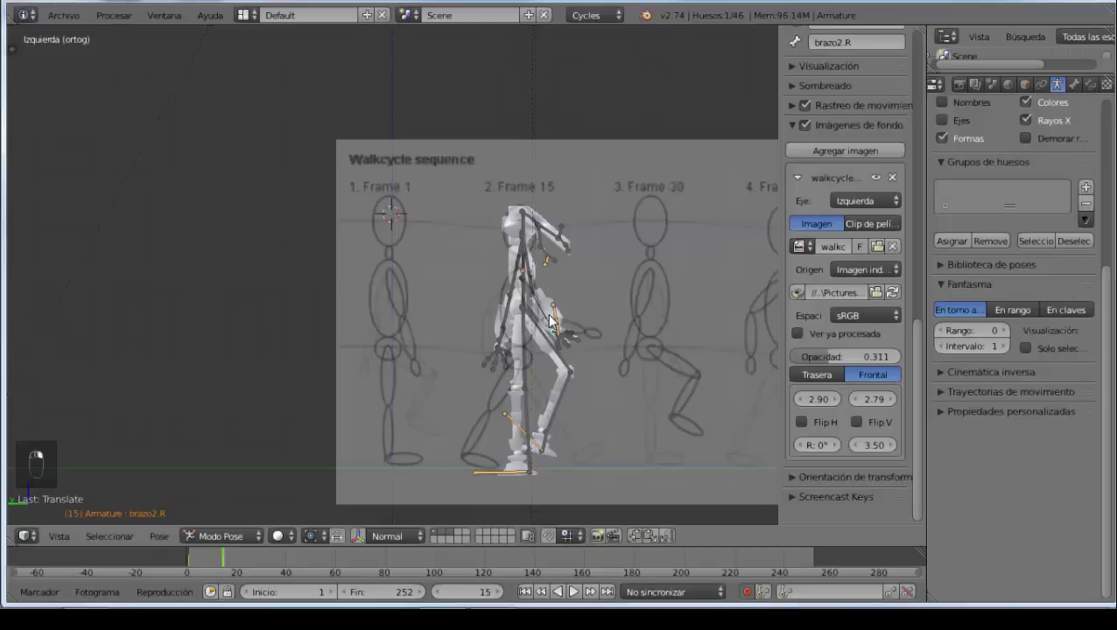
{"action": "key", "text": "r"}
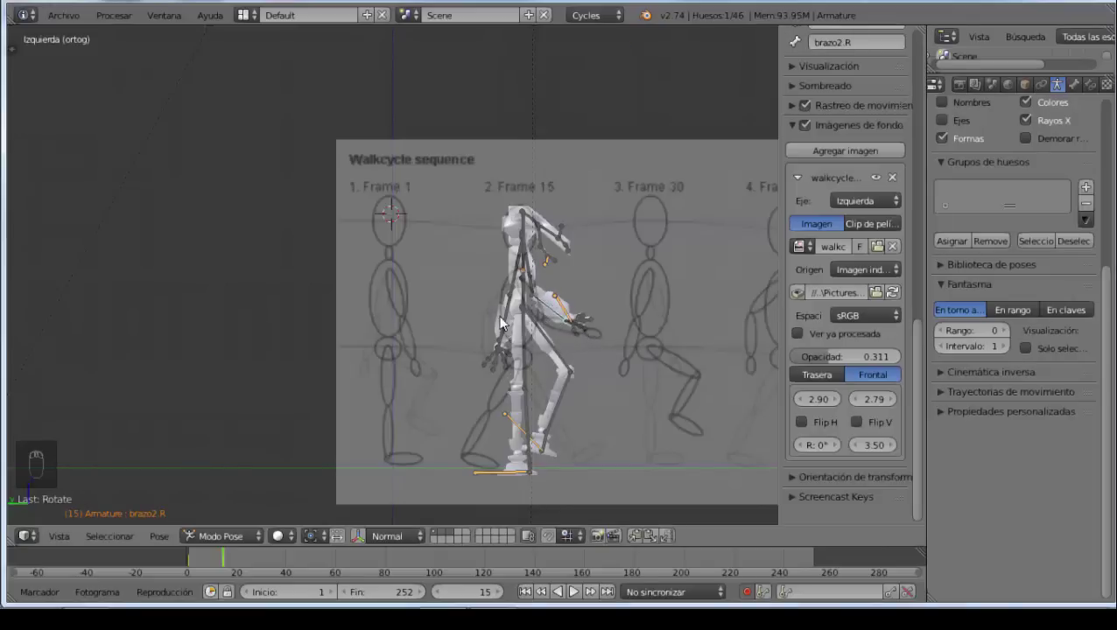
{"action": "right_click", "coordinate": [518, 290]}
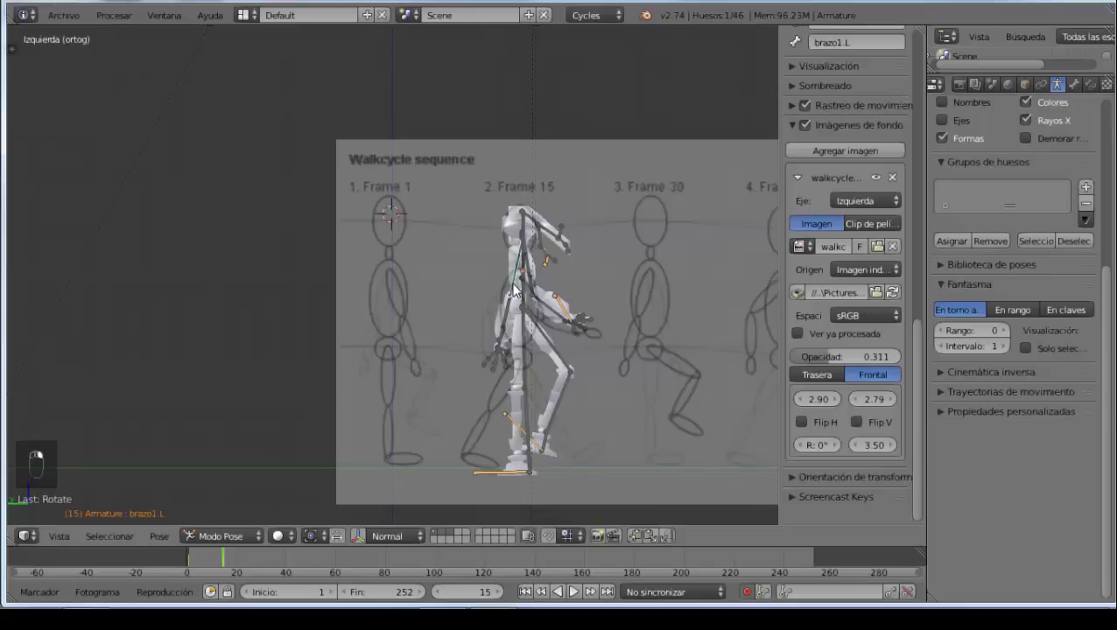
{"action": "key", "text": "r"}
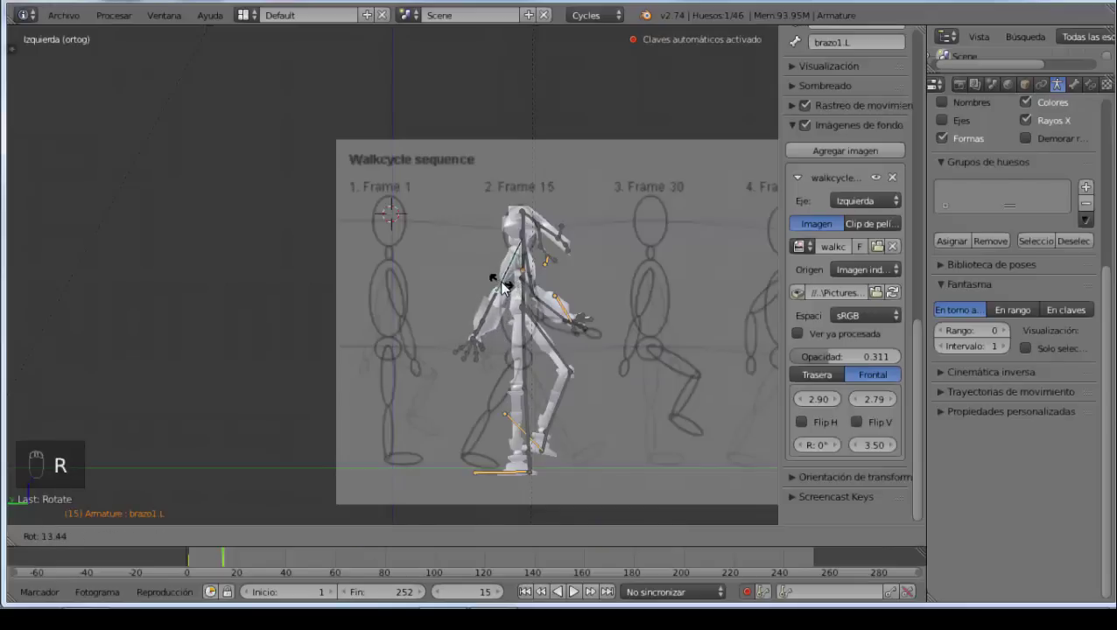
{"action": "right_click", "coordinate": [490, 320]}
{"action": "key", "text": "r"}
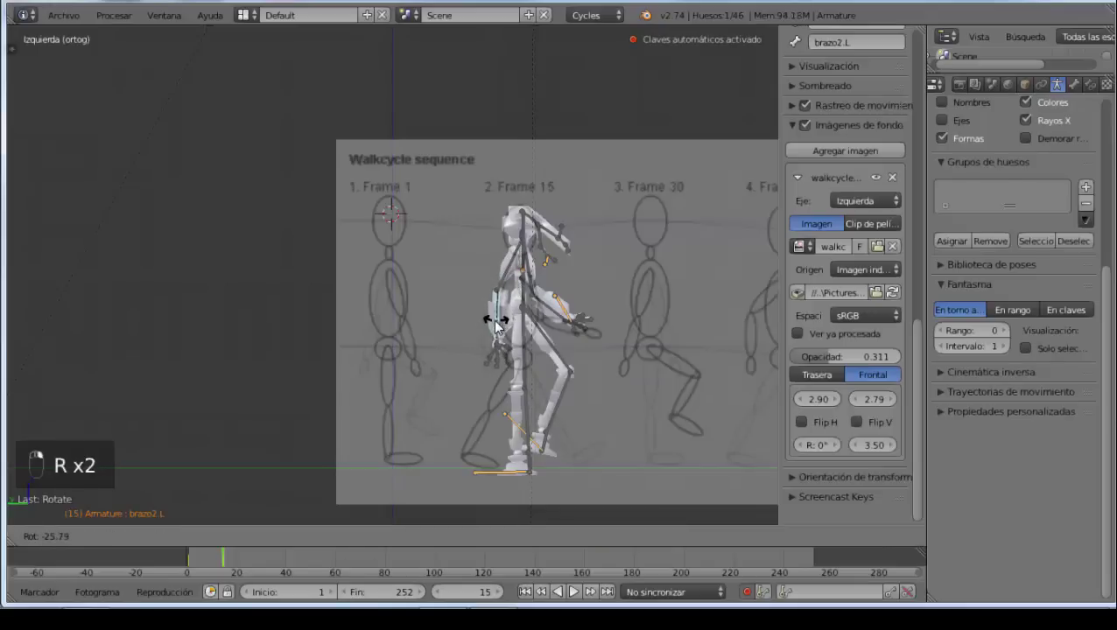
{"action": "right_click", "coordinate": [551, 271]}
{"action": "key", "text": "g"}
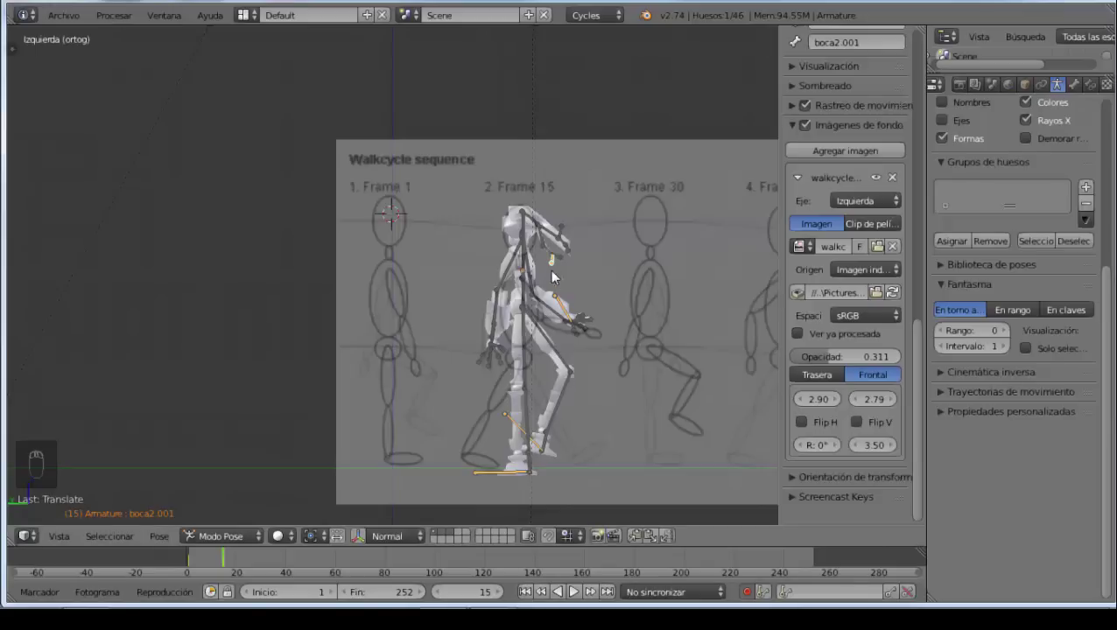
Step: Rotate both thighs, the lower leg and right foot into the Frame 15 stride
{"action": "right_click", "coordinate": [560, 353]}
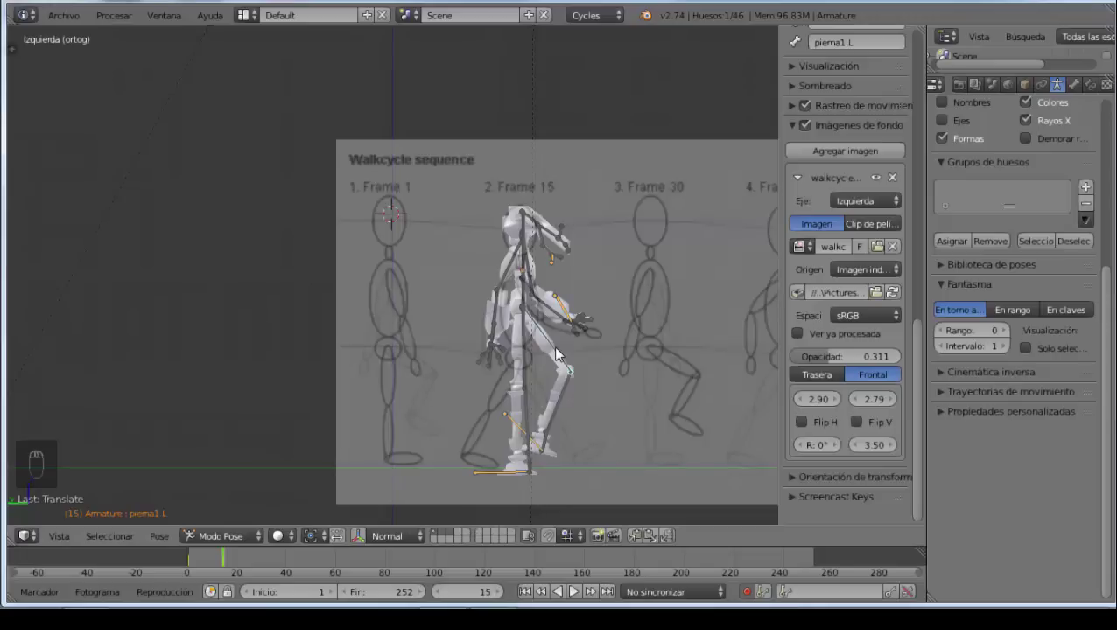
{"action": "key", "text": "r"}
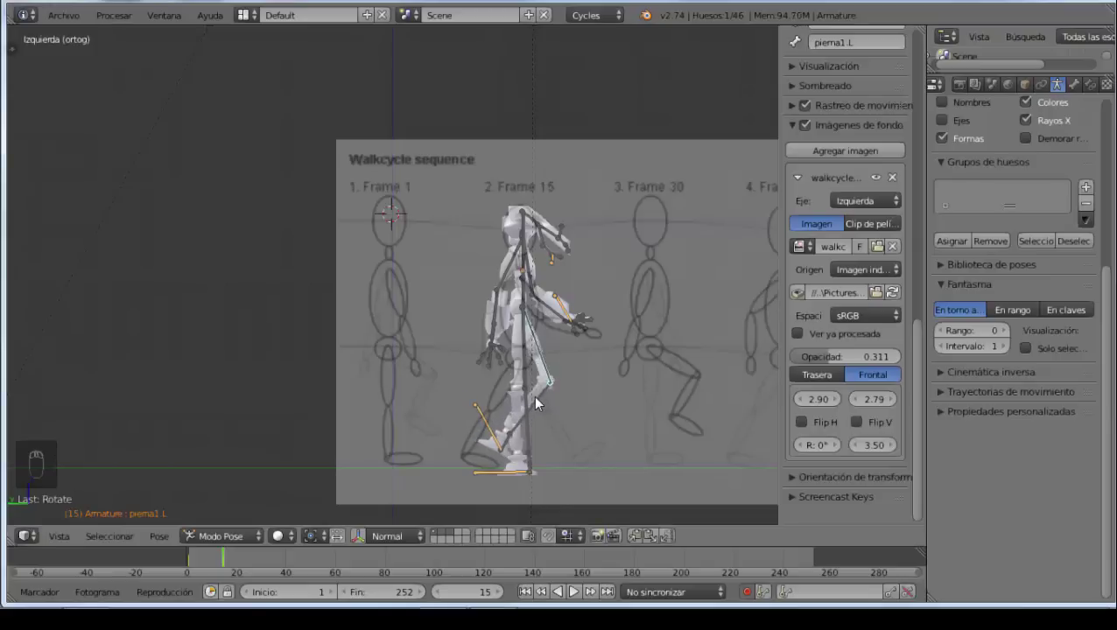
{"action": "left_click_drag", "start_coordinate": [541, 404], "coordinate": [555, 410]}
{"action": "key", "text": "r"}
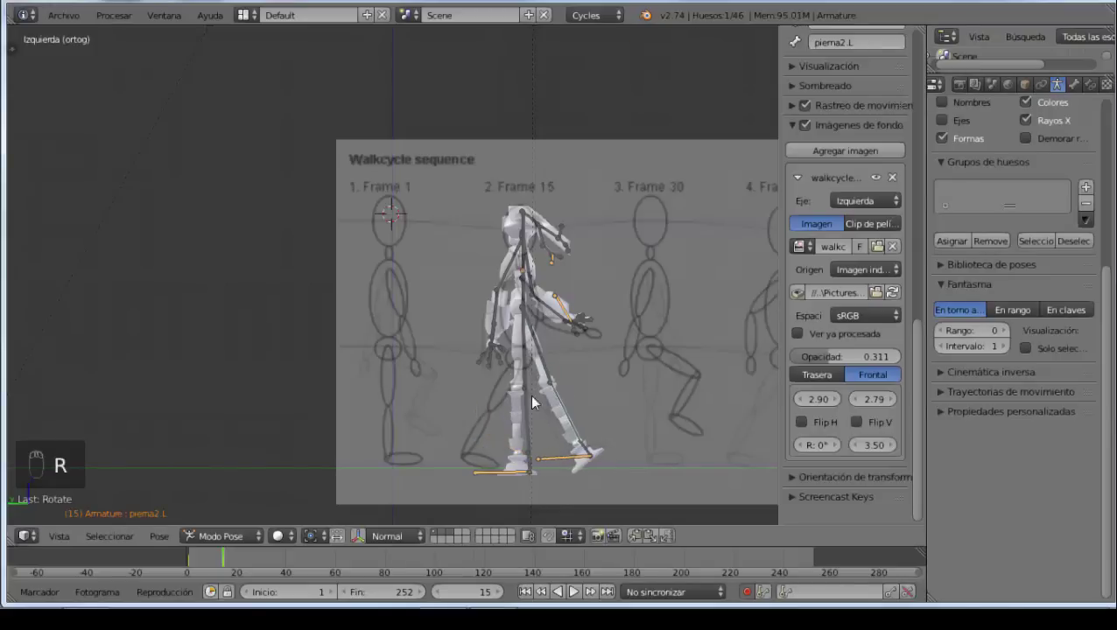
{"action": "right_click", "coordinate": [530, 361]}
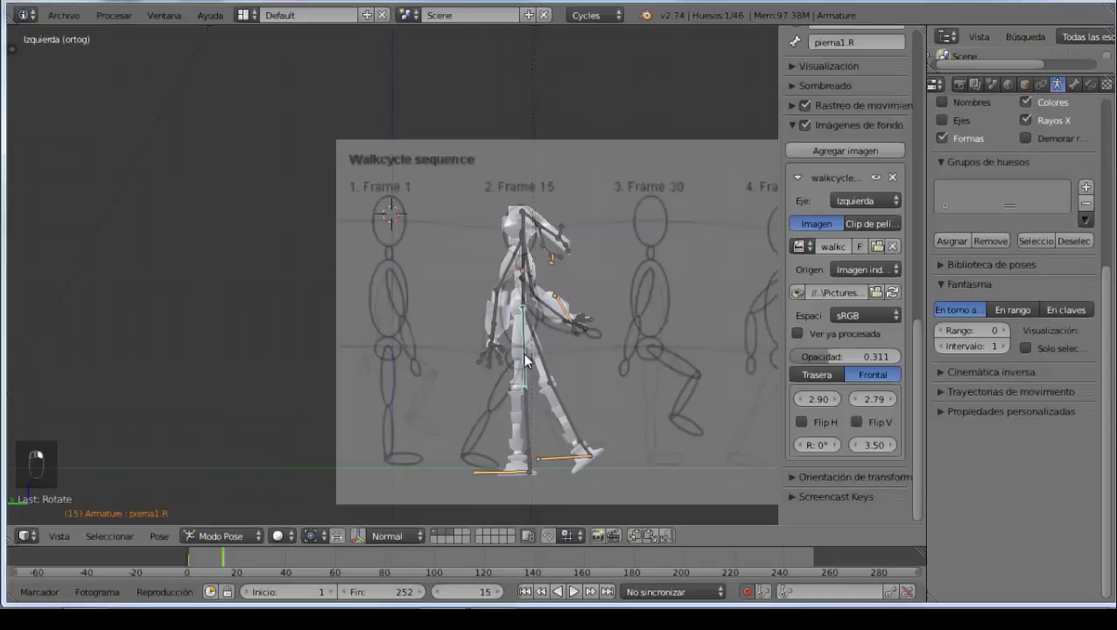
{"action": "key", "text": "r"}
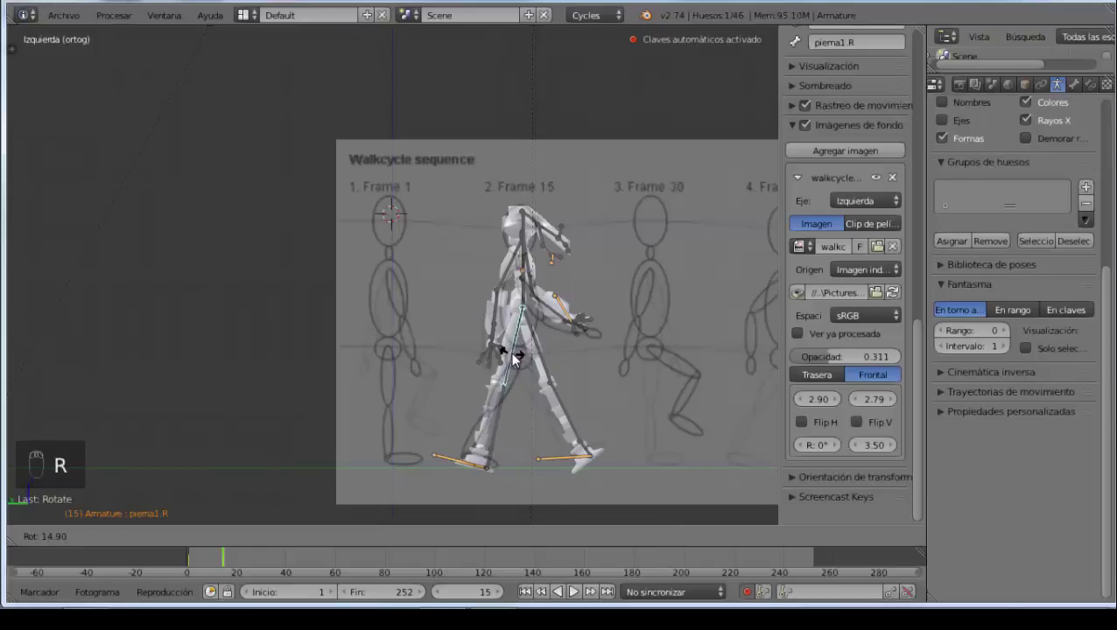
{"action": "right_click", "coordinate": [505, 405]}
{"action": "key", "text": "r"}
{"action": "right_click", "coordinate": [479, 463]}
{"action": "key", "text": "r"}
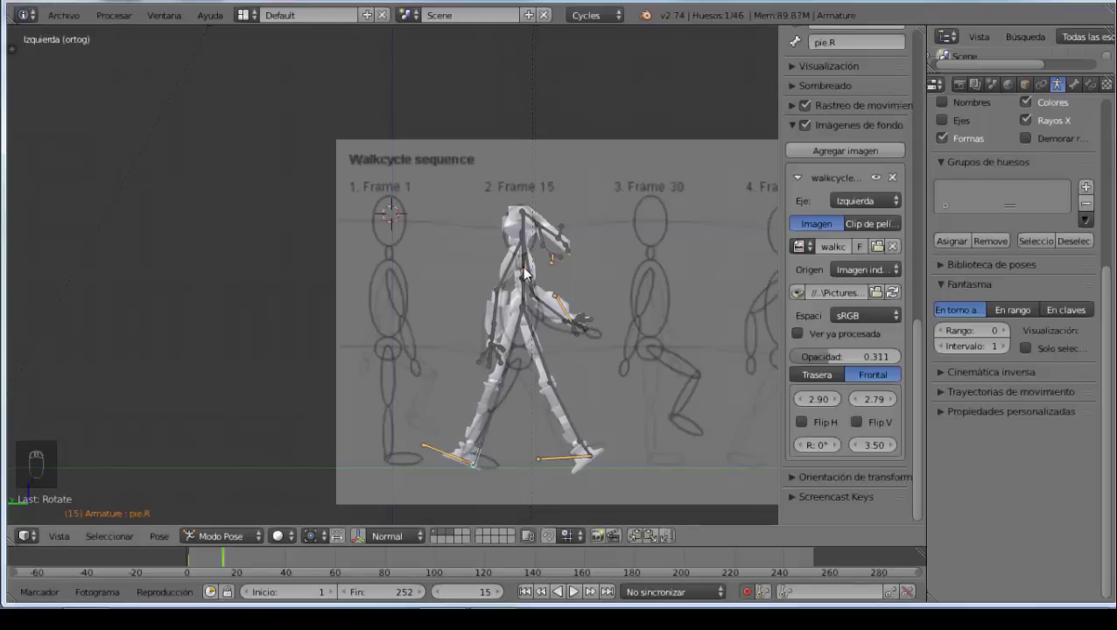
{"action": "right_click", "coordinate": [529, 267]}
Step: Key the full pose at frame 15 and zoom out to show the whole reference sheet
{"action": "key", "text": "a"}
{"action": "key", "text": "a"}
{"action": "key", "text": "i"}
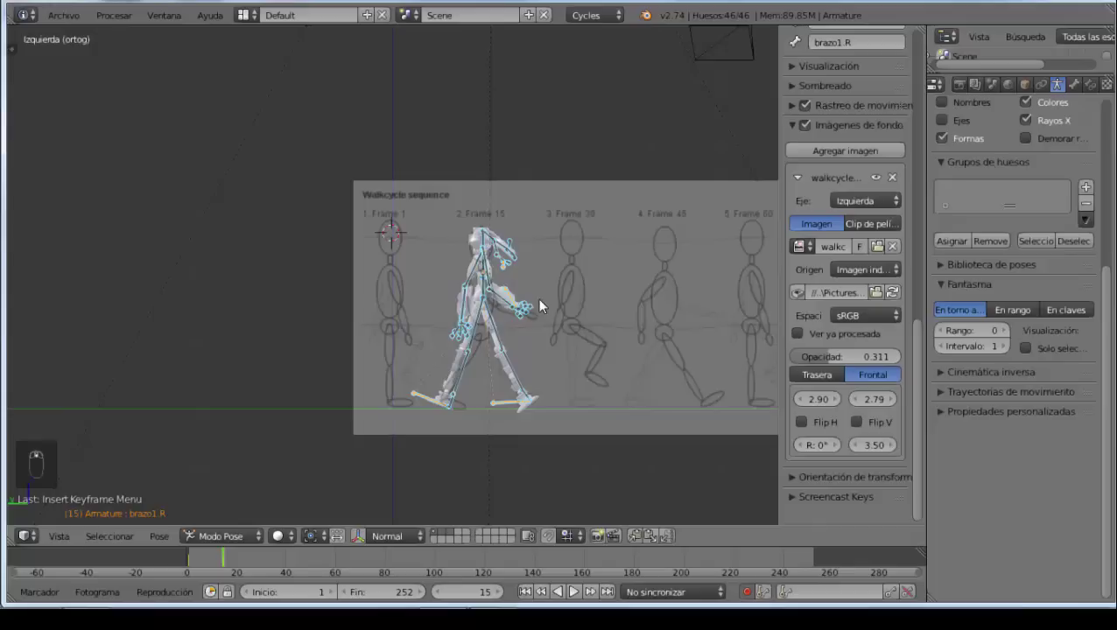
{"action": "left_click_drag", "start_coordinate": [548, 327], "coordinate": [377, 276]}
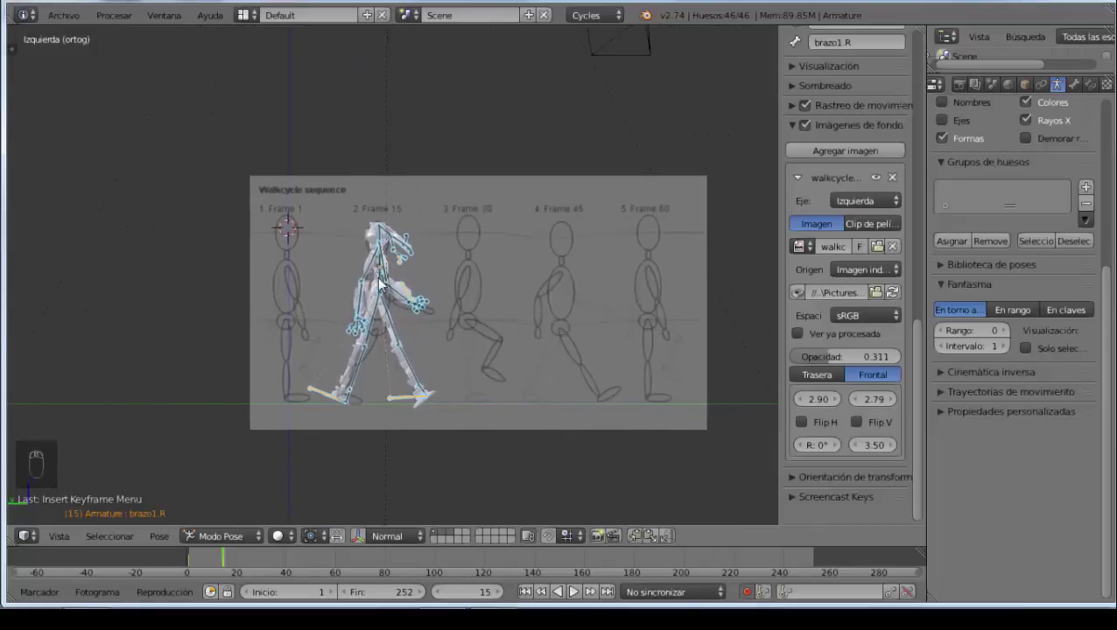
{"action": "left_click_drag", "start_coordinate": [389, 230], "coordinate": [375, 331]}
Step: Switch to Object Mode, select the whole robot and move it onto the Frame 30 drawing
{"action": "key", "text": "c"}
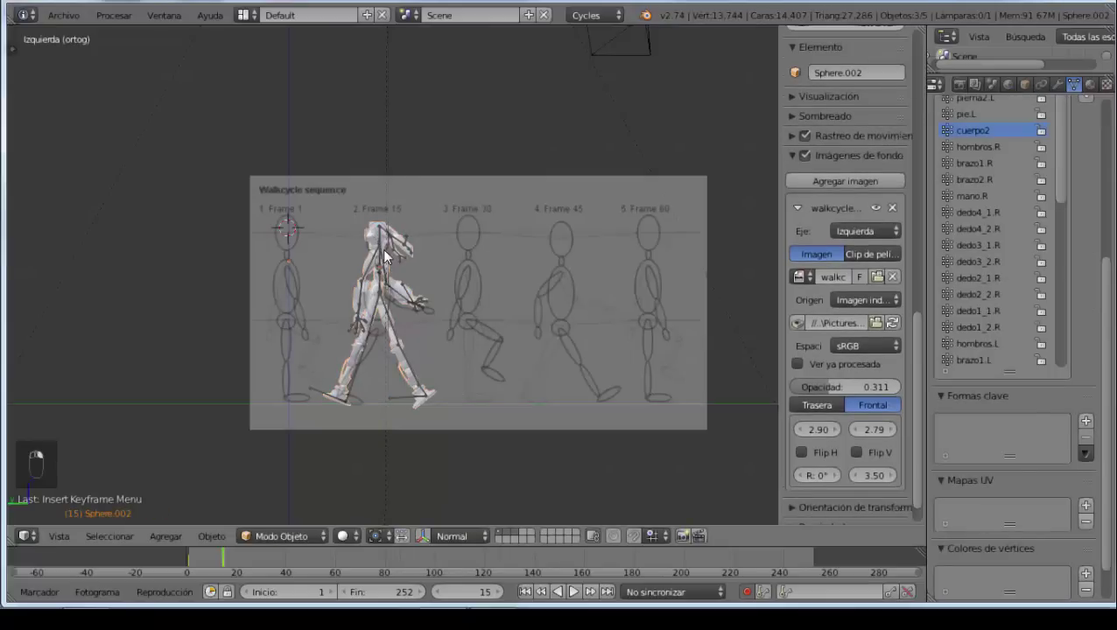
{"action": "middle_click", "coordinate": [391, 257]}
{"action": "key", "text": "c"}
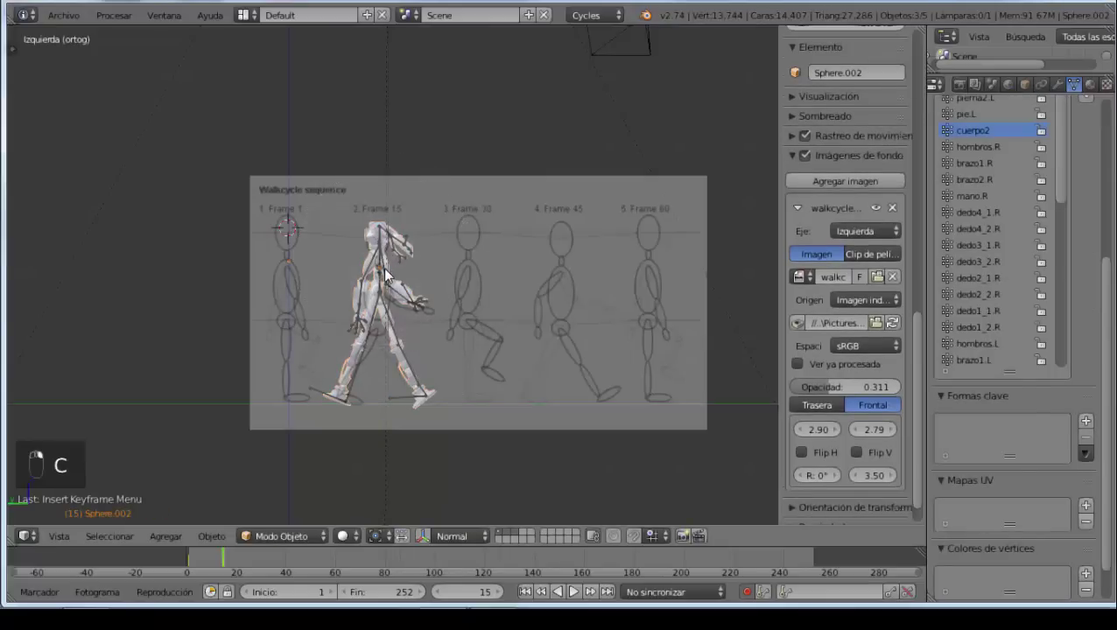
{"action": "key", "text": "g"}
Step: Set the current frame to 30 and return to Pose Mode on the armature
{"action": "middle_click", "coordinate": [392, 274]}
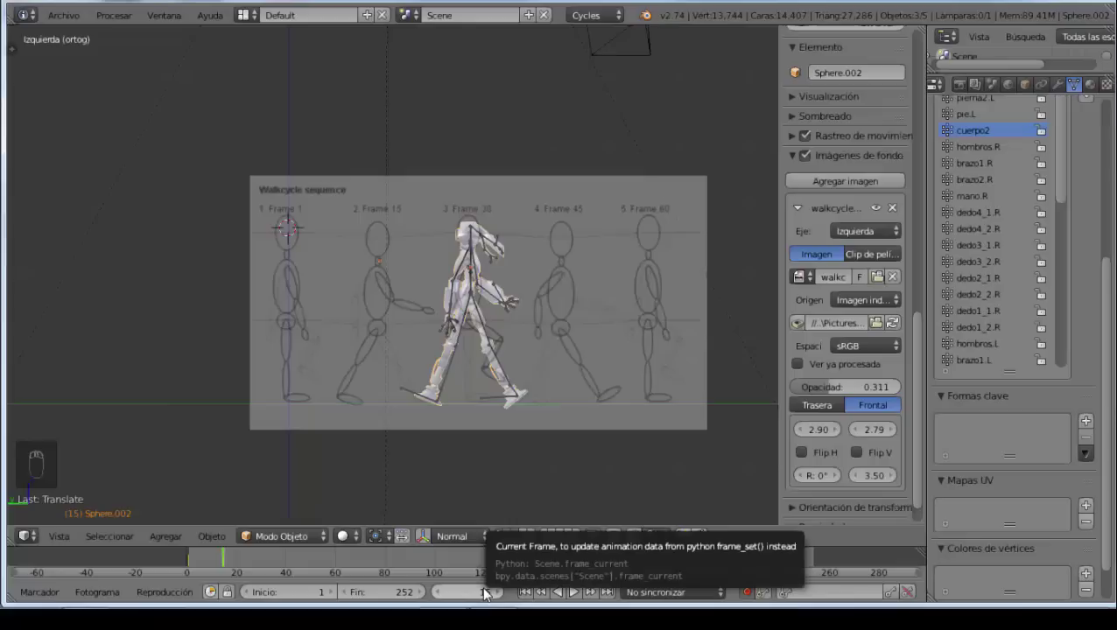
{"action": "left_click_drag", "start_coordinate": [490, 594], "coordinate": [462, 232]}
{"action": "middle_click", "coordinate": [462, 231]}
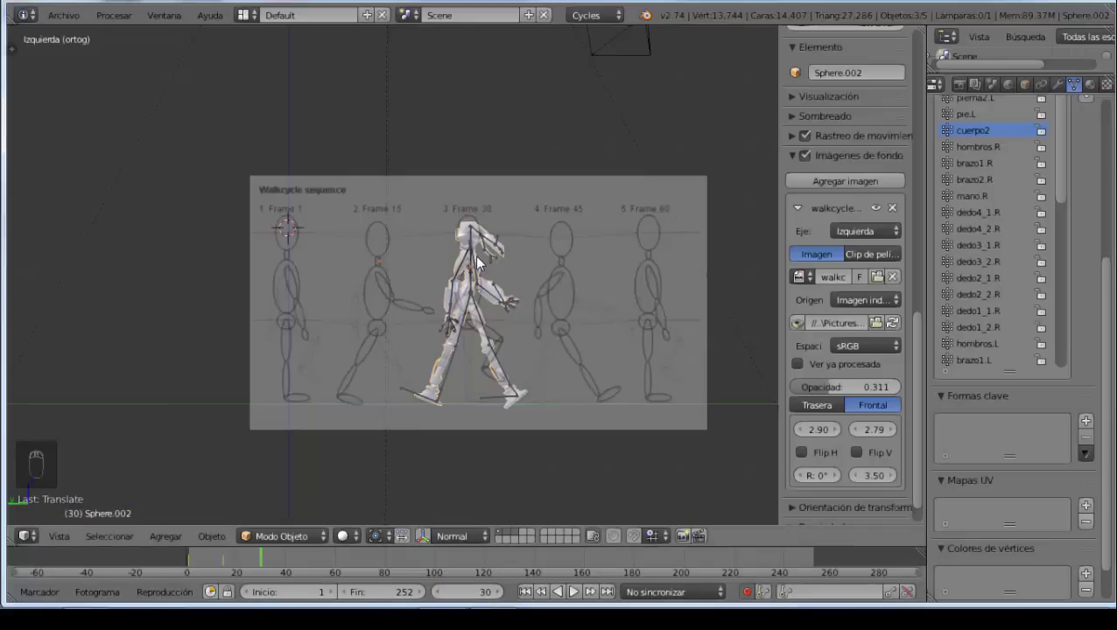
{"action": "key", "text": "g"}
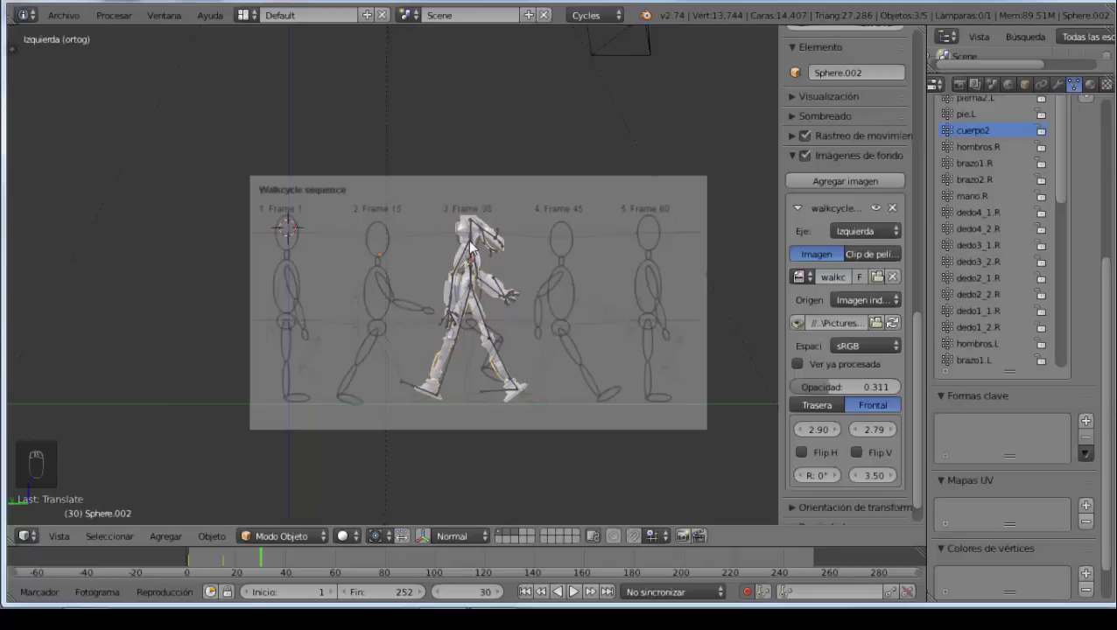
Step: Rotate the left thigh and foot and raise the right foot to lift the knee for frame 30
{"action": "right_click", "coordinate": [479, 237]}
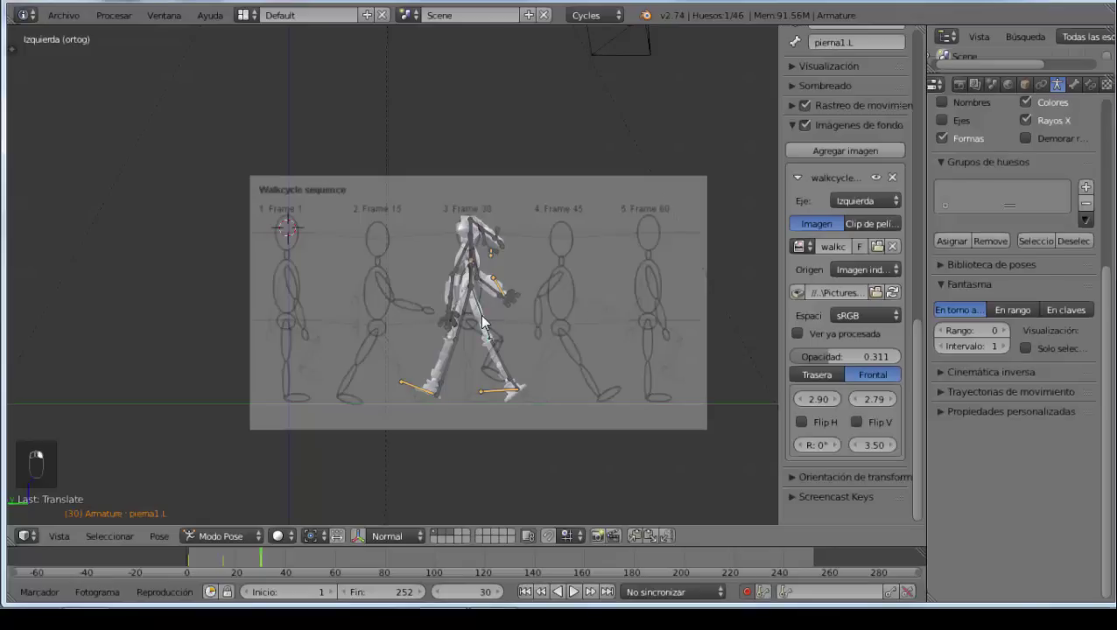
{"action": "key", "text": "r"}
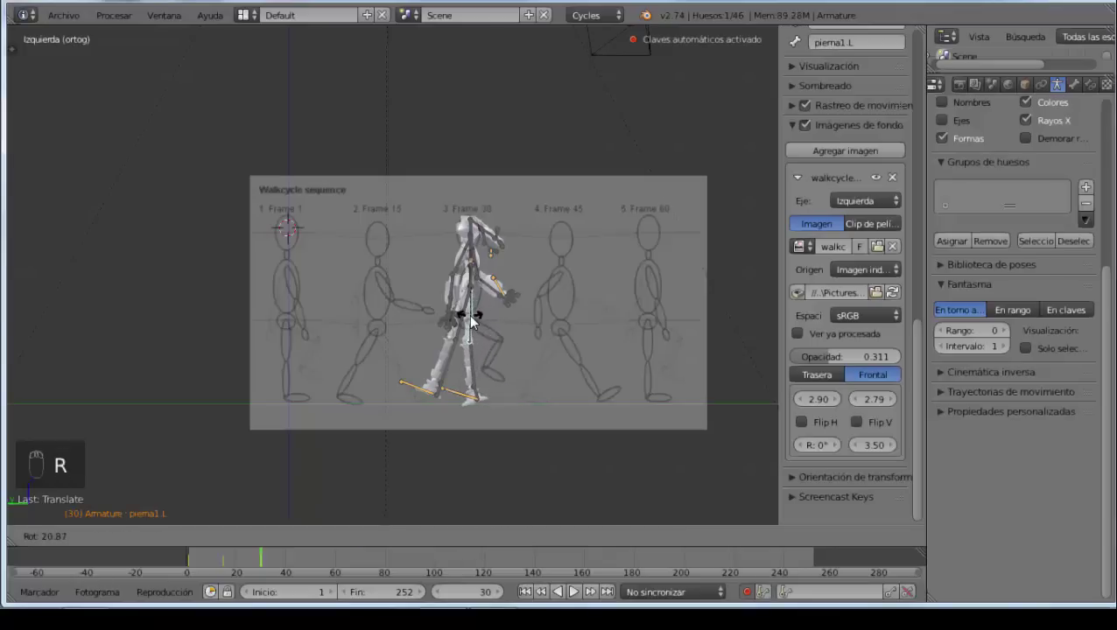
{"action": "right_click", "coordinate": [468, 399]}
{"action": "key", "text": "g"}
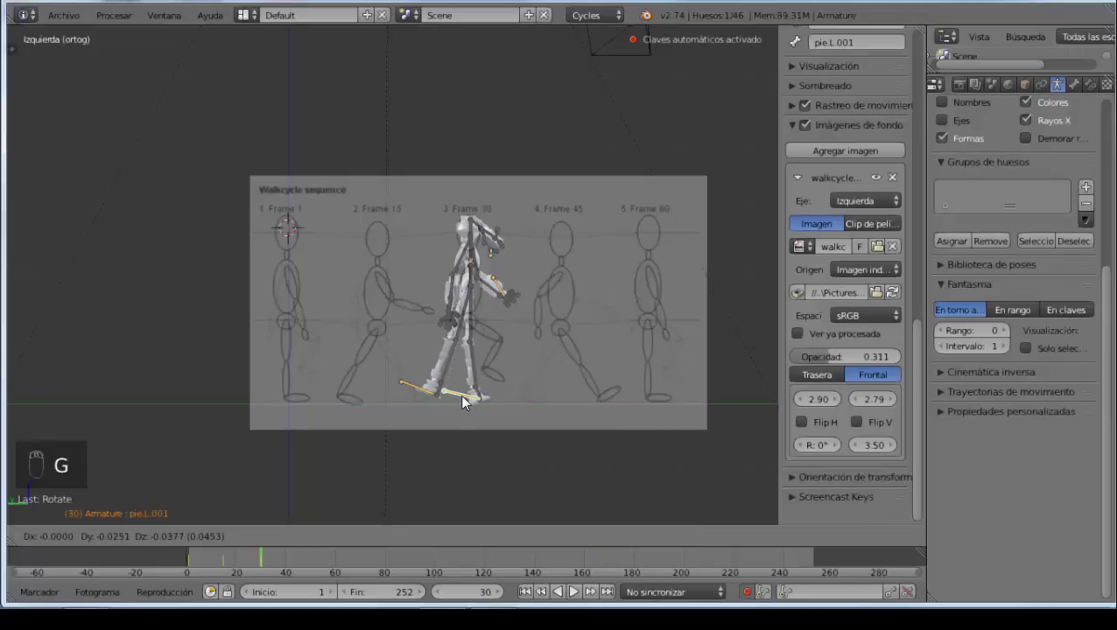
{"action": "right_click", "coordinate": [485, 396]}
{"action": "key", "text": "r"}
{"action": "right_click", "coordinate": [489, 397]}
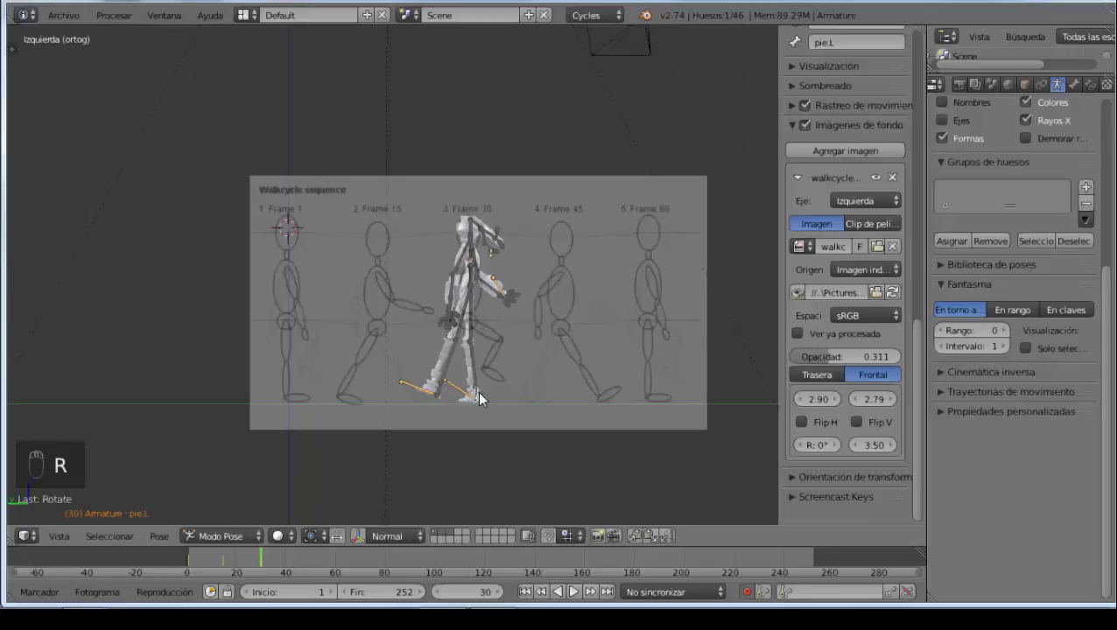
{"action": "right_click", "coordinate": [419, 392]}
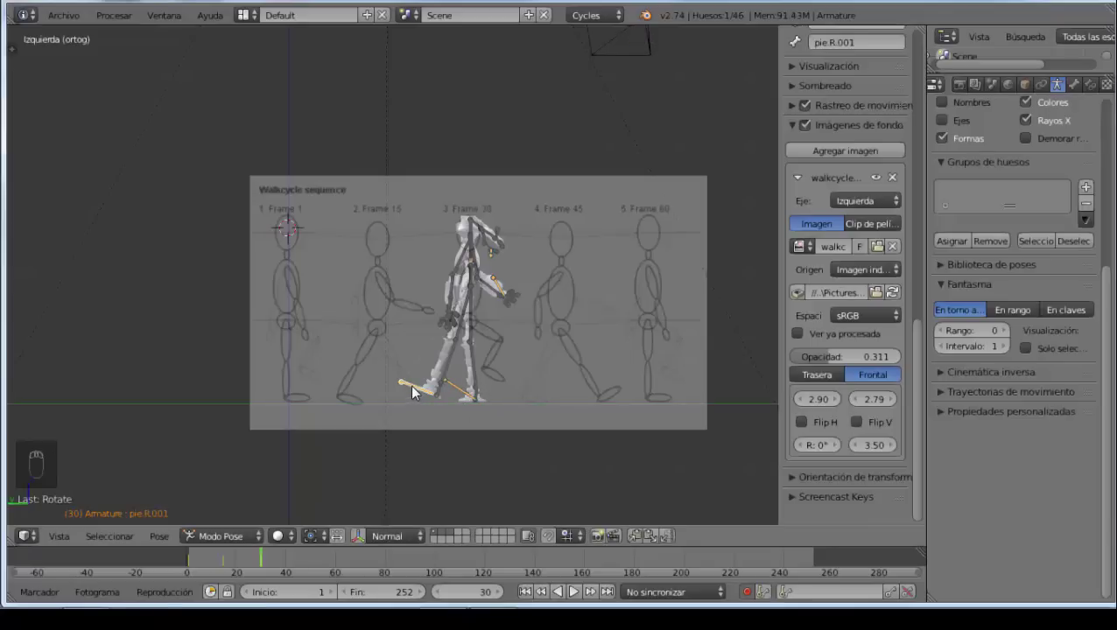
{"action": "key", "text": "g"}
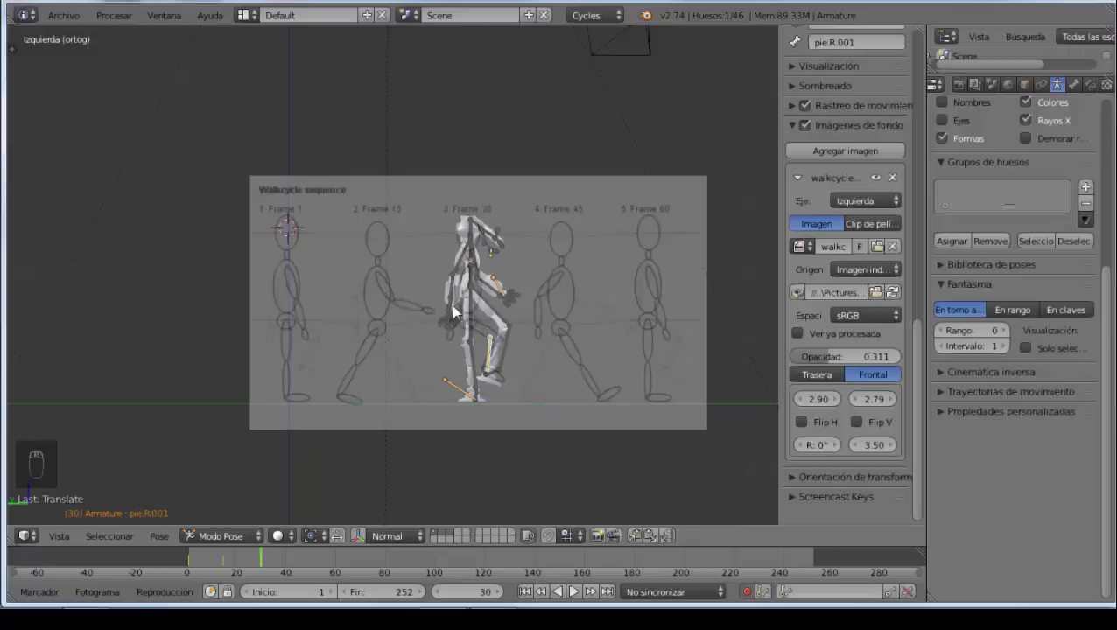
{"action": "left_click_drag", "start_coordinate": [545, 347], "coordinate": [498, 344]}
Step: From side view, adjust the head and right hand and pick a left finger bone
{"action": "key", "text": "ctrl+KP_3"}
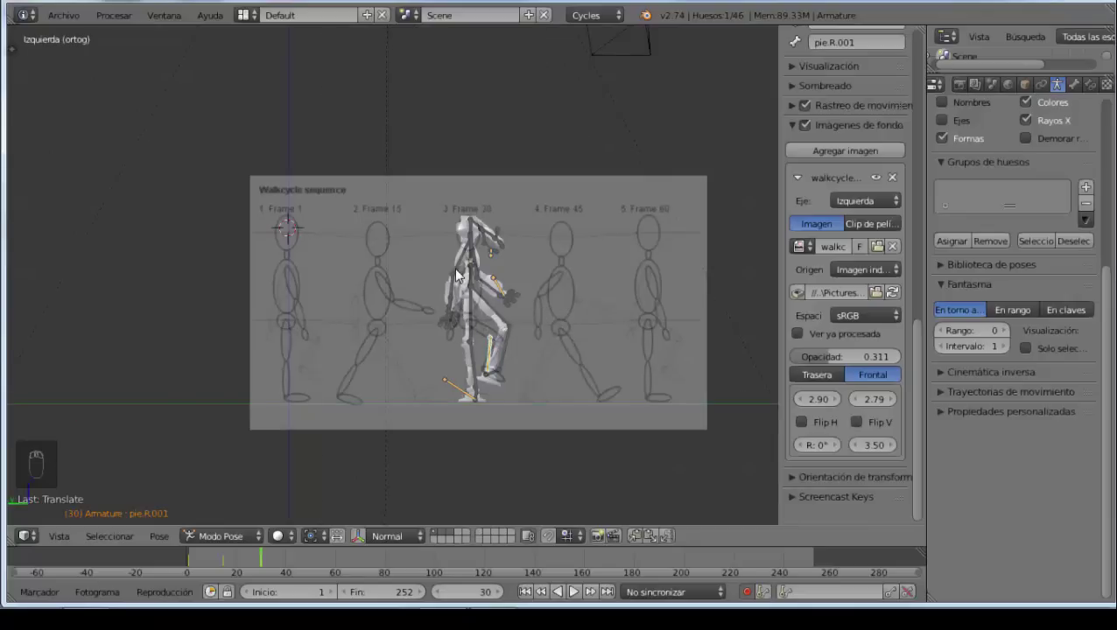
{"action": "left_click_drag", "start_coordinate": [497, 260], "coordinate": [498, 260]}
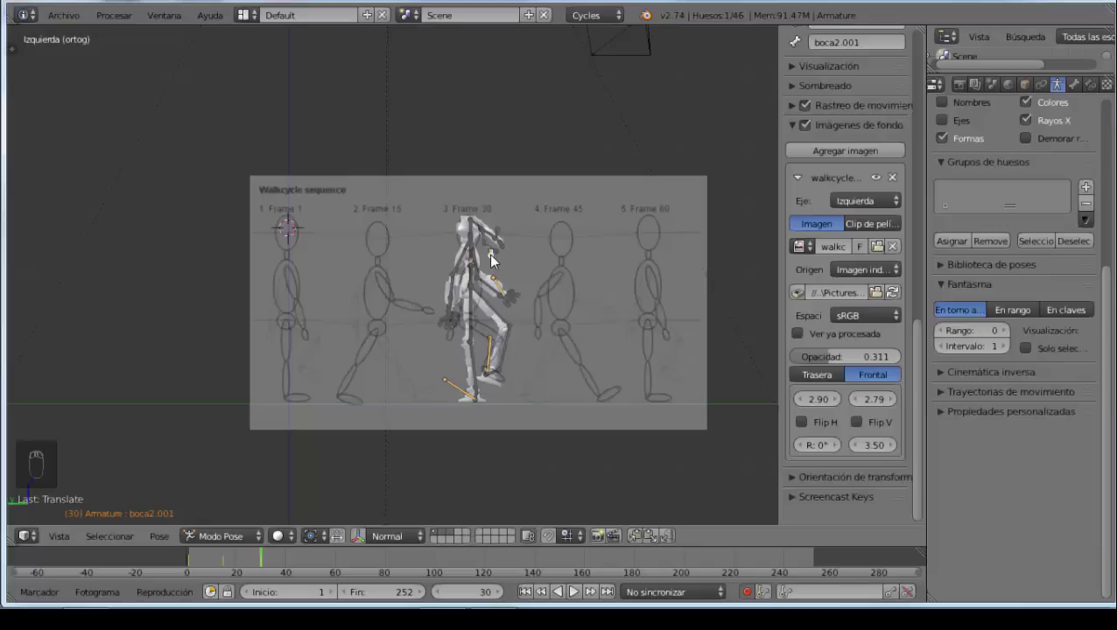
{"action": "key", "text": "g"}
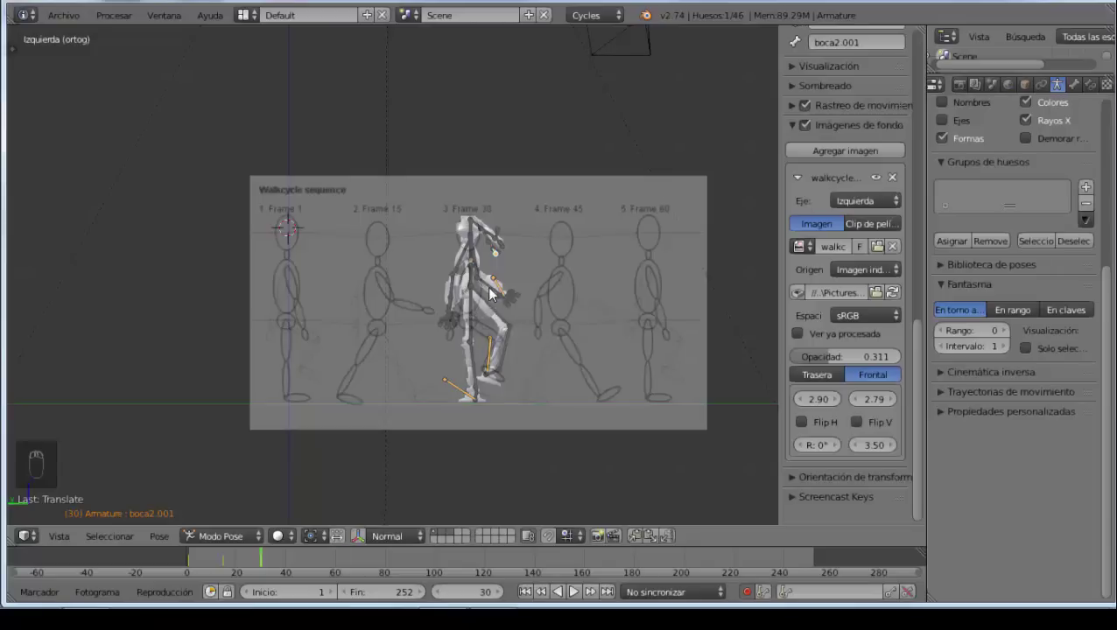
{"action": "right_click", "coordinate": [502, 288]}
{"action": "key", "text": "g"}
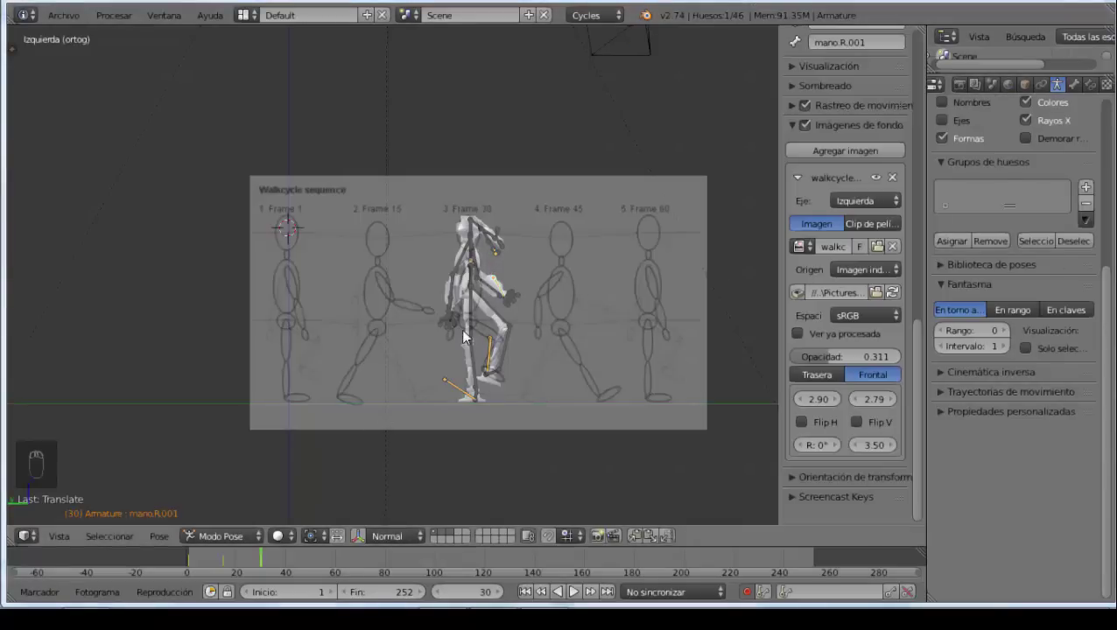
{"action": "right_click", "coordinate": [457, 322]}
Step: Inspect the pose from another angle, then adjust the left arm in side view
{"action": "left_click_drag", "start_coordinate": [454, 330], "coordinate": [456, 313]}
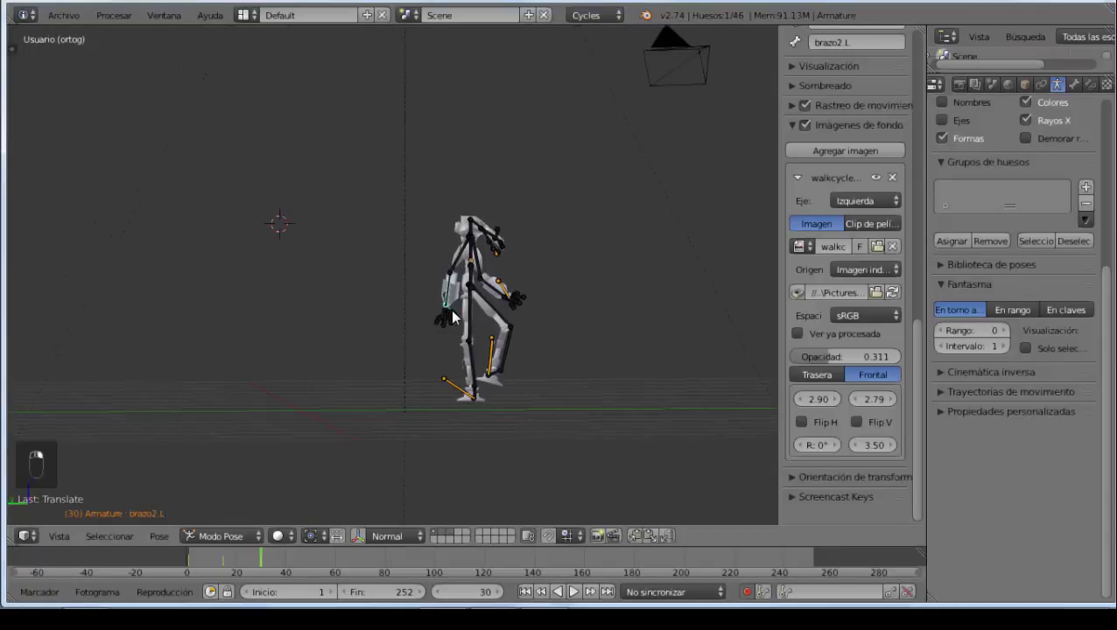
{"action": "left_click", "coordinate": [485, 349]}
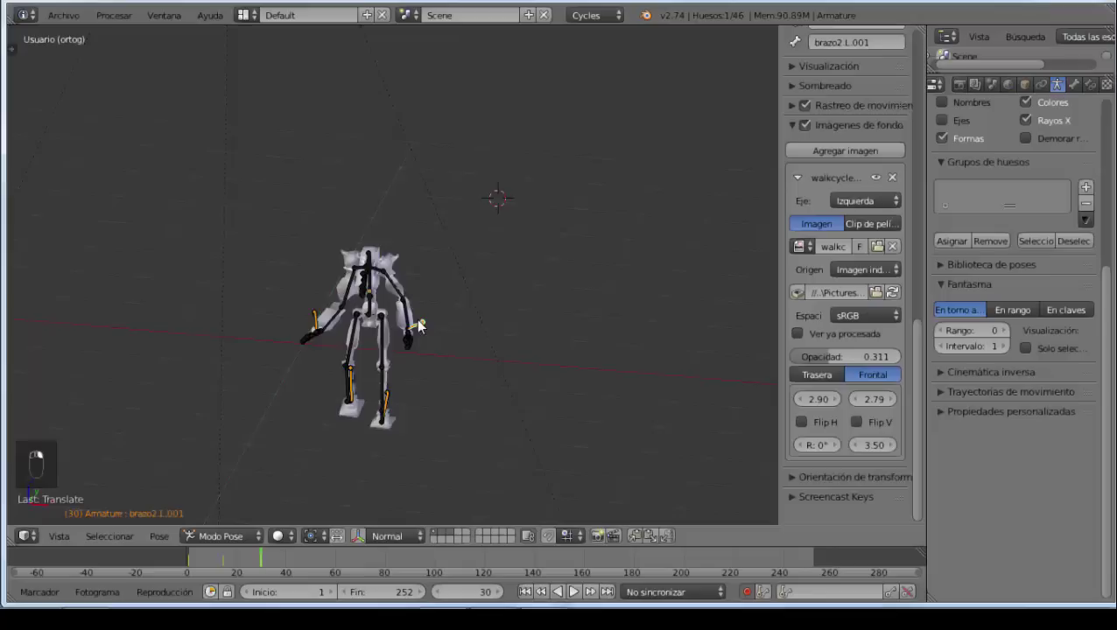
{"action": "key", "text": "ctrl+KP_3"}
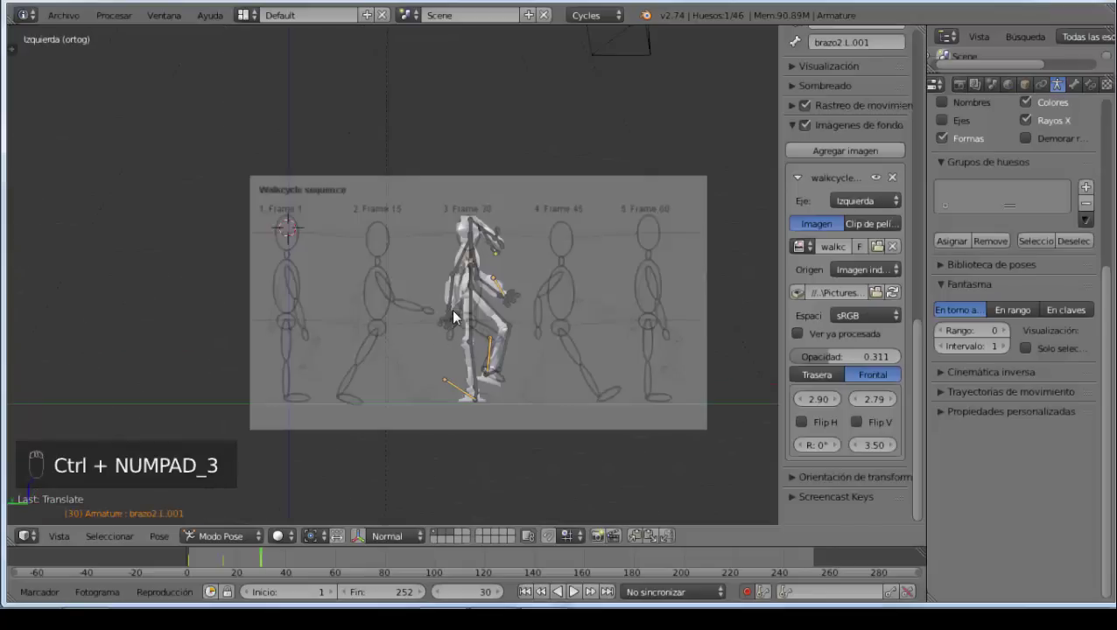
{"action": "key", "text": "g"}
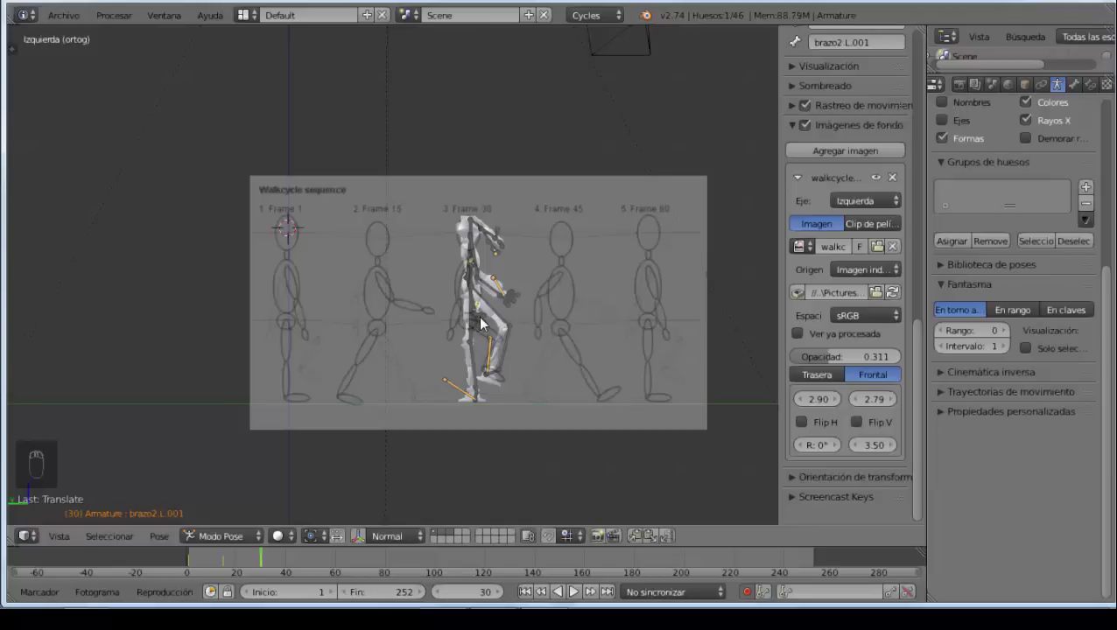
Step: Swing the right arm forward to match the Frame 30 drawing and key the change
{"action": "right_click", "coordinate": [506, 288]}
{"action": "key", "text": "g"}
{"action": "right_click", "coordinate": [499, 297]}
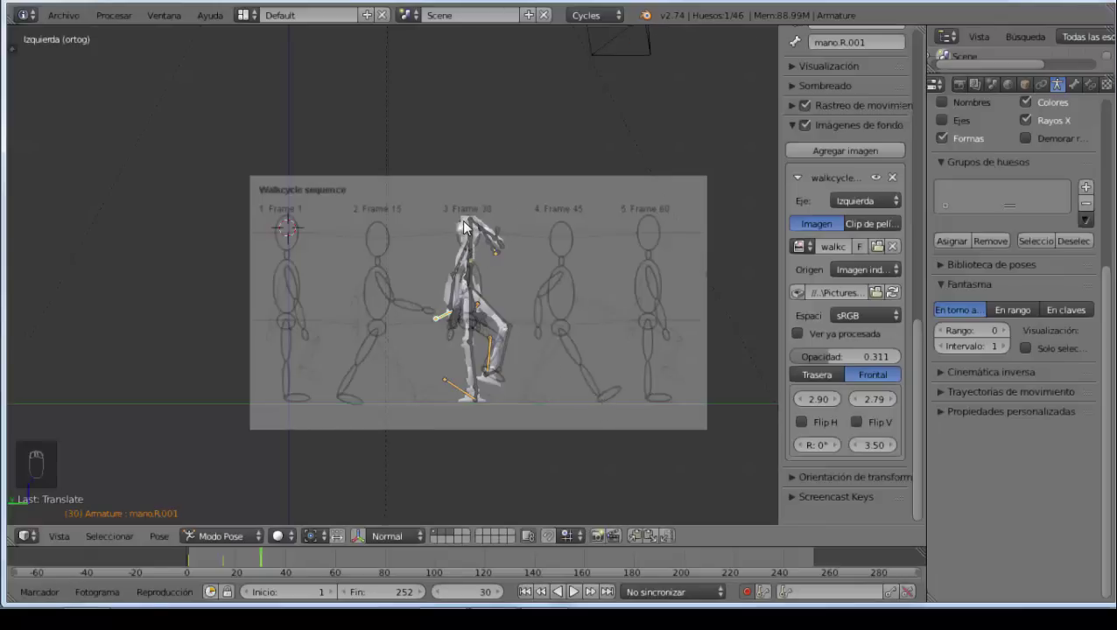
{"action": "right_click", "coordinate": [472, 228]}
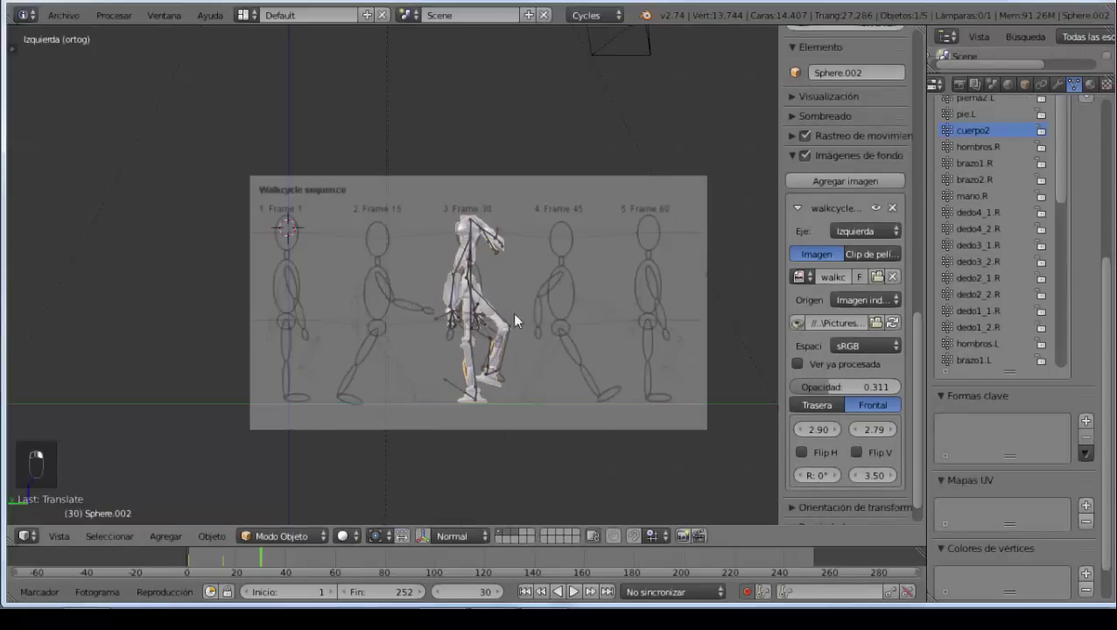
{"action": "key", "text": "i"}
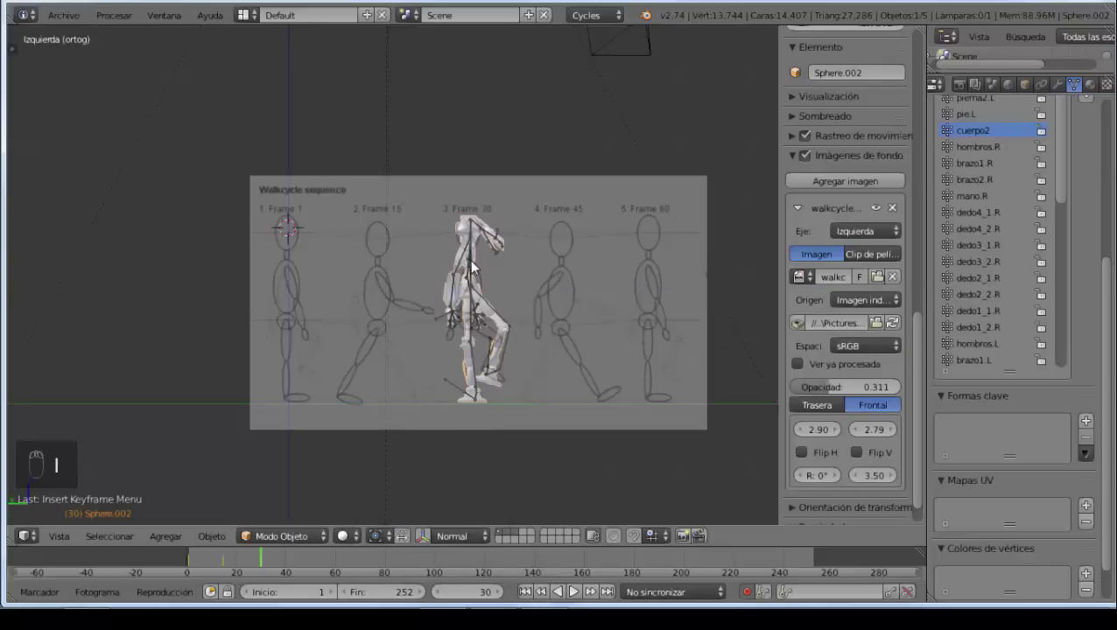
Step: Select all rig bones, key the frame 30 pose and move on to the frame 45 stride
{"action": "right_click", "coordinate": [478, 232]}
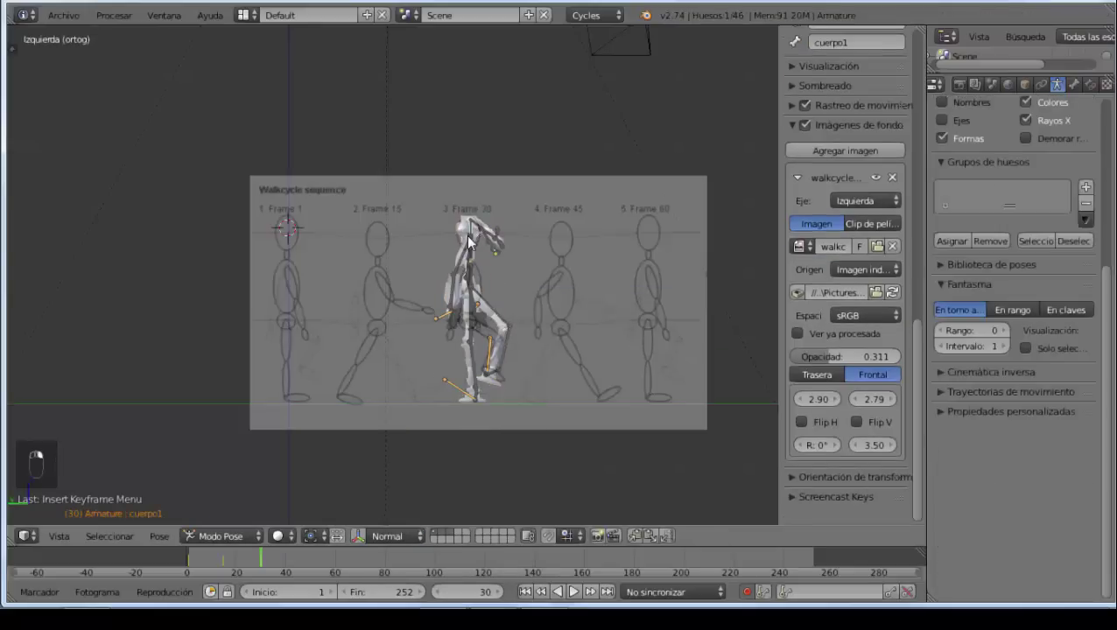
{"action": "key", "text": "a"}
{"action": "key", "text": "a"}
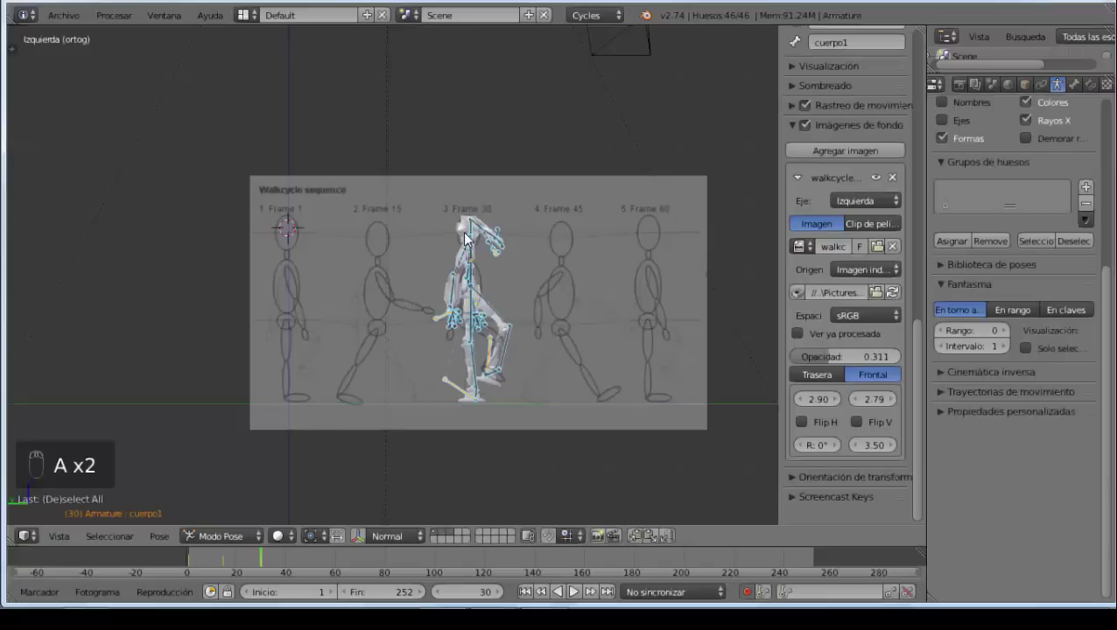
{"action": "key", "text": "i"}
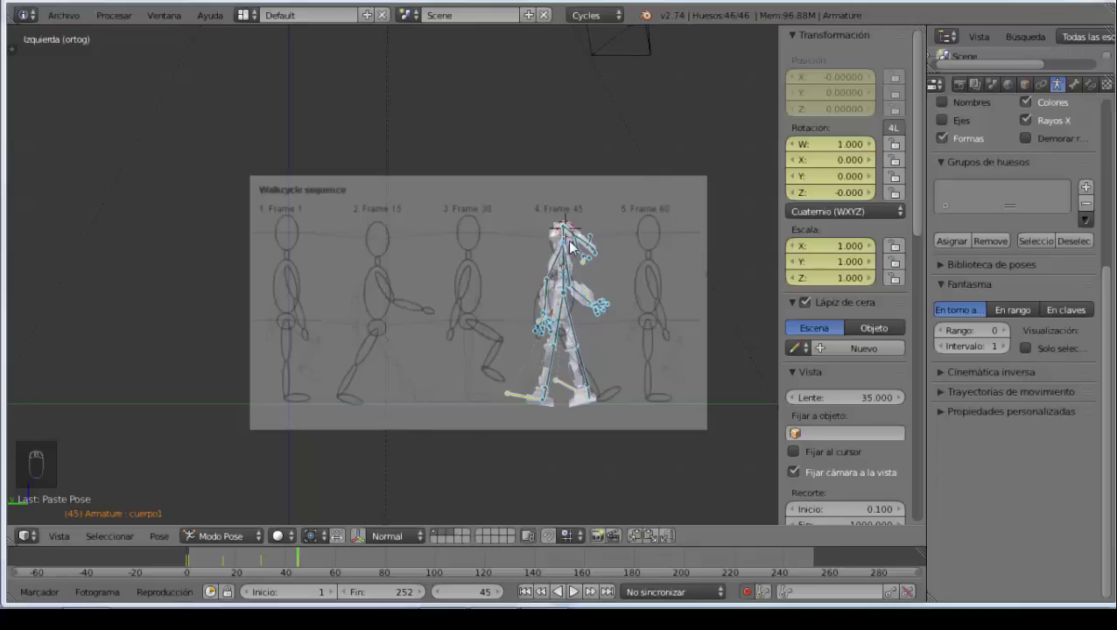
Step: Key the frame 45 pose and tab back to Object Mode with the cuerpo2 mesh selected
{"action": "left_click_drag", "start_coordinate": [579, 204], "coordinate": [531, 388]}
{"action": "key", "text": "i"}
{"action": "left_click_drag", "start_coordinate": [565, 241], "coordinate": [639, 267]}
{"action": "key", "text": "\\"}
{"action": "key", "text": "Tab"}
{"action": "key", "text": "Escape"}
{"action": "key", "text": "Tab"}
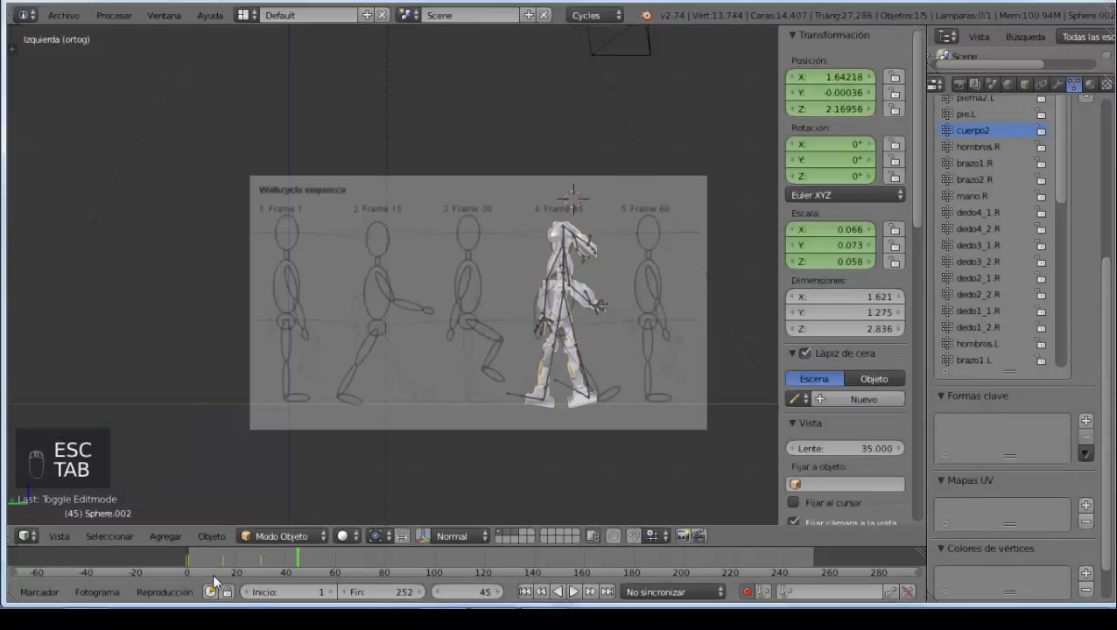
Step: Jump back to frame 1 and clear the body mesh scale to 1 with Alt+S, leaving it enormous
{"action": "left_click_drag", "start_coordinate": [194, 557], "coordinate": [396, 394]}
{"action": "key", "text": "alt+a"}
{"action": "key", "text": "alt+s"}
{"action": "key", "text": "Escape"}
{"action": "key", "text": "Escape"}
{"action": "key", "text": "Escape"}
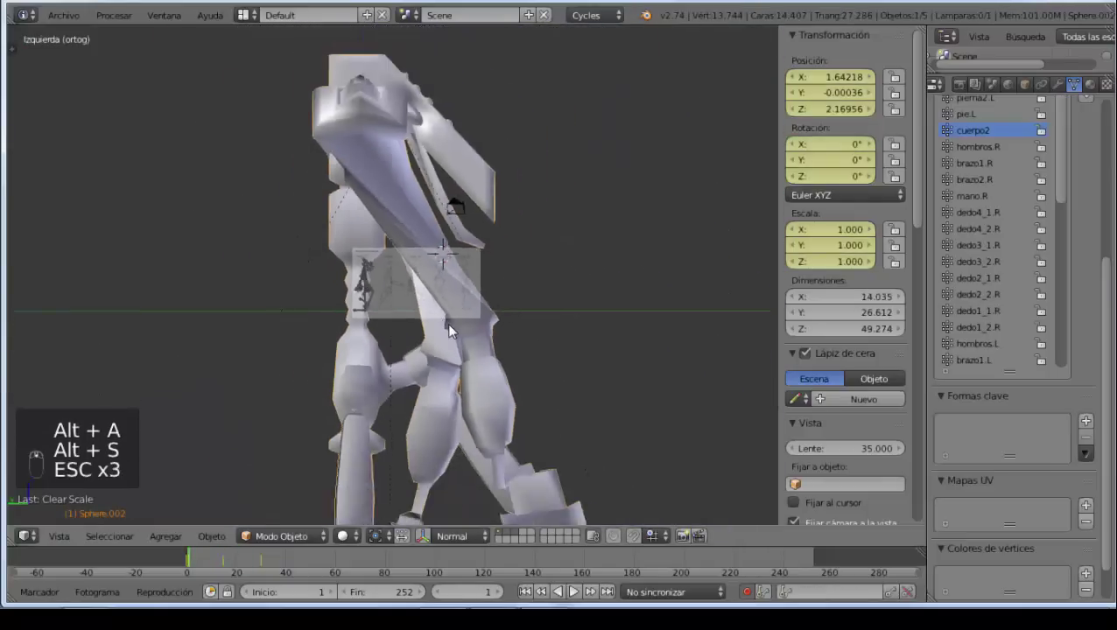
Step: Undo the scale clear, play the walk animation and stop back on frame 1
{"action": "key", "text": "ctrl+z"}
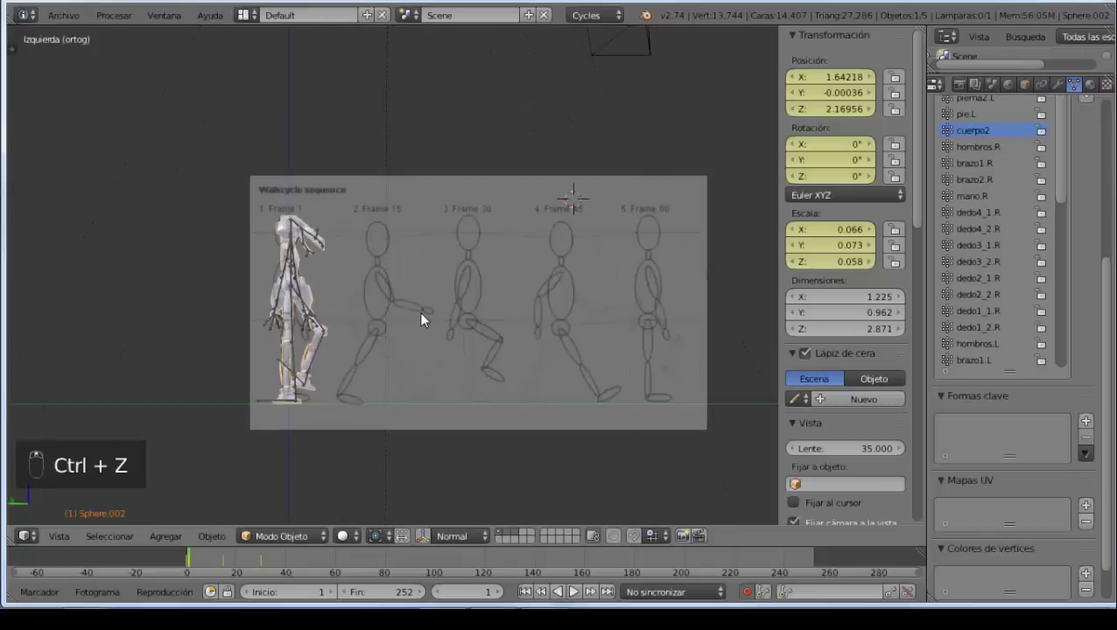
{"action": "key", "text": "alt+a"}
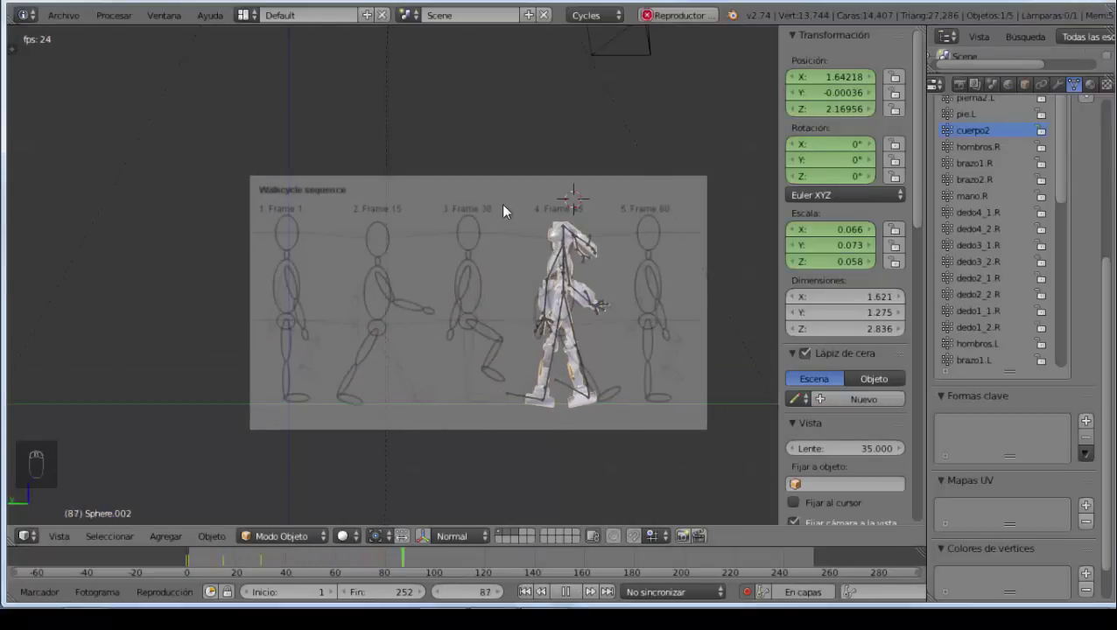
{"action": "key", "text": "Escape"}
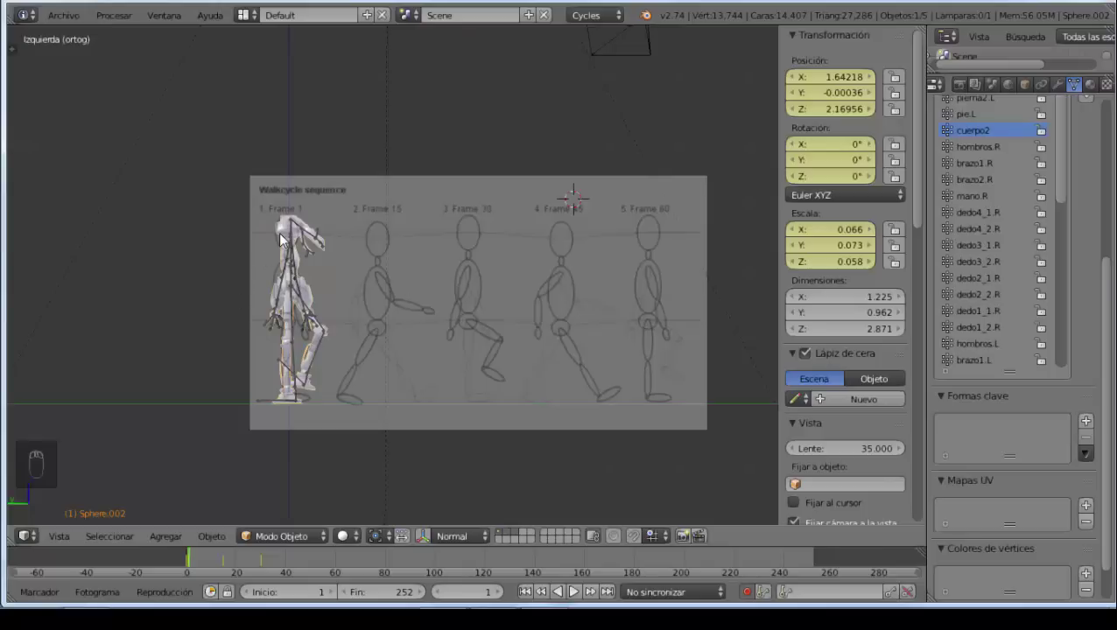
Step: Select the robot's body mesh and rig and nudge their placement at frame 1
{"action": "right_click", "coordinate": [298, 235]}
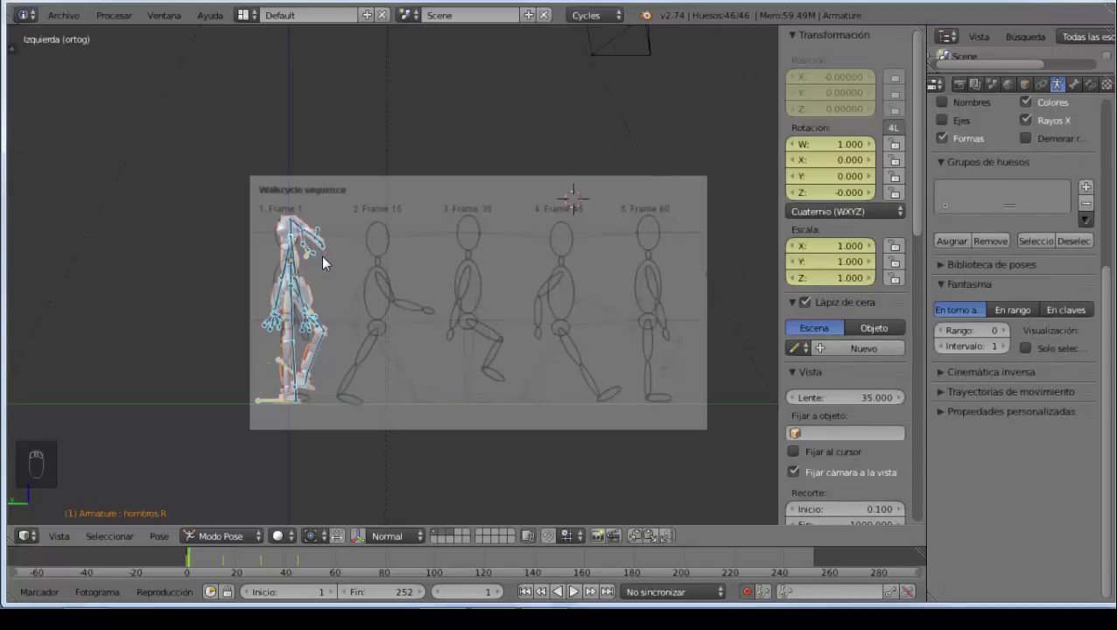
{"action": "right_click", "coordinate": [574, 590]}
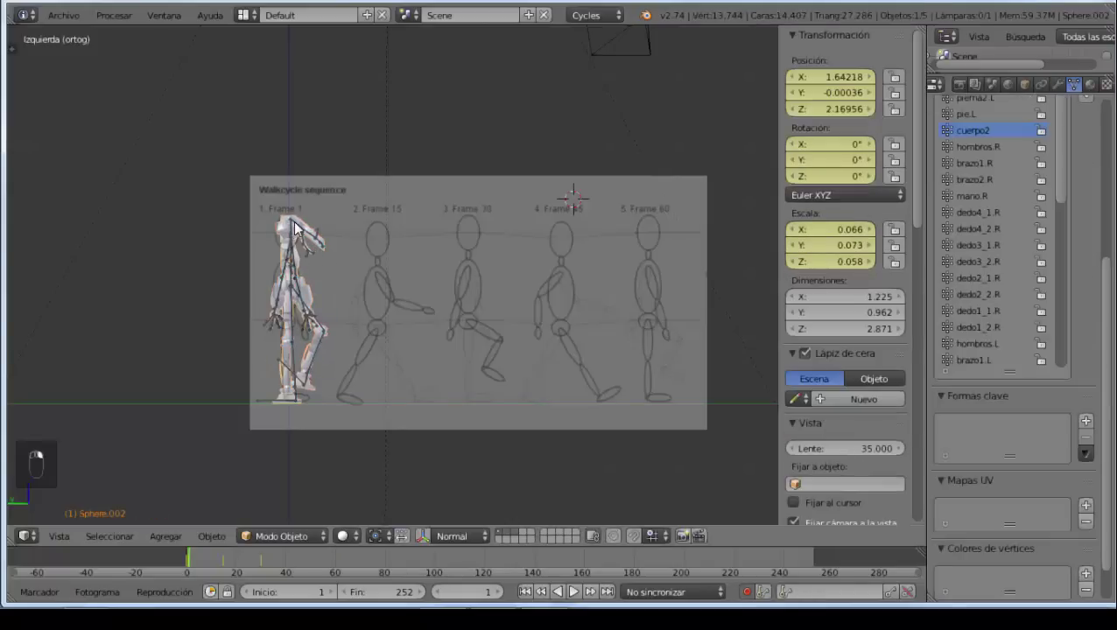
{"action": "key", "text": "g"}
{"action": "right_click", "coordinate": [288, 234]}
{"action": "key", "text": "c"}
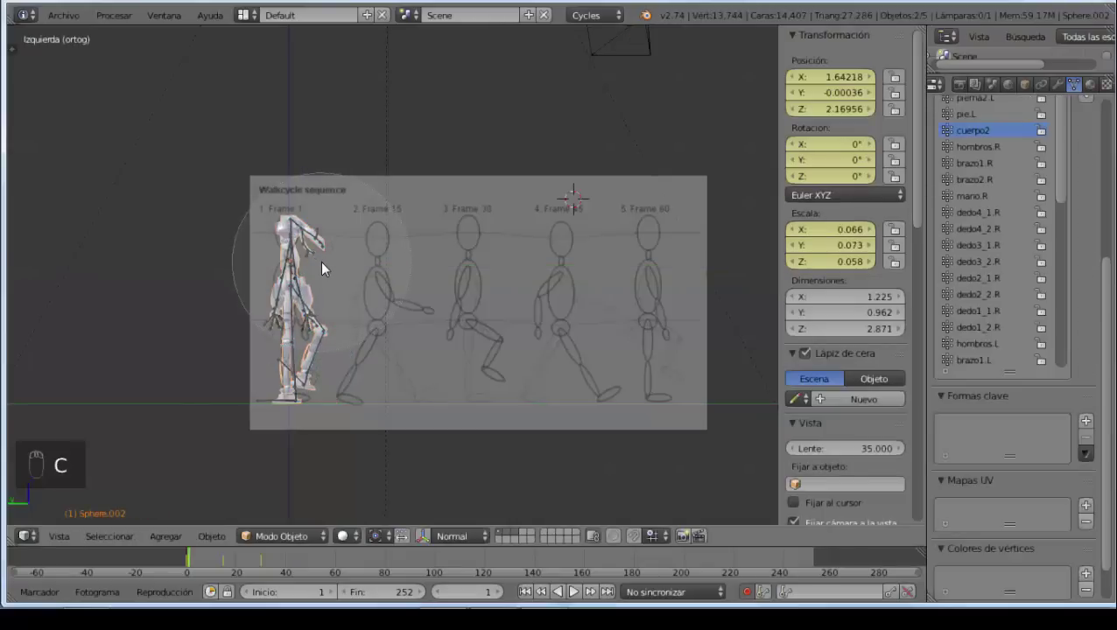
{"action": "right_click", "coordinate": [330, 268]}
{"action": "key", "text": "g"}
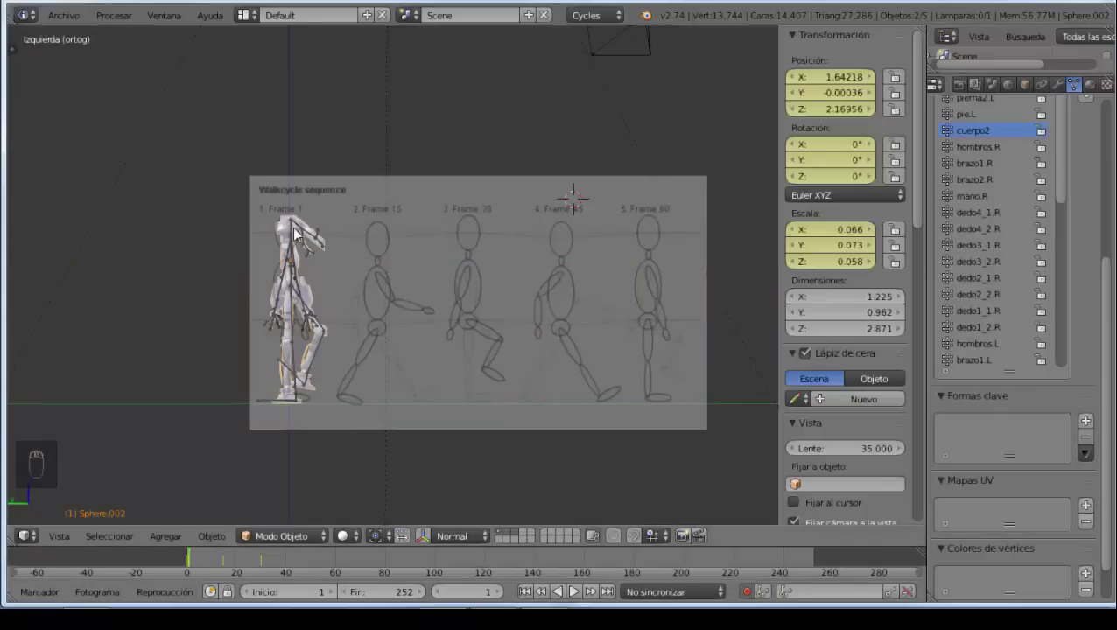
Step: Select the armature, return it to Pose Mode and bring up the Shift+S snap options
{"action": "right_click", "coordinate": [297, 231]}
{"action": "key", "text": "a"}
{"action": "key", "text": "a"}
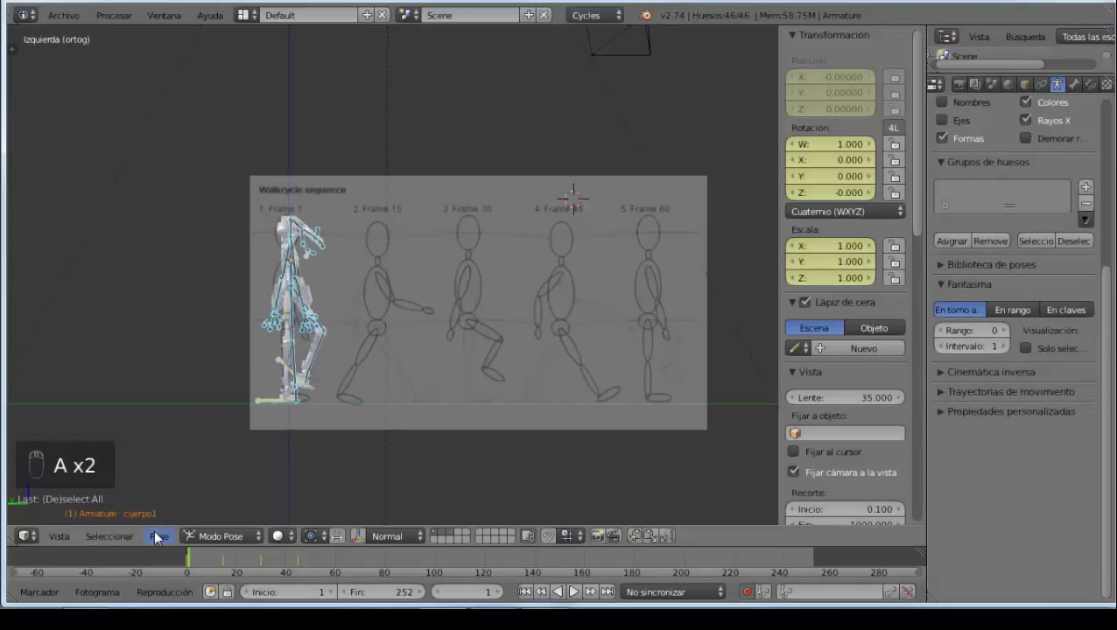
Step: Dismiss the pose menu and scrub the timeline through frame 15
{"action": "left_click", "coordinate": [166, 541]}
{"action": "left_click", "coordinate": [251, 416]}
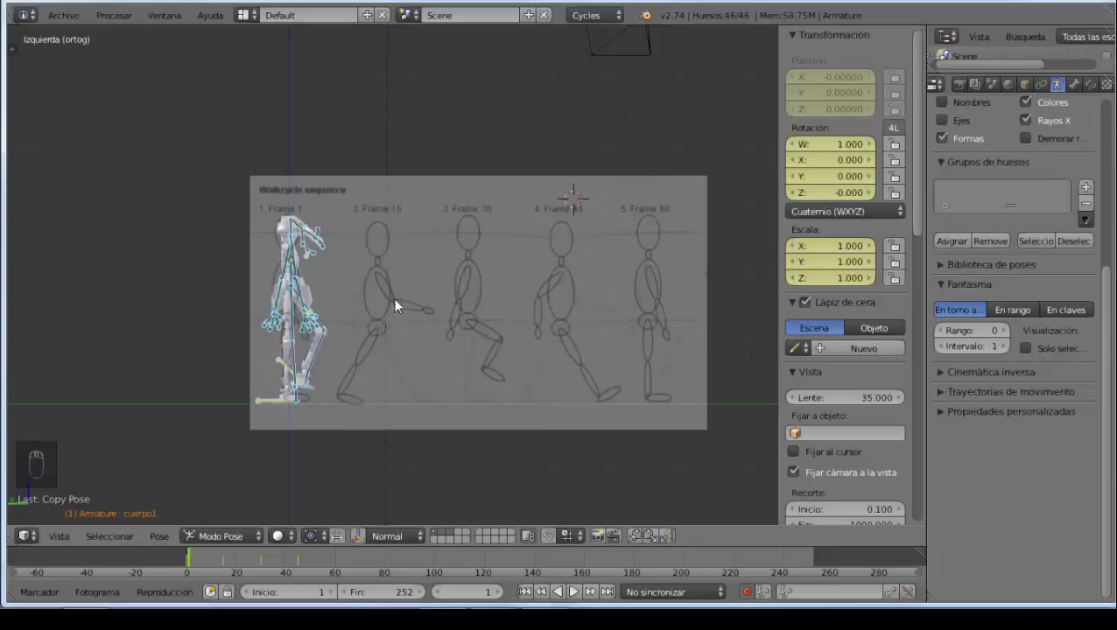
{"action": "left_click_drag", "start_coordinate": [458, 592], "coordinate": [454, 581]}
{"action": "middle_click", "coordinate": [455, 581]}
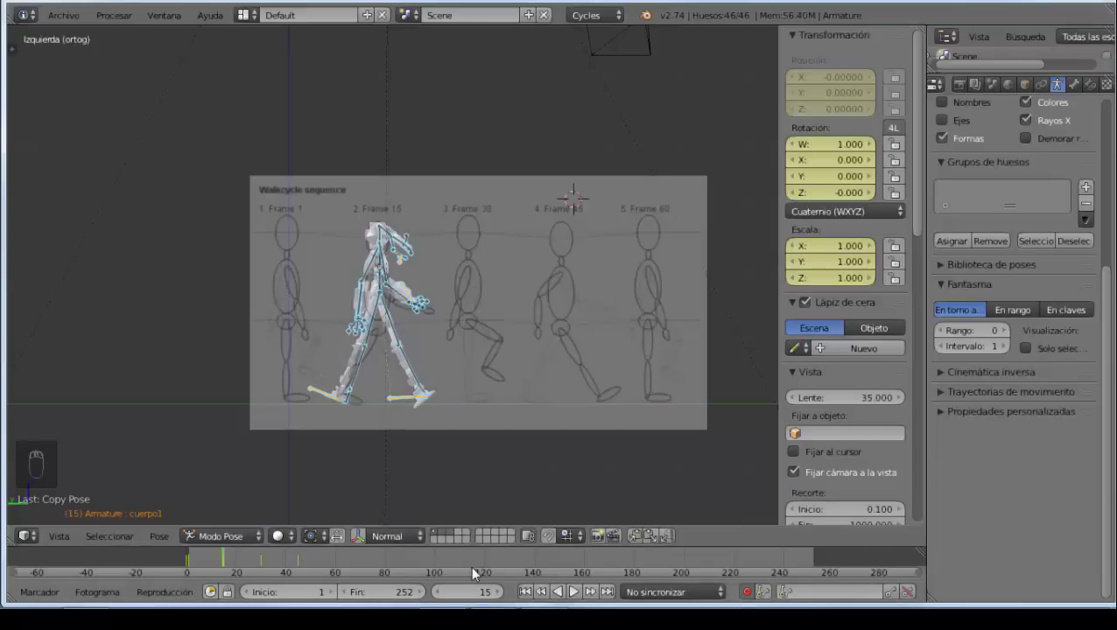
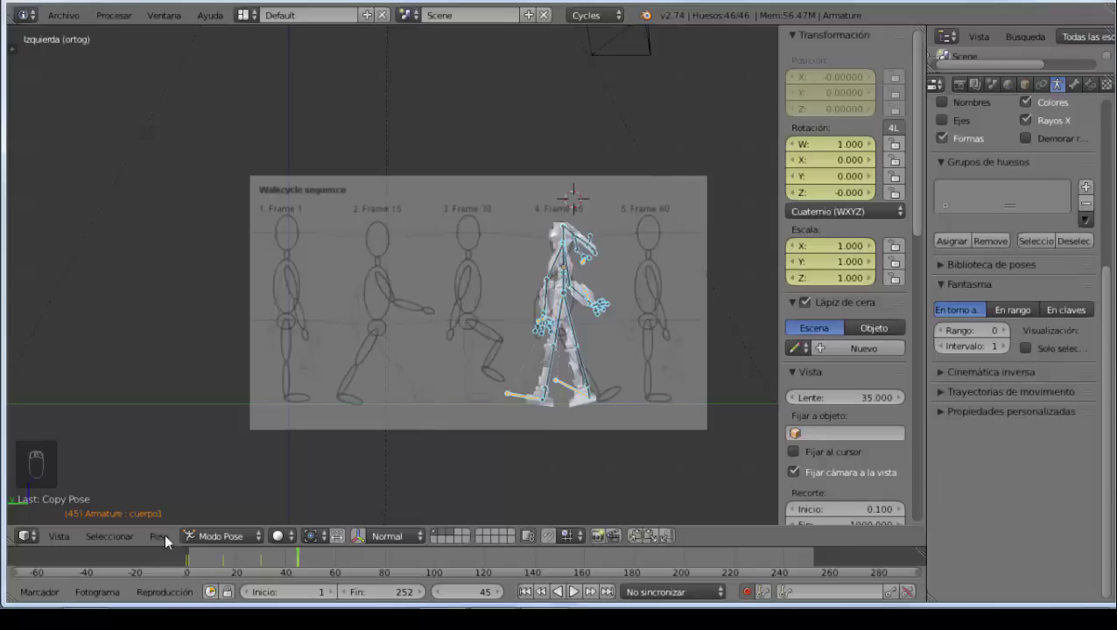
Step: Scrub on to frame 45 and orbit the view to see the rig from a free angle
{"action": "left_click", "coordinate": [165, 540]}
{"action": "left_click_drag", "start_coordinate": [246, 384], "coordinate": [256, 303]}
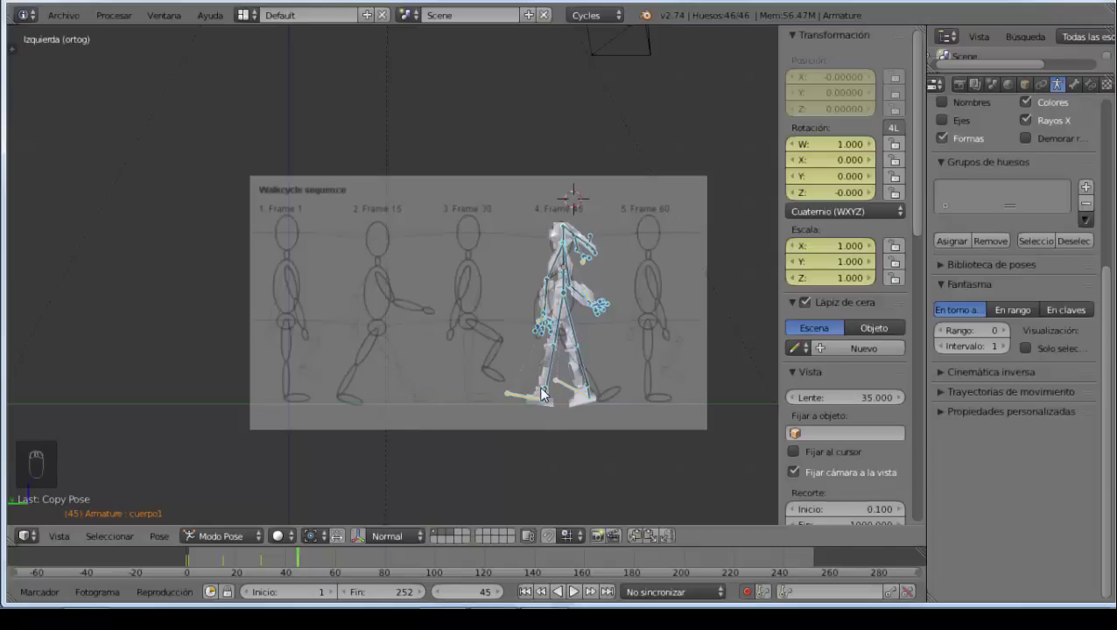
Step: Orbit around the robot, then snap back to the front and left side views over the sketch
{"action": "left_click_drag", "start_coordinate": [565, 403], "coordinate": [554, 439]}
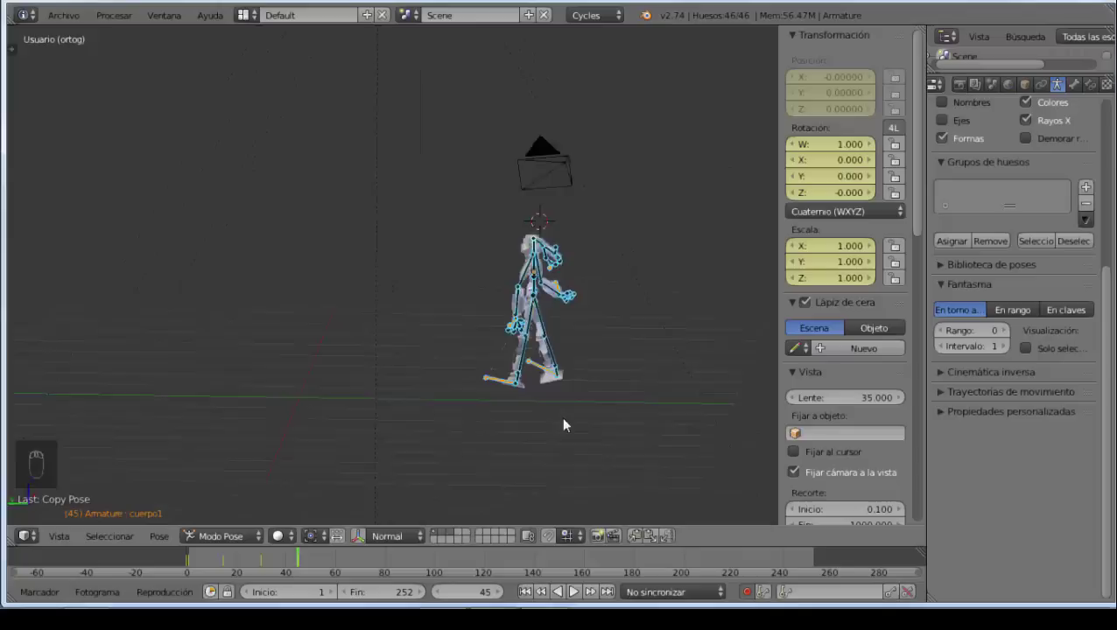
{"action": "left_click_drag", "start_coordinate": [476, 418], "coordinate": [580, 364]}
{"action": "key", "text": "KP_3"}
{"action": "key", "text": "KP_1"}
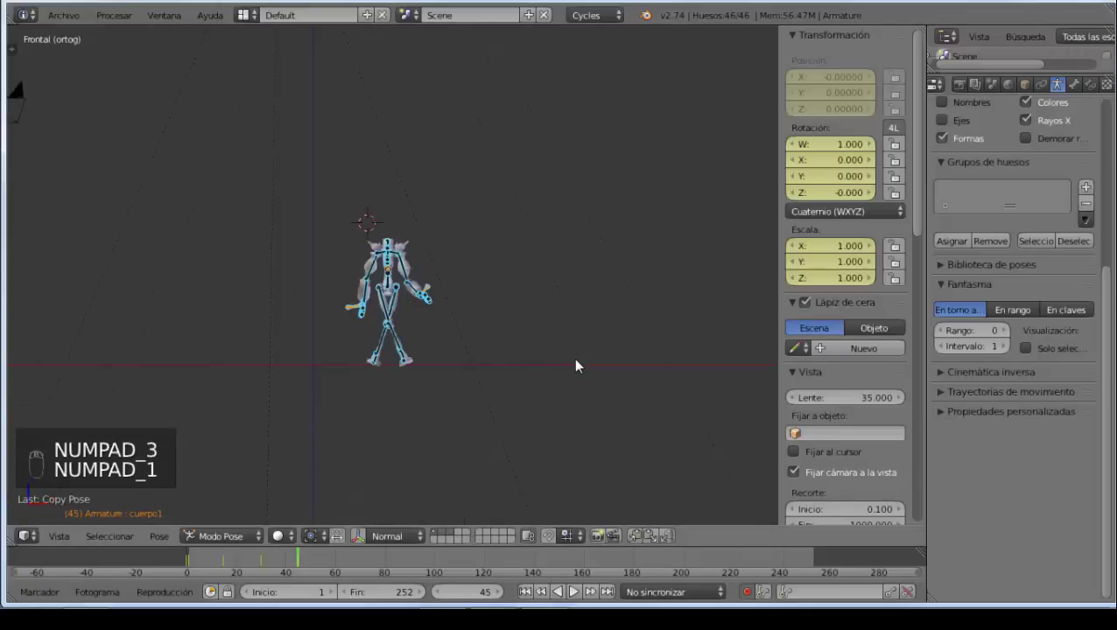
{"action": "key", "text": "ctrl+KP_3"}
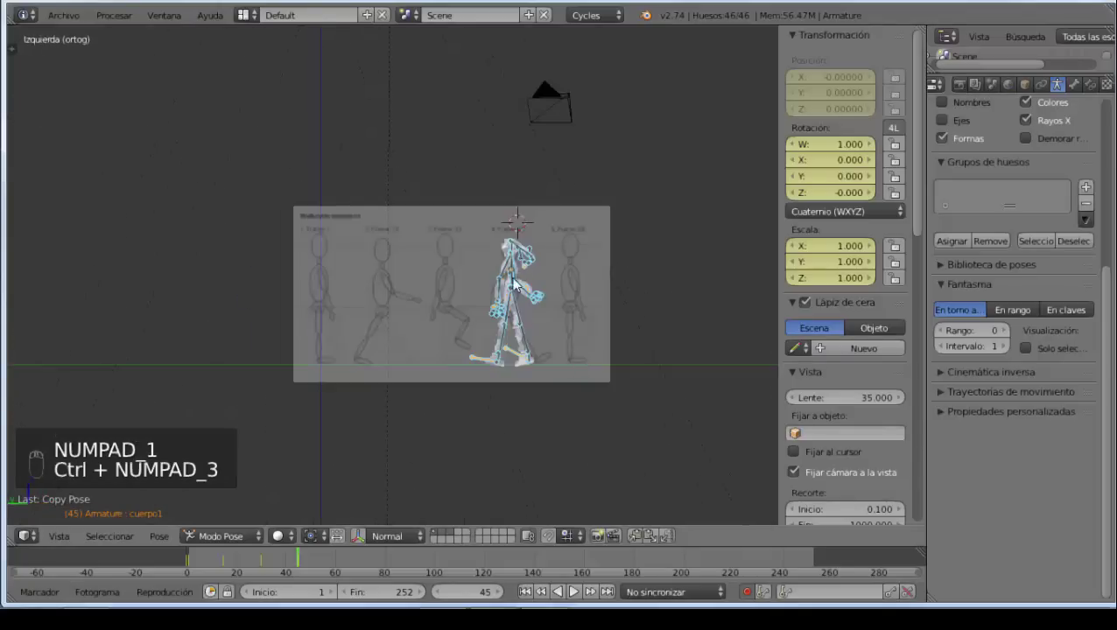
Step: Rotate individual bones into the stride pose, then select all bones of the rig
{"action": "right_click", "coordinate": [559, 362]}
{"action": "left_click_drag", "start_coordinate": [559, 363], "coordinate": [537, 265]}
{"action": "right_click", "coordinate": [537, 266]}
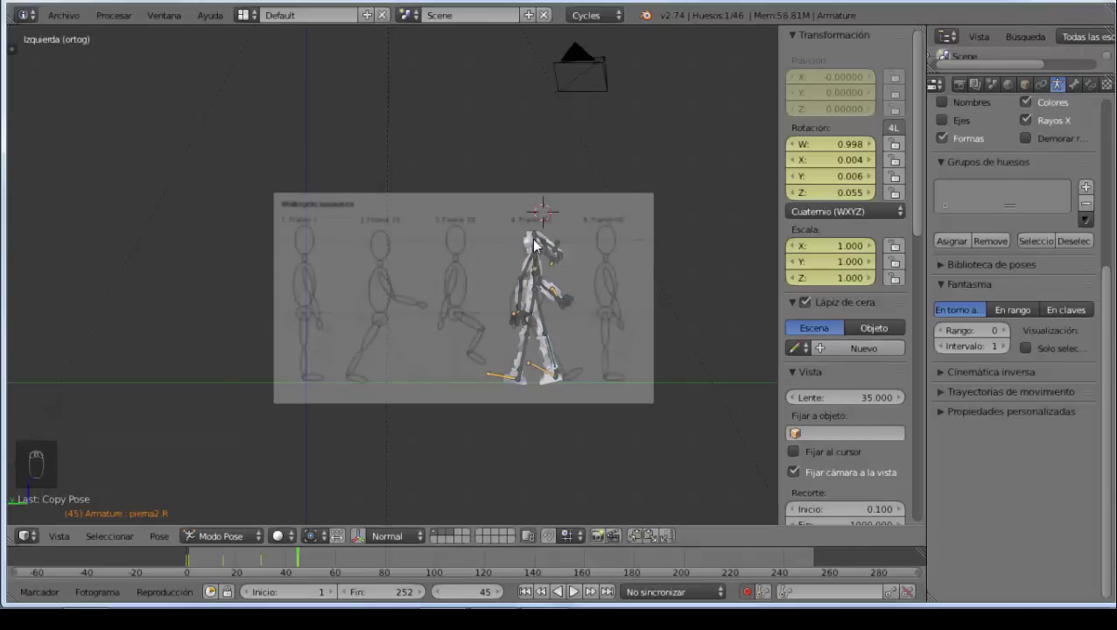
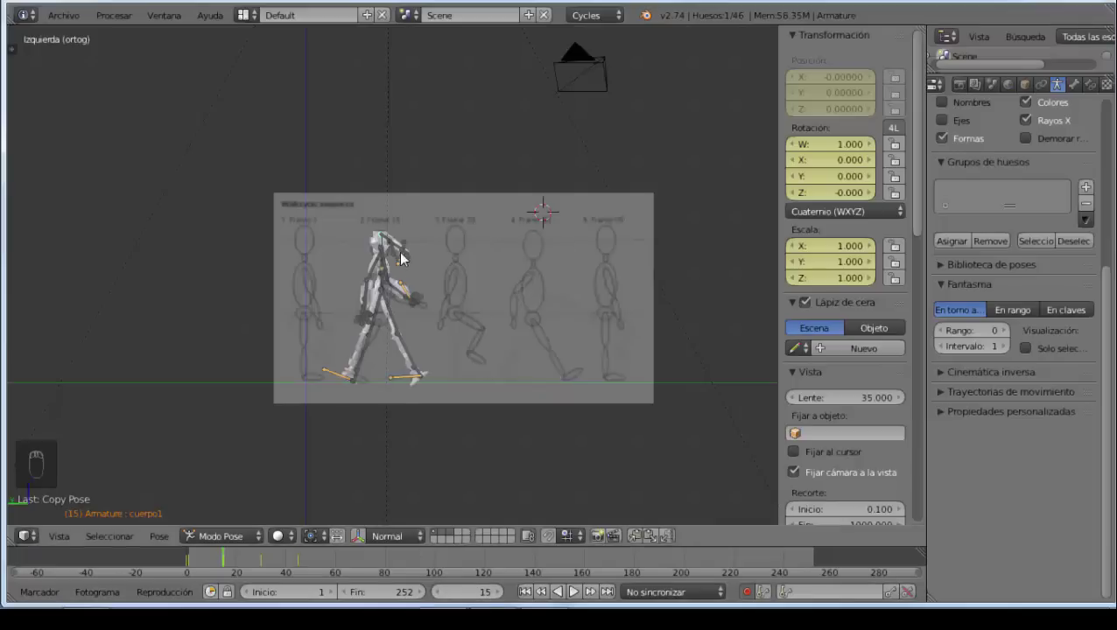
{"action": "left_click_drag", "start_coordinate": [387, 247], "coordinate": [387, 252]}
{"action": "left_click_drag", "start_coordinate": [387, 251], "coordinate": [400, 264]}
{"action": "key", "text": "a"}
{"action": "key", "text": "a"}
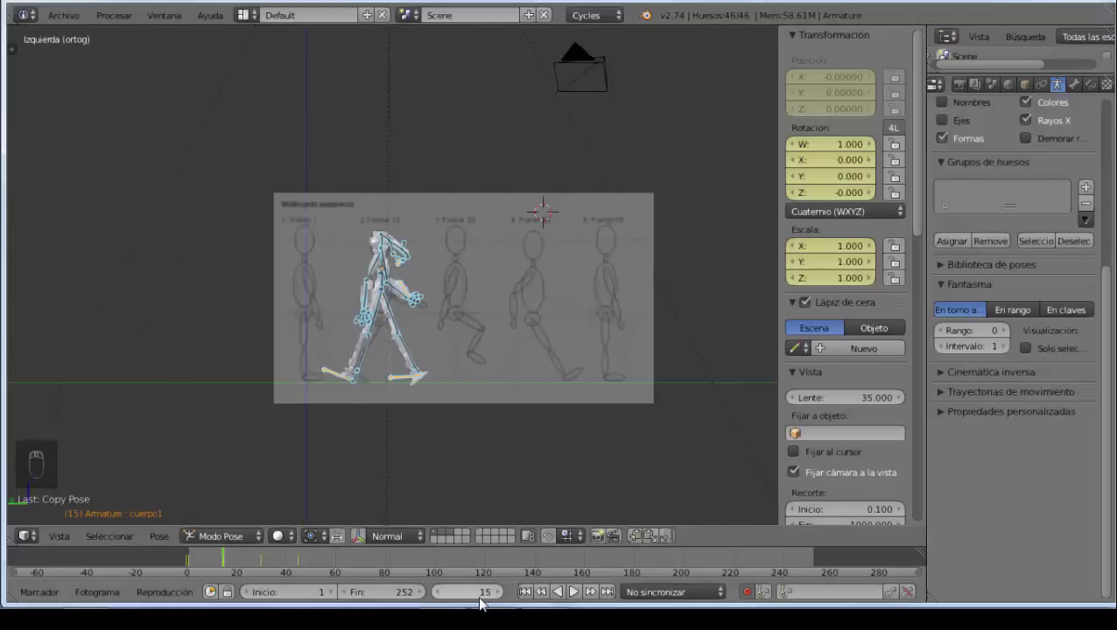
Step: Scrub to frame 45 and apply the Frame 15 stride pose there from the Pose menu
{"action": "left_click_drag", "start_coordinate": [482, 598], "coordinate": [482, 598]}
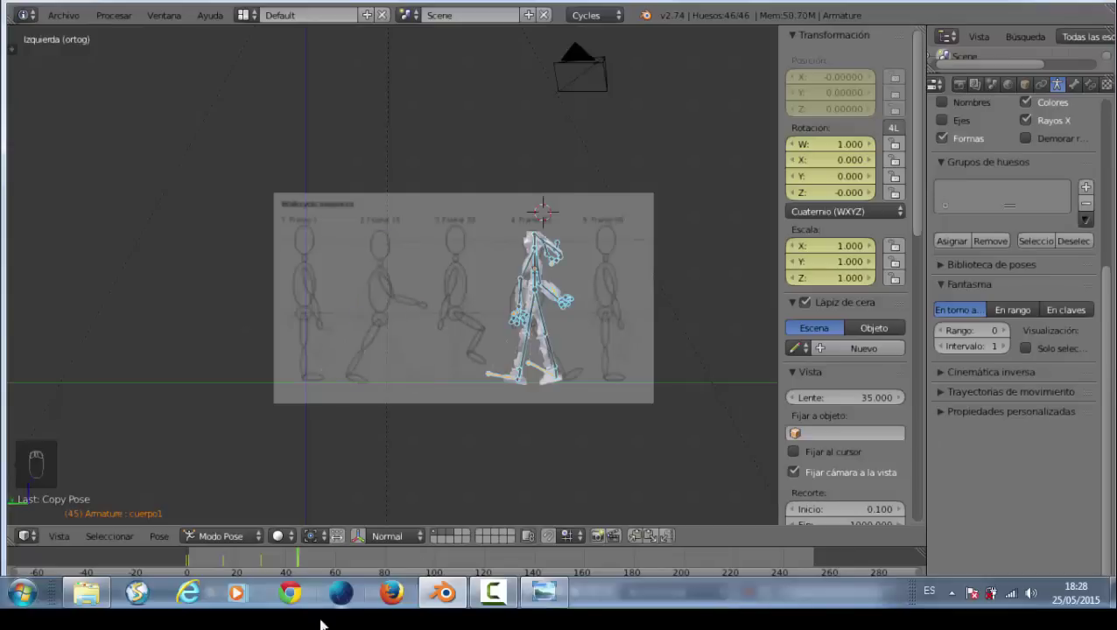
{"action": "left_click_drag", "start_coordinate": [168, 543], "coordinate": [210, 317]}
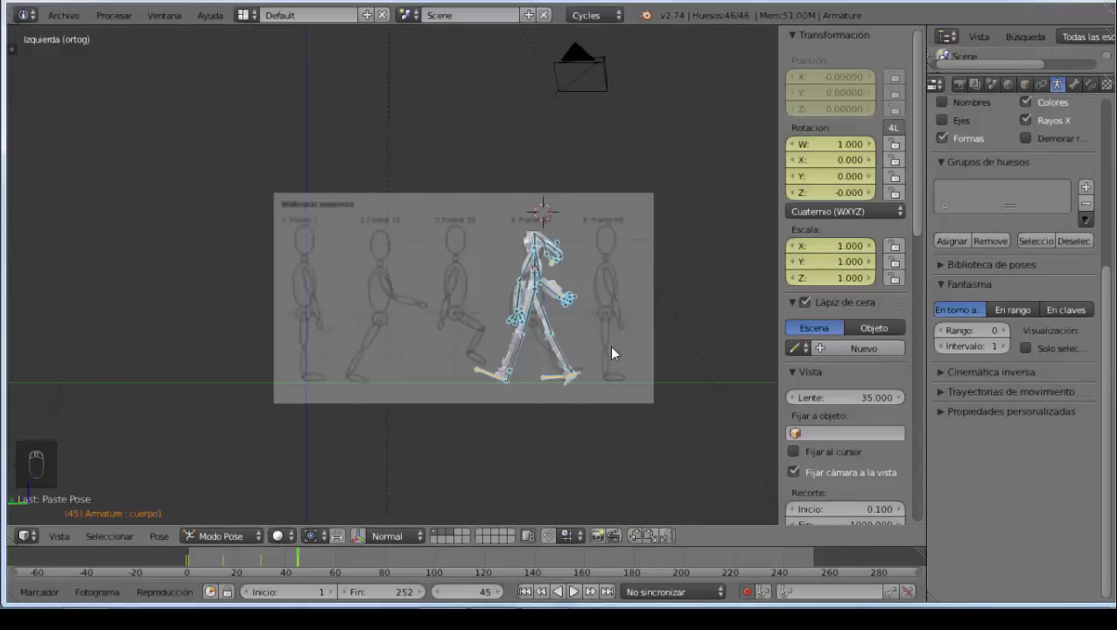
Step: Zoom in over the sketch and rotate the first leg bone toward the Frame 45 drawing
{"action": "middle_click", "coordinate": [557, 440]}
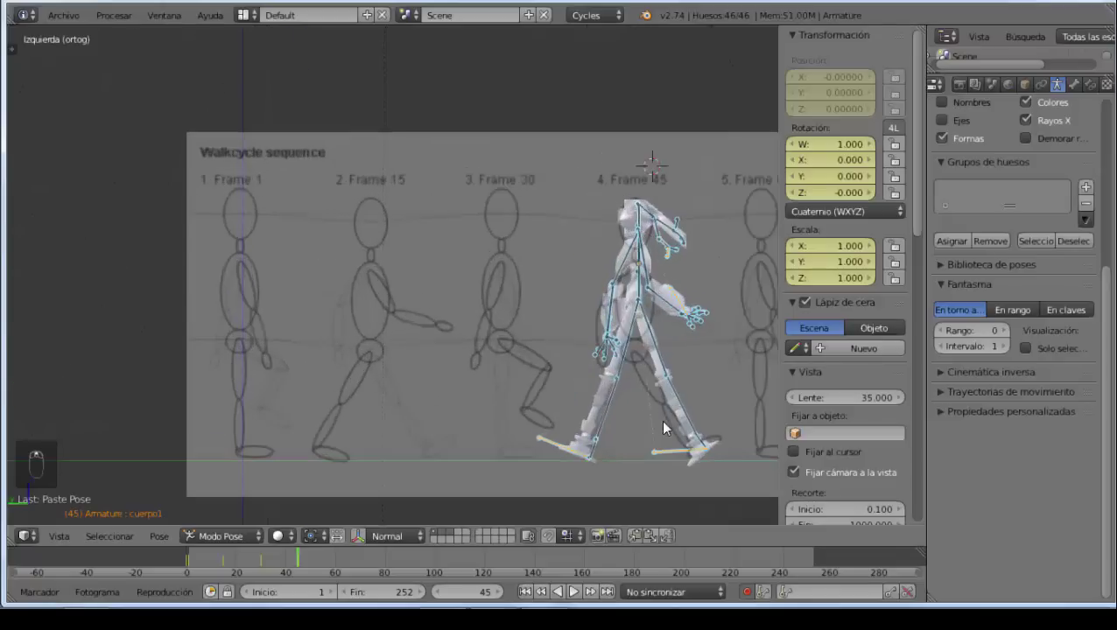
{"action": "middle_click", "coordinate": [605, 373]}
{"action": "middle_click", "coordinate": [519, 382]}
{"action": "left_click_drag", "start_coordinate": [492, 382], "coordinate": [543, 352]}
{"action": "right_click", "coordinate": [543, 352]}
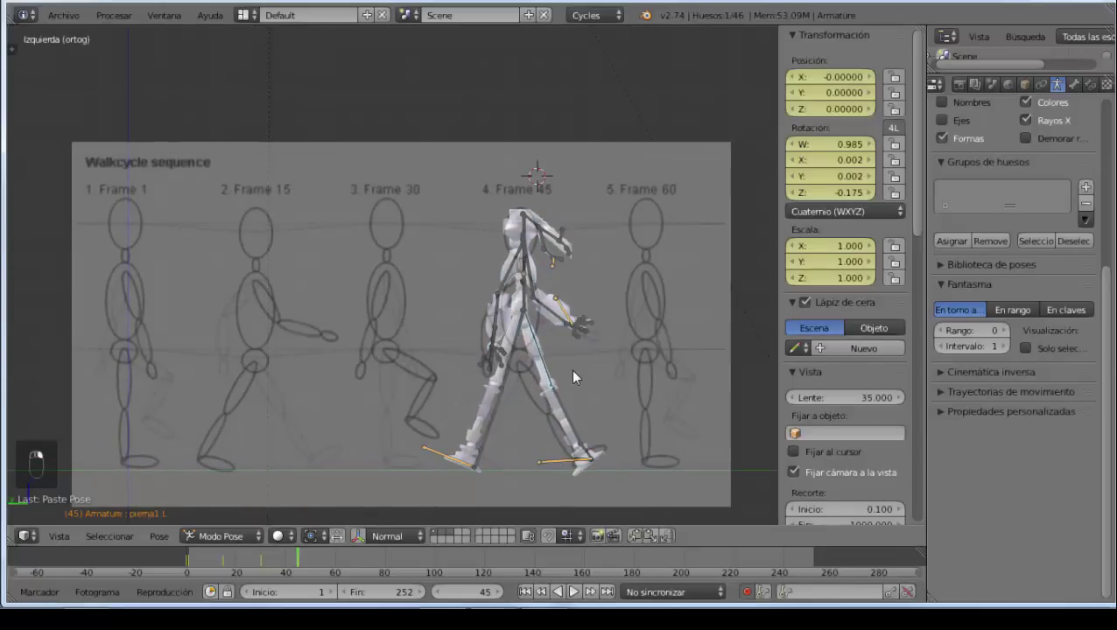
{"action": "key", "text": "r"}
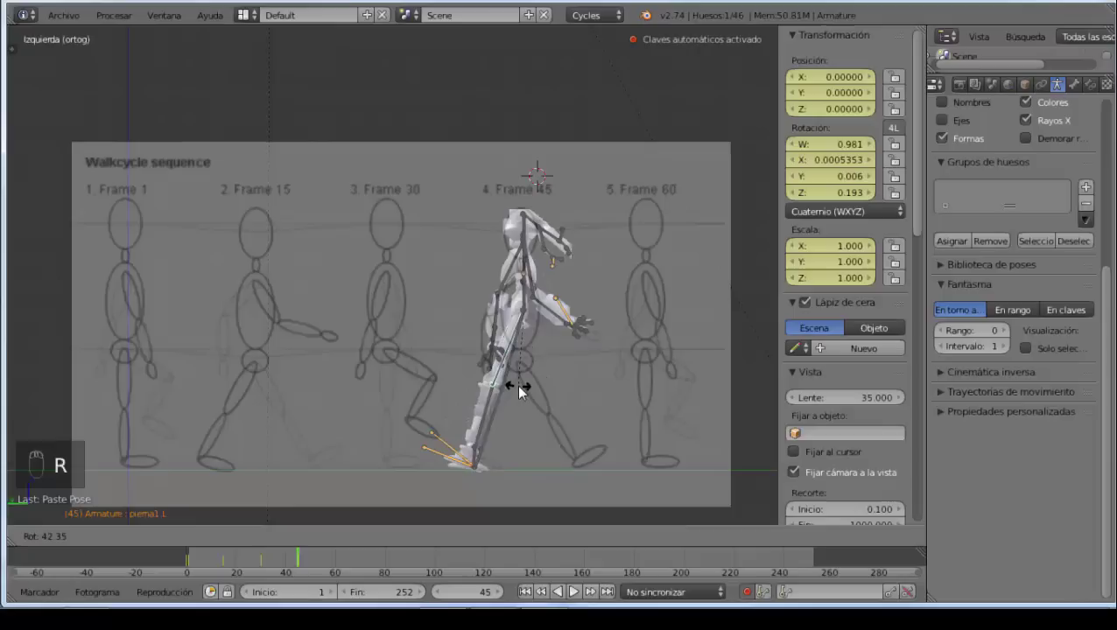
{"action": "right_click", "coordinate": [515, 367]}
{"action": "key", "text": "r"}
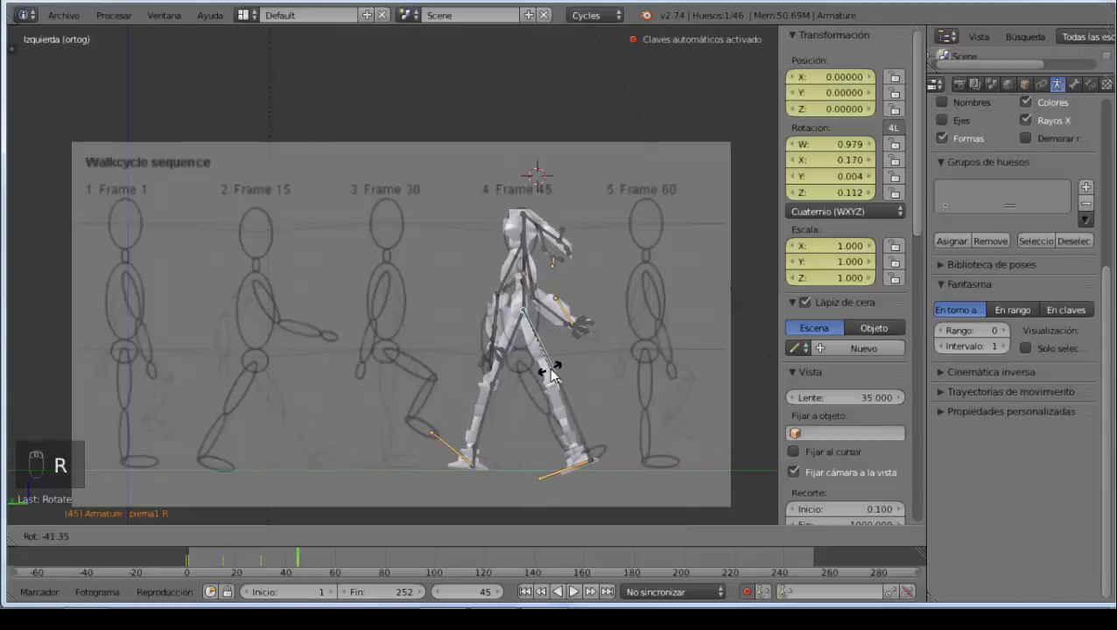
Step: Rotate the next limb and leg bones to match the Frame 45 drawing
{"action": "right_click", "coordinate": [576, 416]}
{"action": "key", "text": "r"}
{"action": "key", "text": "r"}
{"action": "right_click", "coordinate": [545, 365]}
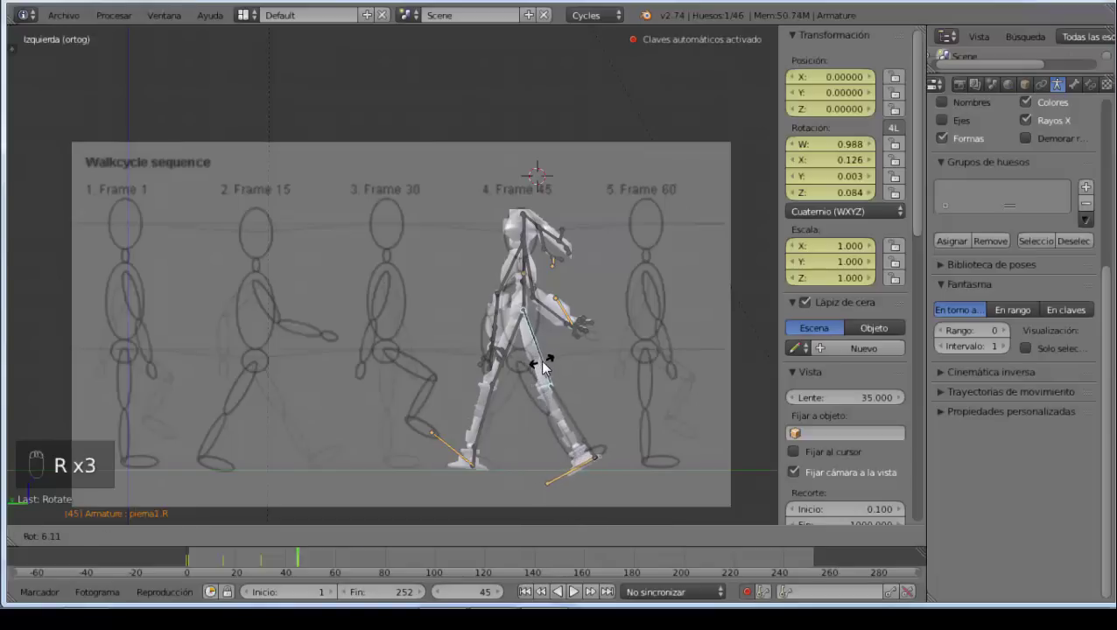
{"action": "right_click", "coordinate": [513, 356]}
{"action": "key", "text": "r"}
{"action": "key", "text": "r"}
Step: Rotate the foot bone into the drawn leg position
{"action": "right_click", "coordinate": [506, 421]}
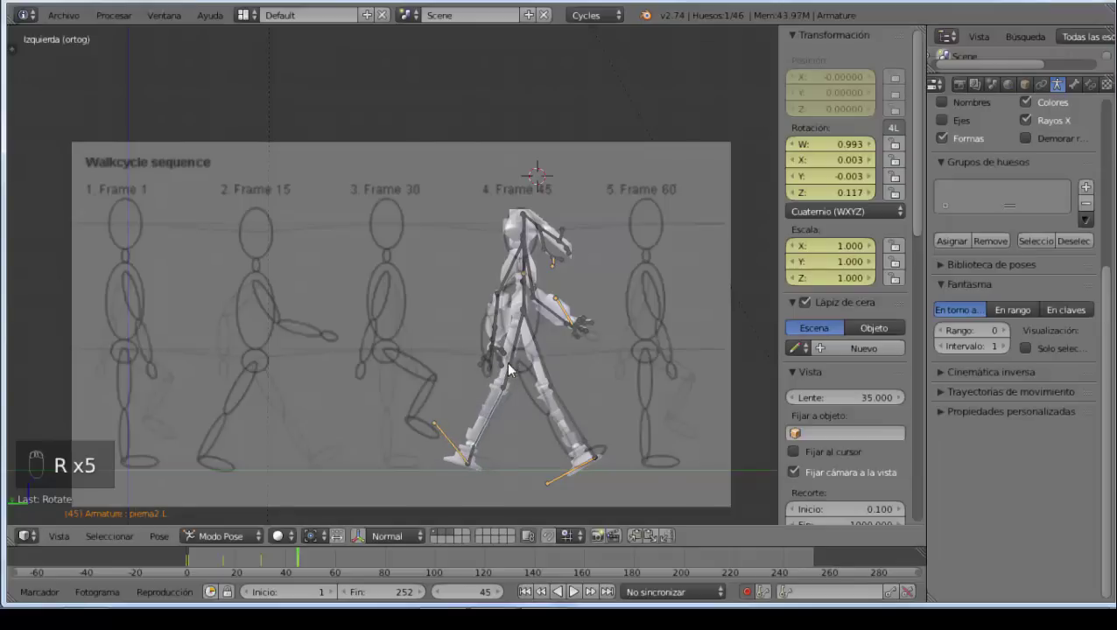
{"action": "right_click", "coordinate": [515, 367]}
{"action": "key", "text": "r"}
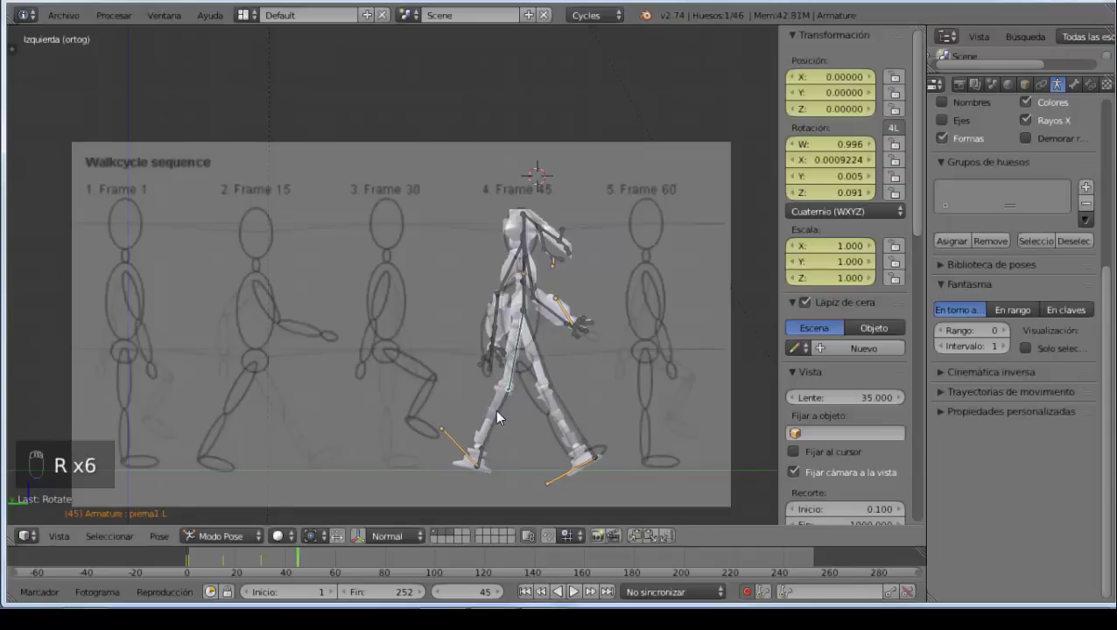
{"action": "key", "text": "r"}
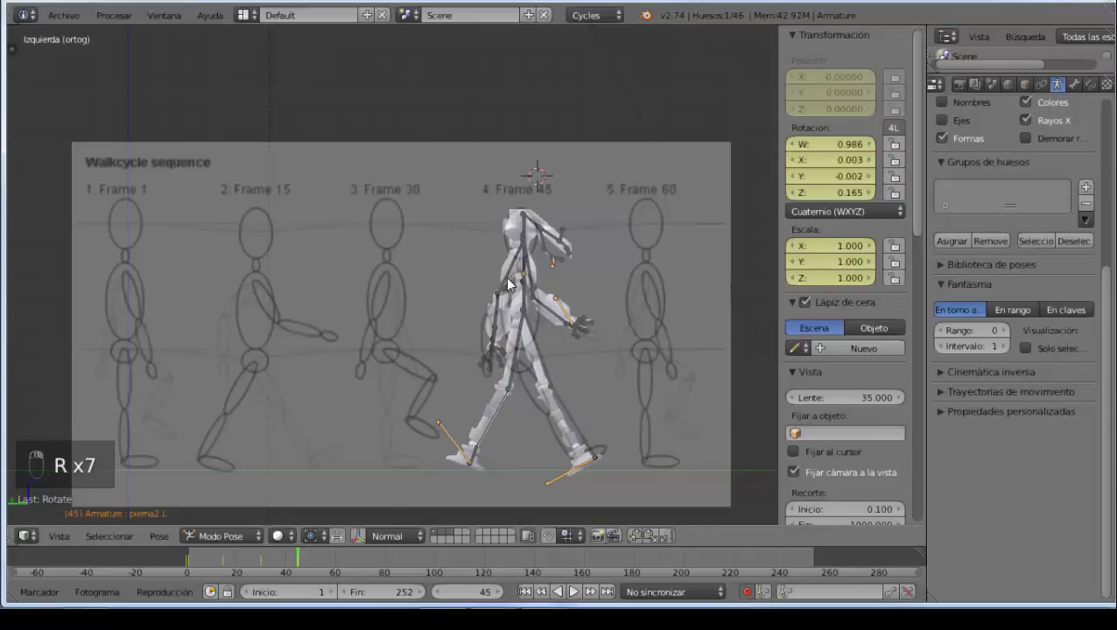
{"action": "key", "text": "r"}
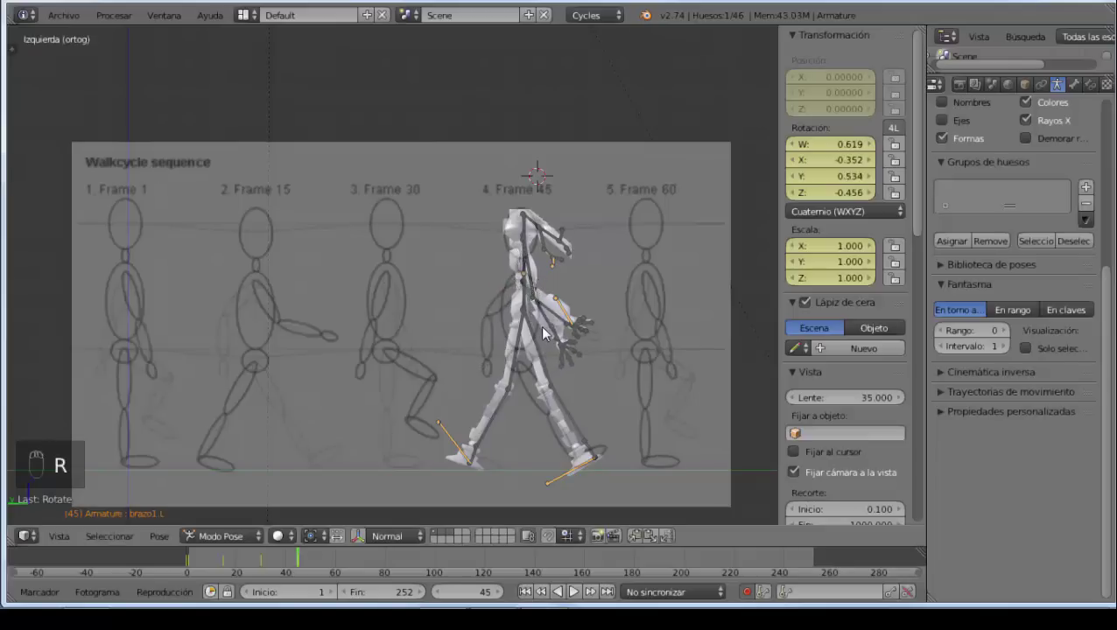
Step: Rotate the hand and the other arm's bone to match the drawing
{"action": "right_click", "coordinate": [555, 329]}
{"action": "key", "text": "r"}
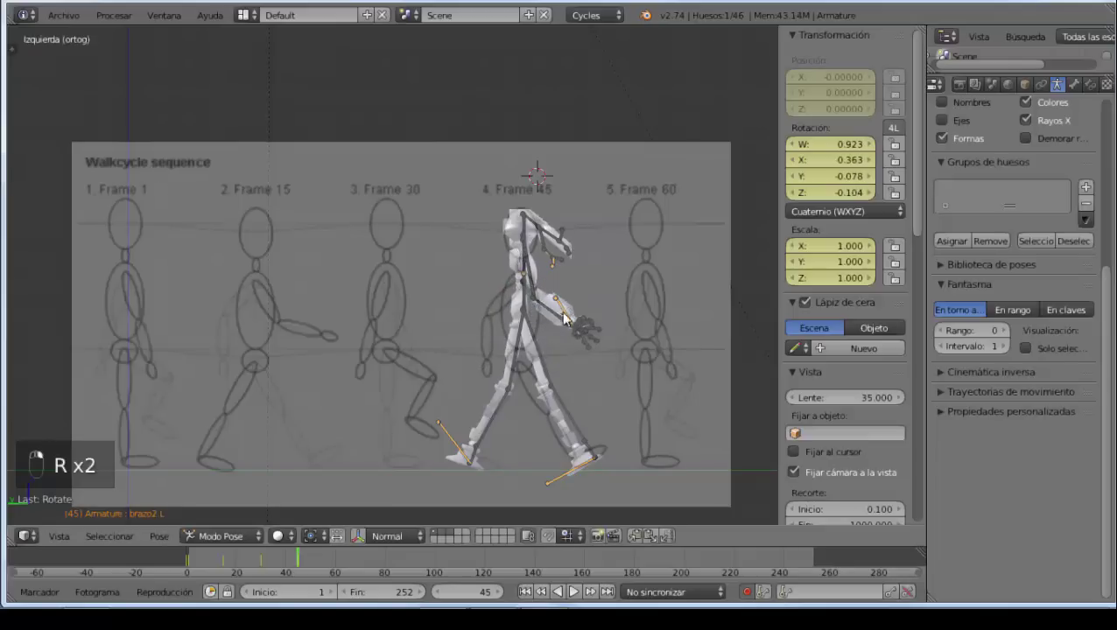
{"action": "key", "text": "g"}
{"action": "right_click", "coordinate": [559, 320]}
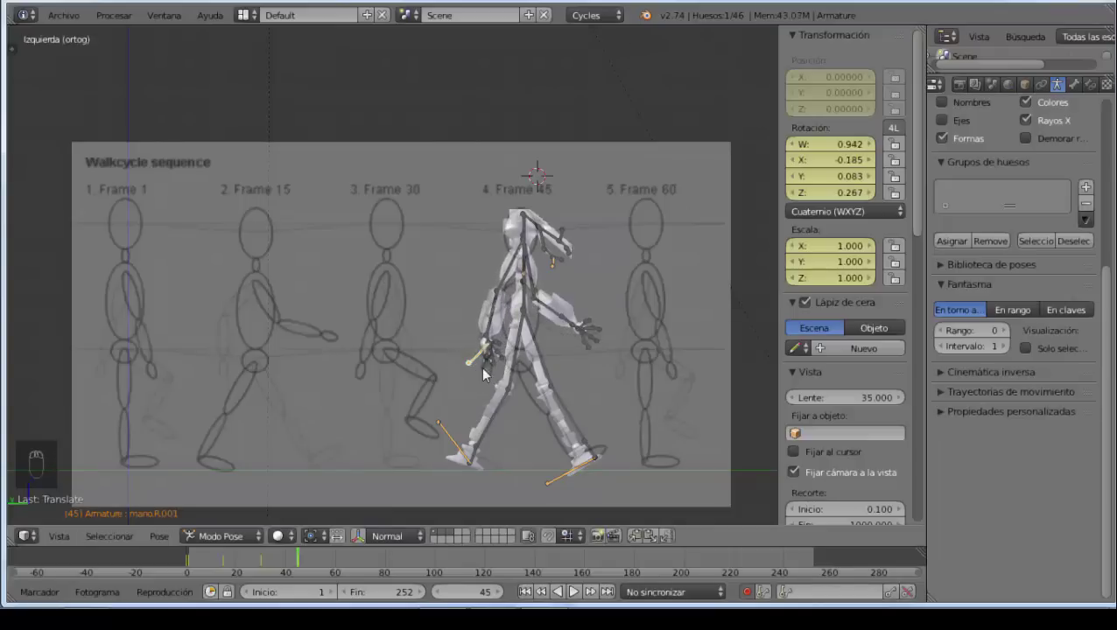
{"action": "key", "text": "a"}
Step: Select all the robot's bones and keyframe the pose at frame 45
{"action": "key", "text": "a"}
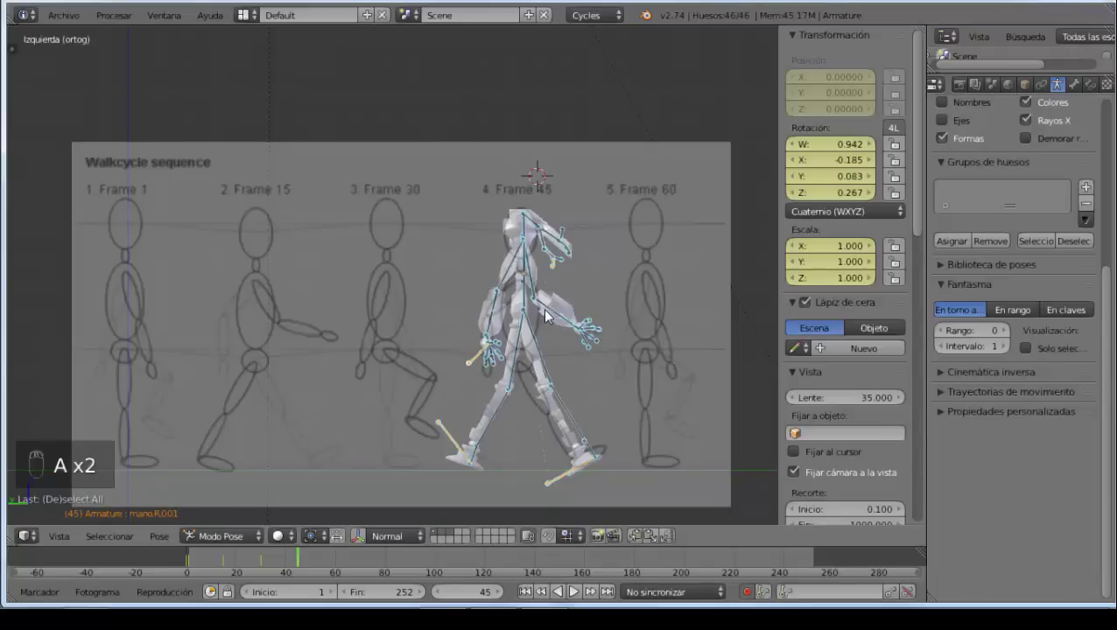
{"action": "key", "text": "i"}
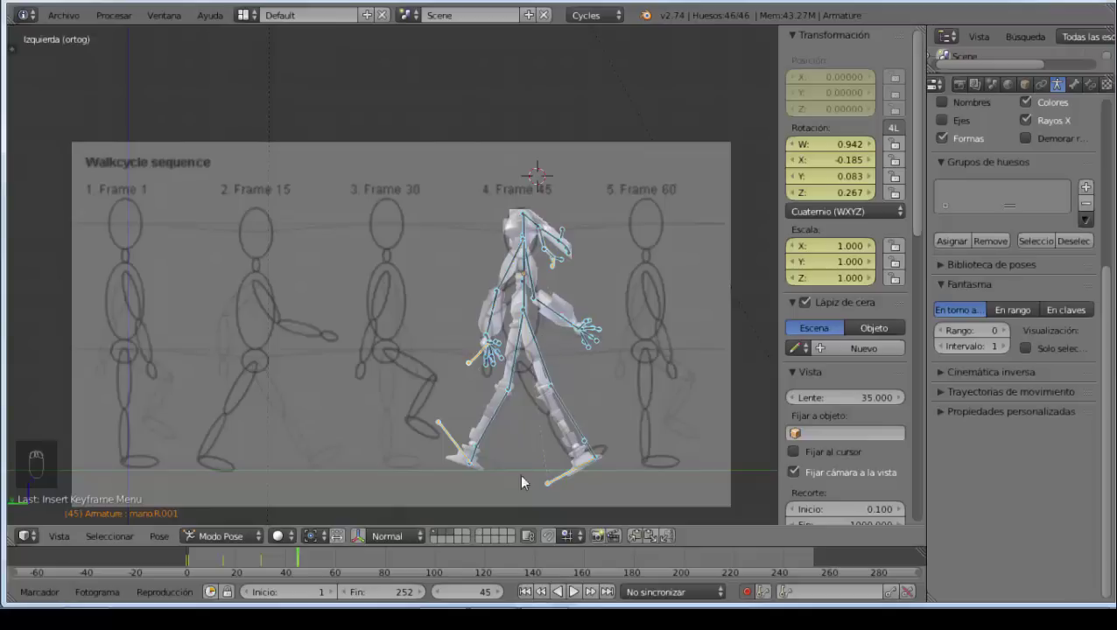
Step: Play the walk from frame 1 with Alt+A, stop it, then scrub through frame 45 to frame 60
{"action": "left_click_drag", "start_coordinate": [478, 595], "coordinate": [478, 594]}
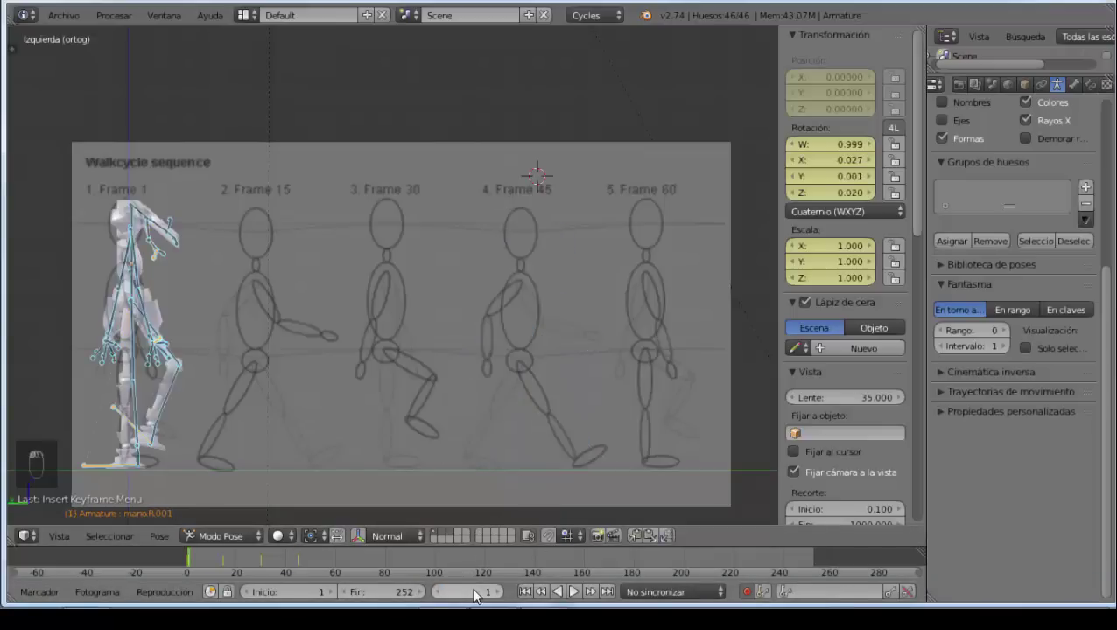
{"action": "key", "text": "alt+a"}
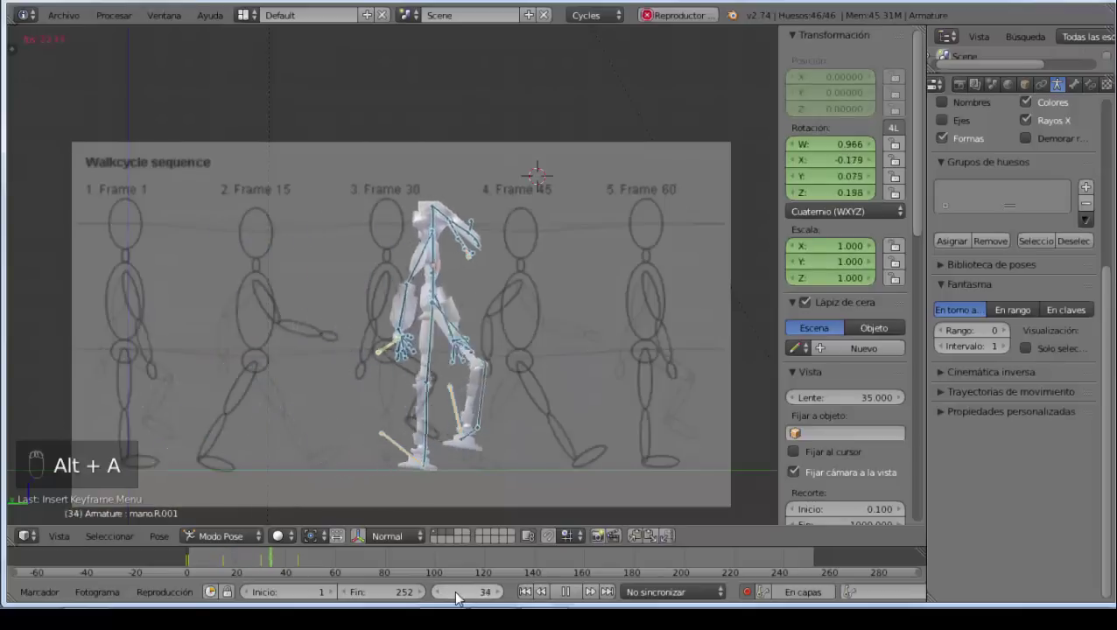
{"action": "key", "text": "Escape"}
{"action": "left_click_drag", "start_coordinate": [472, 604], "coordinate": [530, 596]}
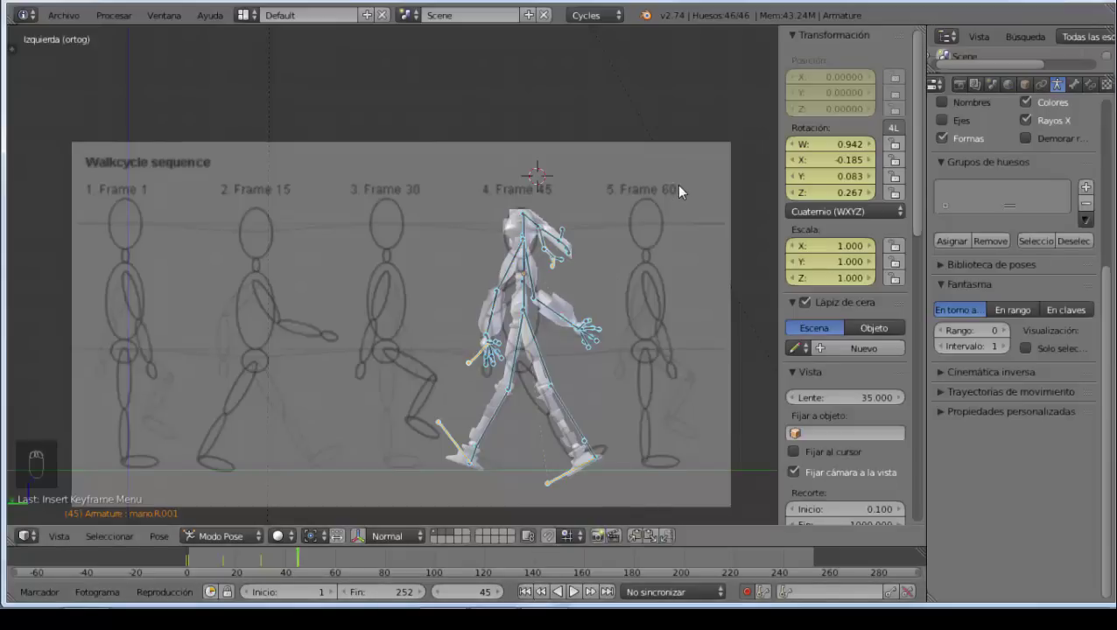
{"action": "left_click_drag", "start_coordinate": [487, 600], "coordinate": [487, 600]}
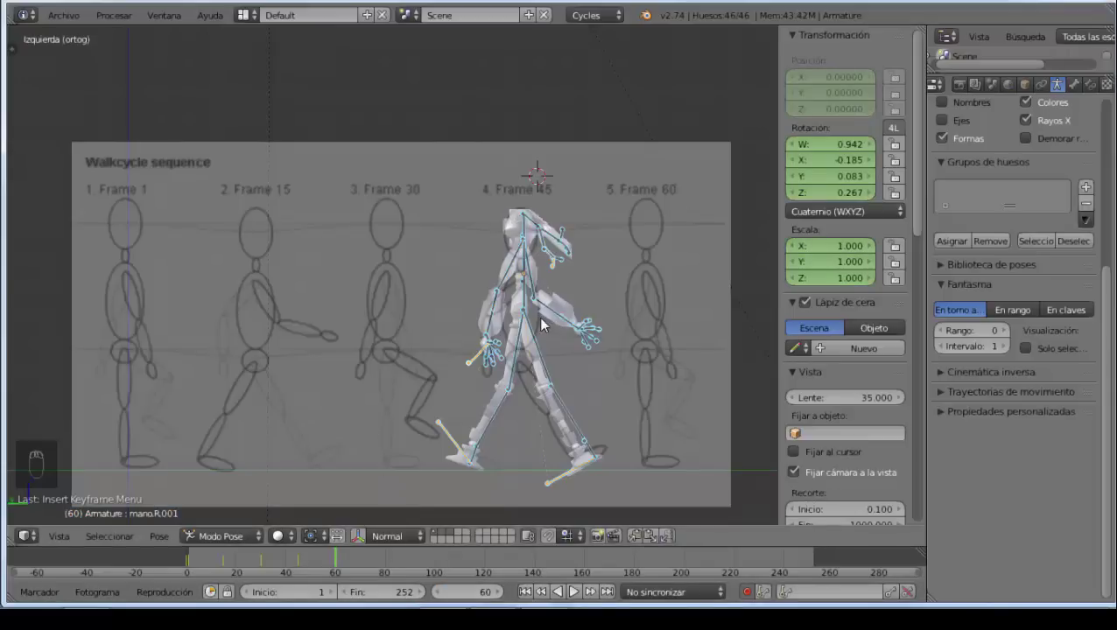
Step: Select the robot's body mesh together with its rig in Object Mode
{"action": "right_click", "coordinate": [521, 224]}
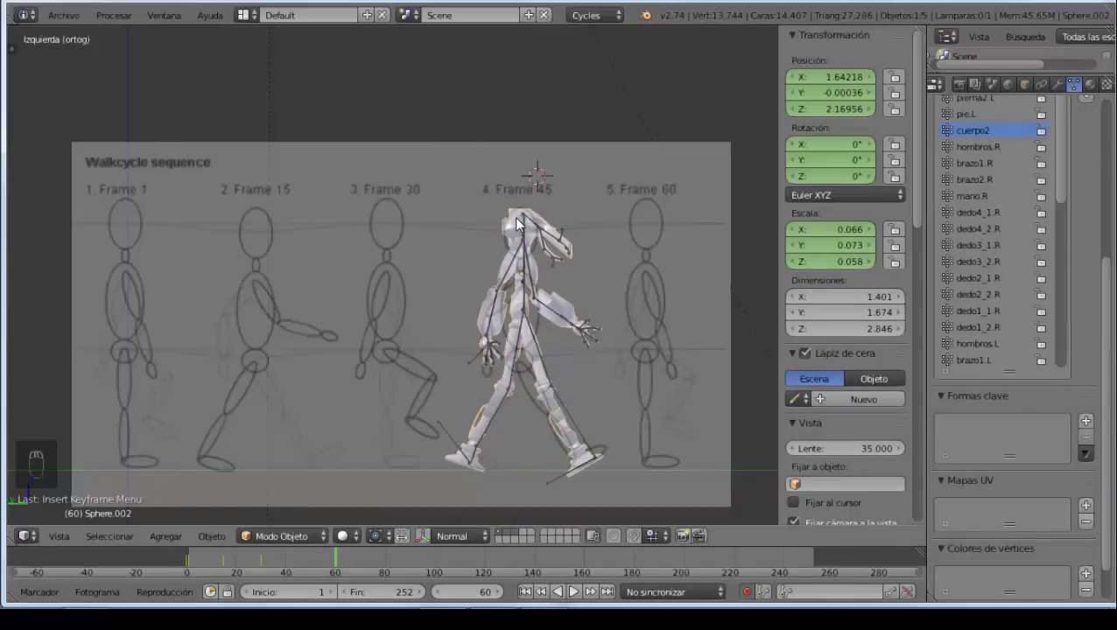
{"action": "key", "text": "g"}
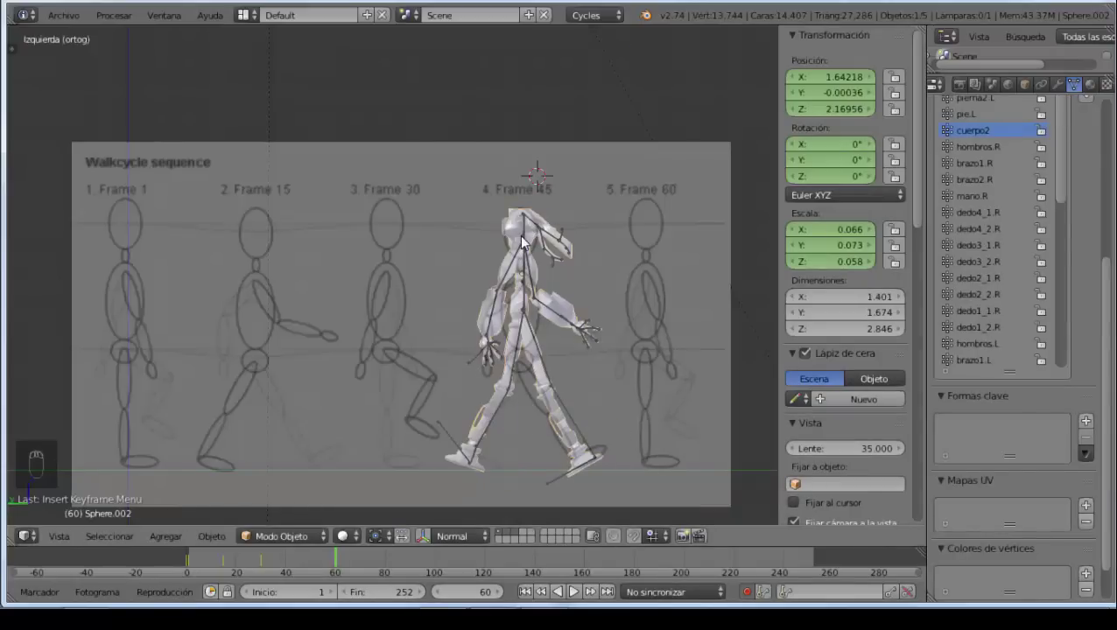
{"action": "key", "text": "c"}
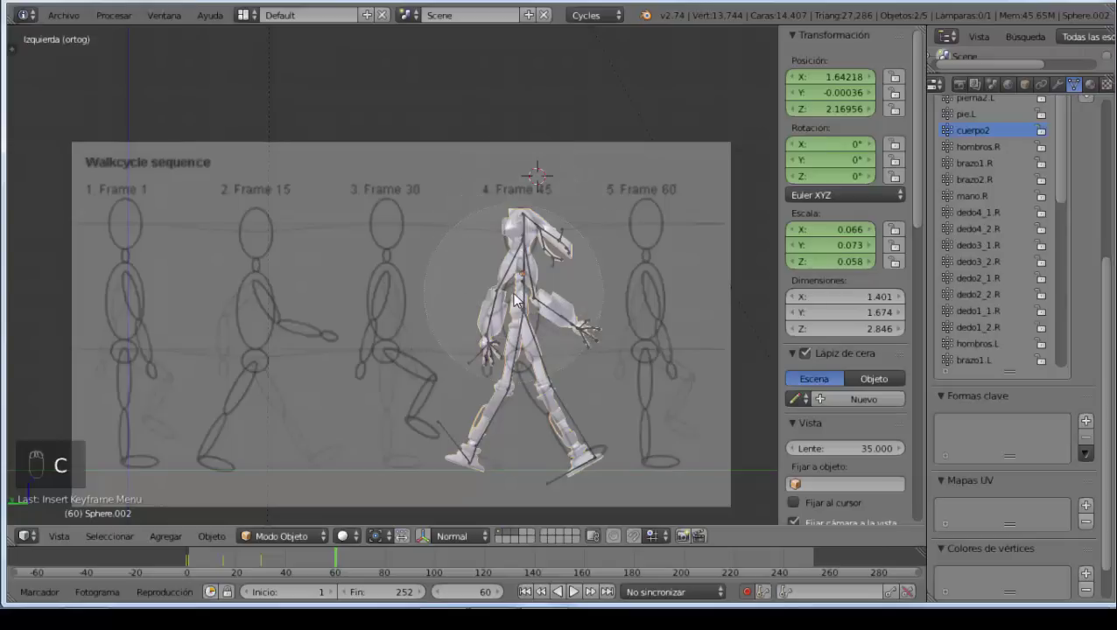
{"action": "right_click", "coordinate": [518, 298]}
Step: Move the robot onto the Frame 60 drawing and keyframe its location at frame 60
{"action": "key", "text": "g"}
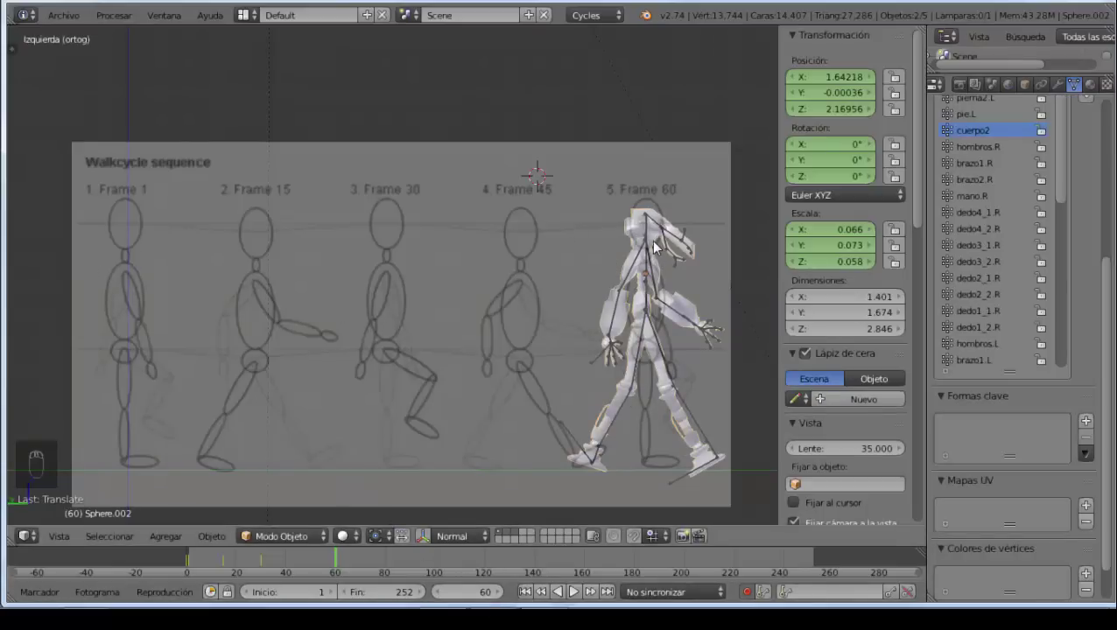
{"action": "key", "text": "g"}
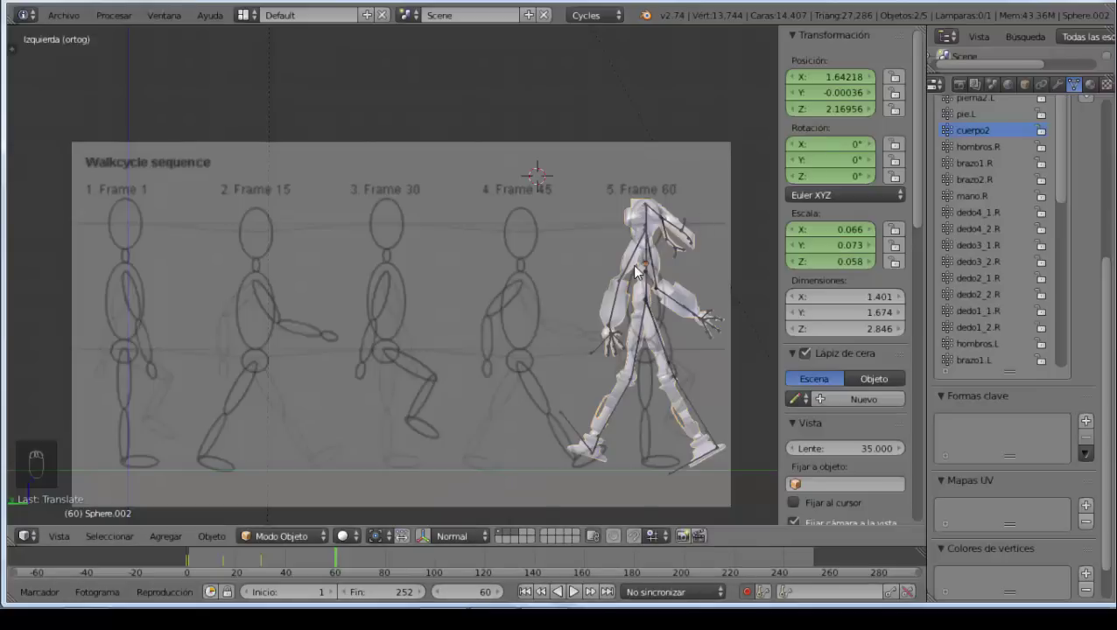
{"action": "key", "text": "i"}
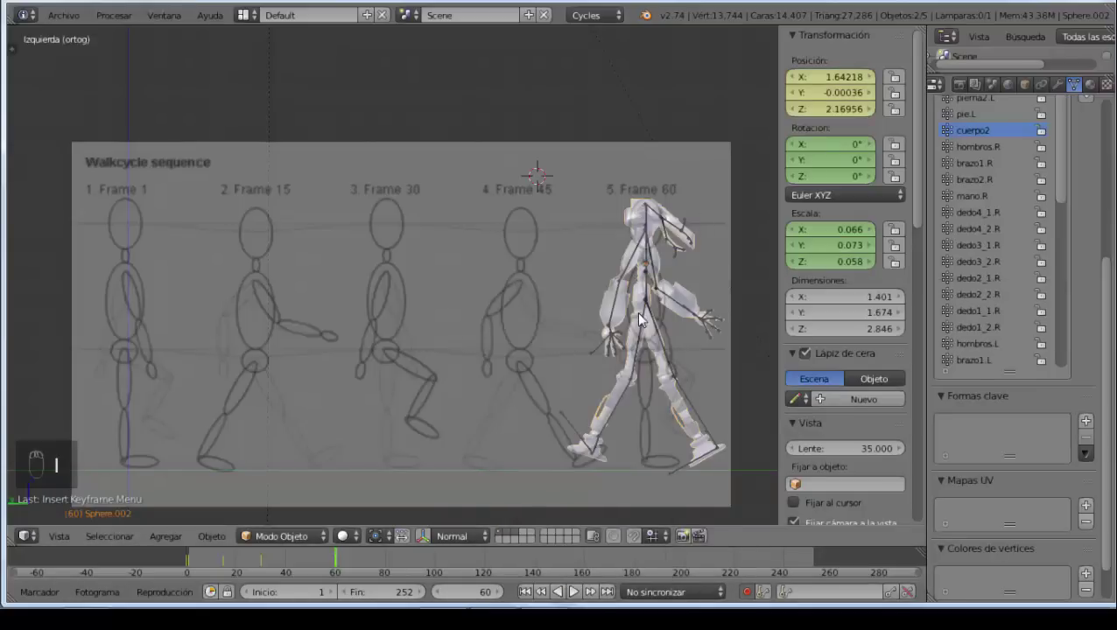
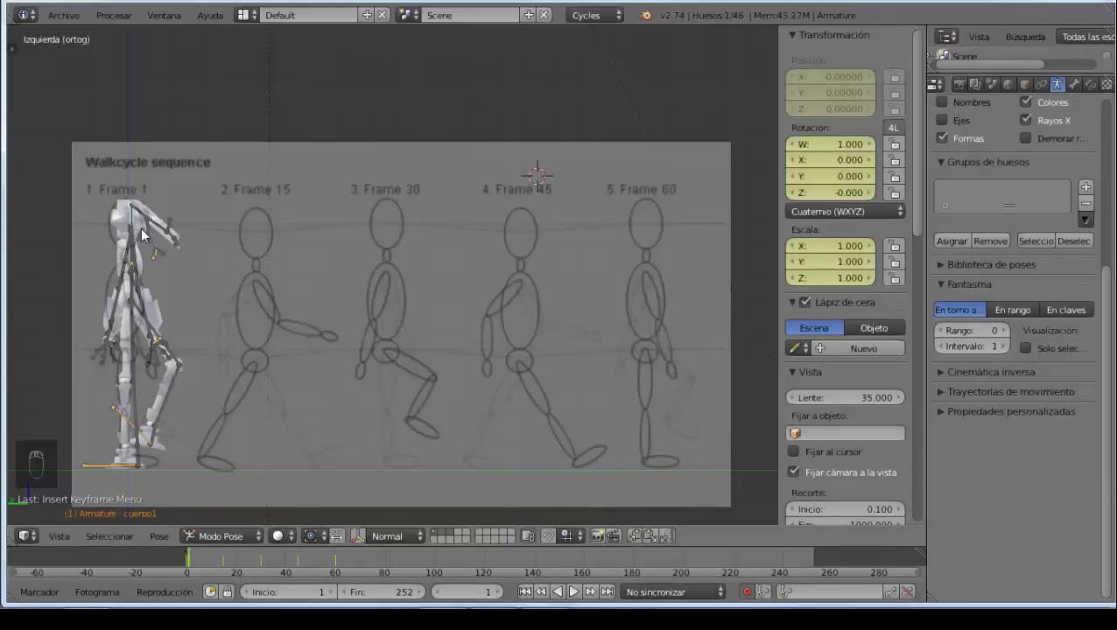
Step: Select all bones at frame 1 and copy the starting pose from the Pose menu
{"action": "key", "text": "a"}
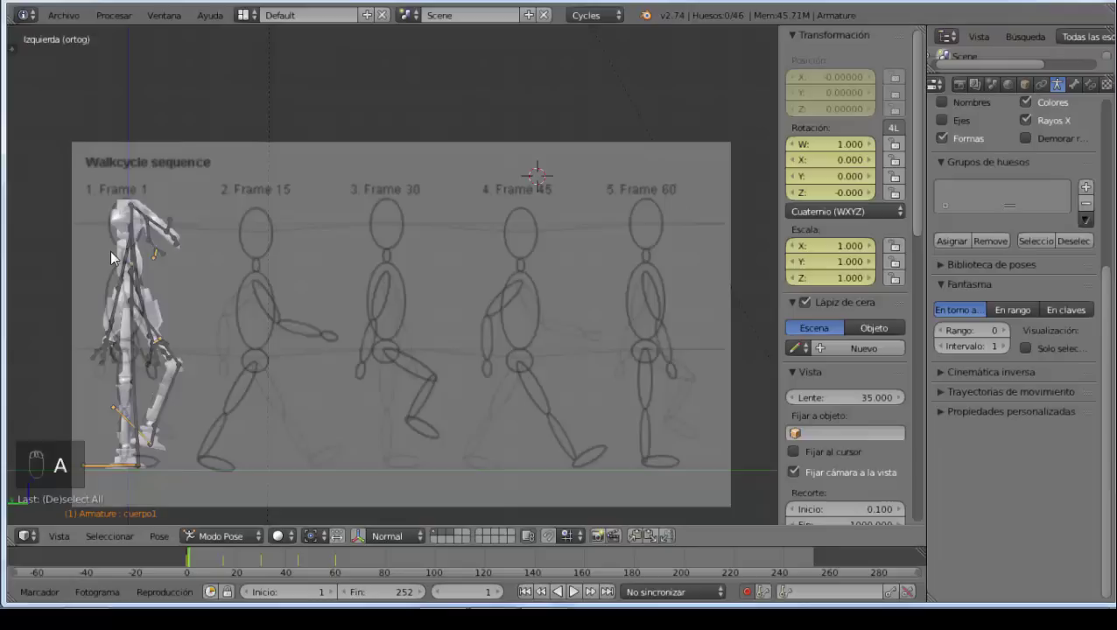
{"action": "key", "text": "a"}
{"action": "left_click_drag", "start_coordinate": [162, 545], "coordinate": [217, 329]}
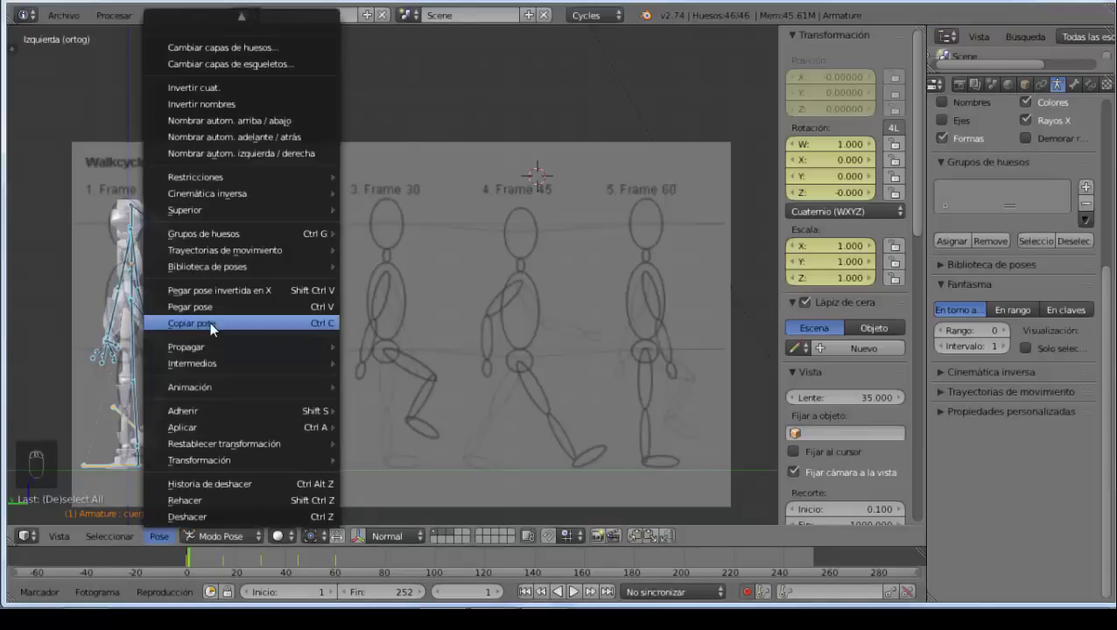
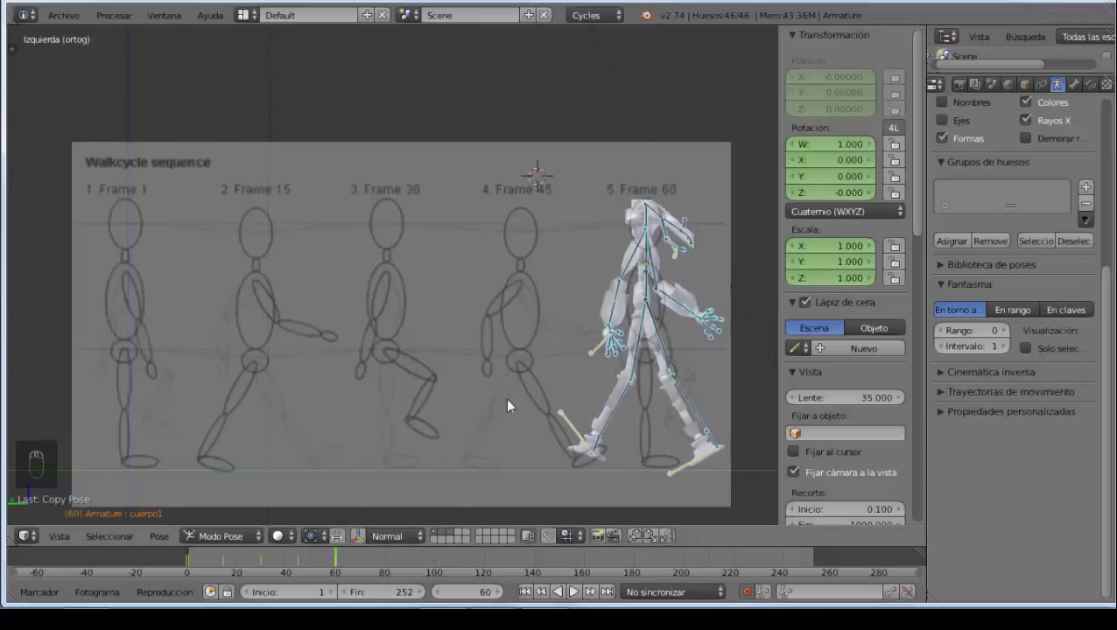
Step: Paste the starting pose at frame 60, keyframe the whole character, and return to frame 1
{"action": "left_click_drag", "start_coordinate": [163, 546], "coordinate": [205, 311]}
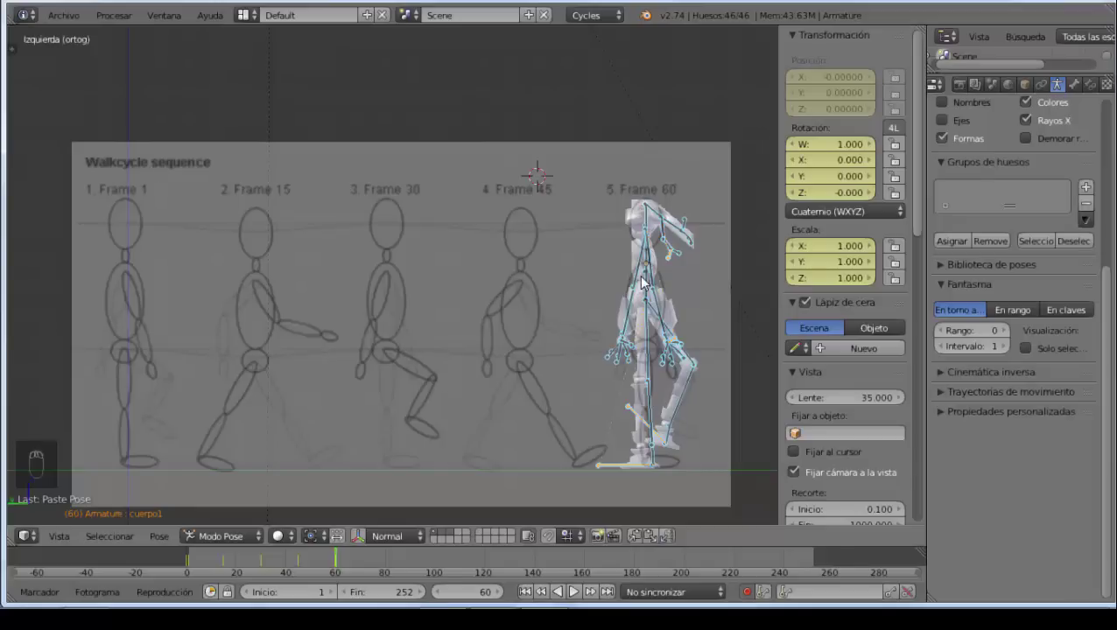
{"action": "key", "text": "i"}
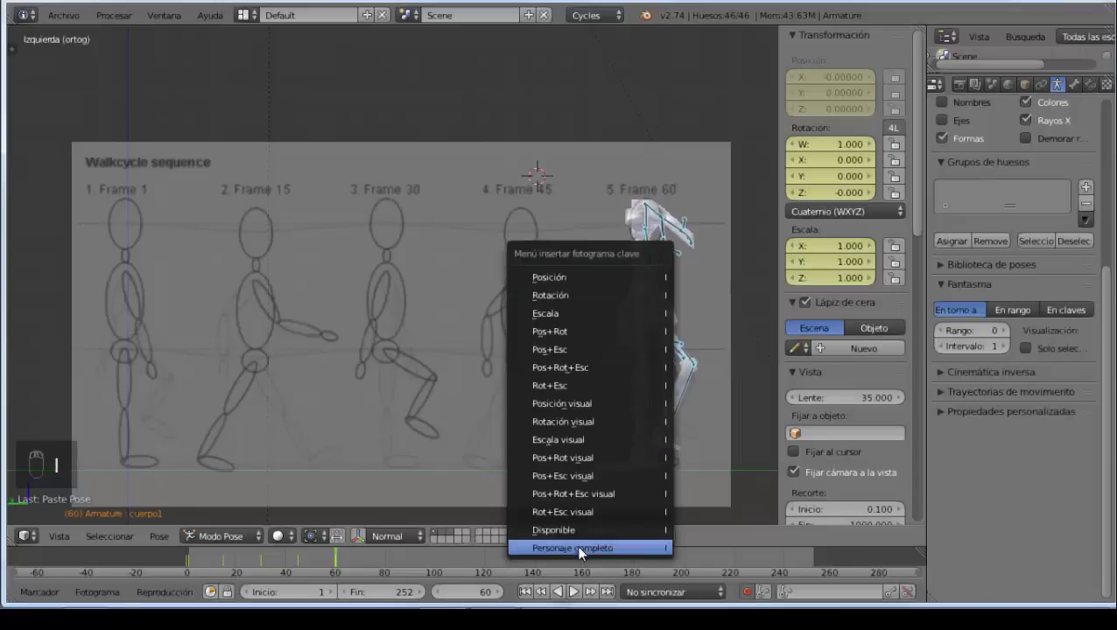
{"action": "left_click_drag", "start_coordinate": [499, 594], "coordinate": [234, 301]}
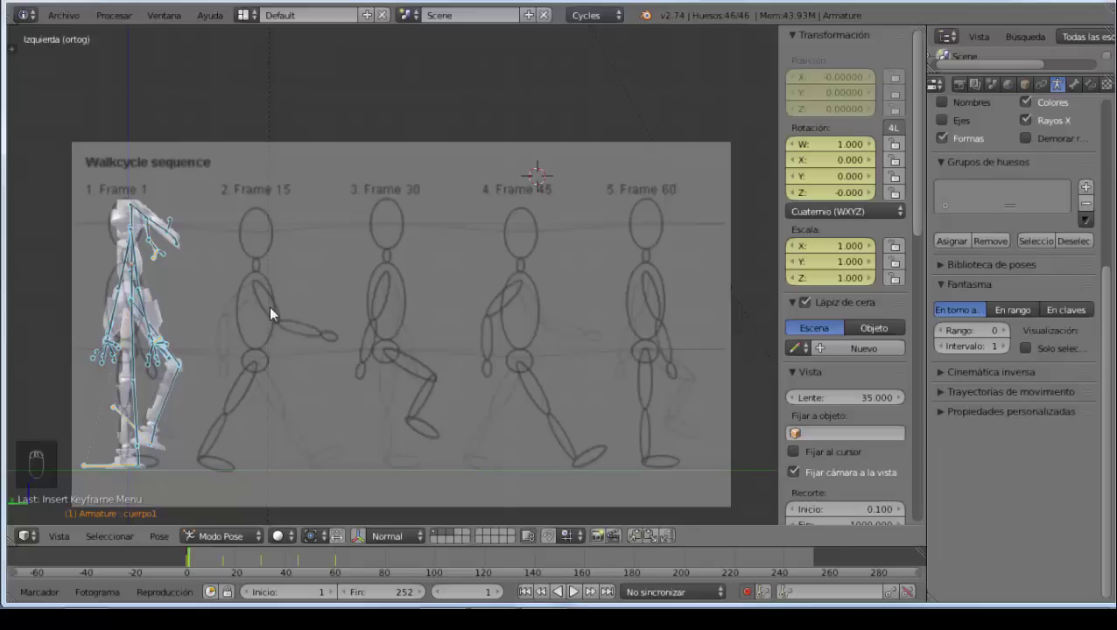
Step: Play and stop the cycle, adjust the view, and switch the armature's mode
{"action": "key", "text": "alt+a"}
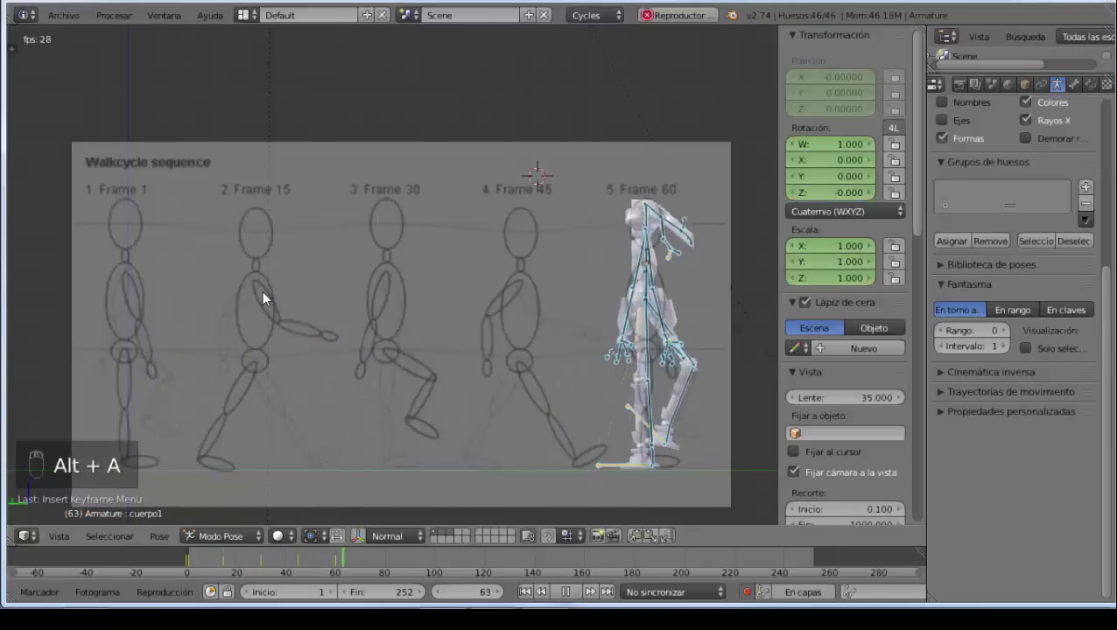
{"action": "key", "text": "Escape"}
{"action": "middle_click", "coordinate": [600, 417]}
{"action": "left_click", "coordinate": [581, 424]}
{"action": "left_click", "coordinate": [527, 436]}
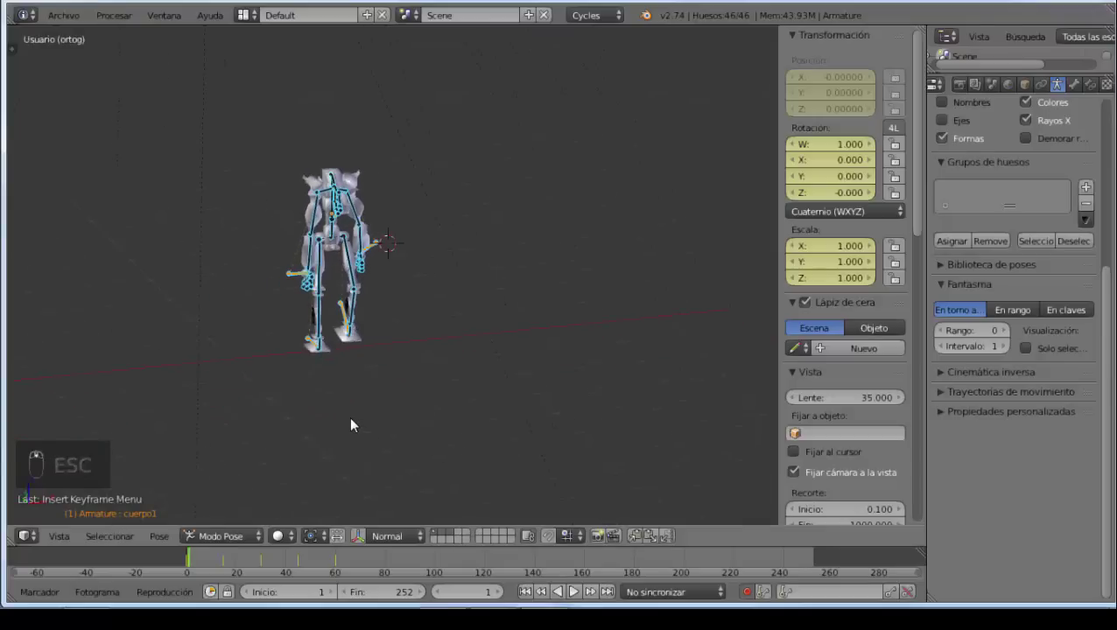
{"action": "middle_click", "coordinate": [356, 428]}
{"action": "key", "text": "Tab"}
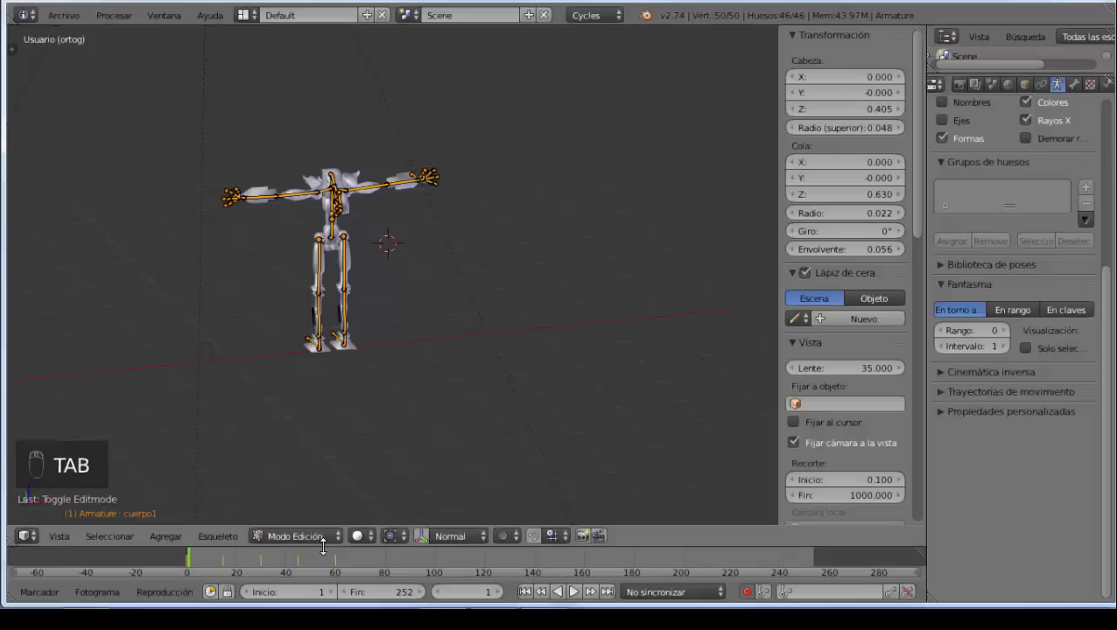
Step: Orbit the view, set viewport shading to Rendered and play the walk as a rendered preview
{"action": "left_click_drag", "start_coordinate": [321, 538], "coordinate": [312, 394]}
{"action": "left_click_drag", "start_coordinate": [327, 408], "coordinate": [274, 183]}
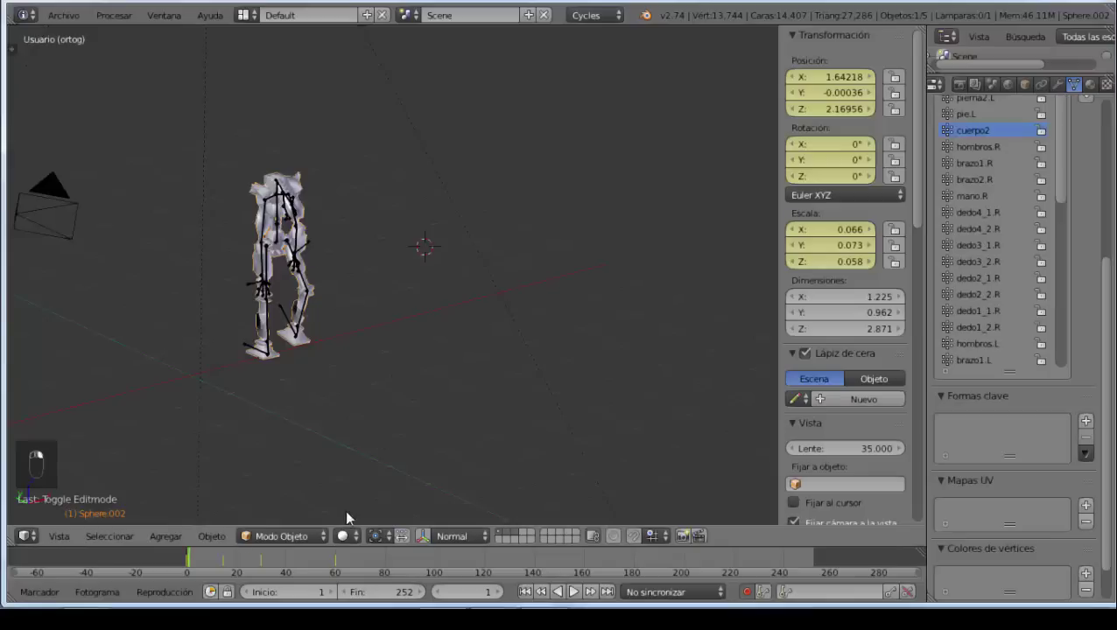
{"action": "left_click_drag", "start_coordinate": [353, 537], "coordinate": [459, 357]}
Step: Stop the rendered playback at frame 1, switch back to Solid shading and activate the armature for posing
{"action": "key", "text": "alt+a"}
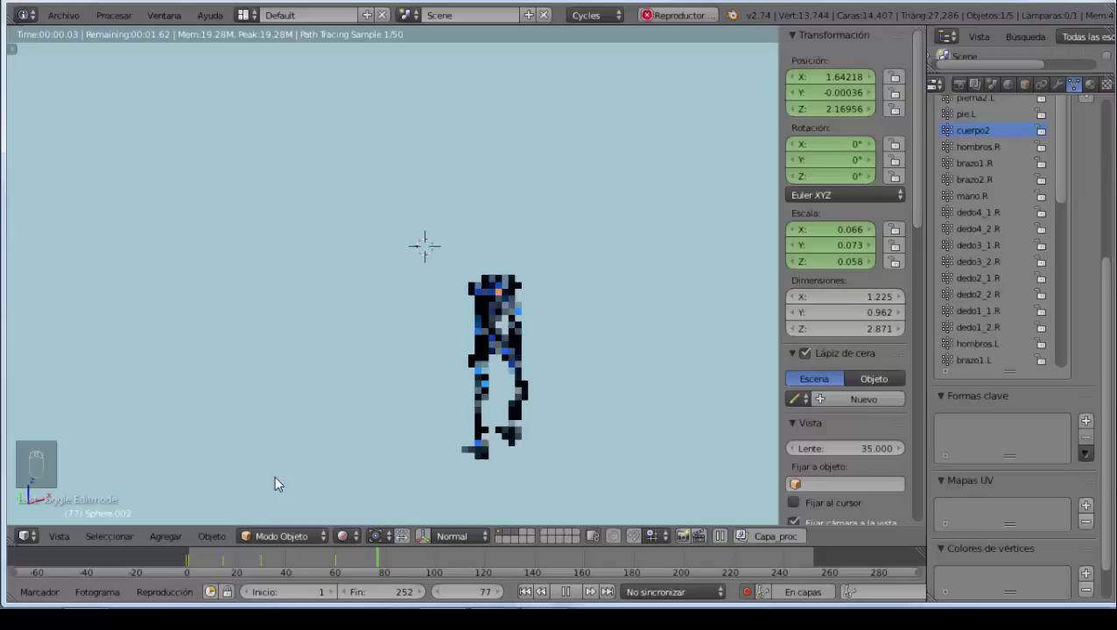
{"action": "key", "text": "Escape"}
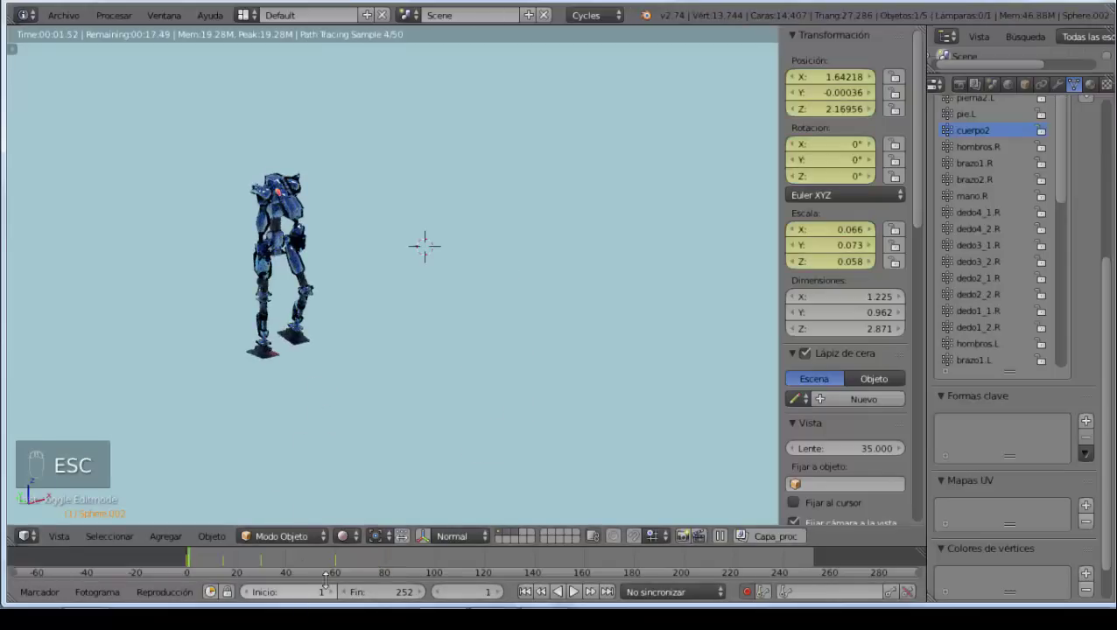
{"action": "left_click_drag", "start_coordinate": [349, 537], "coordinate": [391, 449]}
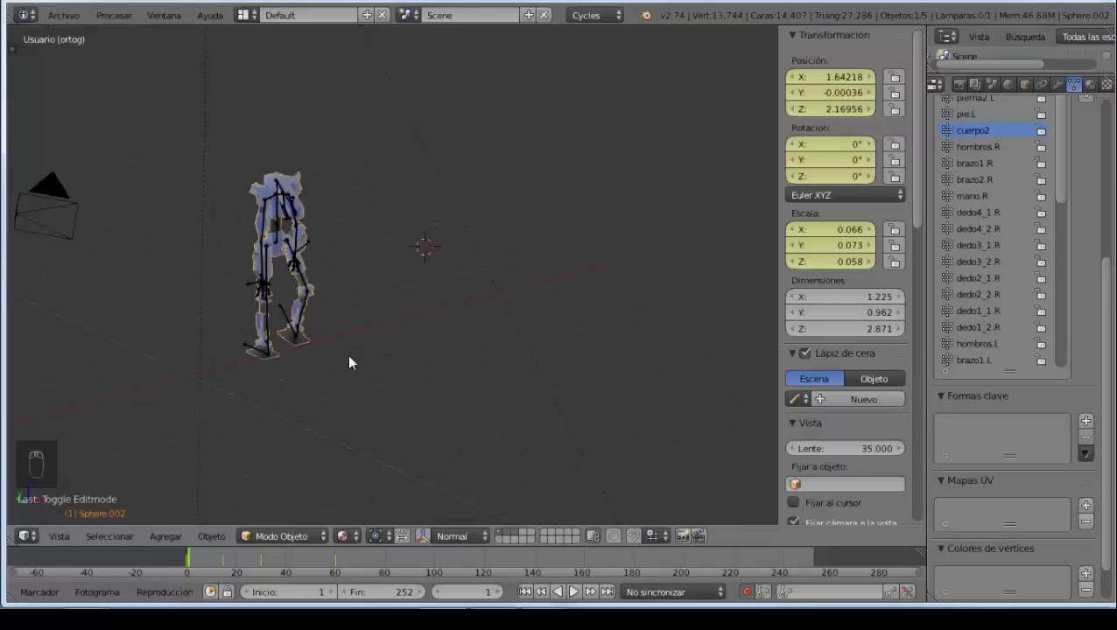
{"action": "left_click_drag", "start_coordinate": [352, 362], "coordinate": [231, 165]}
Step: Review the armature's bone and Stick display settings, then zoom in on the robot
{"action": "left_click_drag", "start_coordinate": [231, 166], "coordinate": [232, 158]}
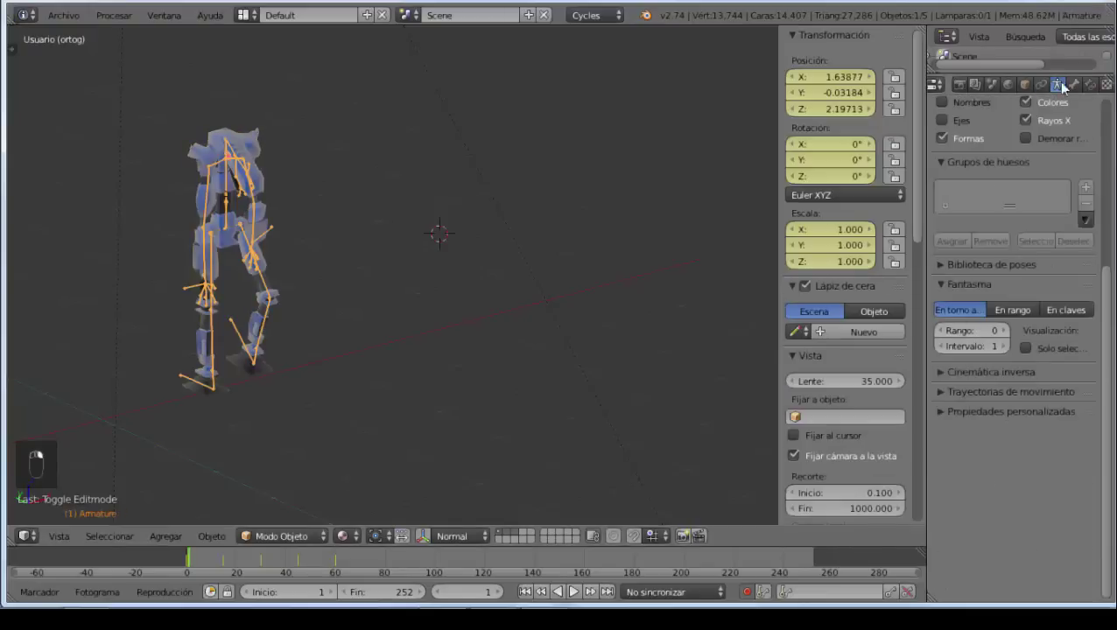
{"action": "left_click_drag", "start_coordinate": [1072, 93], "coordinate": [1076, 92]}
{"action": "left_click_drag", "start_coordinate": [1075, 92], "coordinate": [1068, 93]}
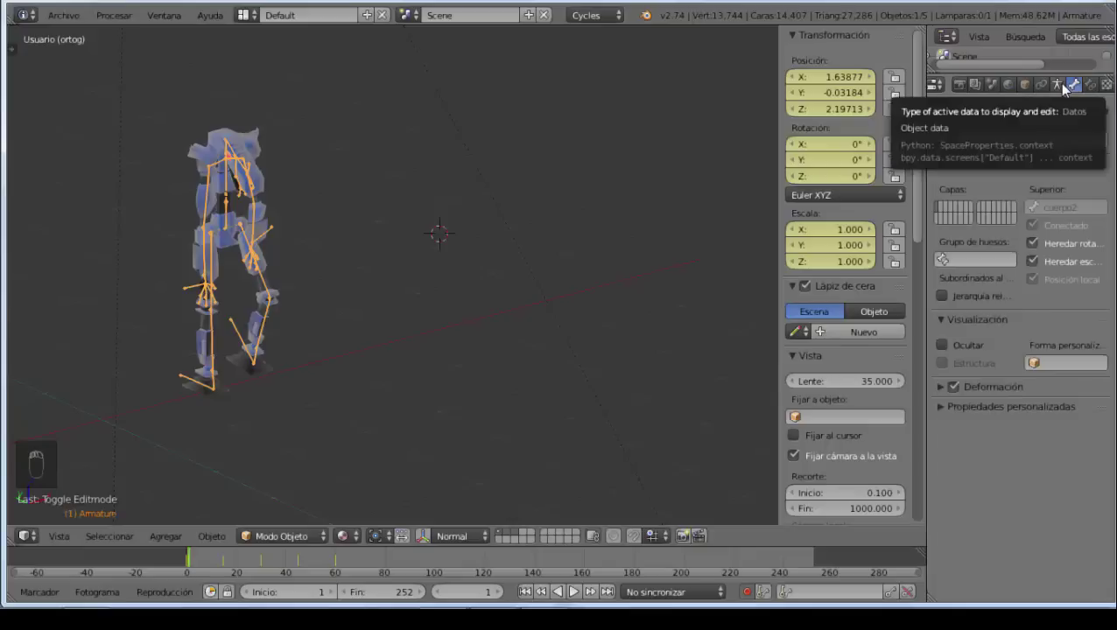
{"action": "left_click_drag", "start_coordinate": [1067, 91], "coordinate": [967, 389]}
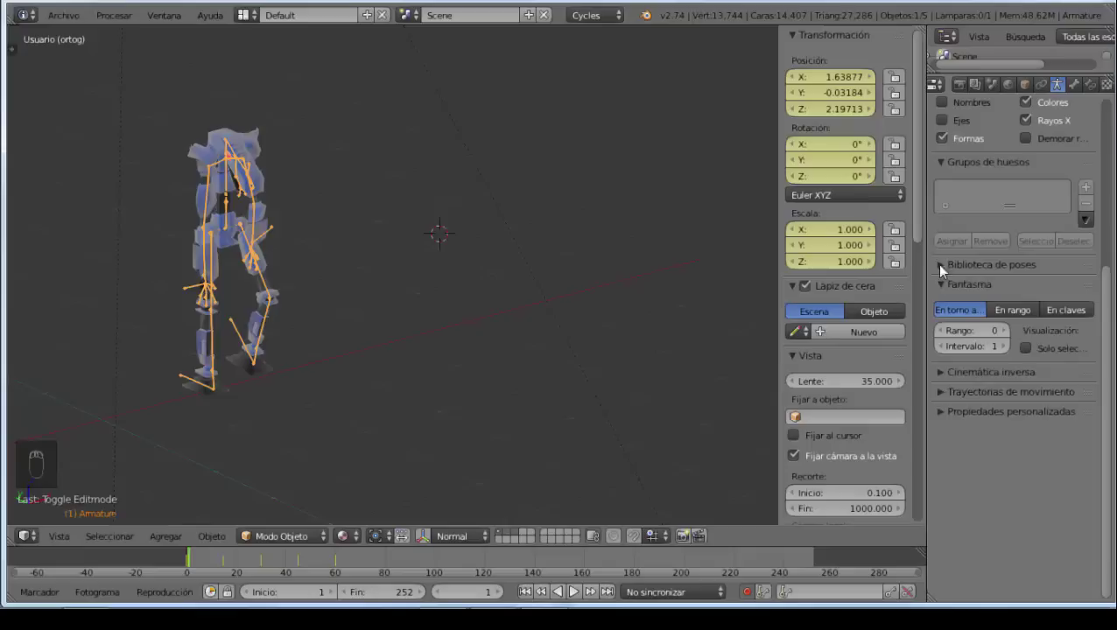
{"action": "left_click_drag", "start_coordinate": [1034, 128], "coordinate": [1022, 193]}
{"action": "left_click_drag", "start_coordinate": [1021, 193], "coordinate": [1030, 205]}
{"action": "left_click_drag", "start_coordinate": [1031, 205], "coordinate": [263, 280]}
{"action": "left_click_drag", "start_coordinate": [263, 280], "coordinate": [301, 341]}
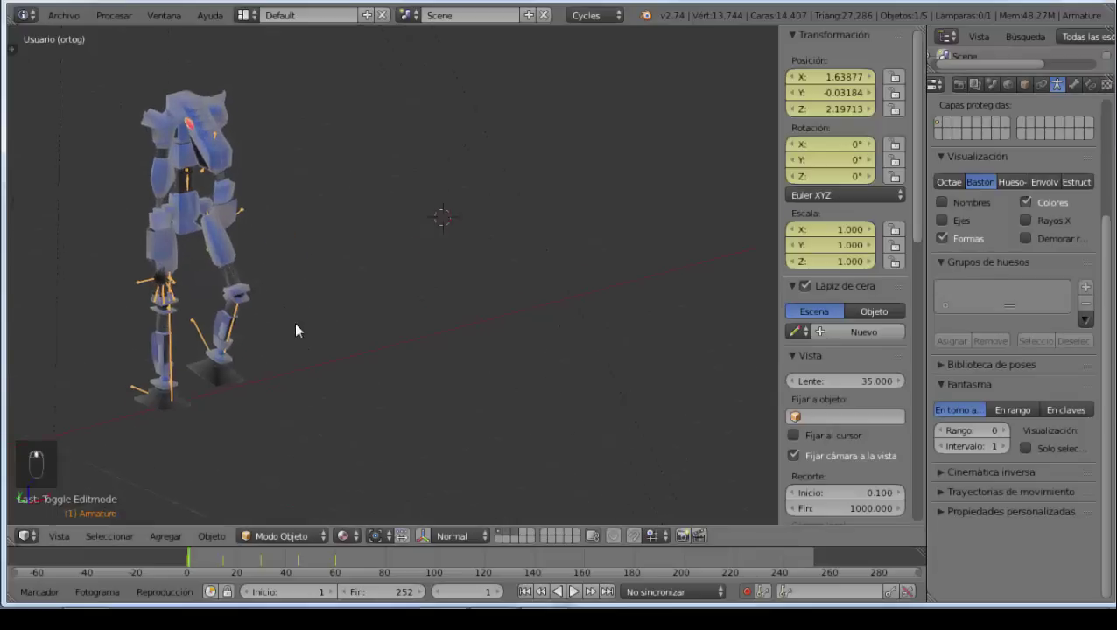
Step: Set the animation End frame to 60 and replay the walk from several angles and the camera view
{"action": "key", "text": "alt+a"}
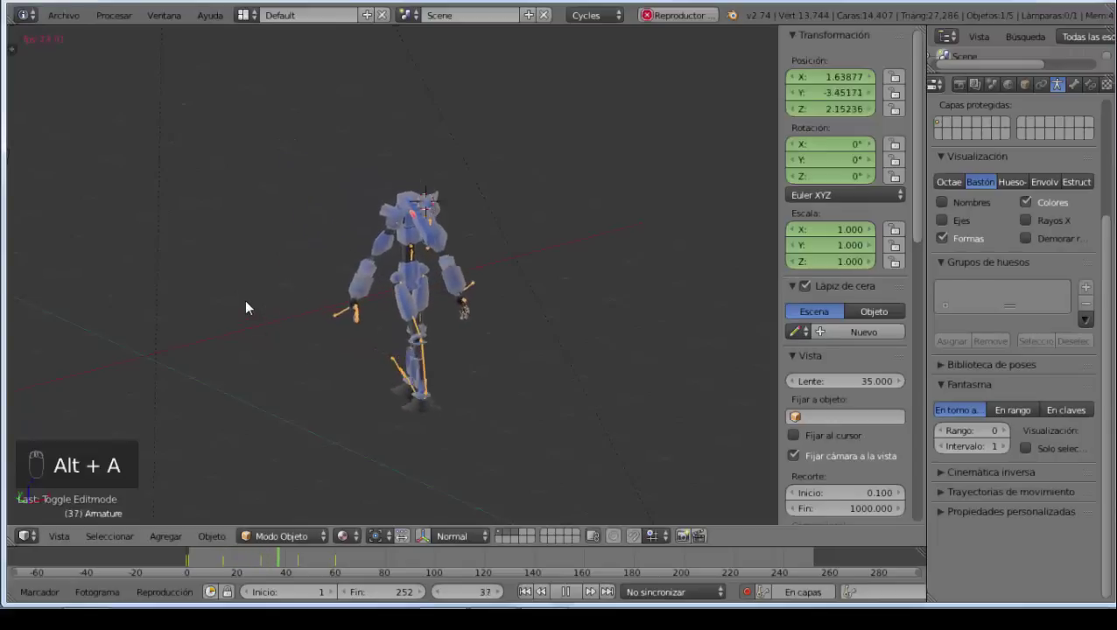
{"action": "key", "text": "Escape"}
{"action": "left_click_drag", "start_coordinate": [318, 258], "coordinate": [318, 317]}
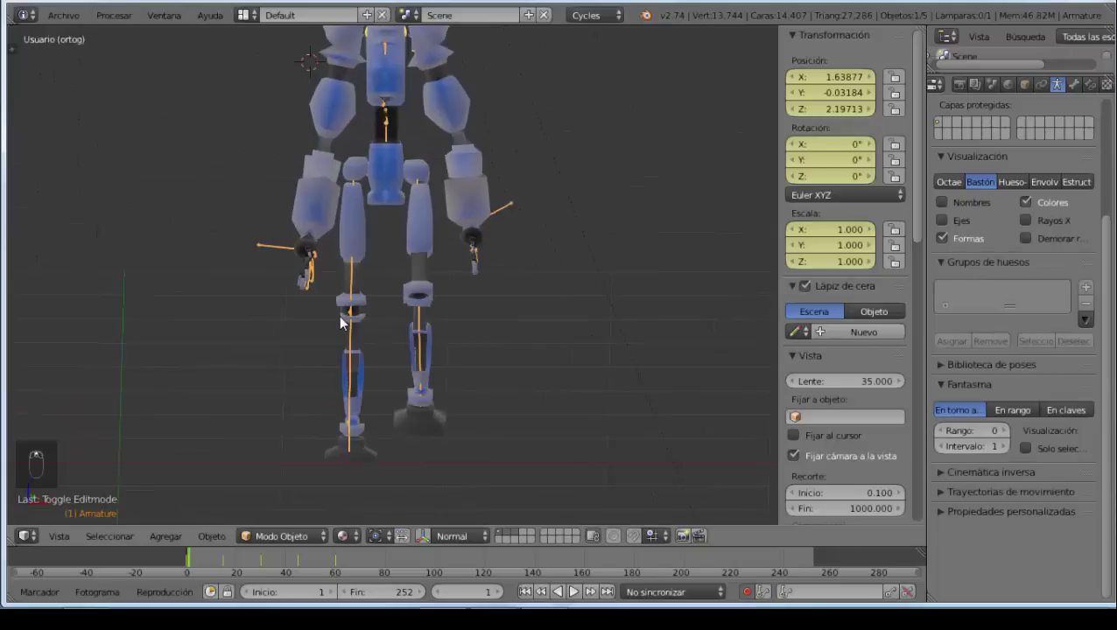
{"action": "key", "text": "alt+a"}
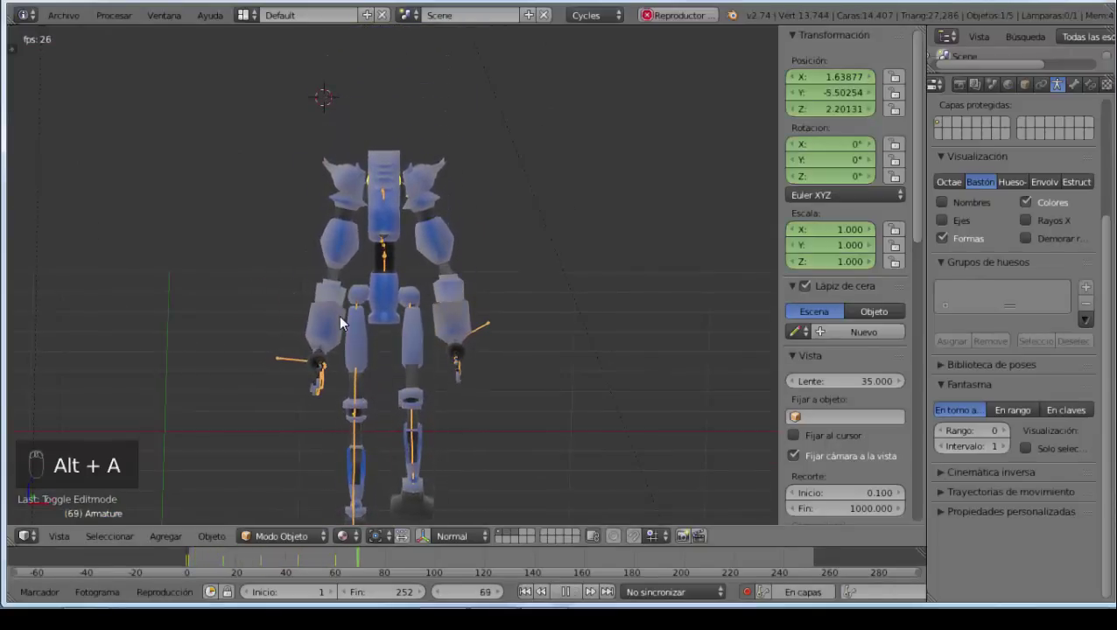
{"action": "key", "text": "Escape"}
{"action": "left_click_drag", "start_coordinate": [338, 277], "coordinate": [293, 337]}
{"action": "key", "text": "alt+a"}
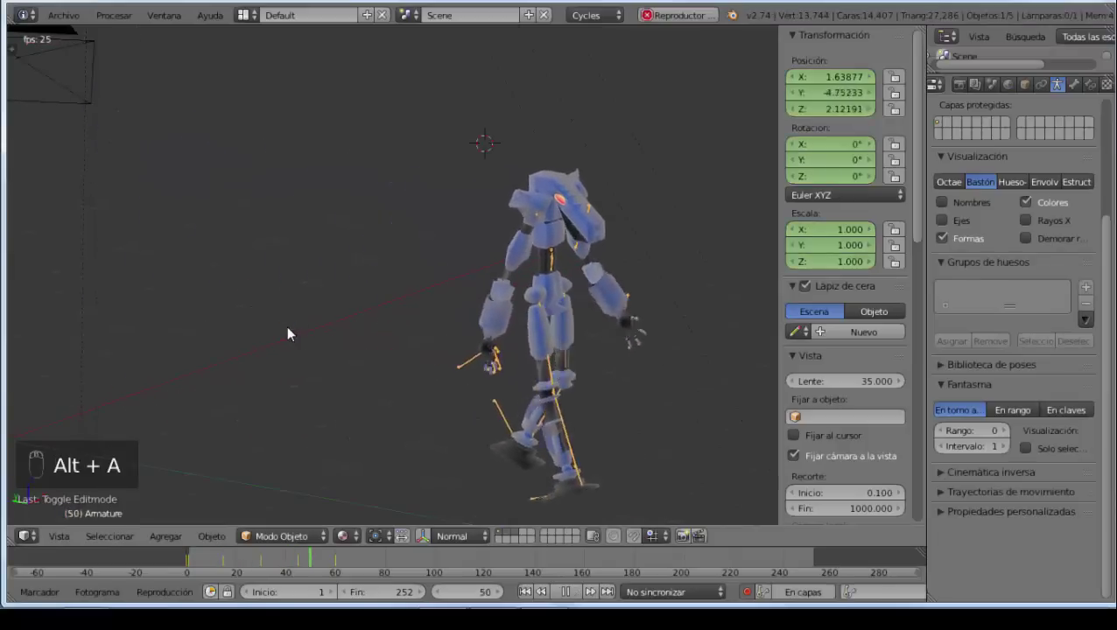
{"action": "key", "text": "Escape"}
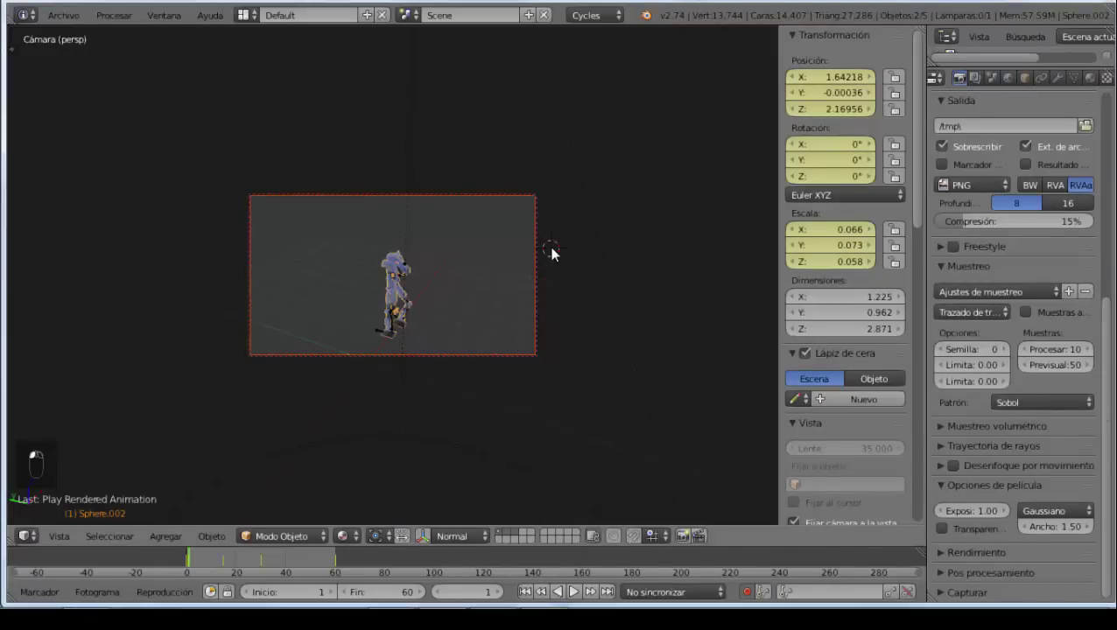
{"action": "key", "text": "KP_1"}
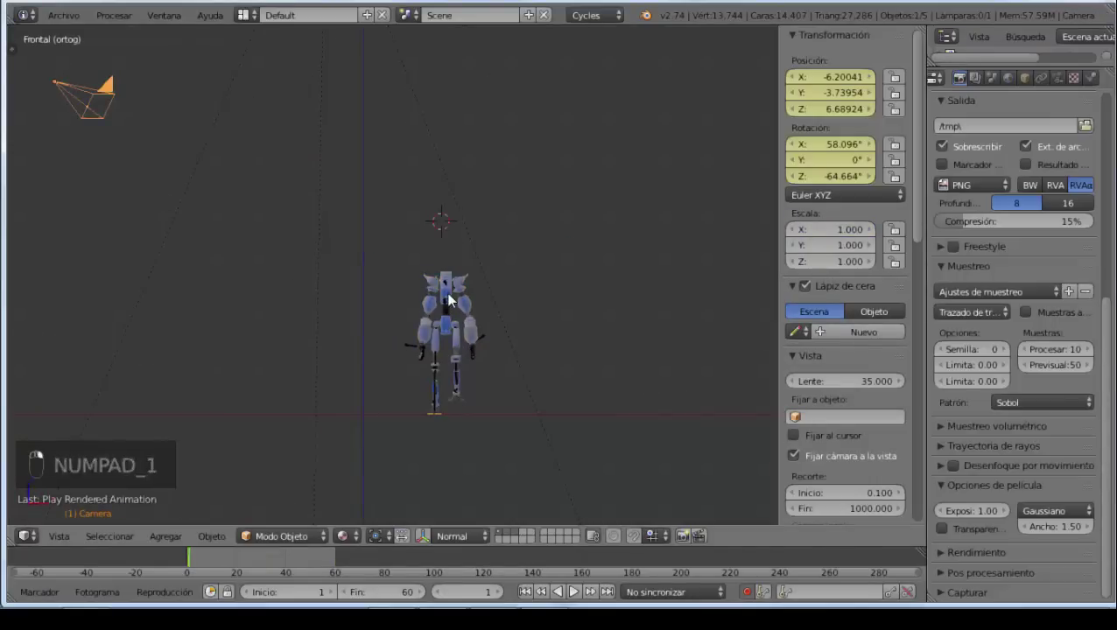
{"action": "left_click_drag", "start_coordinate": [85, 104], "coordinate": [86, 104]}
{"action": "key", "text": "ctrl+t"}
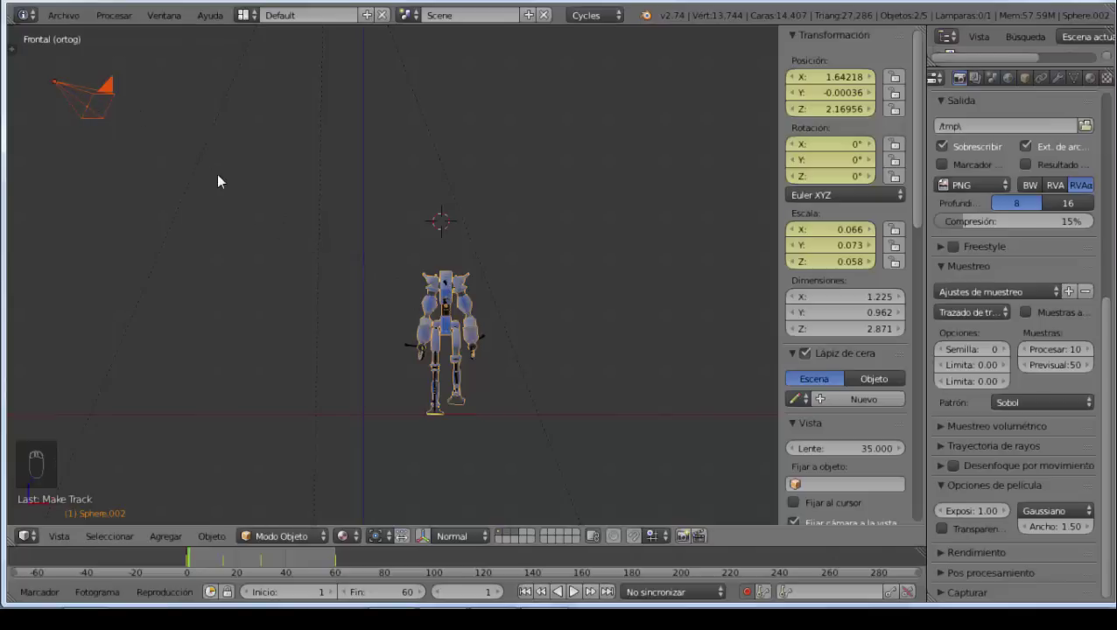
{"action": "left_click_drag", "start_coordinate": [374, 245], "coordinate": [460, 390]}
{"action": "key", "text": "alt+a"}
{"action": "key", "text": "alt+q"}
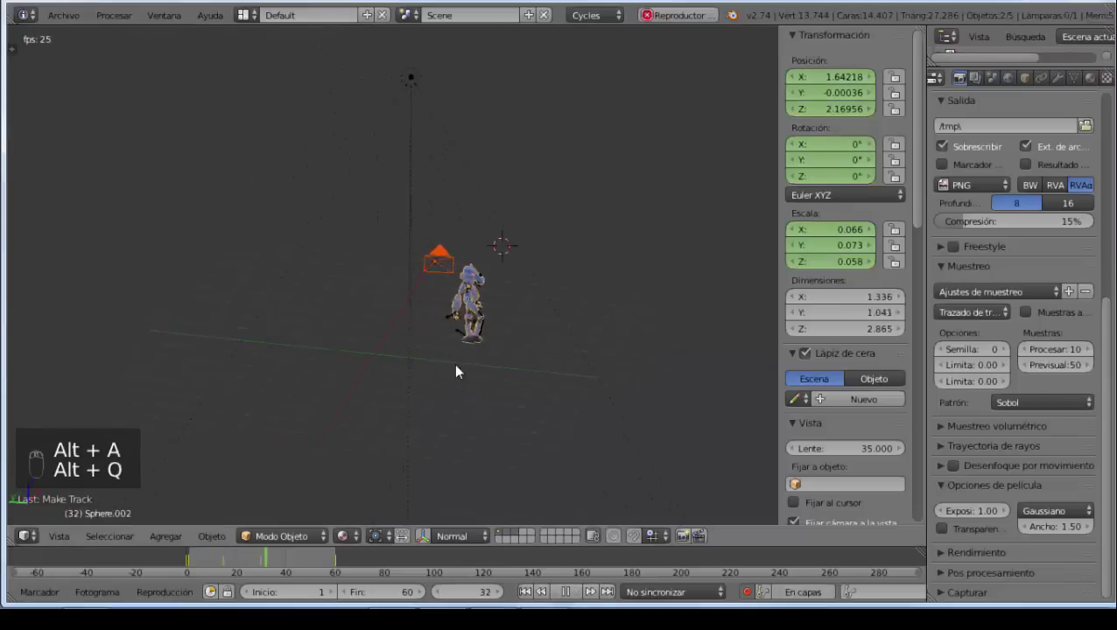
{"action": "key", "text": "Escape"}
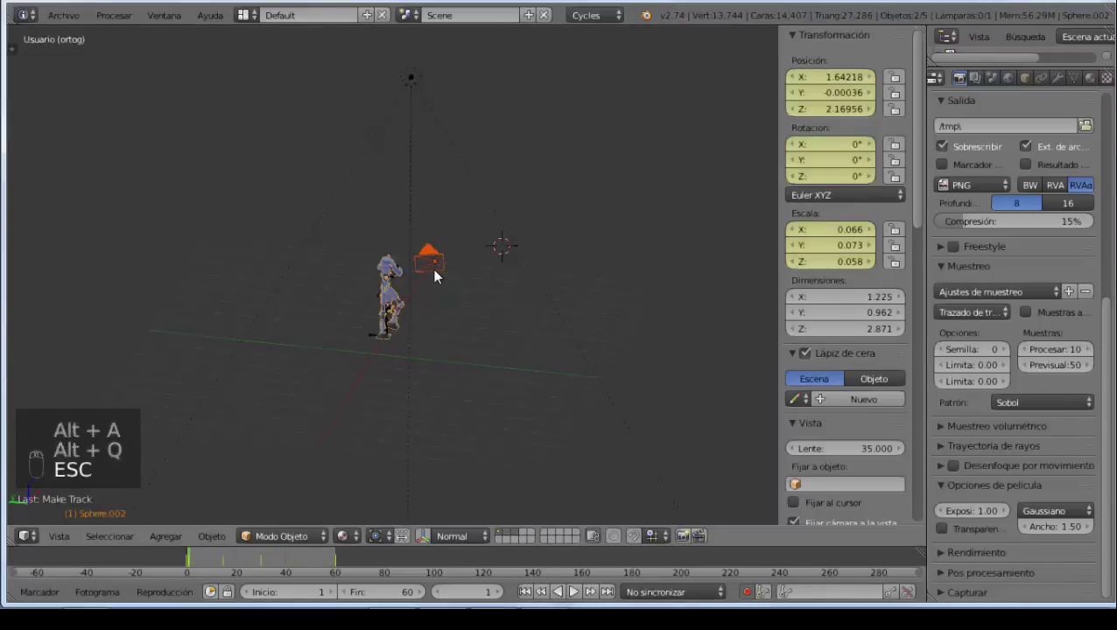
{"action": "key", "text": "KP_0"}
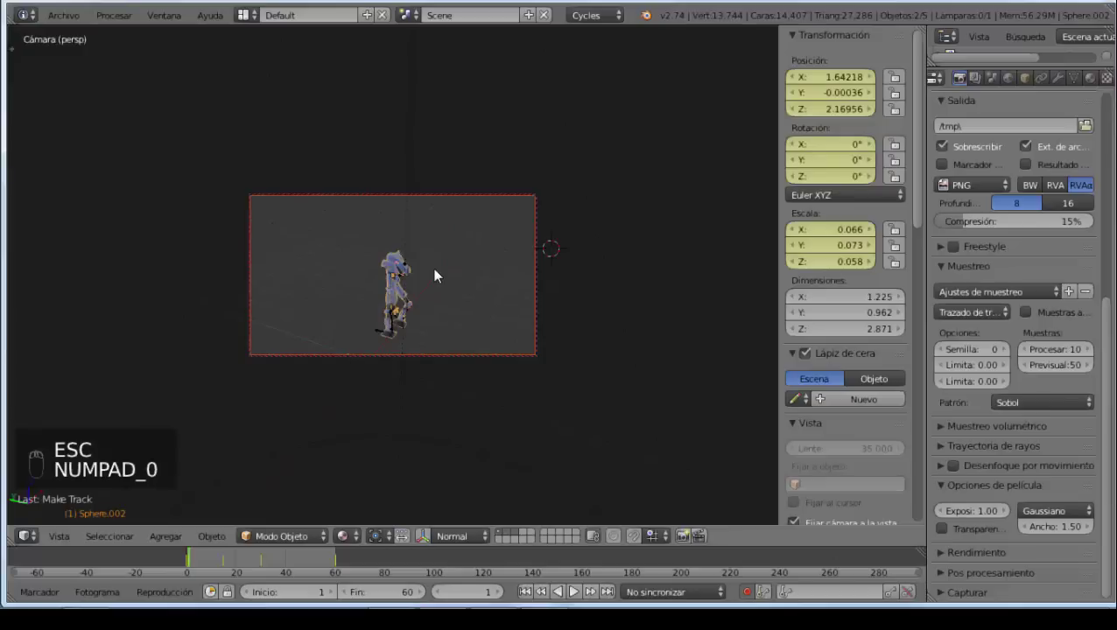
{"action": "key", "text": "alt+a"}
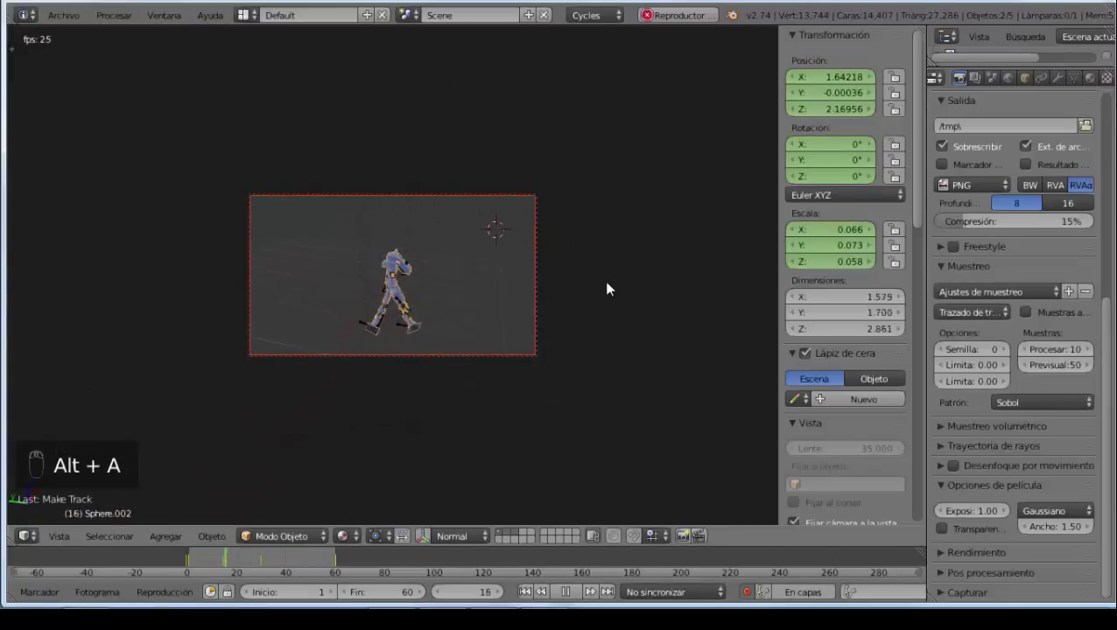
{"action": "key", "text": "Escape"}
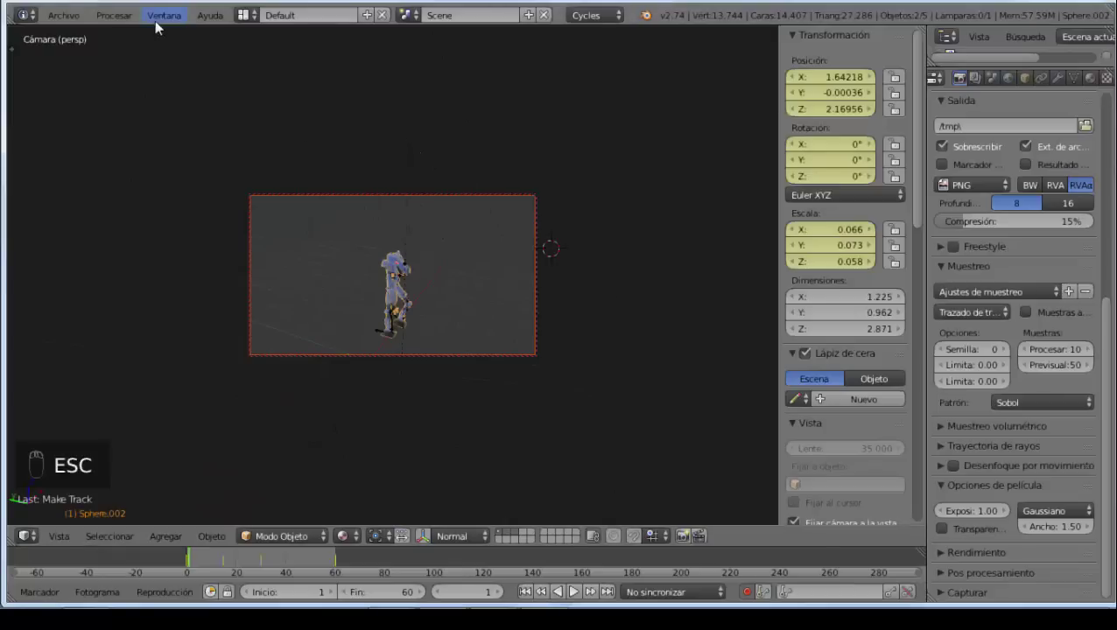
{"action": "left_click_drag", "start_coordinate": [129, 18], "coordinate": [148, 60]}
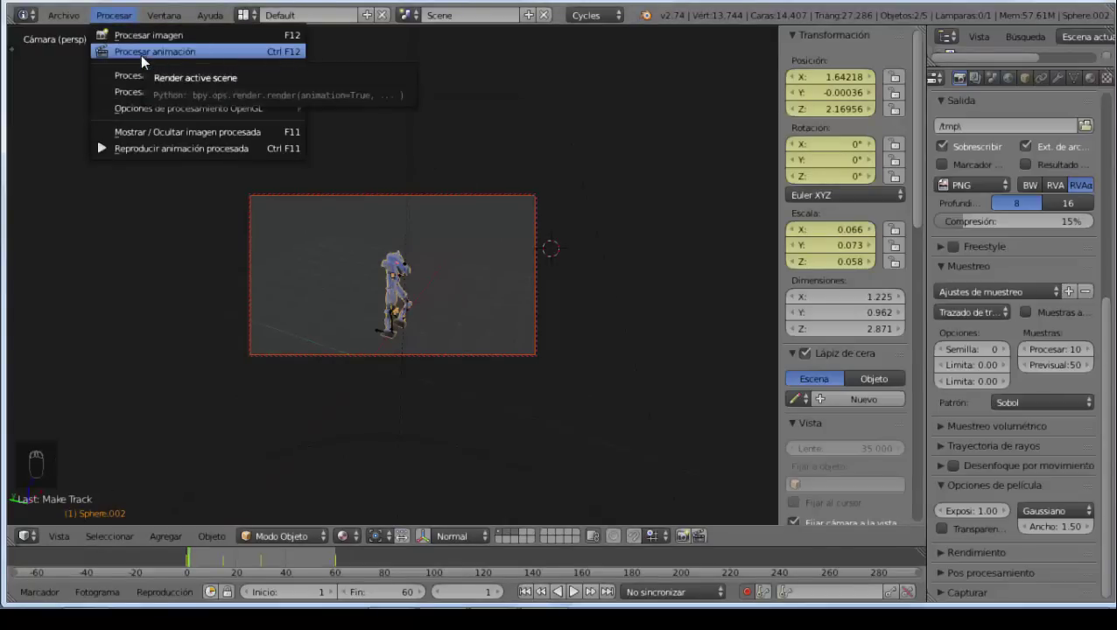
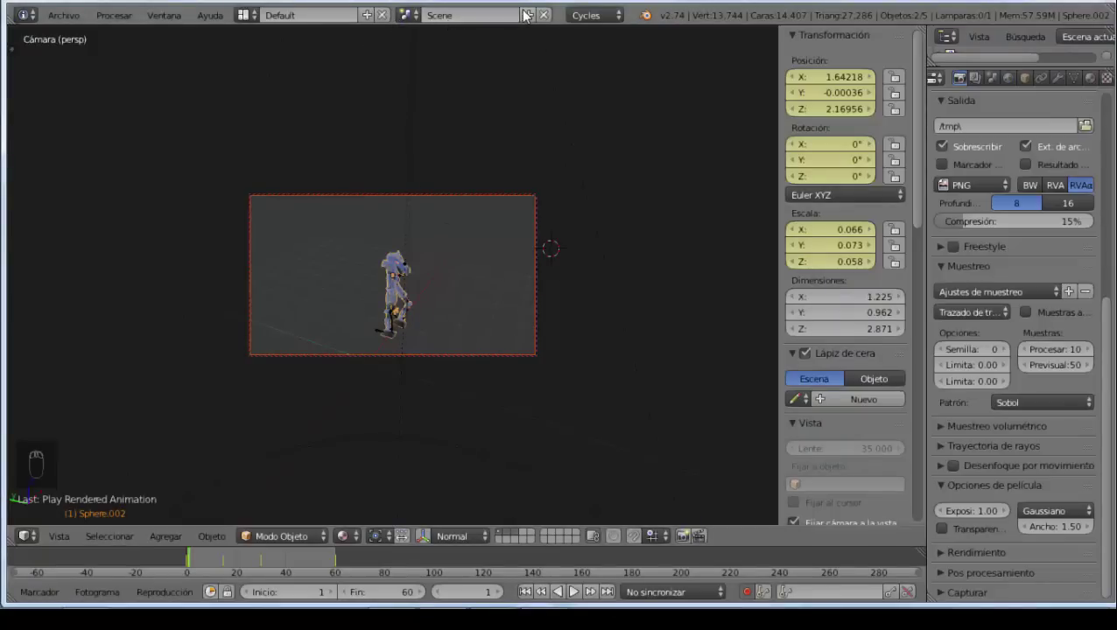
{"action": "left_click_drag", "start_coordinate": [528, 14], "coordinate": [528, 14]}
{"action": "middle_click", "coordinate": [528, 14]}
{"action": "left_click_drag", "start_coordinate": [636, 257], "coordinate": [624, 271]}
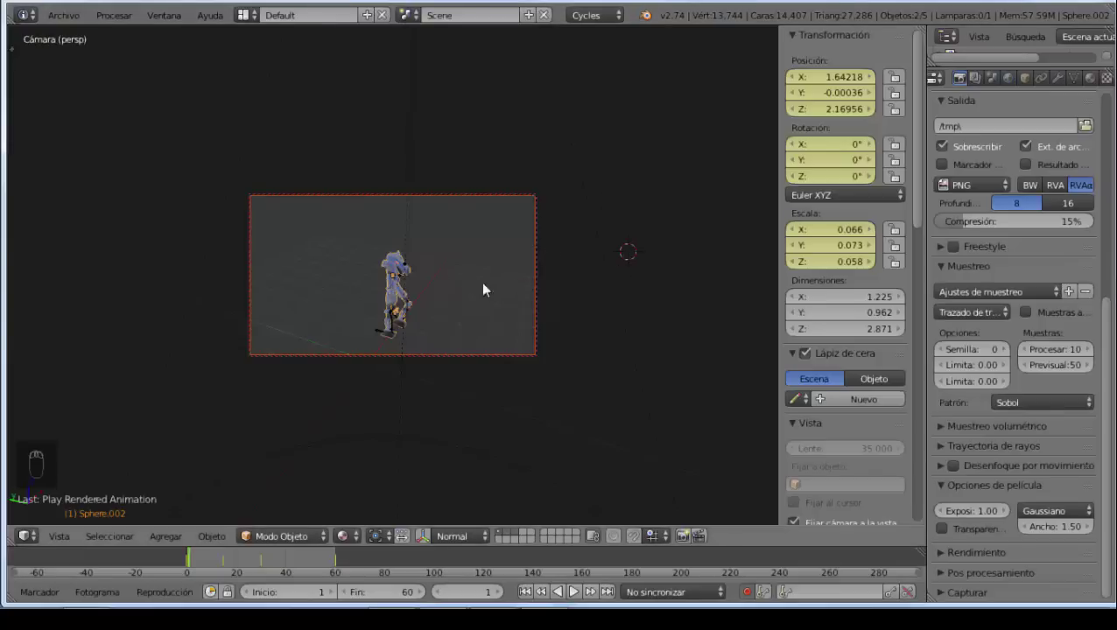
{"action": "left_click_drag", "start_coordinate": [474, 293], "coordinate": [533, 325]}
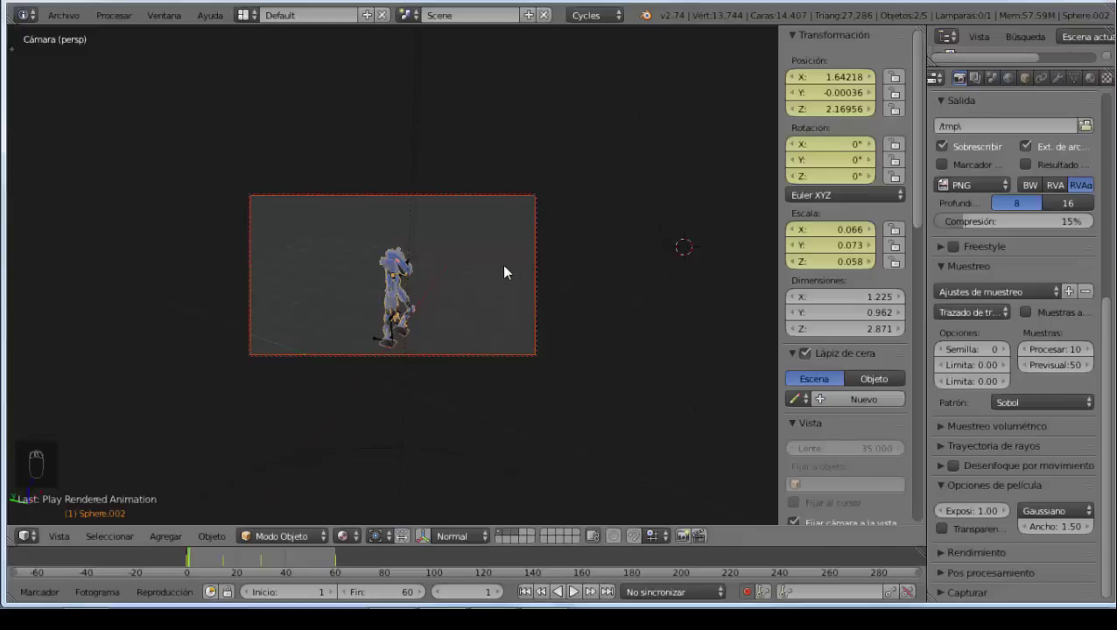